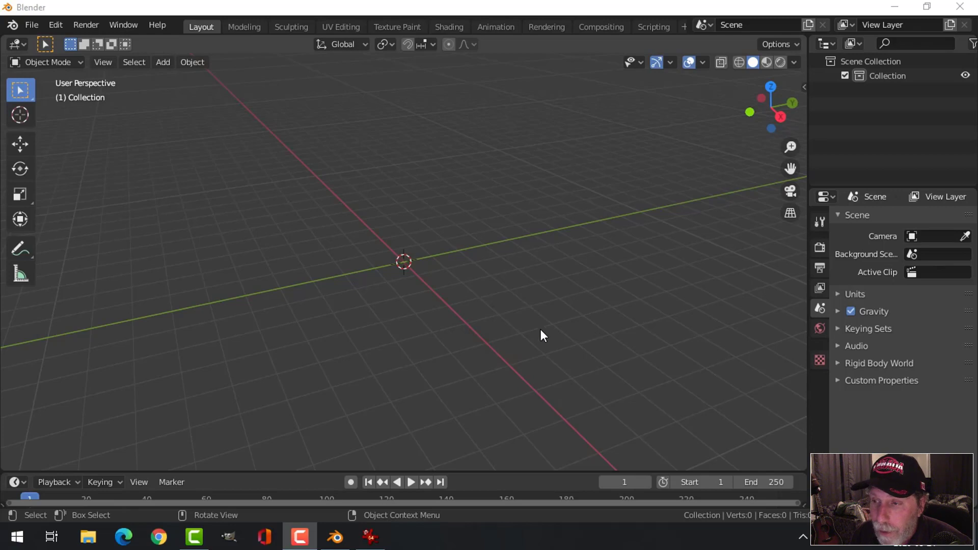
Add a plane at the origin and start editing it from the front view
{"action": "middle_click", "coordinate": [541, 330]}
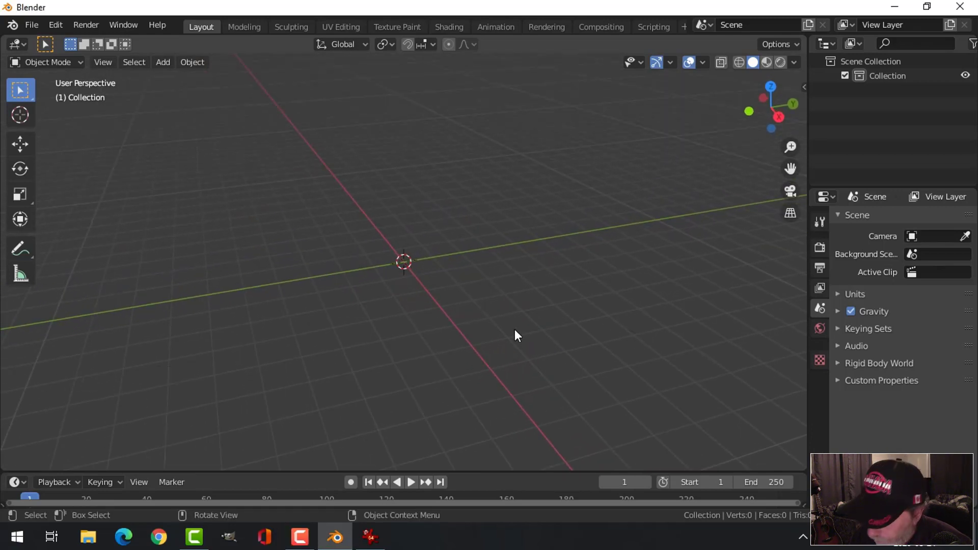
{"action": "key", "text": "KP_7"}
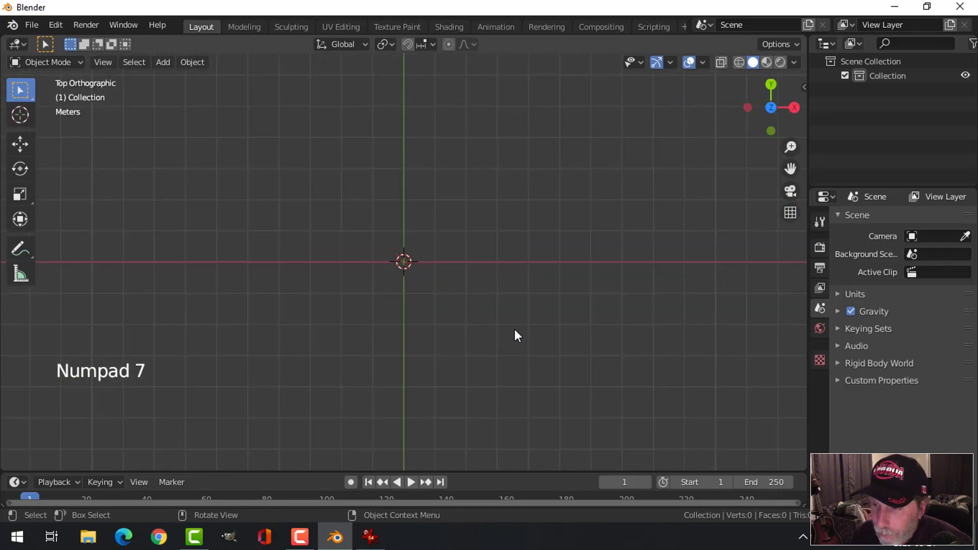
{"action": "key", "text": "shift+a"}
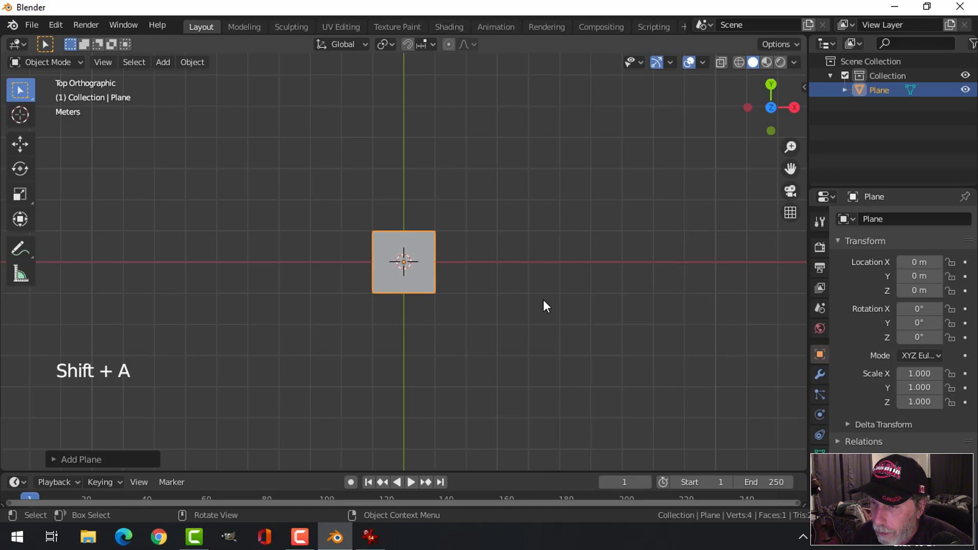
{"action": "scroll", "scroll_direction": "up", "scroll_amount": 3}
{"action": "key", "text": "KP_1"}
{"action": "key", "text": "Tab"}
{"action": "scroll", "scroll_direction": "up", "scroll_amount": 3}
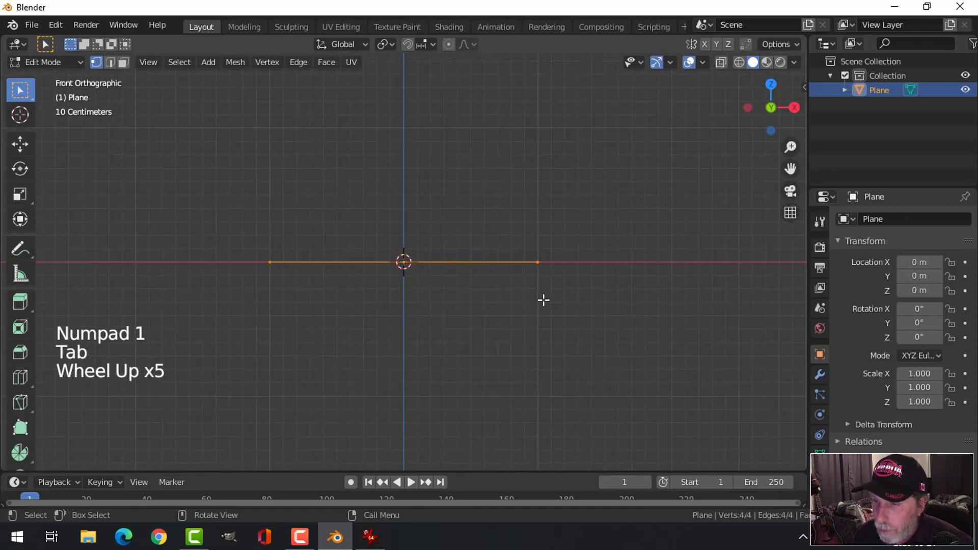
Extrude the edge up into a slab and widen a narrower outer step along X
{"action": "key", "text": "e"}
{"action": "left_click", "coordinate": [677, 64]}
{"action": "left_click", "coordinate": [412, 197]}
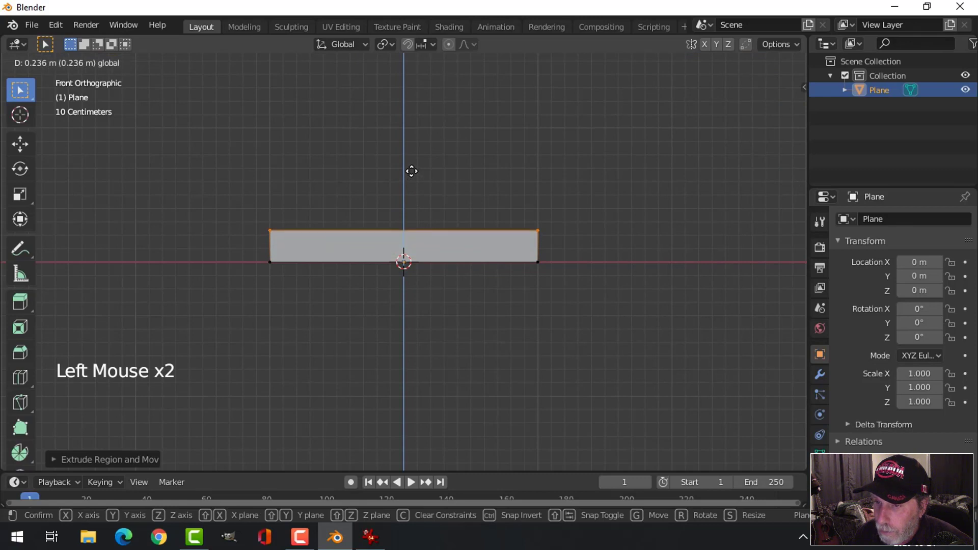
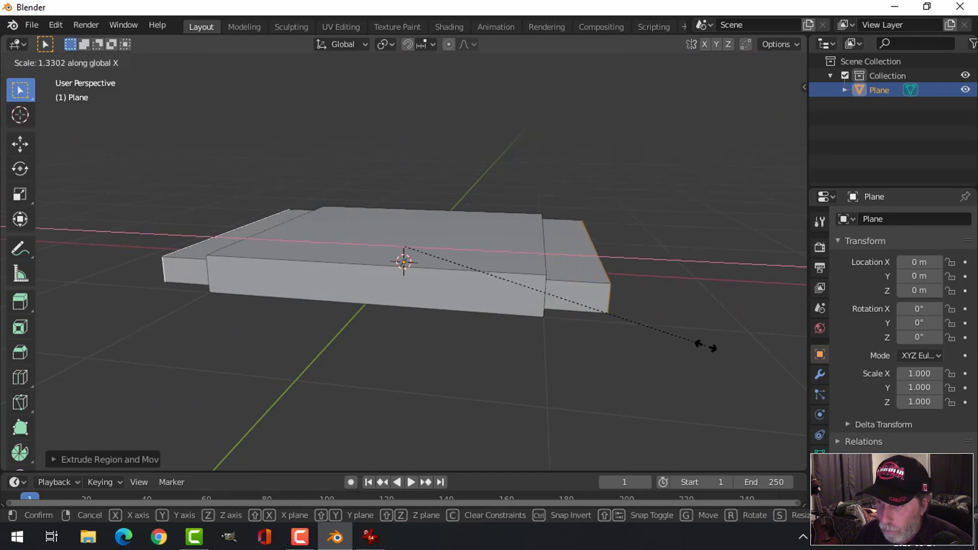
{"action": "key", "text": "KP_1"}
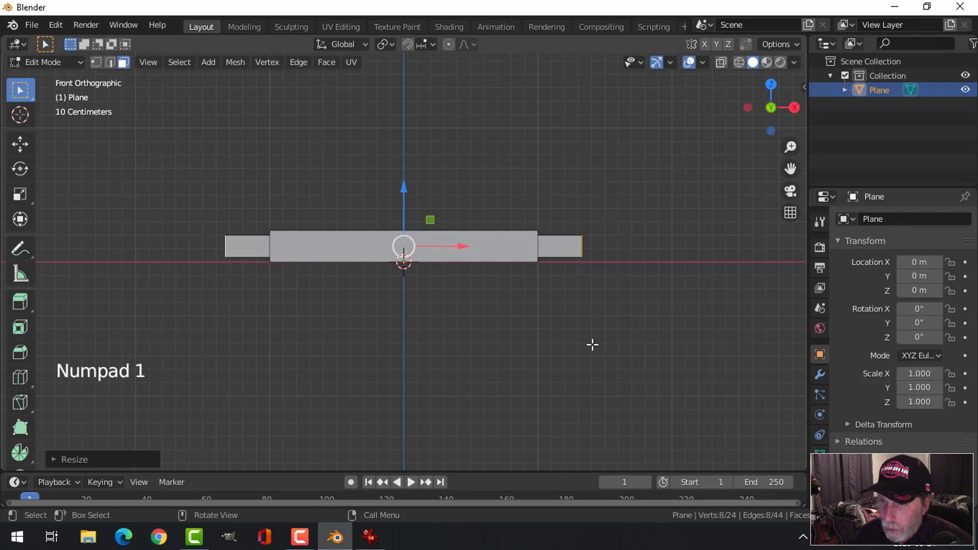
In wireframe, box-select the bottom profile edges and extrude them along Y to give the base depth
{"action": "key", "text": "alt+a"}
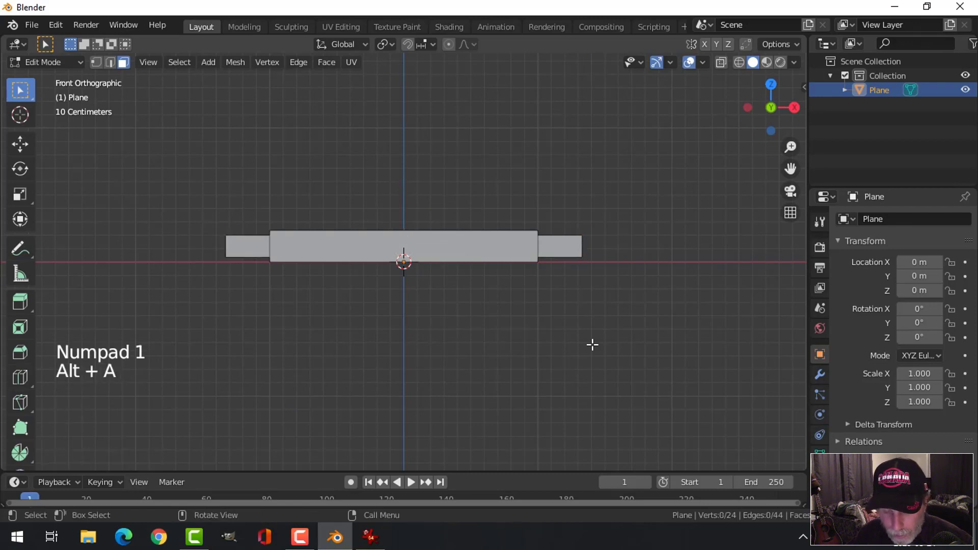
{"action": "key", "text": "z"}
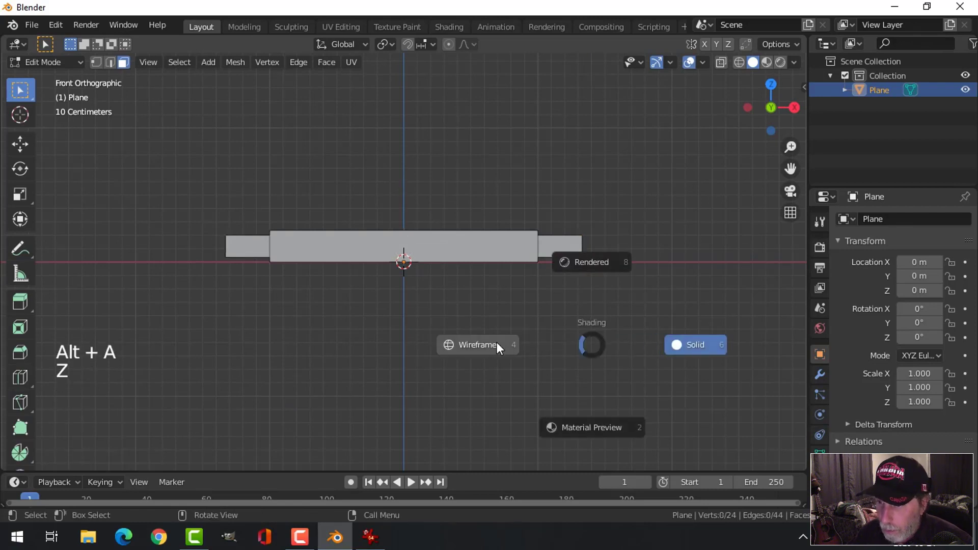
{"action": "key", "text": "1"}
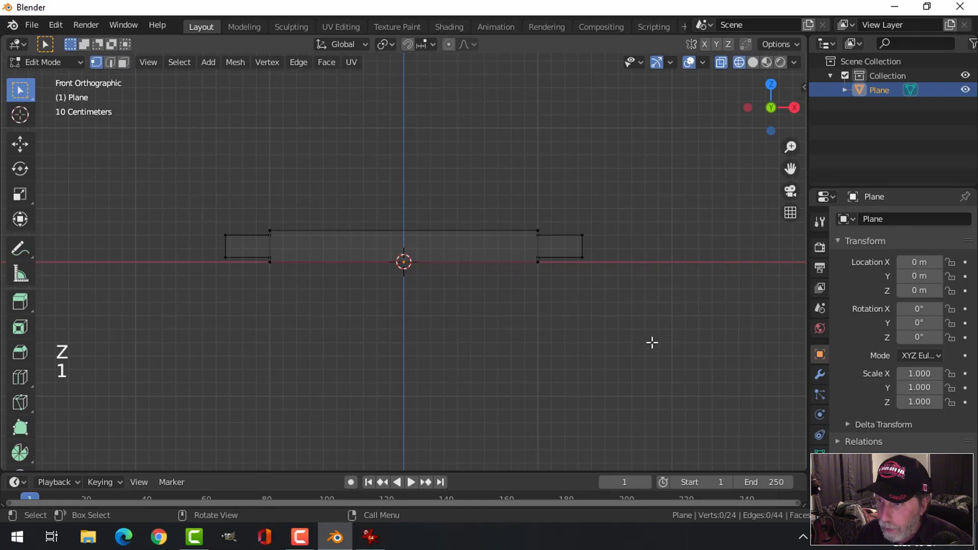
{"action": "key", "text": "b"}
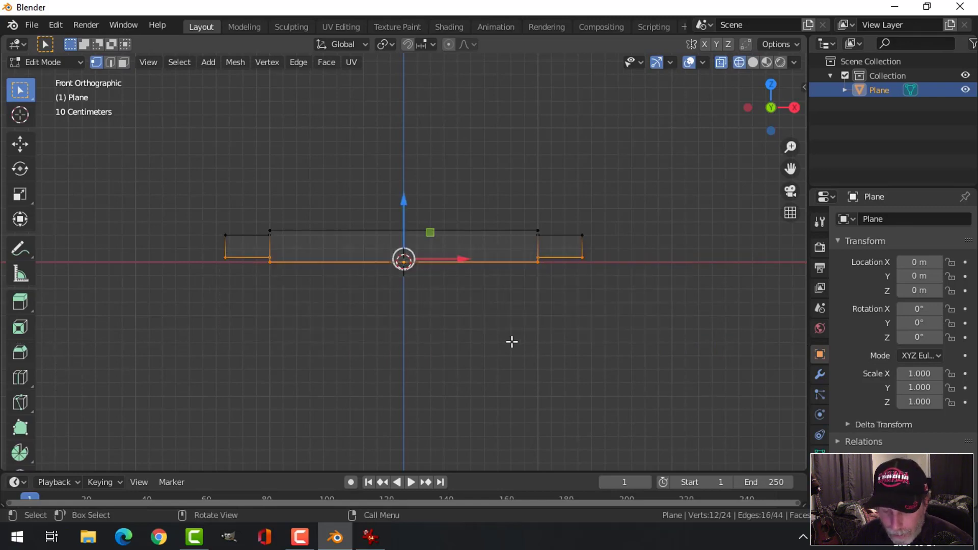
{"action": "key", "text": "s"}
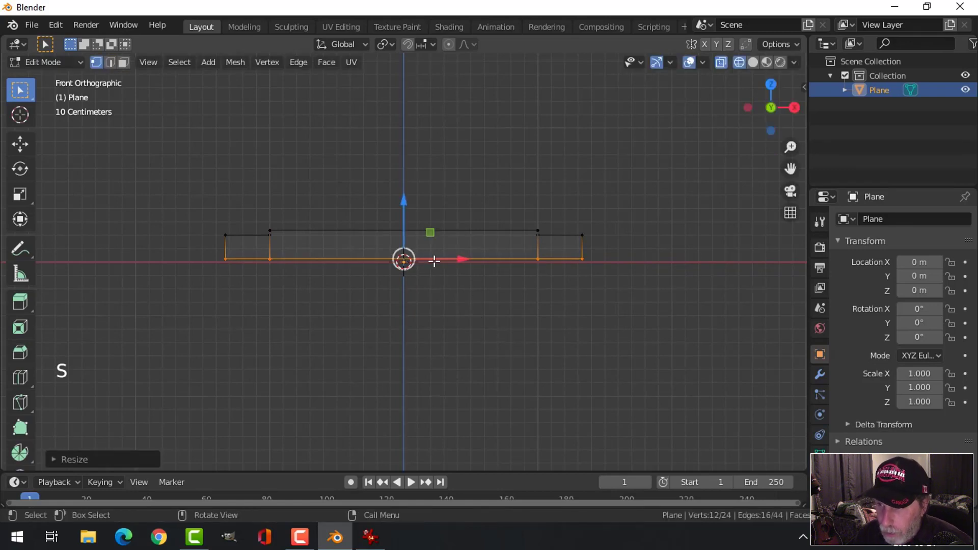
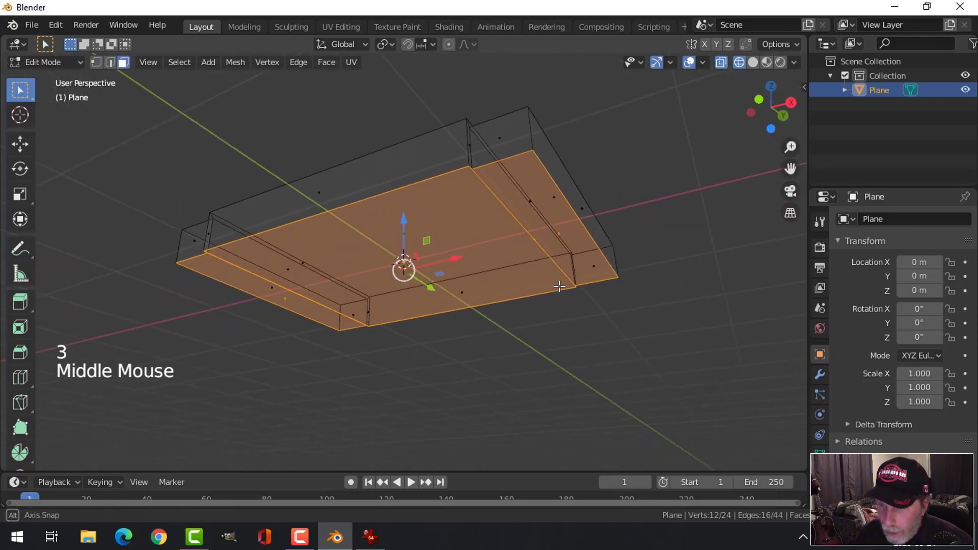
{"action": "key", "text": "x"}
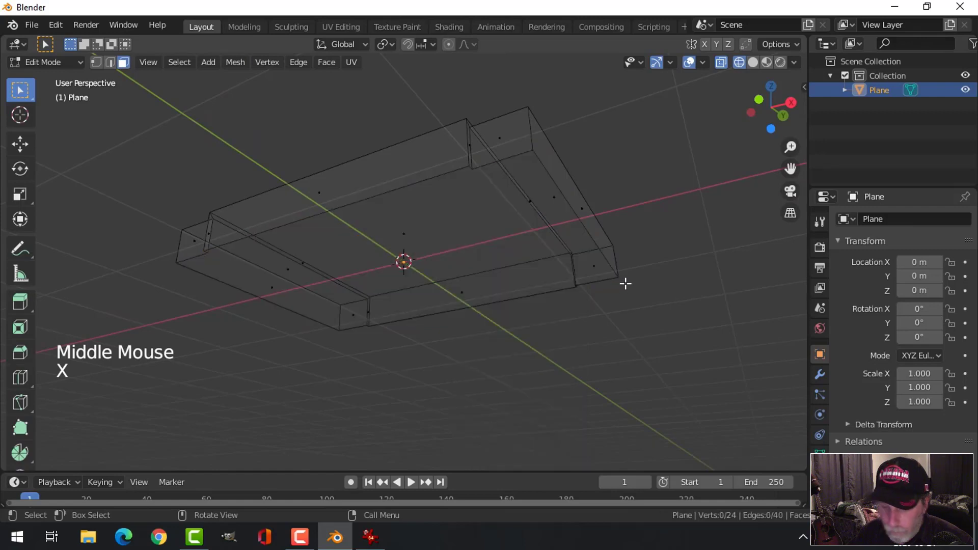
{"action": "key", "text": "z"}
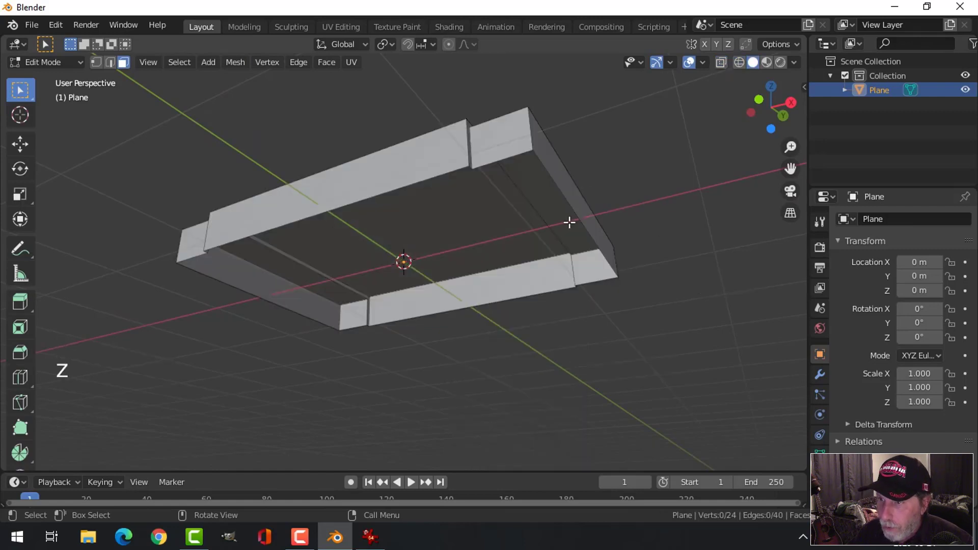
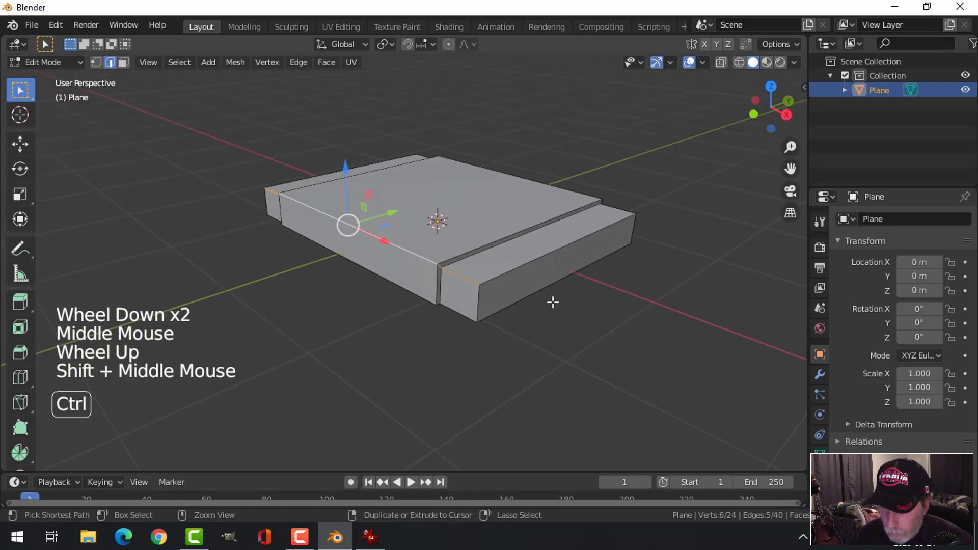
Bevel the base's outer and front edges with multi-segment bevels and shade it smooth
{"action": "key", "text": "ctrl+b"}
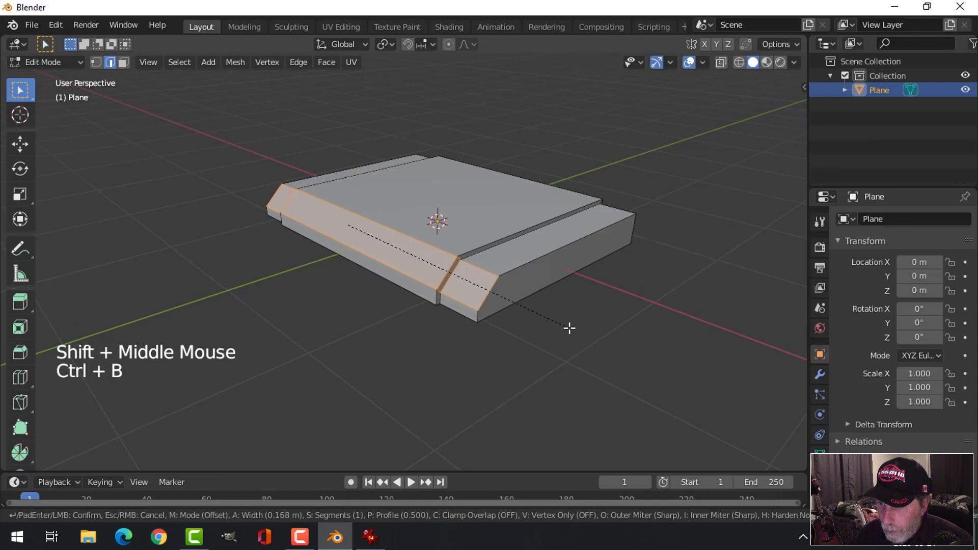
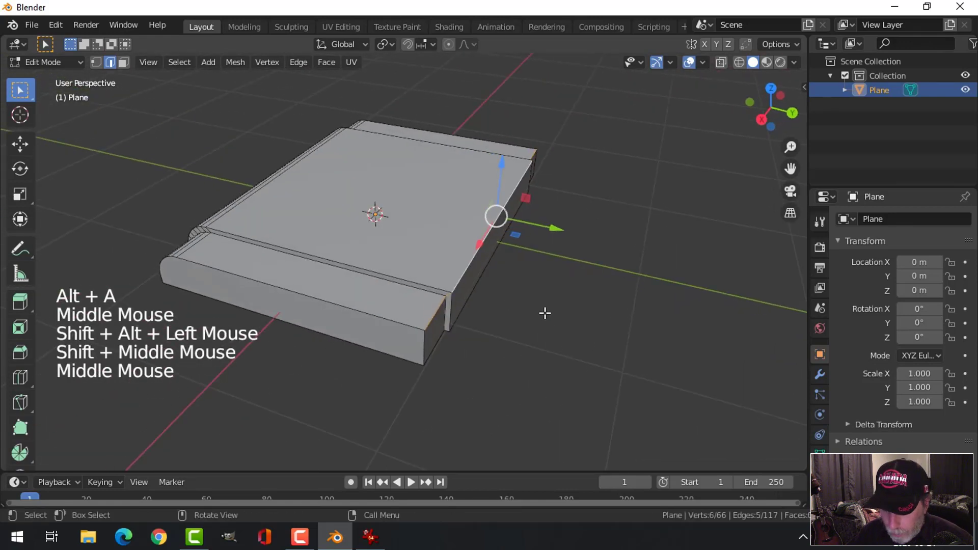
{"action": "key", "text": "ctrl+b"}
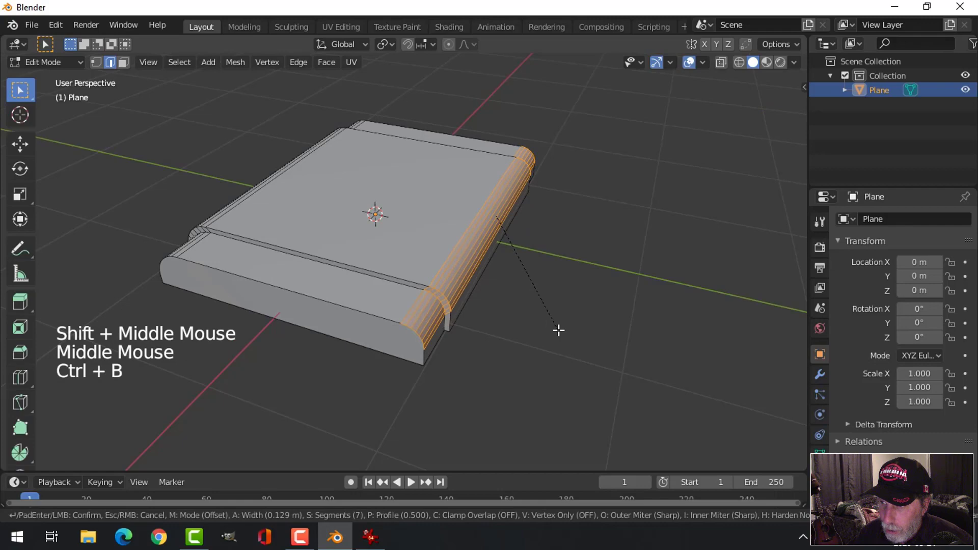
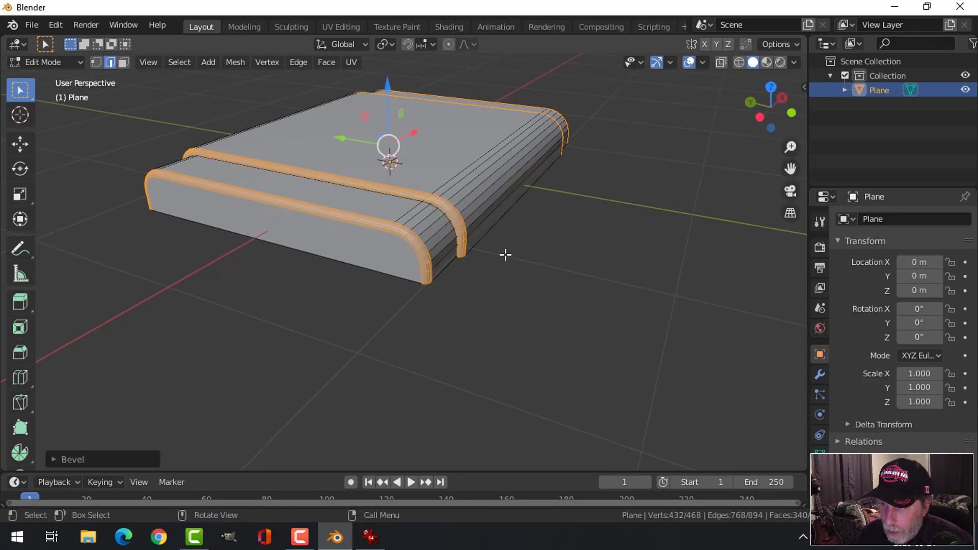
{"action": "scroll", "scroll_direction": "up", "scroll_amount": 3}
{"action": "scroll", "scroll_direction": "down", "scroll_amount": 3}
{"action": "key", "text": "alt+a"}
{"action": "key", "text": "Tab"}
{"action": "middle_click", "coordinate": [614, 264]}
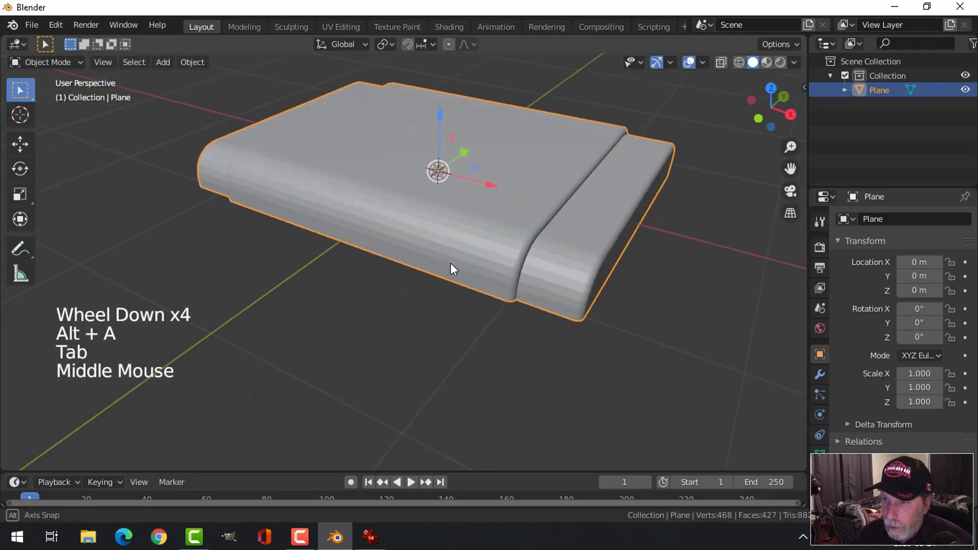
Narrow the top face, duplicate it and raise it into an upright post
{"action": "right_click", "coordinate": [445, 214]}
{"action": "scroll", "scroll_direction": "down", "scroll_amount": 3}
{"action": "middle_click", "coordinate": [494, 265]}
{"action": "middle_click", "coordinate": [599, 275]}
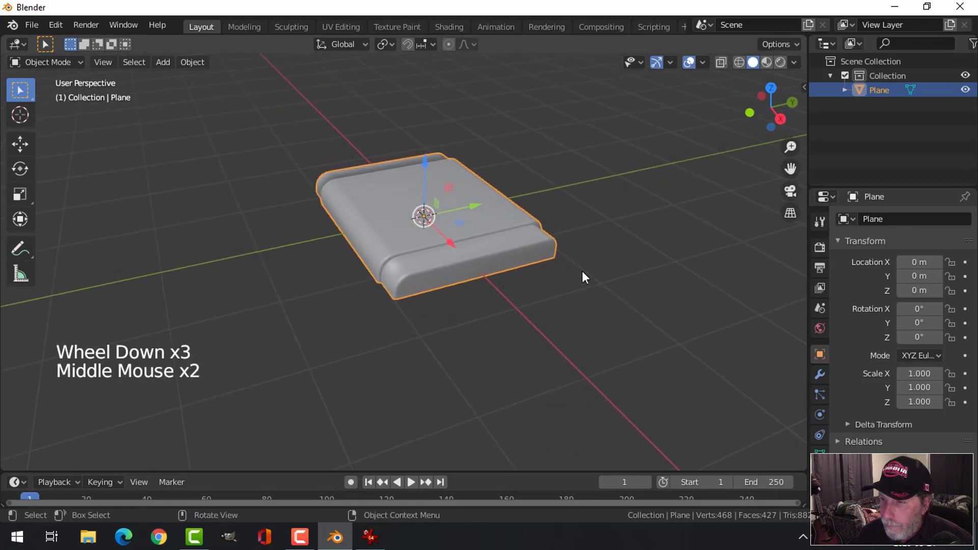
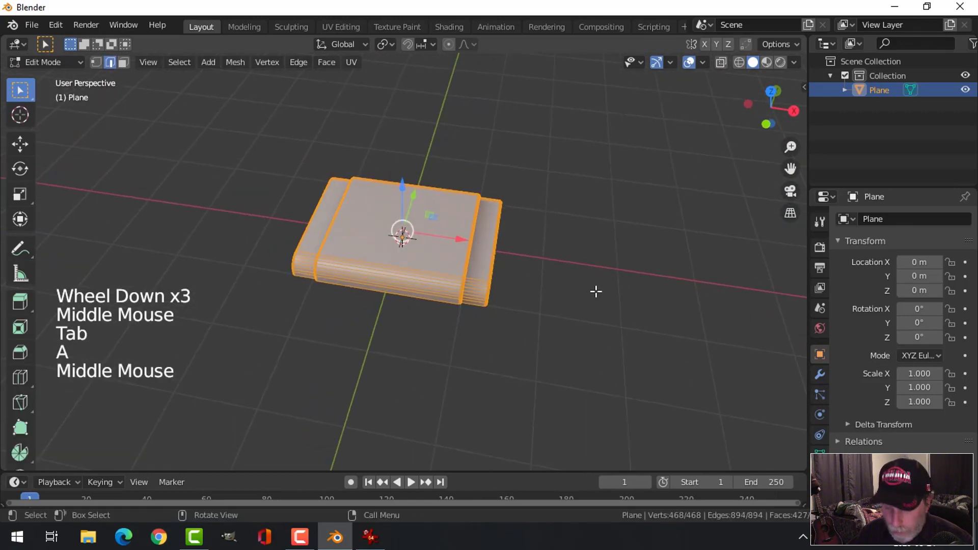
{"action": "key", "text": "s"}
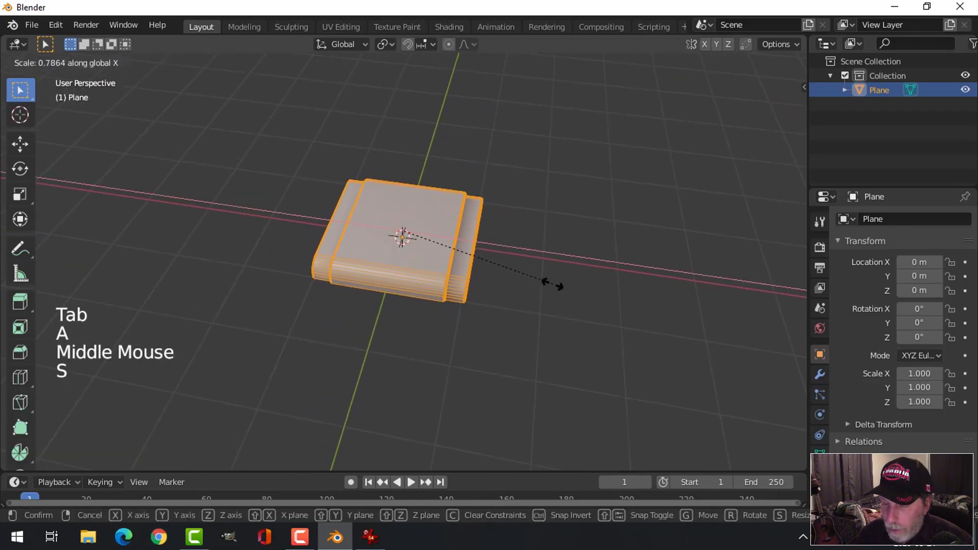
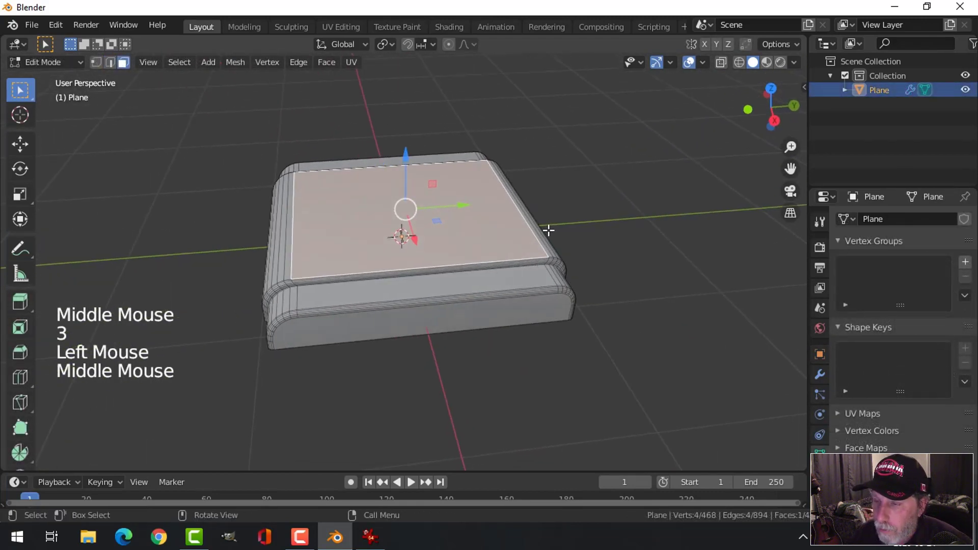
{"action": "key", "text": "shift+d"}
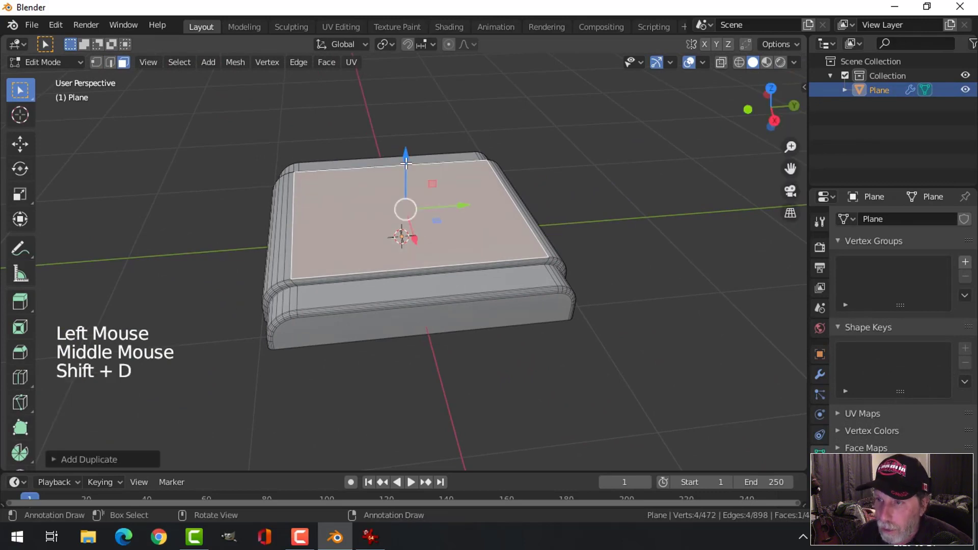
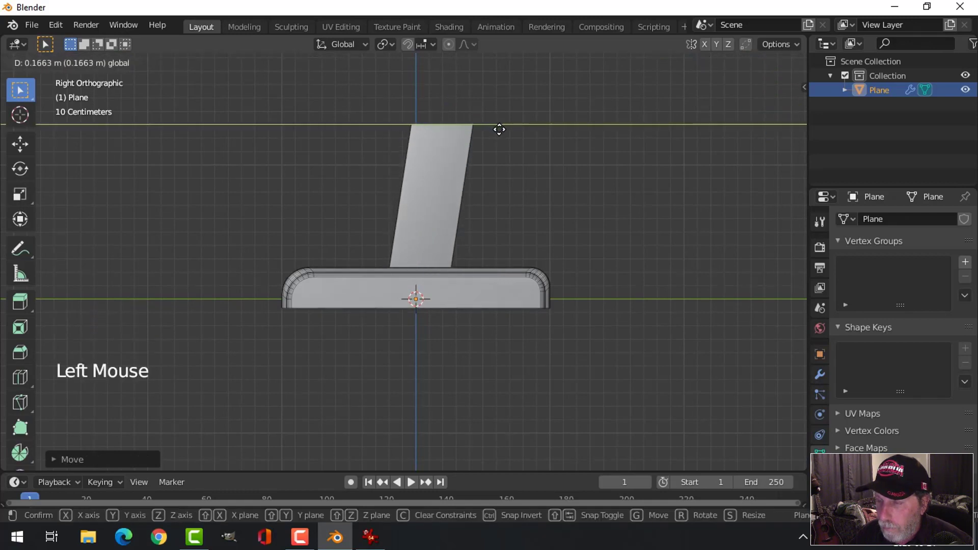
{"action": "key", "text": "s"}
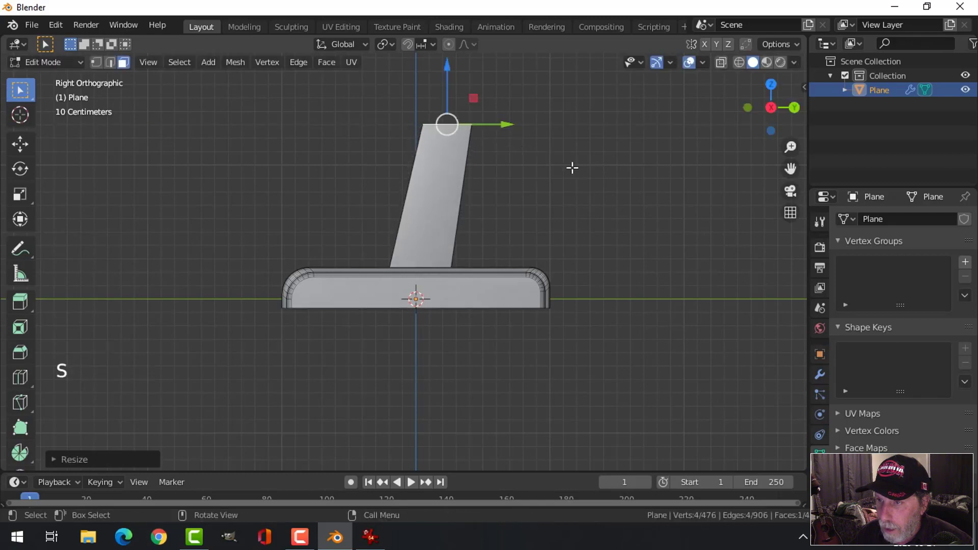
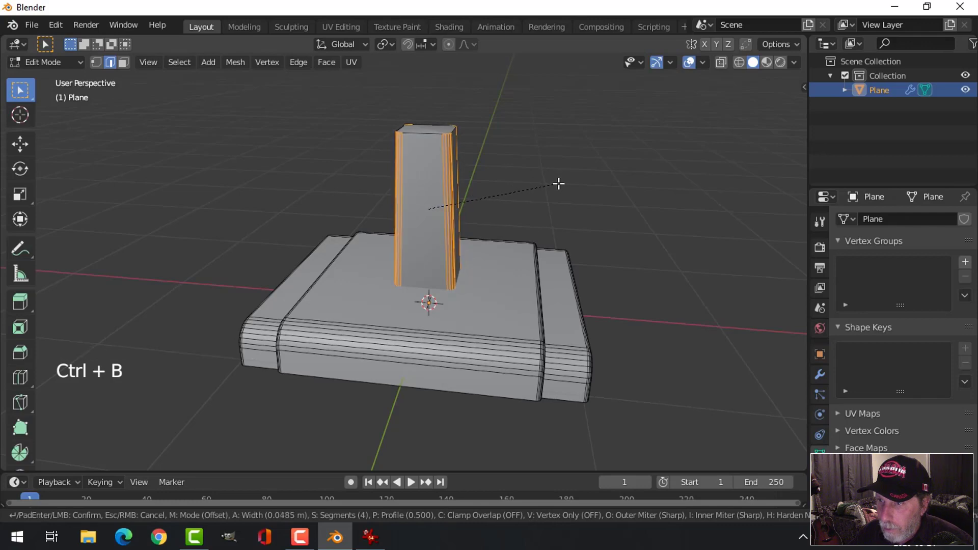
Bevel the post's vertical edges, shade it smooth and inspect it in object mode
{"action": "key", "text": "alt+a"}
{"action": "key", "text": "Tab"}
{"action": "key", "text": "alt+a"}
{"action": "middle_click", "coordinate": [444, 188]}
{"action": "scroll", "scroll_direction": "down", "scroll_amount": 3}
{"action": "middle_click", "coordinate": [452, 214]}
{"action": "scroll", "scroll_direction": "up", "scroll_amount": 3}
{"action": "middle_click", "coordinate": [491, 262]}
{"action": "middle_click", "coordinate": [426, 258]}
{"action": "middle_click", "coordinate": [433, 281]}
{"action": "middle_click", "coordinate": [459, 243]}
{"action": "middle_click", "coordinate": [465, 218]}
{"action": "middle_click", "coordinate": [475, 223]}
{"action": "key", "text": "shift+a"}
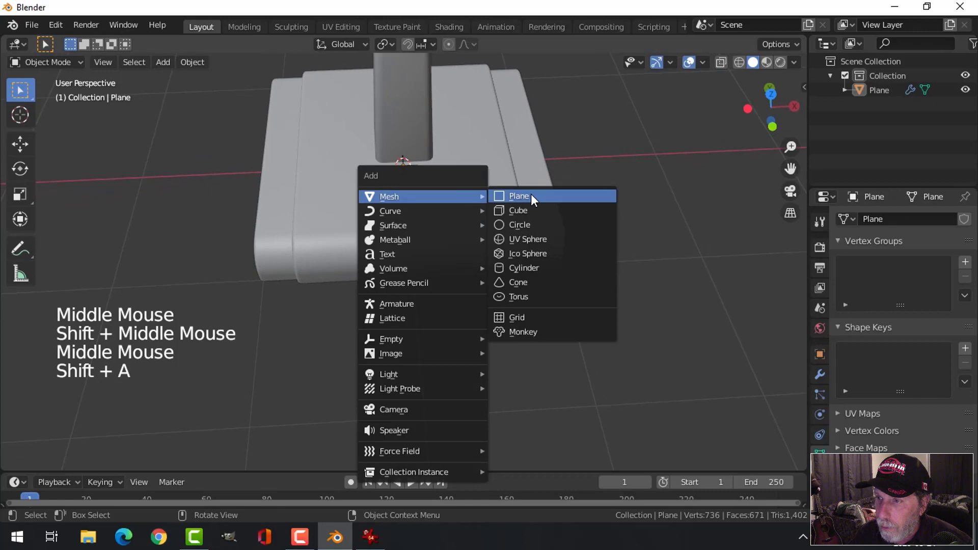
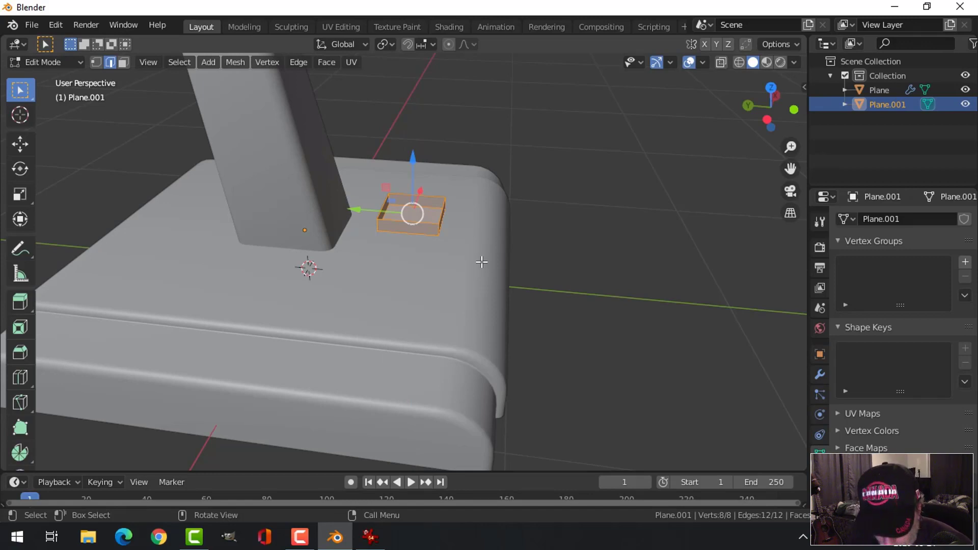
Rotate and place the new plane onto the base and centre its origin on its geometry
{"action": "key", "text": "alt+a"}
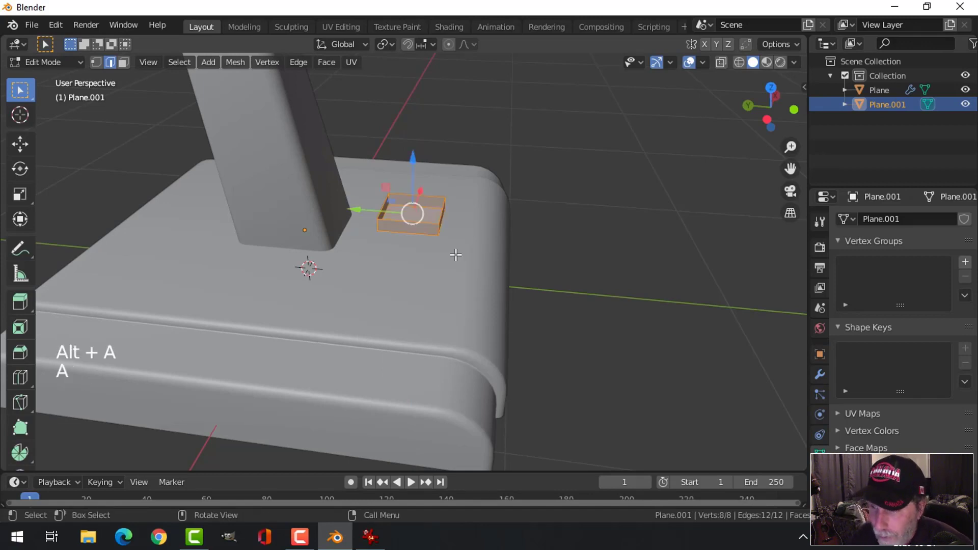
{"action": "key", "text": "r"}
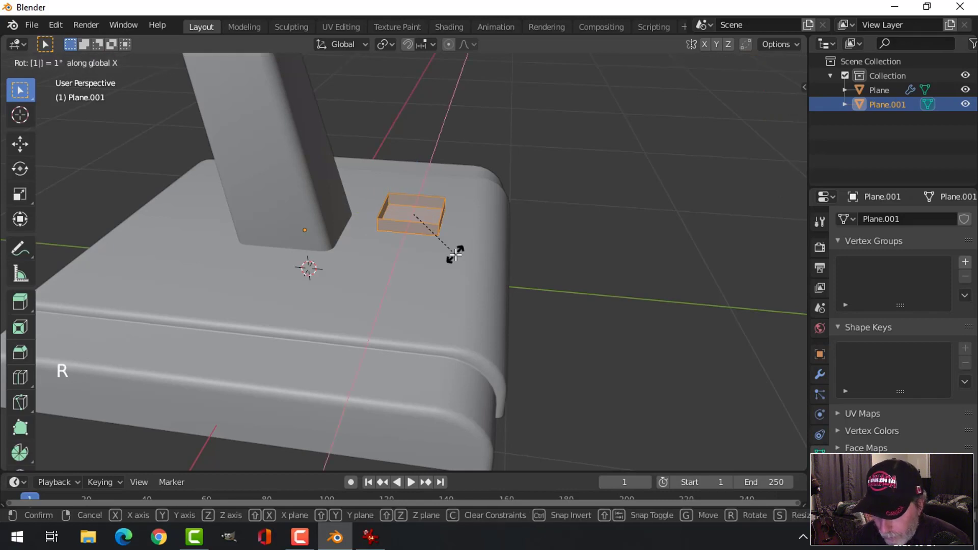
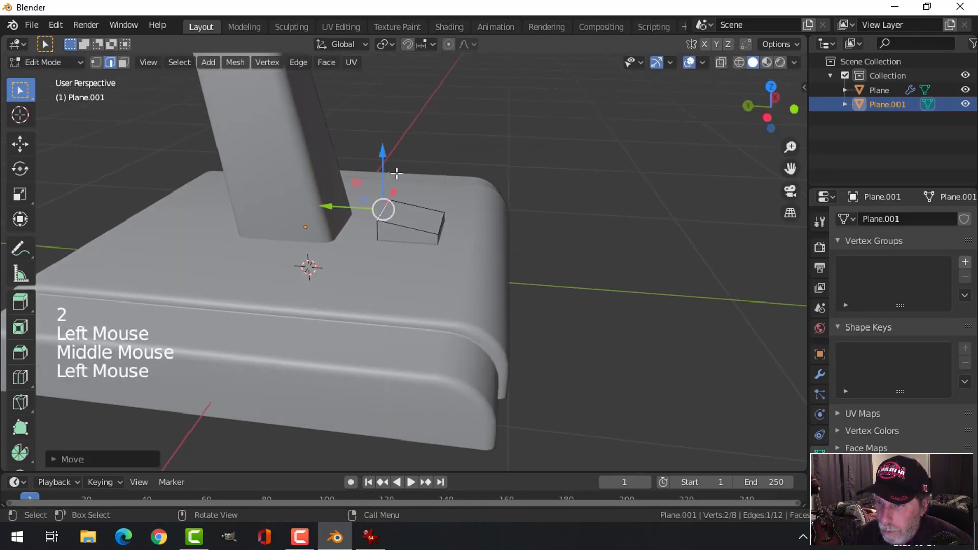
{"action": "key", "text": "alt+a"}
{"action": "key", "text": "Tab"}
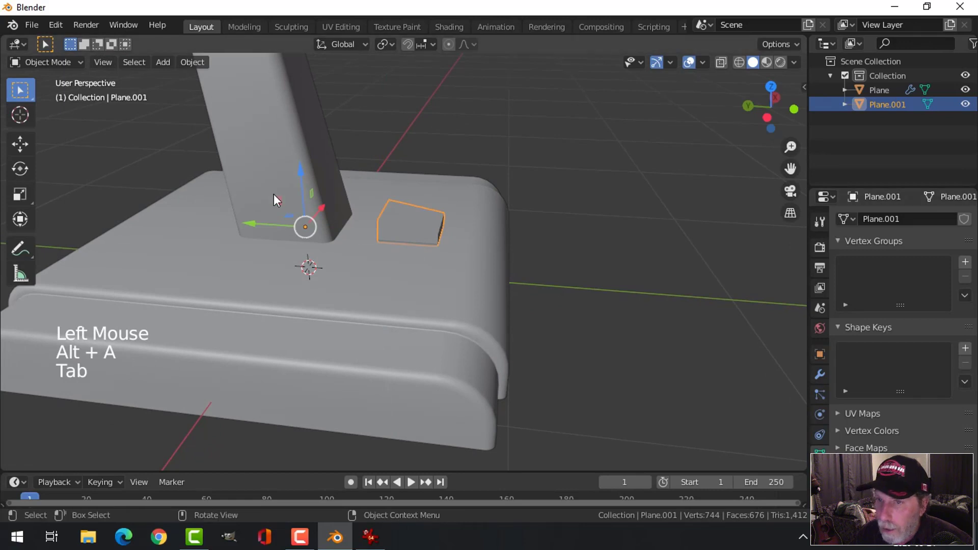
{"action": "left_click", "coordinate": [198, 65]}
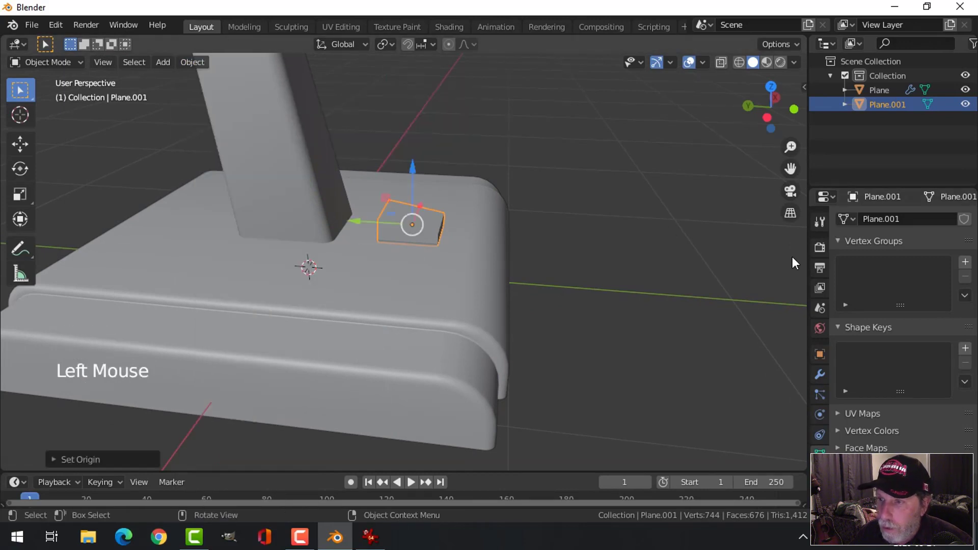
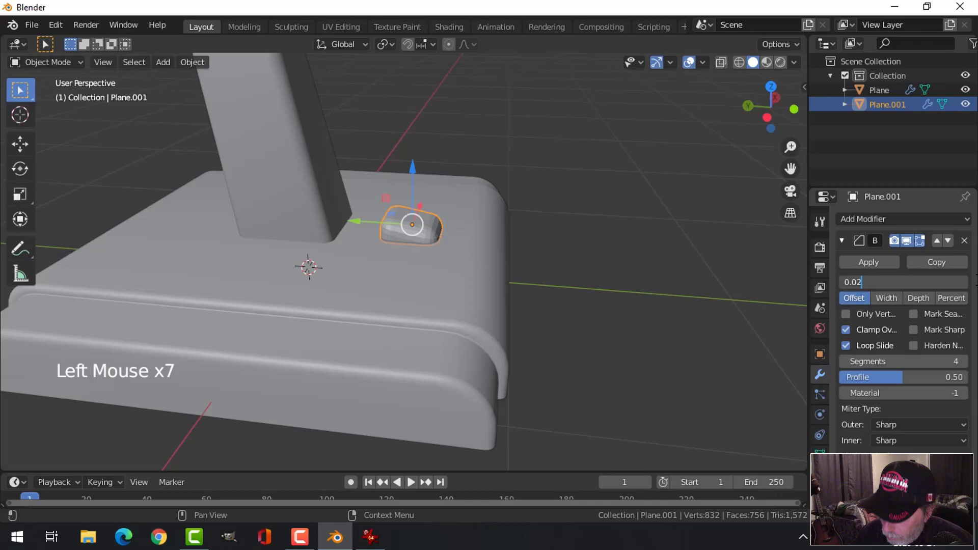
From top view, add an Array modifier repeating the small piece into three evenly spaced copies
{"action": "key", "text": "alt+a"}
{"action": "scroll", "scroll_direction": "down", "scroll_amount": 3}
{"action": "middle_click", "coordinate": [460, 263]}
{"action": "left_click", "coordinate": [394, 256]}
{"action": "middle_click", "coordinate": [459, 282]}
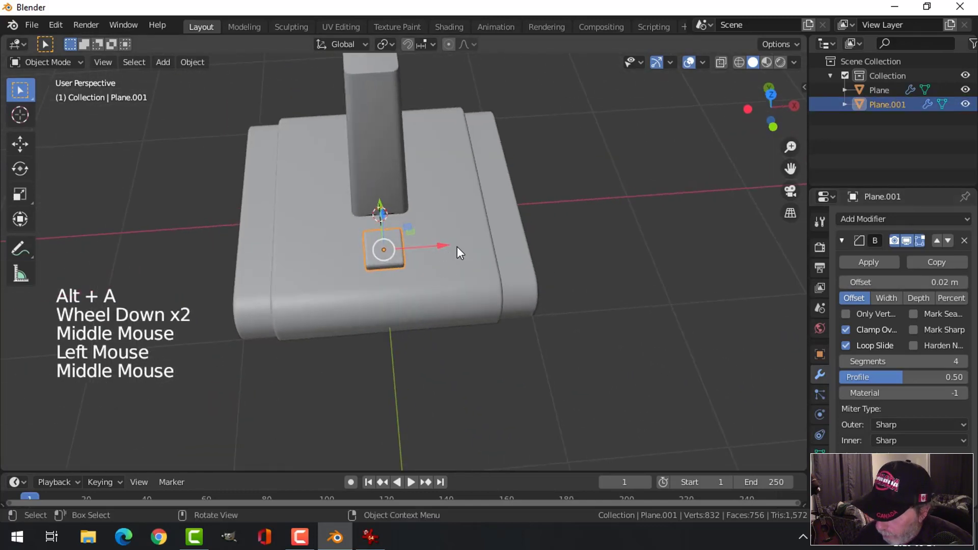
{"action": "key", "text": "KP_7"}
{"action": "left_click", "coordinate": [439, 268]}
{"action": "left_click", "coordinate": [353, 214]}
{"action": "left_click", "coordinate": [868, 220]}
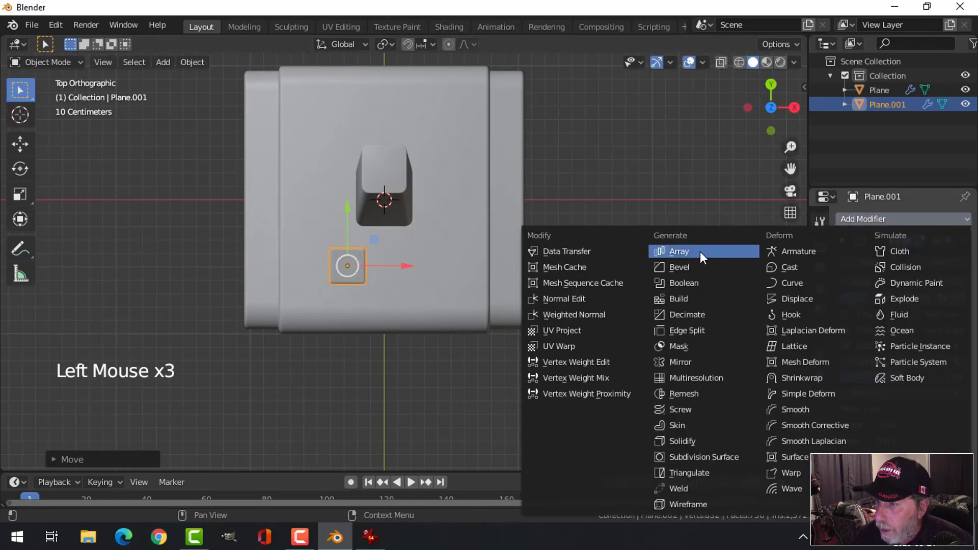
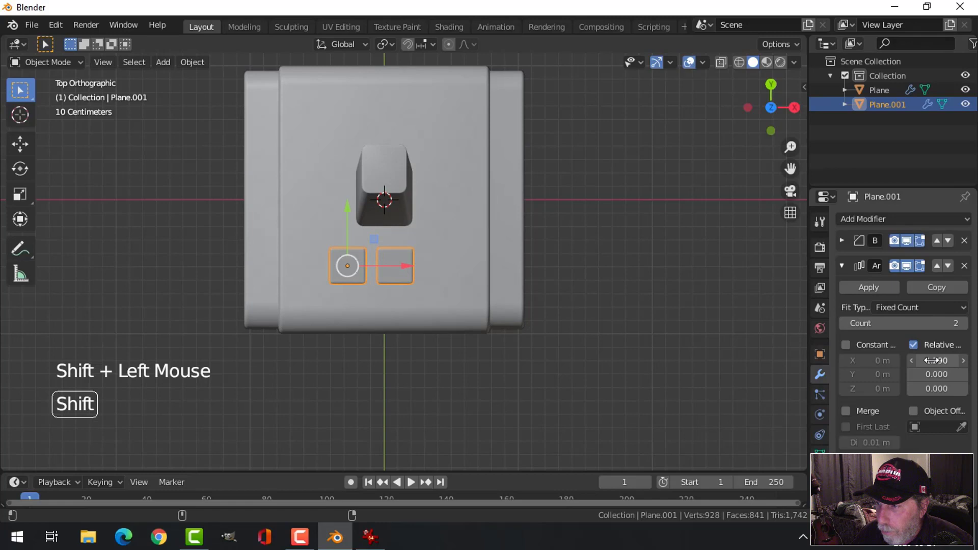
{"action": "left_click", "coordinate": [966, 327]}
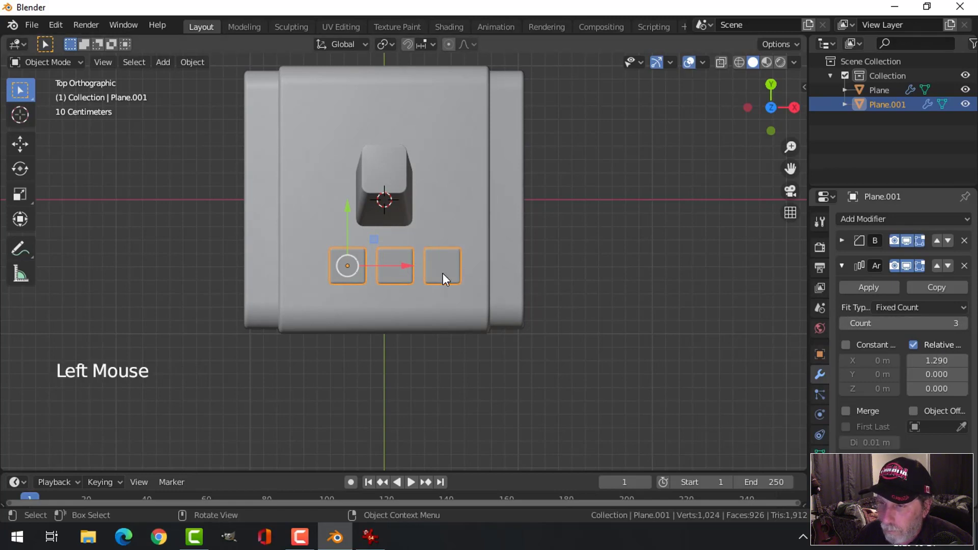
Shift the row of three pieces sideways along the base to recentre it
{"action": "left_click", "coordinate": [407, 272]}
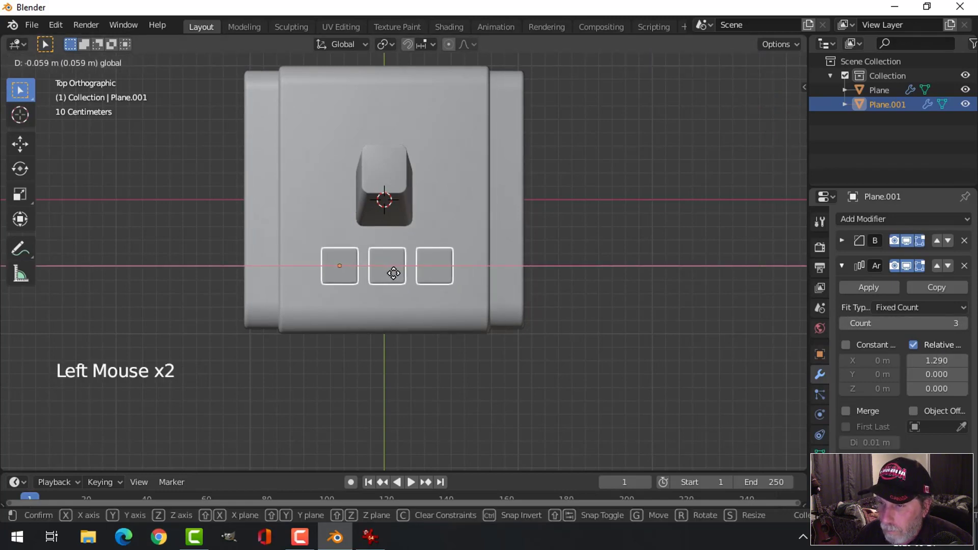
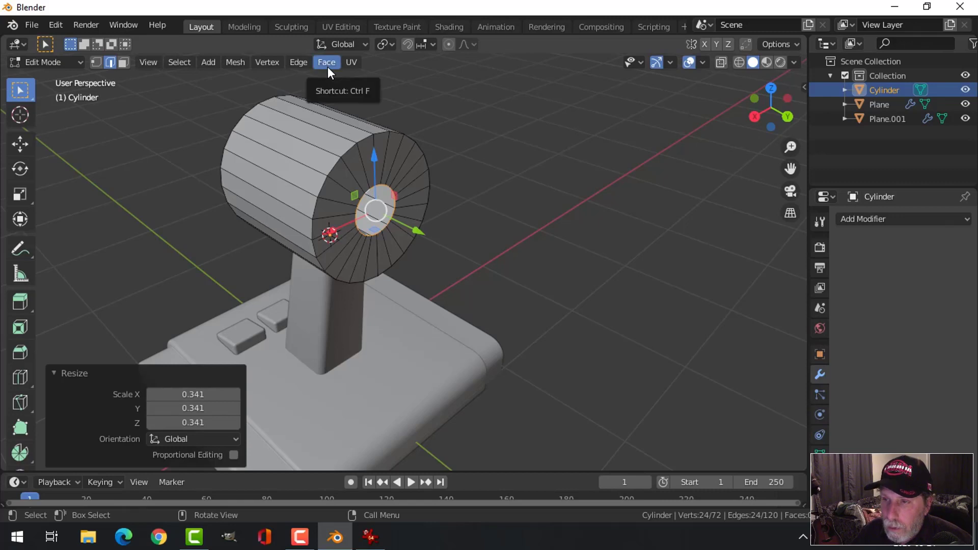
Grid-fill the cylinder's open end, bevel its front rim and add edge loops along the body
{"action": "left_click", "coordinate": [332, 71]}
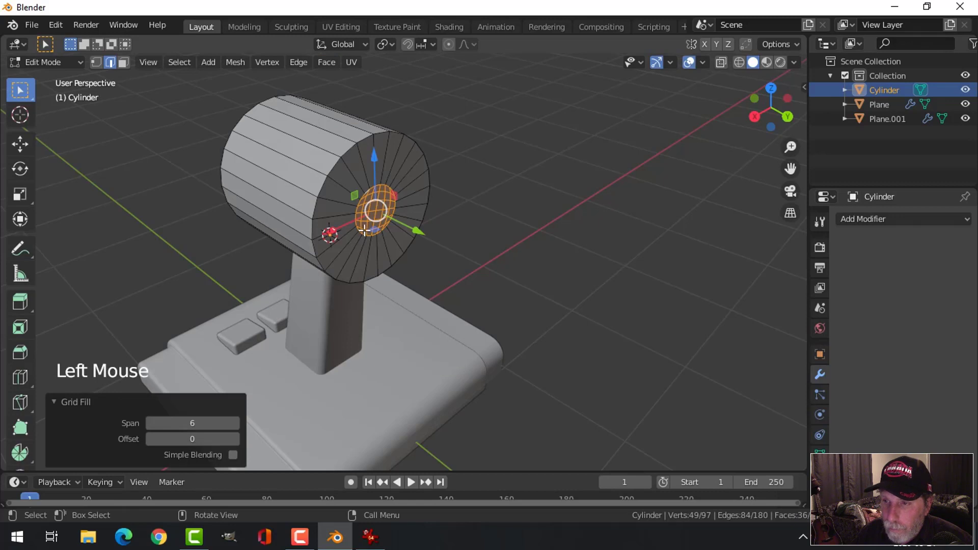
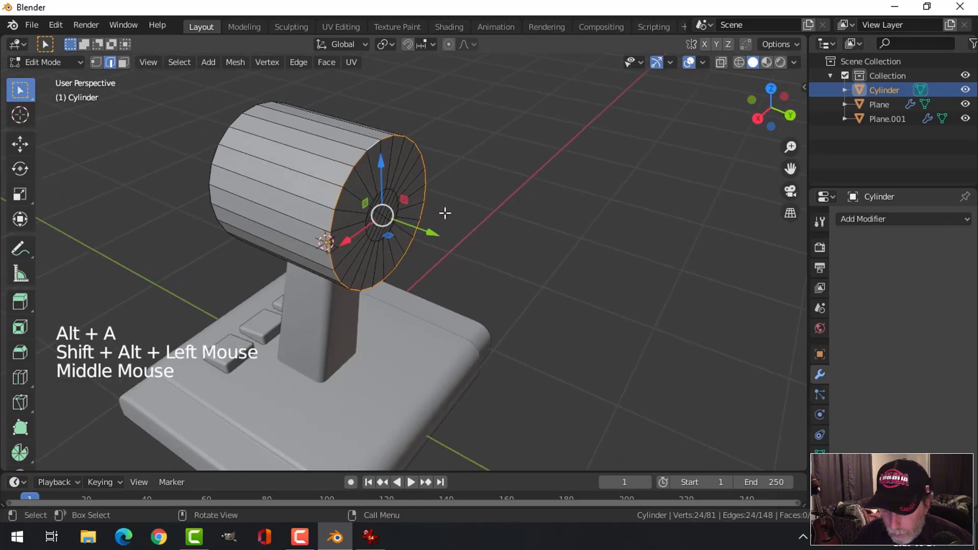
{"action": "key", "text": "ctrl+b"}
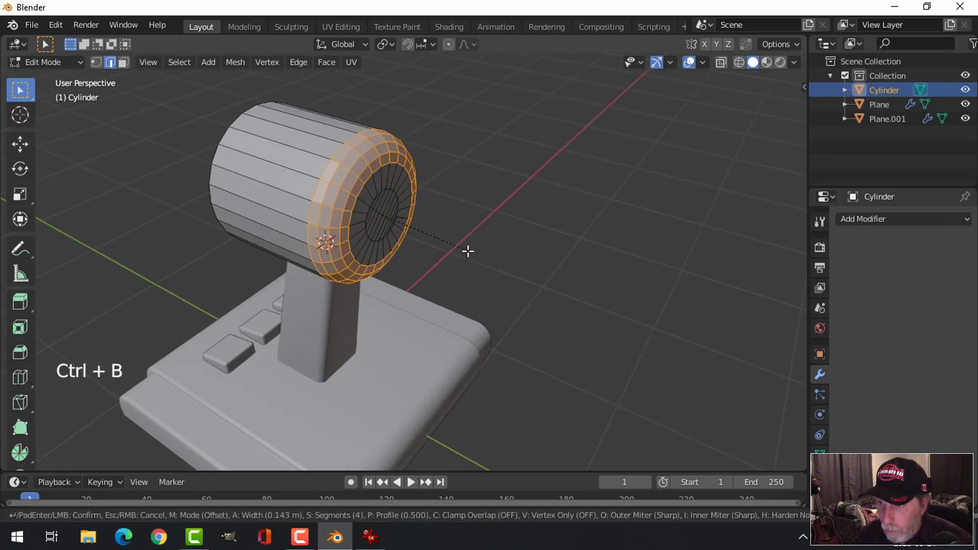
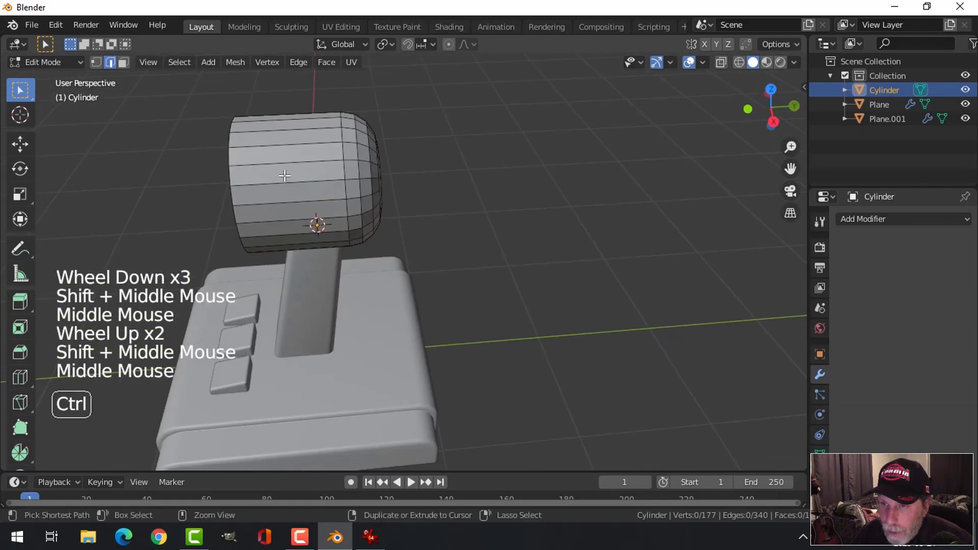
{"action": "key", "text": "ctrl+r"}
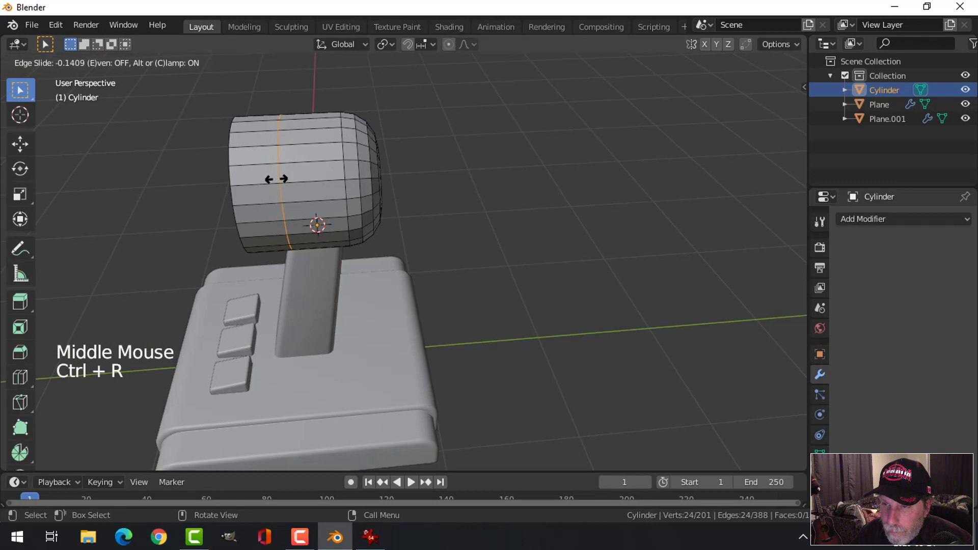
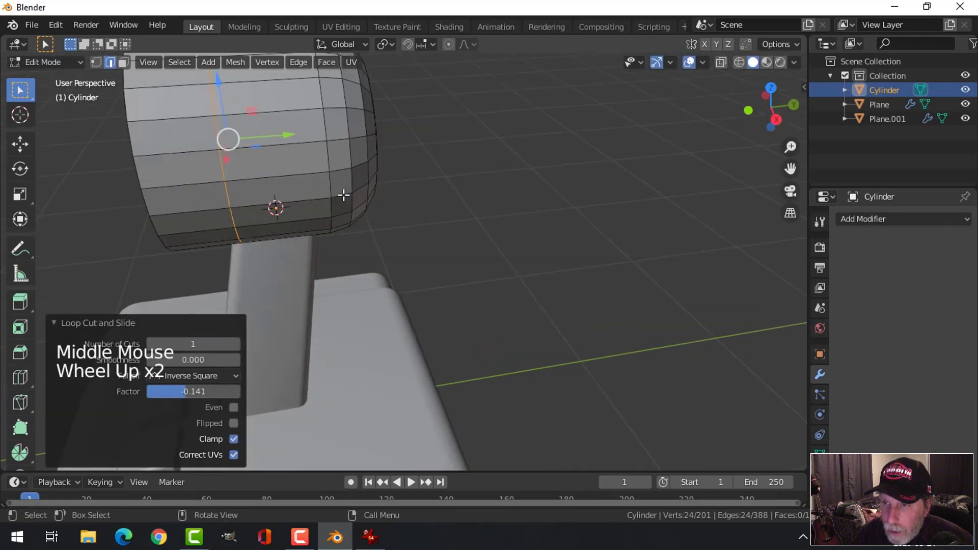
{"action": "key", "text": "alt+a"}
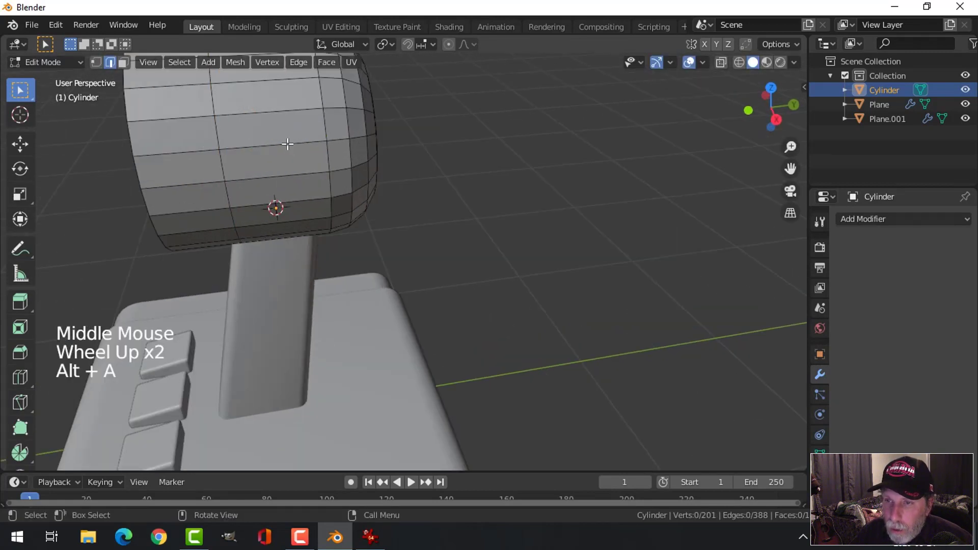
{"action": "scroll", "scroll_direction": "down", "scroll_amount": 3}
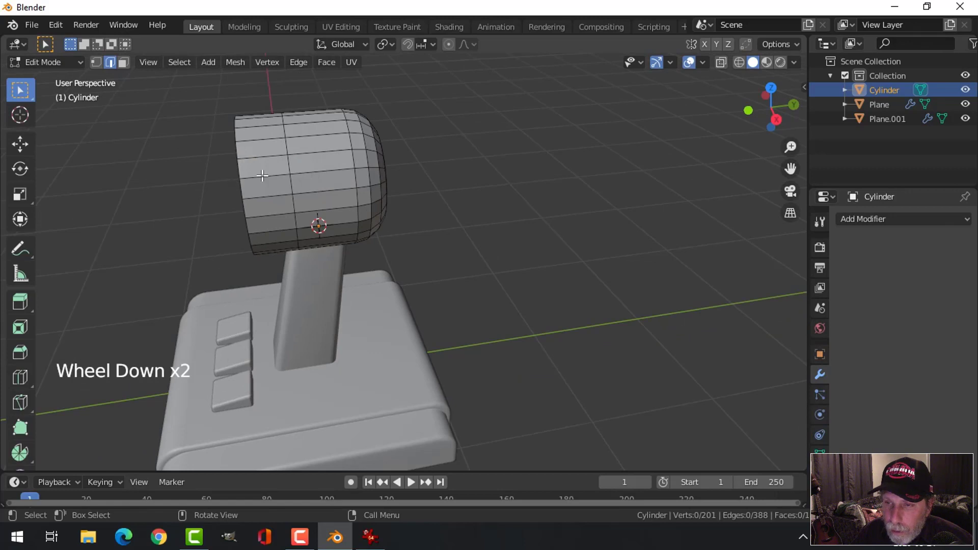
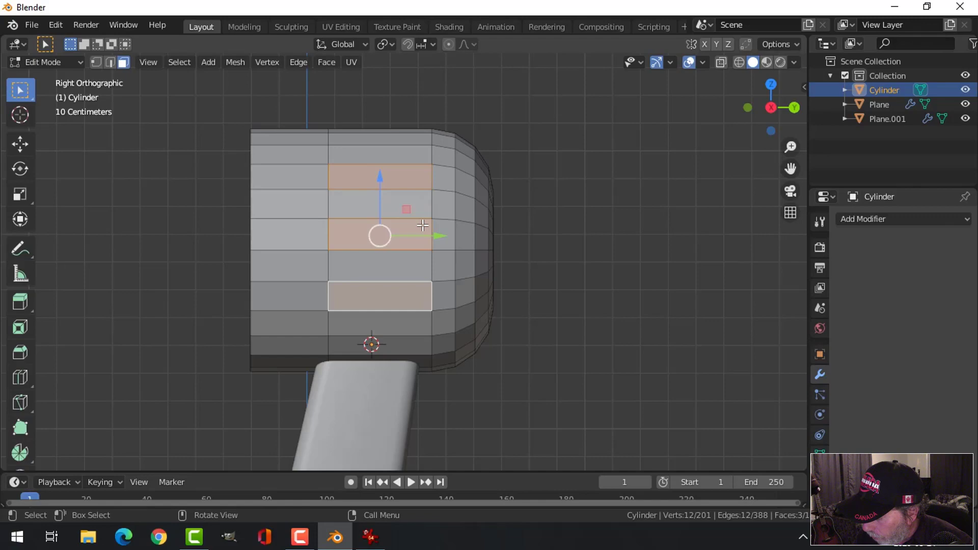
From side view, inset the stripe faces and widen an edge loop into two for the vents
{"action": "key", "text": "ctrl+KP_3"}
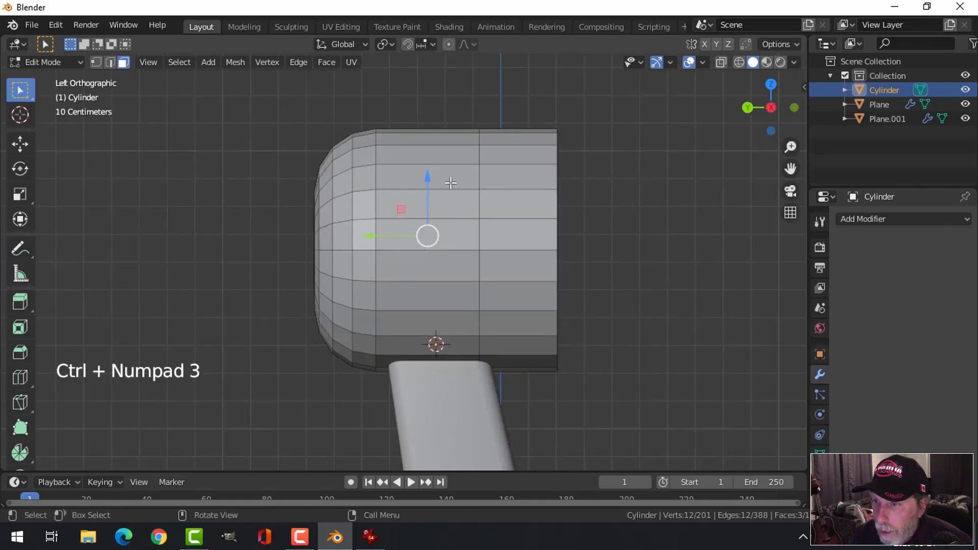
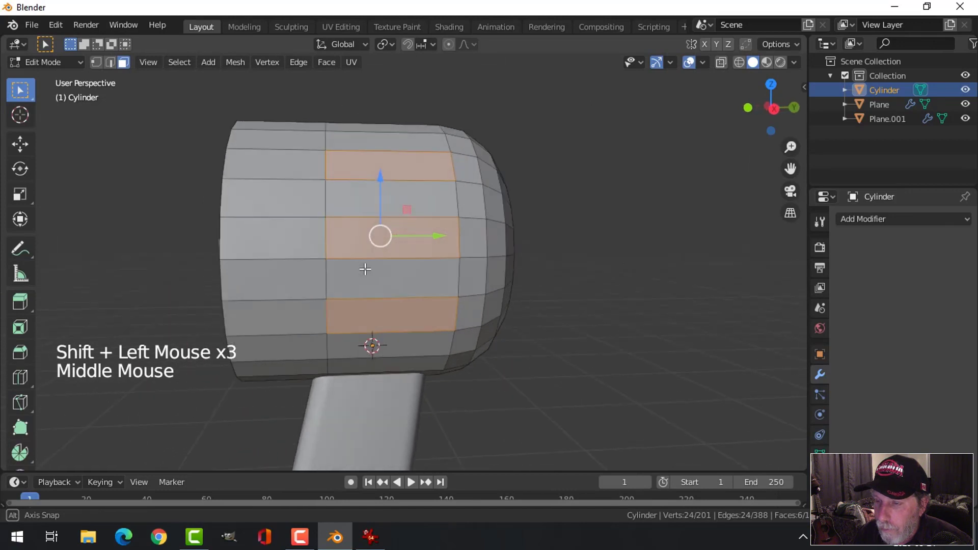
{"action": "key", "text": "KP_3"}
{"action": "scroll", "scroll_direction": "up", "scroll_amount": 3}
{"action": "scroll", "scroll_direction": "down", "scroll_amount": 3}
{"action": "key", "text": "i"}
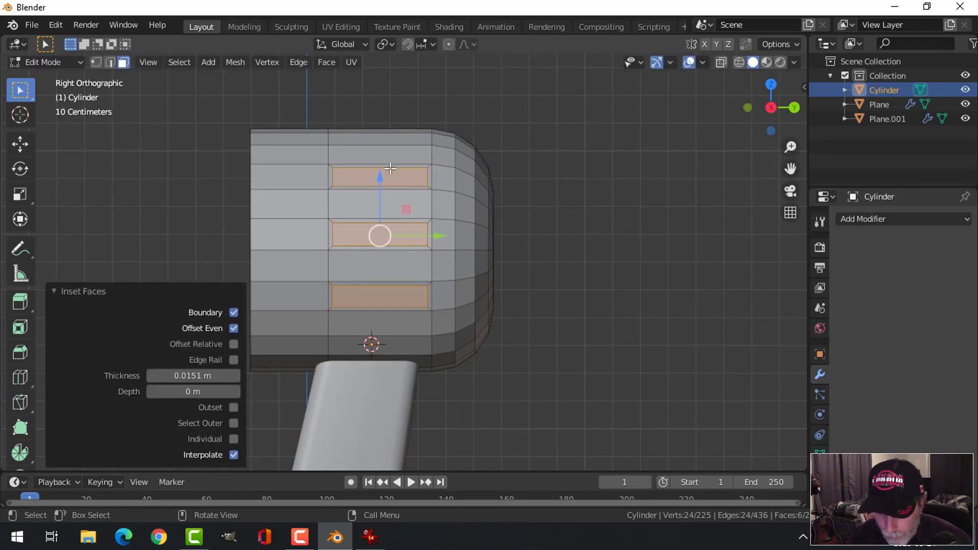
{"action": "key", "text": "ctrl+r"}
{"action": "key", "text": "ctrl+b"}
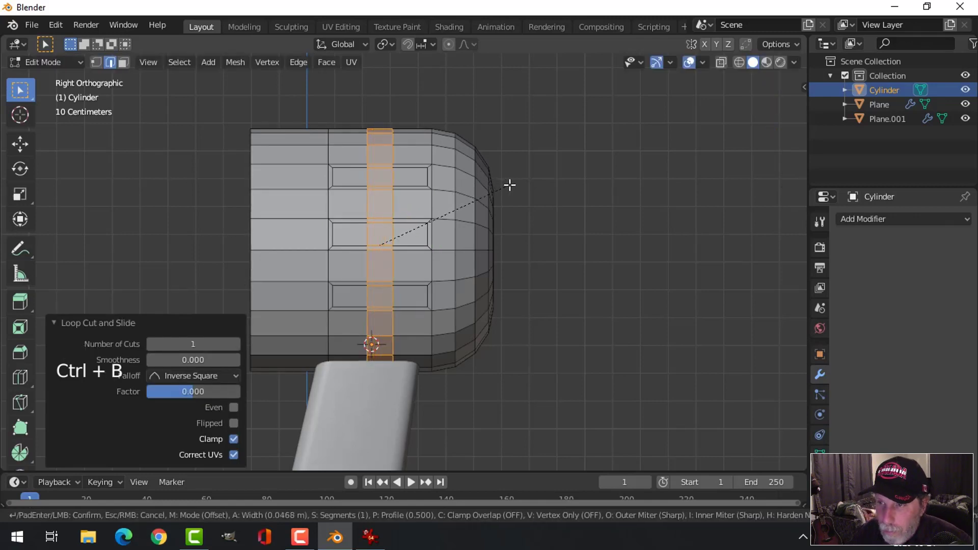
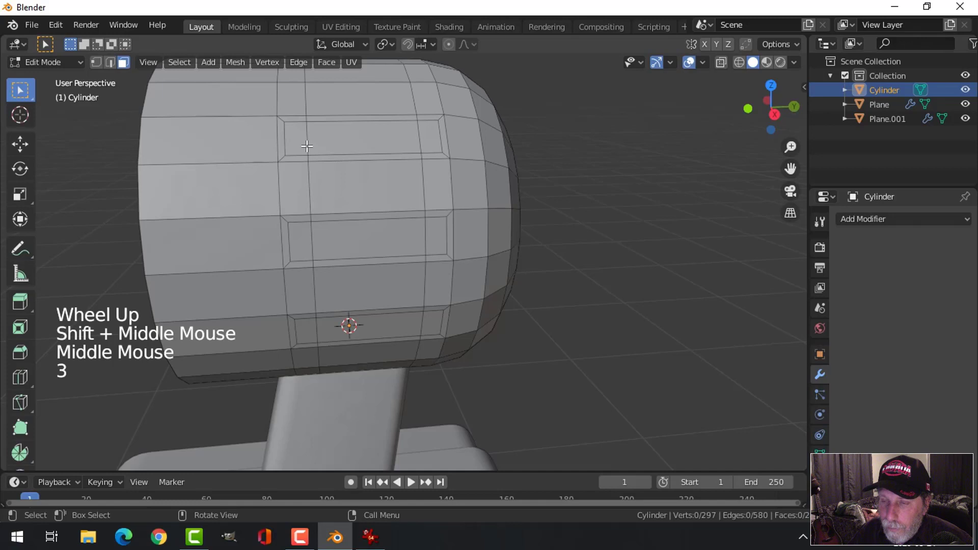
Paint-select the vent faces and delete them to cut the slot openings
{"action": "key", "text": "c"}
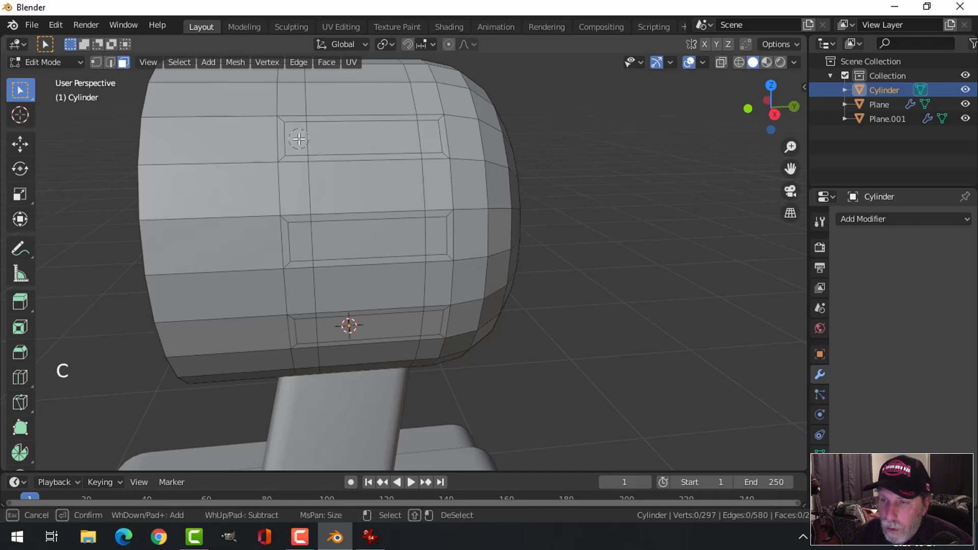
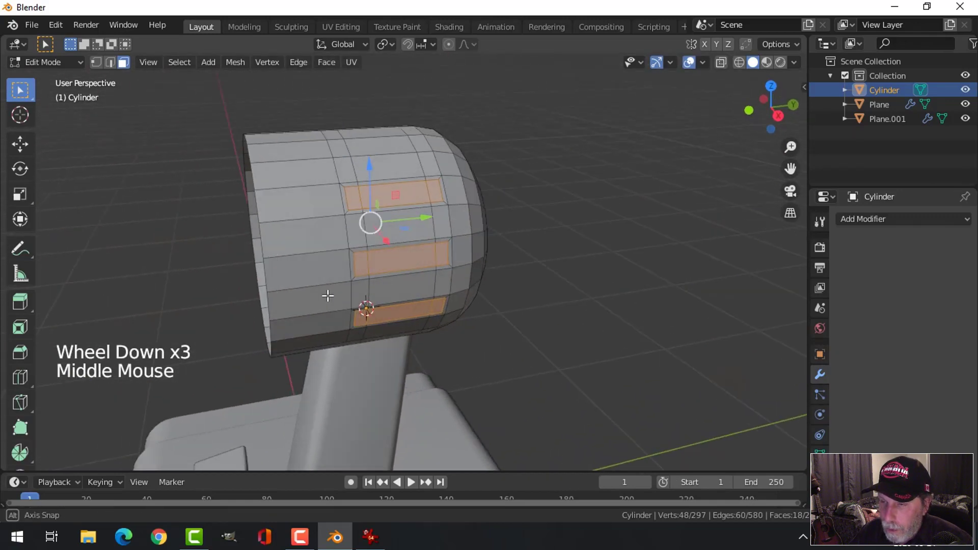
{"action": "key", "text": "x"}
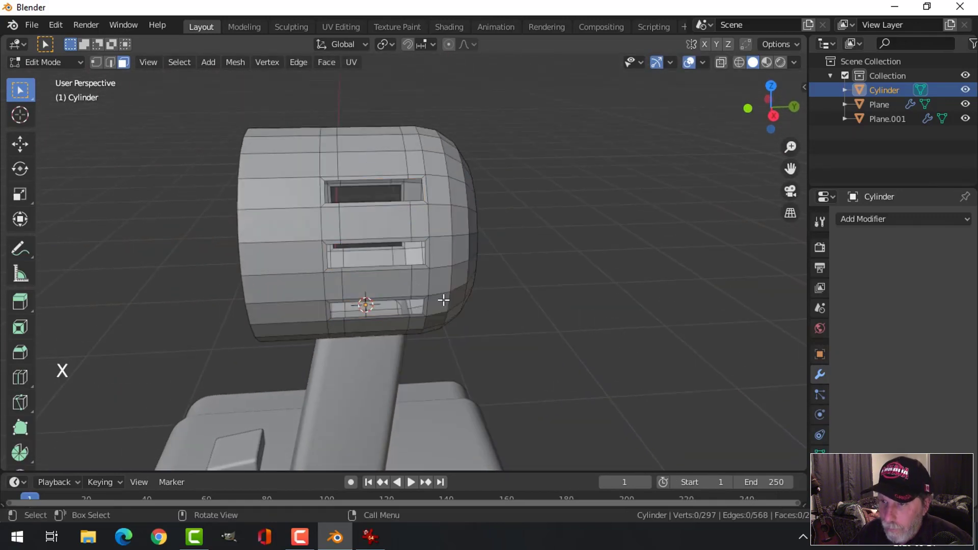
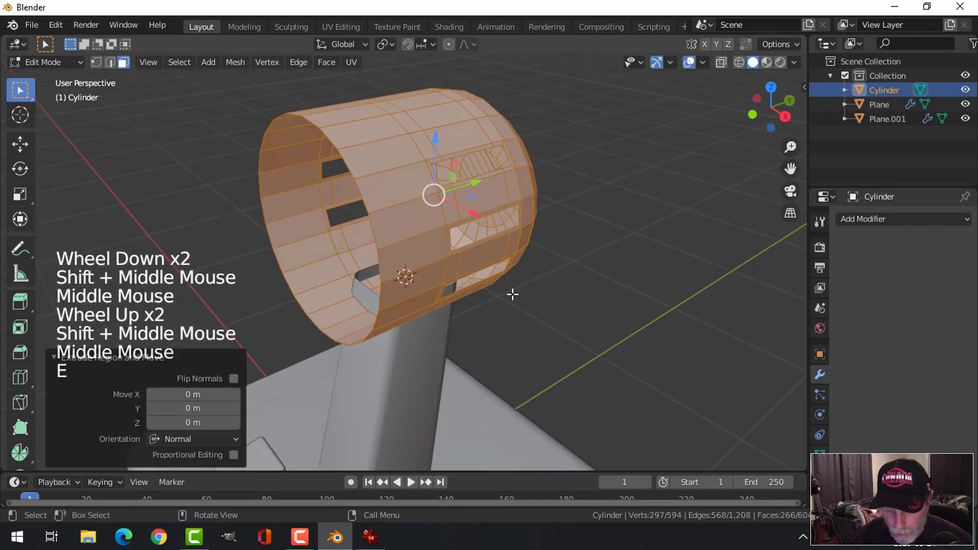
Thicken the housing wall with Alt+S, add level-2 subdivision and inspect the rounded vent slots
{"action": "key", "text": "alt+s"}
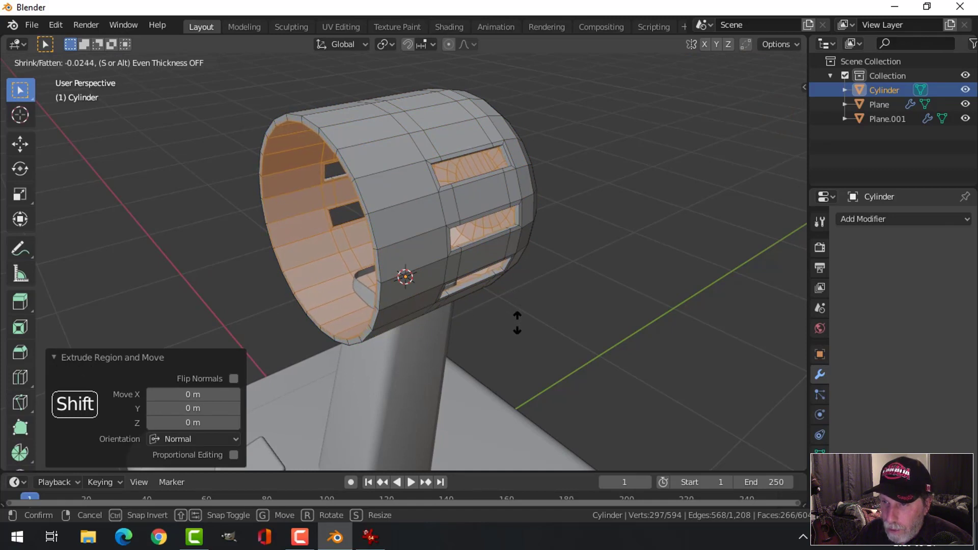
{"action": "key", "text": "alt+a"}
{"action": "key", "text": "Tab"}
{"action": "middle_click", "coordinate": [486, 273]}
{"action": "key", "text": "ctrl+2"}
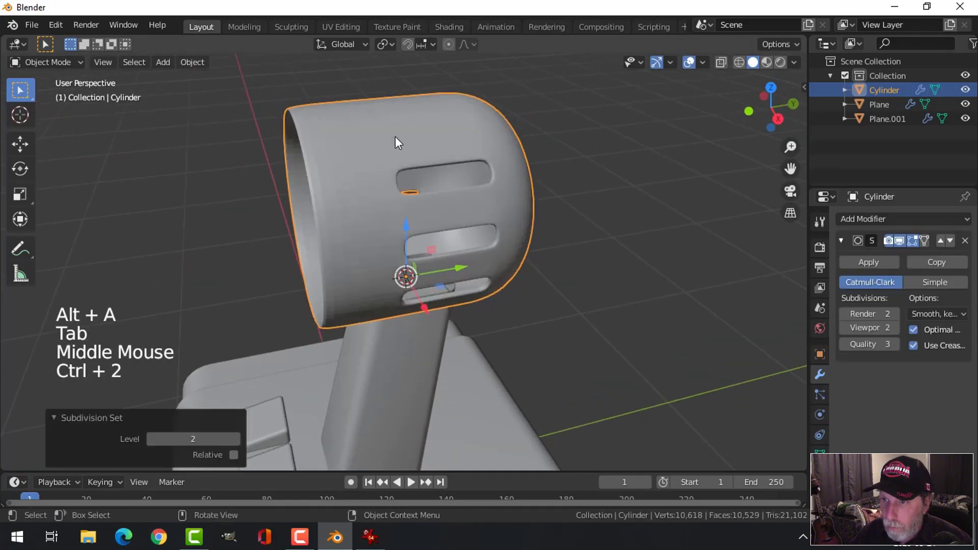
{"action": "middle_click", "coordinate": [498, 202]}
{"action": "key", "text": "alt+a"}
{"action": "middle_click", "coordinate": [427, 211]}
{"action": "scroll", "scroll_direction": "up", "scroll_amount": 3}
{"action": "middle_click", "coordinate": [507, 202]}
{"action": "middle_click", "coordinate": [470, 225]}
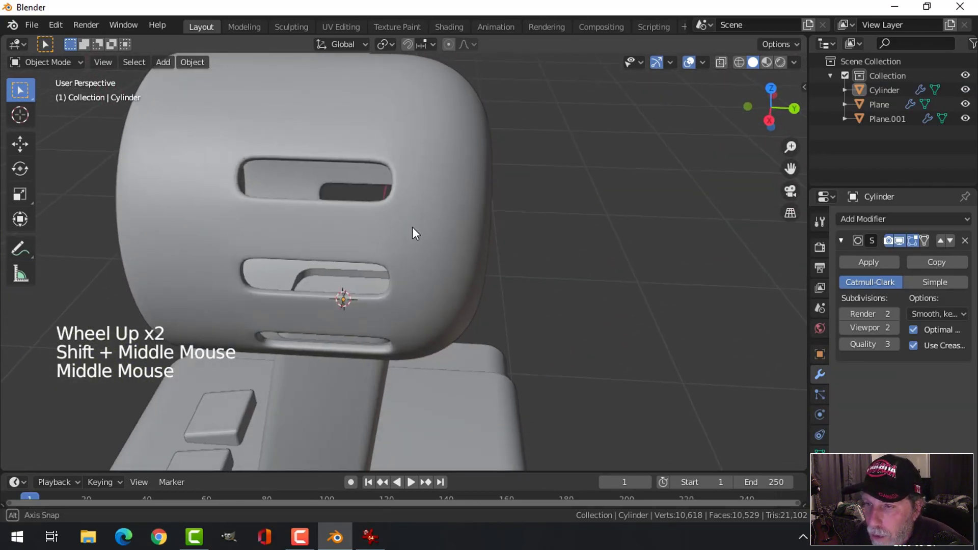
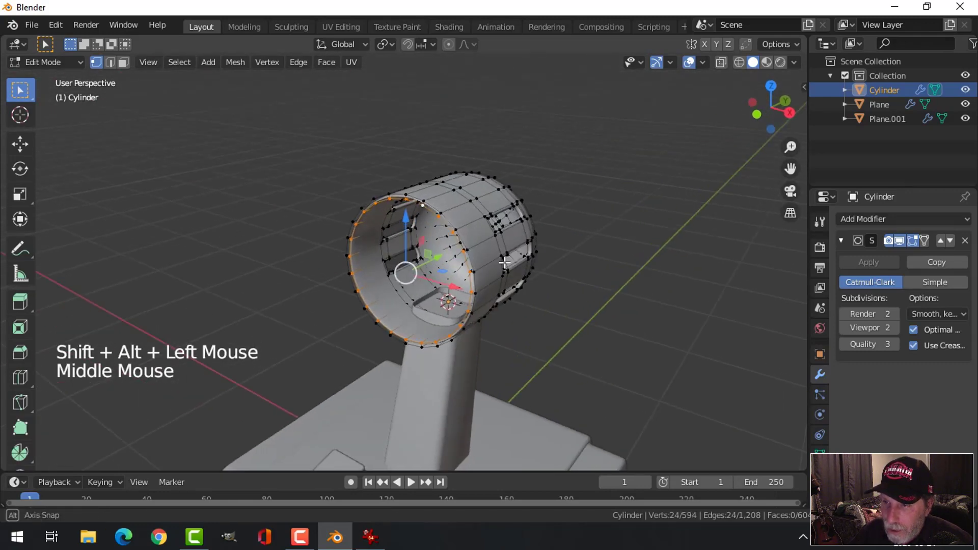
Add a cylinder via Shift+A, rotate it 90° and shrink it to sit at the housing's rear
{"action": "key", "text": "shift+s"}
{"action": "key", "text": "alt+a"}
{"action": "key", "text": "Tab"}
{"action": "key", "text": "alt+a"}
{"action": "middle_click", "coordinate": [558, 305]}
{"action": "key", "text": "shift+a"}
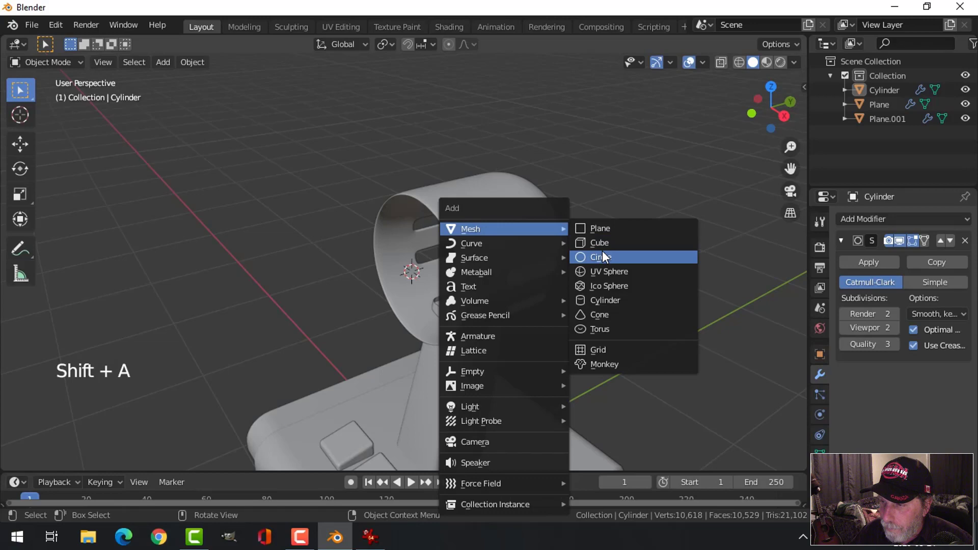
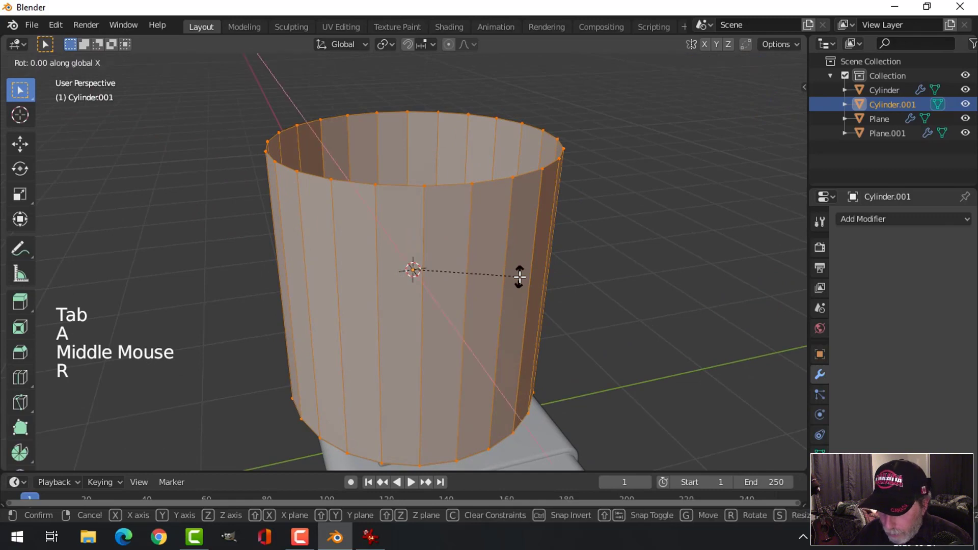
{"action": "key", "text": "s"}
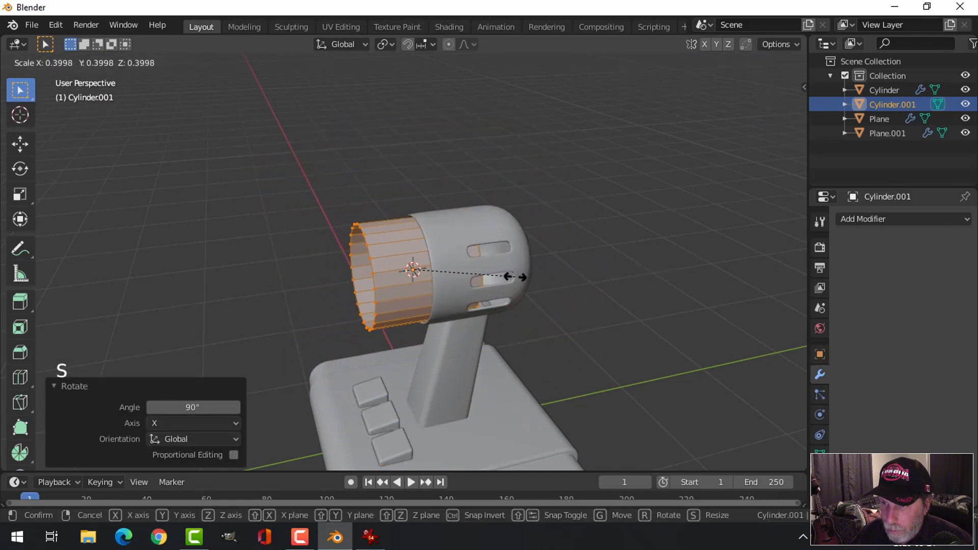
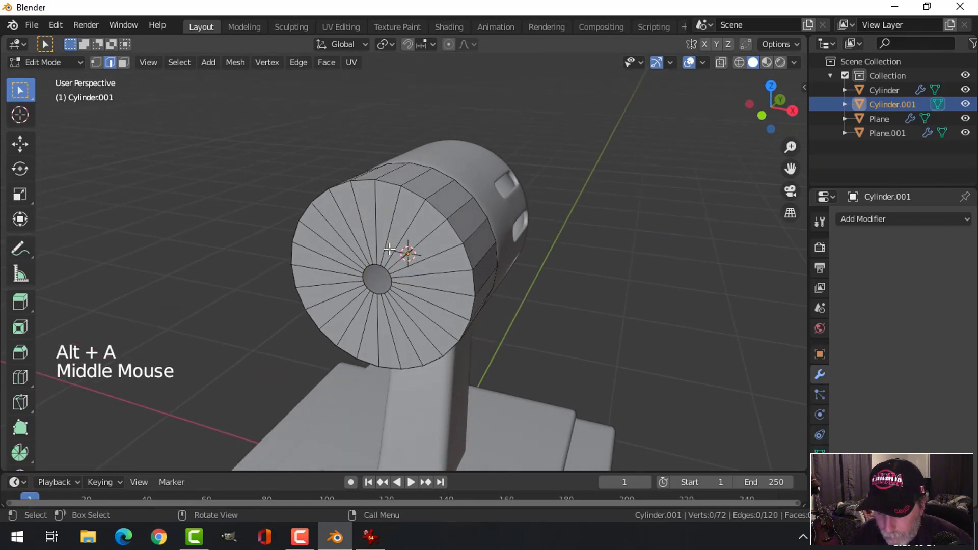
Loop-cut the cap's end face twice, bevel its rim and add Ctrl+2 subdivision smoothing
{"action": "key", "text": "ctrl+r"}
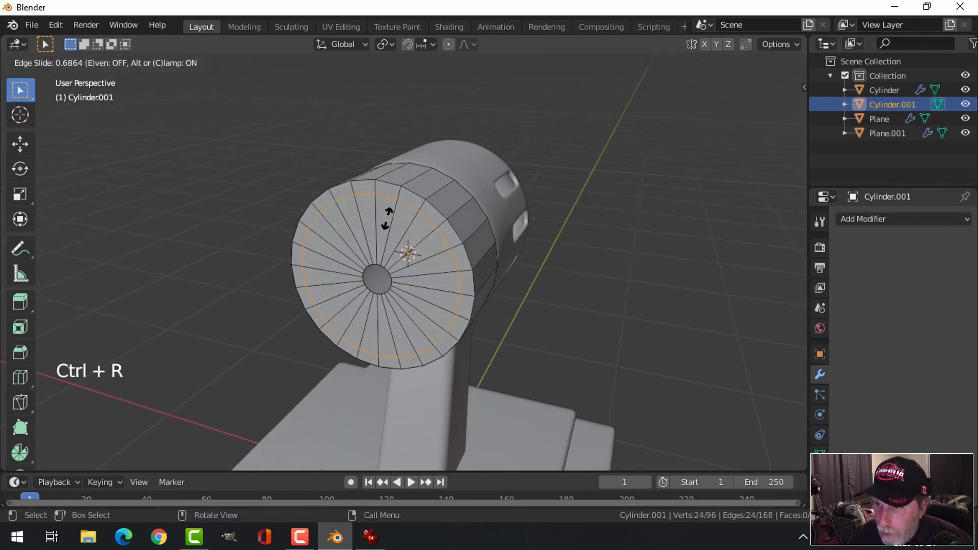
{"action": "key", "text": "ctrl+r"}
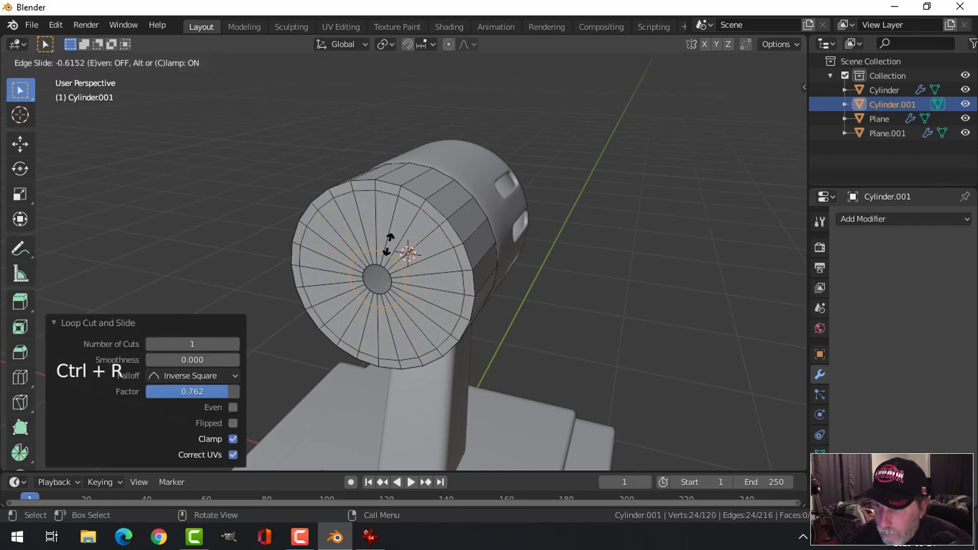
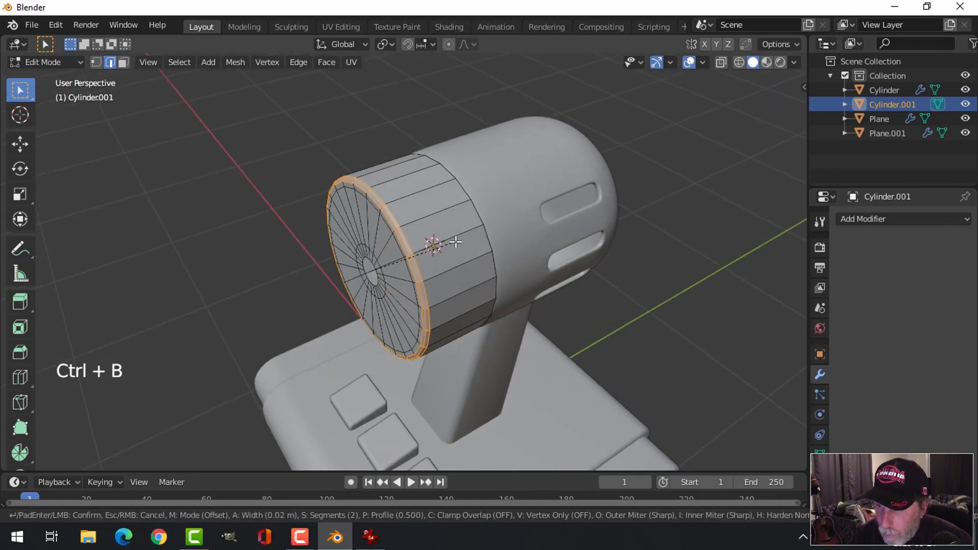
{"action": "key", "text": "alt+a"}
{"action": "key", "text": "Tab"}
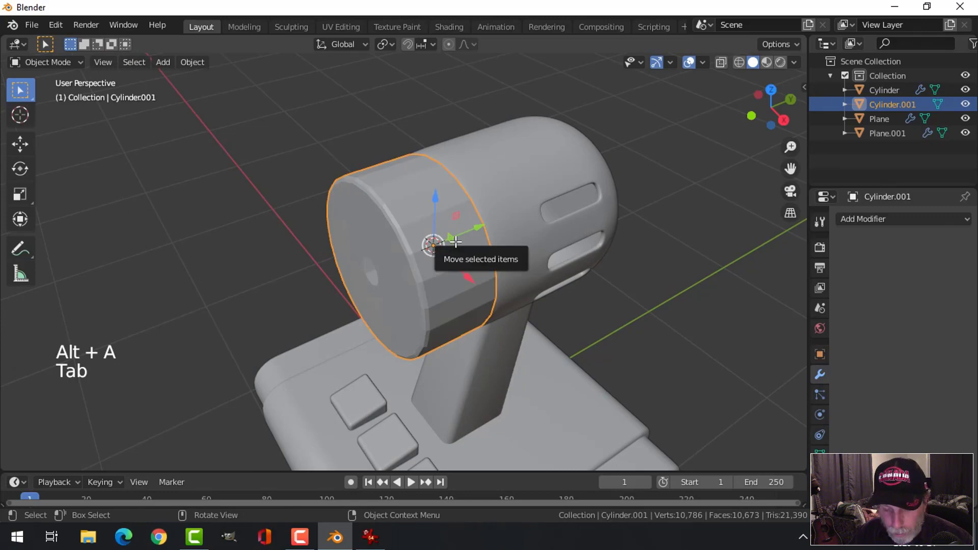
{"action": "key", "text": "ctrl+2"}
{"action": "right_click", "coordinate": [395, 205]}
{"action": "key", "text": "alt+a"}
{"action": "middle_click", "coordinate": [432, 273]}
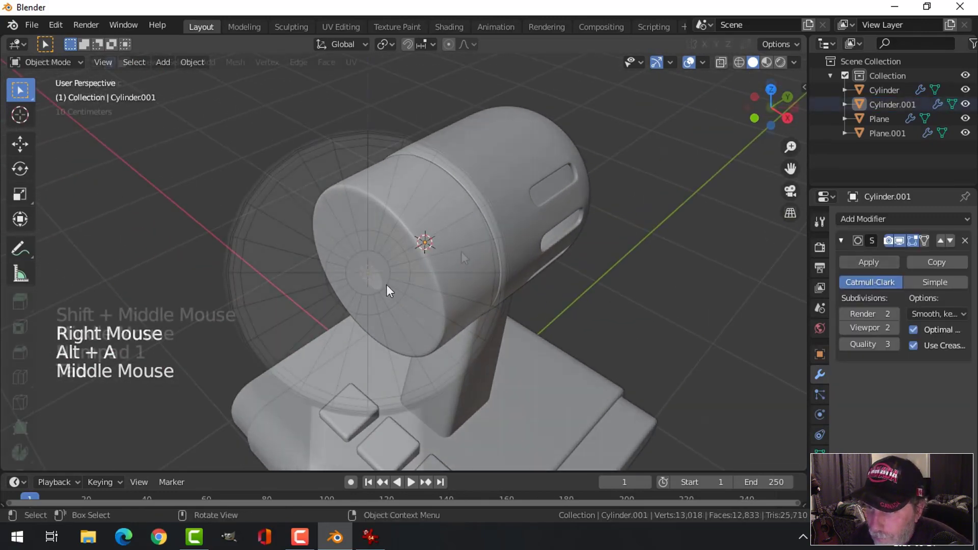
From front view, inset selected wedge faces and delete them to cut slot openings in the cap
{"action": "key", "text": "alt+a"}
{"action": "key", "text": "3"}
{"action": "key", "text": "c"}
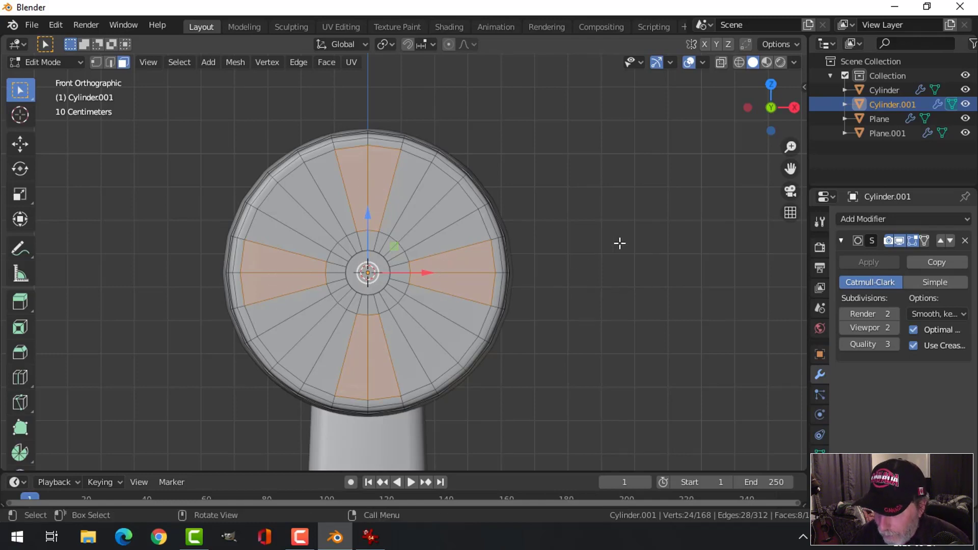
{"action": "key", "text": "i"}
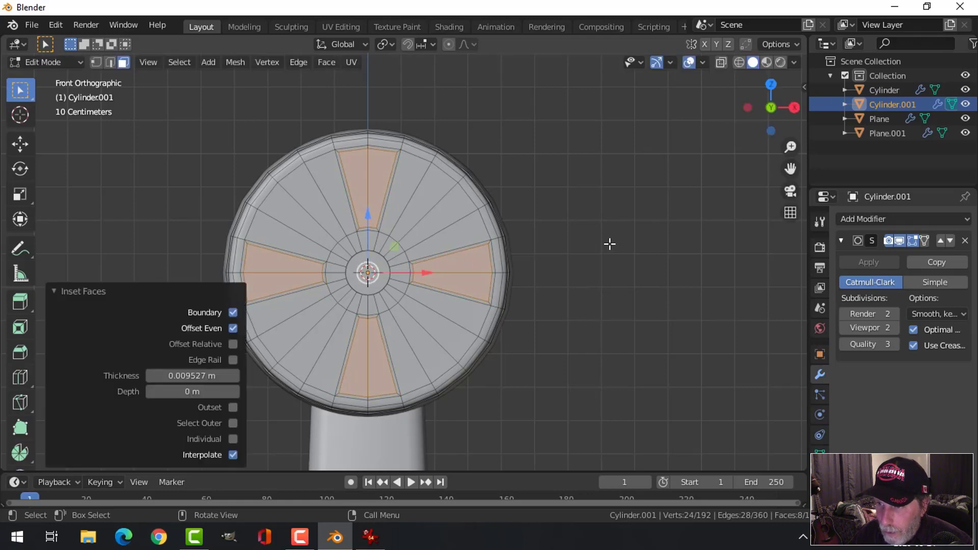
{"action": "key", "text": "x"}
{"action": "key", "text": "Tab"}
{"action": "key", "text": "alt+a"}
{"action": "scroll", "scroll_direction": "down", "scroll_amount": 3}
{"action": "middle_click", "coordinate": [554, 248]}
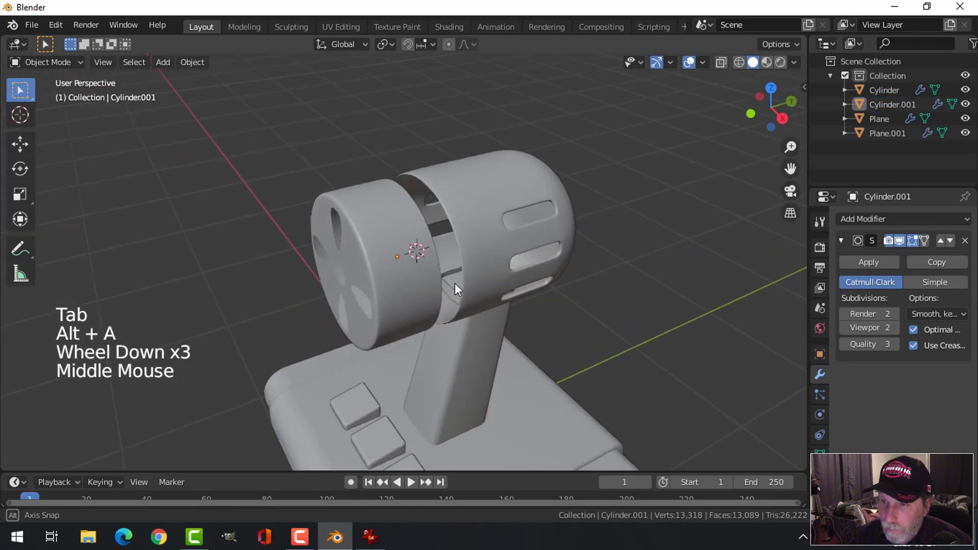
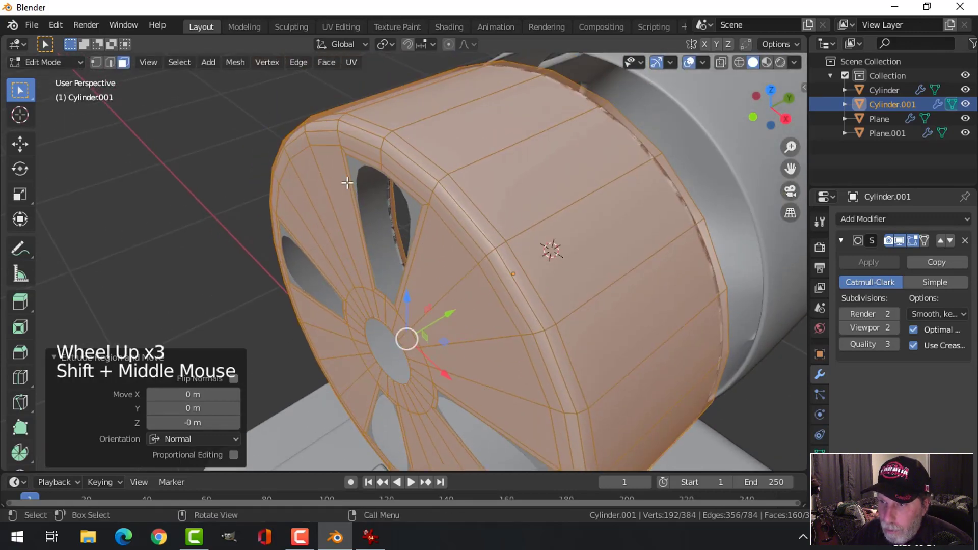
Give the rear cap wall thickness with Alt+S and check it in object mode
{"action": "key", "text": "alt+s"}
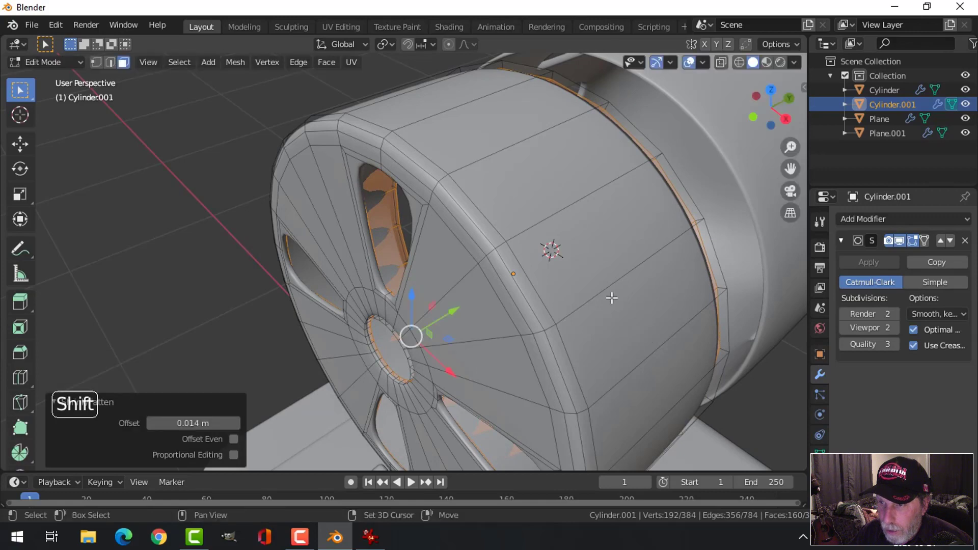
{"action": "key", "text": "Tab"}
{"action": "scroll", "scroll_direction": "down", "scroll_amount": 3}
{"action": "key", "text": "alt+a"}
{"action": "middle_click", "coordinate": [524, 288]}
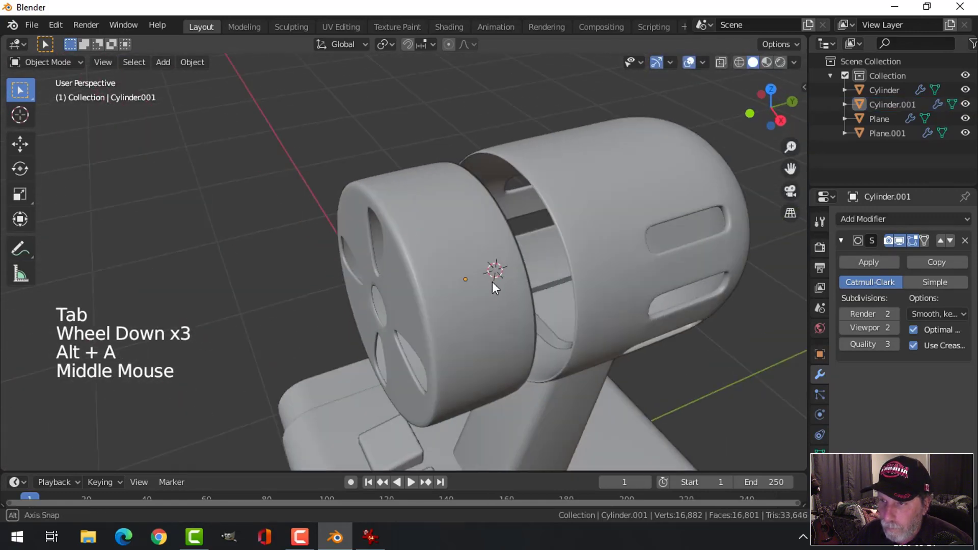
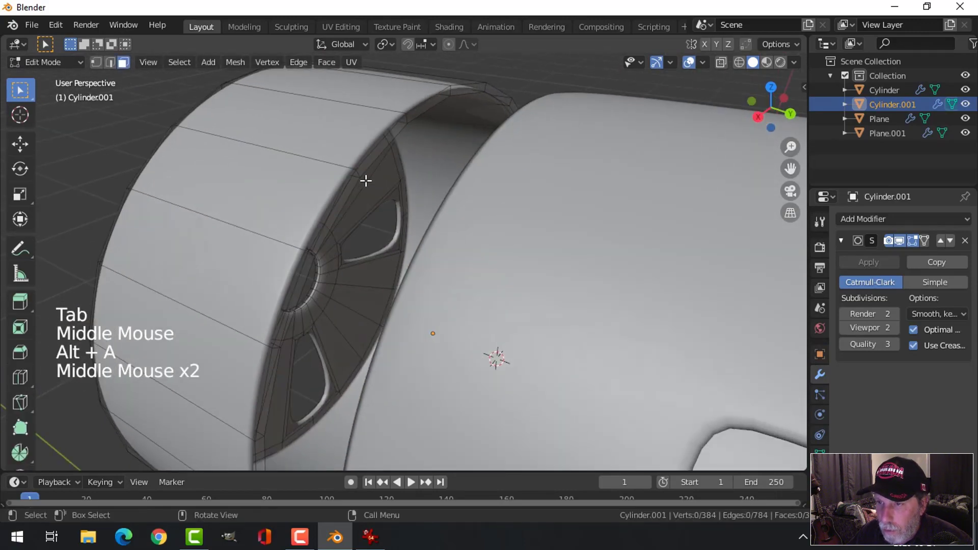
Add edge loops near the cap's rim to tighten its subdivided edge
{"action": "key", "text": "ctrl+r"}
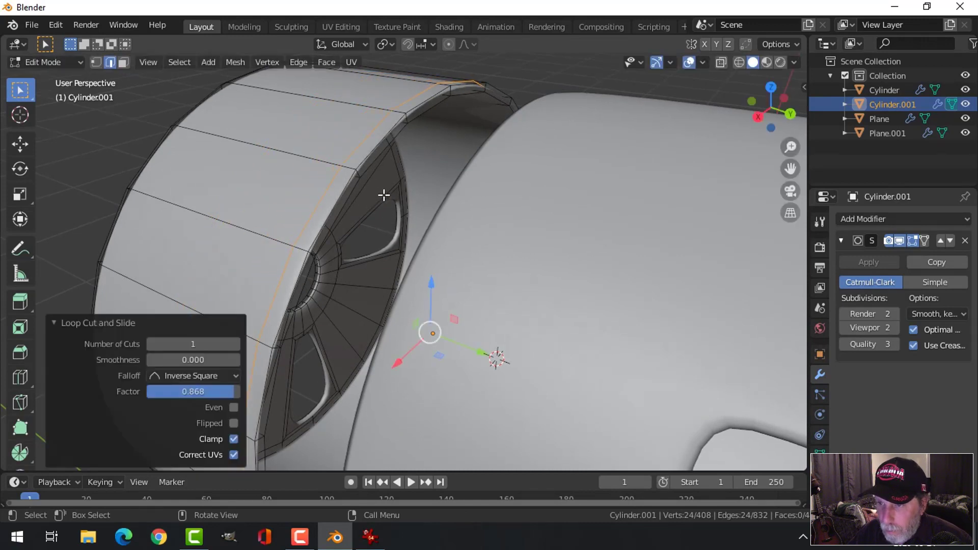
{"action": "key", "text": "alt+super+a"}
{"action": "key", "text": "alt+a"}
{"action": "key", "text": "Tab"}
{"action": "middle_click", "coordinate": [397, 214]}
{"action": "key", "text": "Tab"}
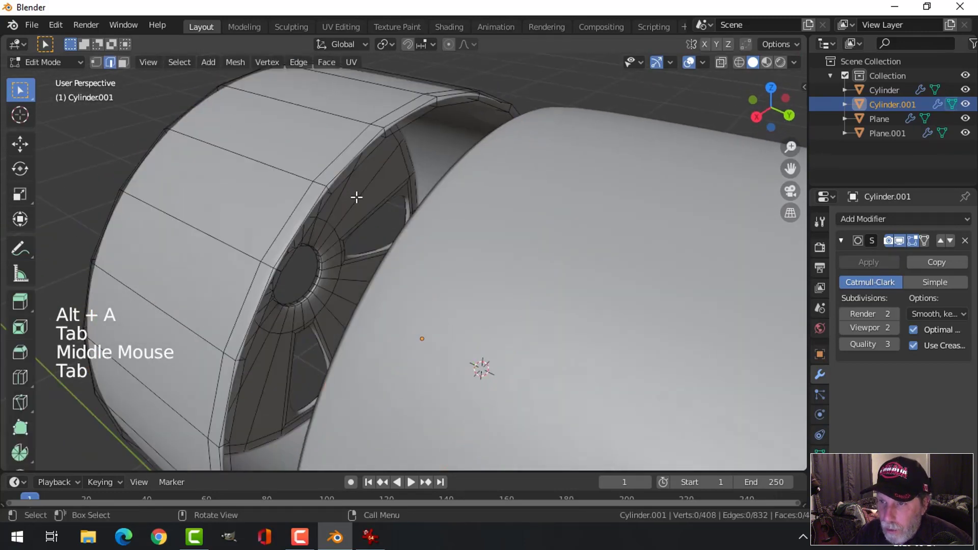
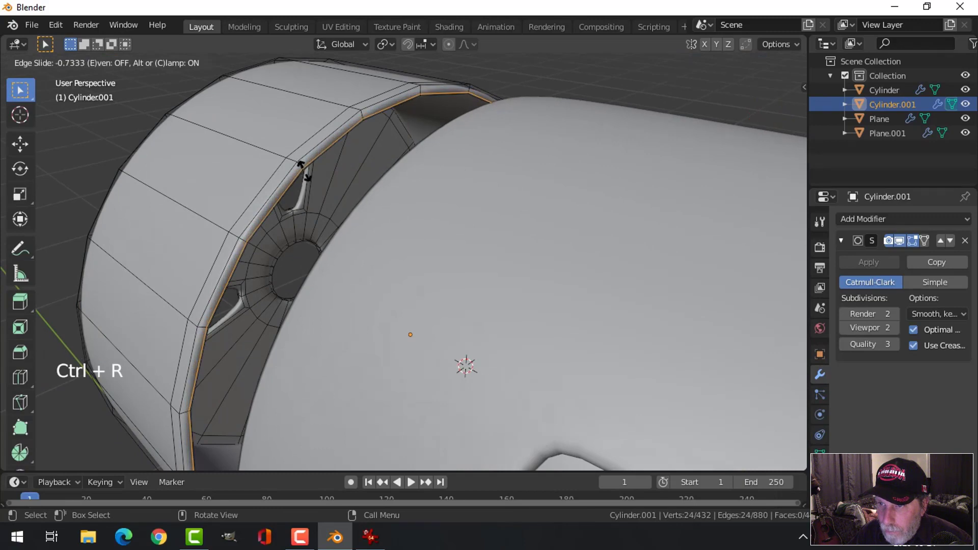
{"action": "key", "text": "alt+a"}
{"action": "key", "text": "Tab"}
{"action": "key", "text": "alt+a"}
Add one more edge loop close to the rim for a crisper cap edge
{"action": "scroll", "scroll_direction": "down", "scroll_amount": 3}
{"action": "middle_click", "coordinate": [383, 208]}
{"action": "scroll", "scroll_direction": "up", "scroll_amount": 3}
{"action": "middle_click", "coordinate": [381, 204]}
{"action": "left_click", "coordinate": [326, 145]}
{"action": "key", "text": "Tab"}
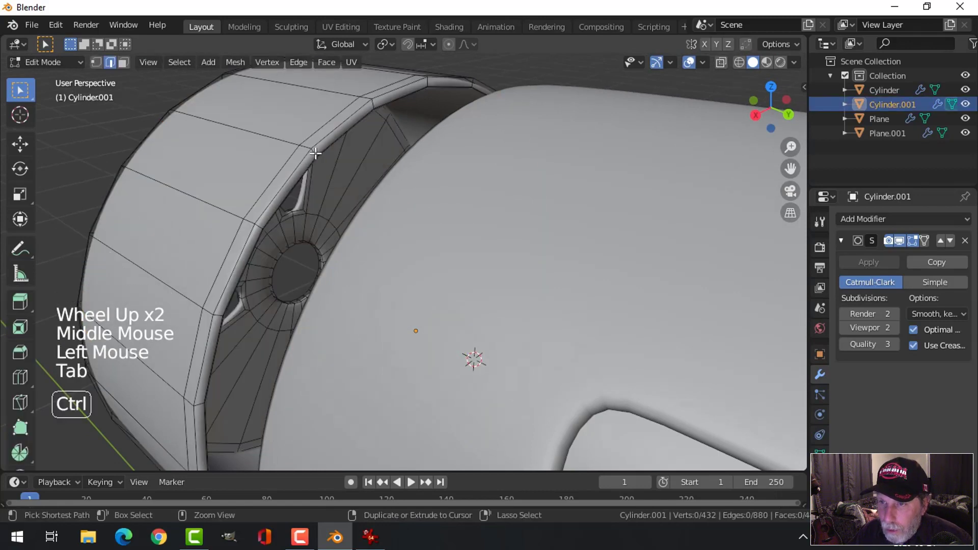
{"action": "key", "text": "ctrl+r"}
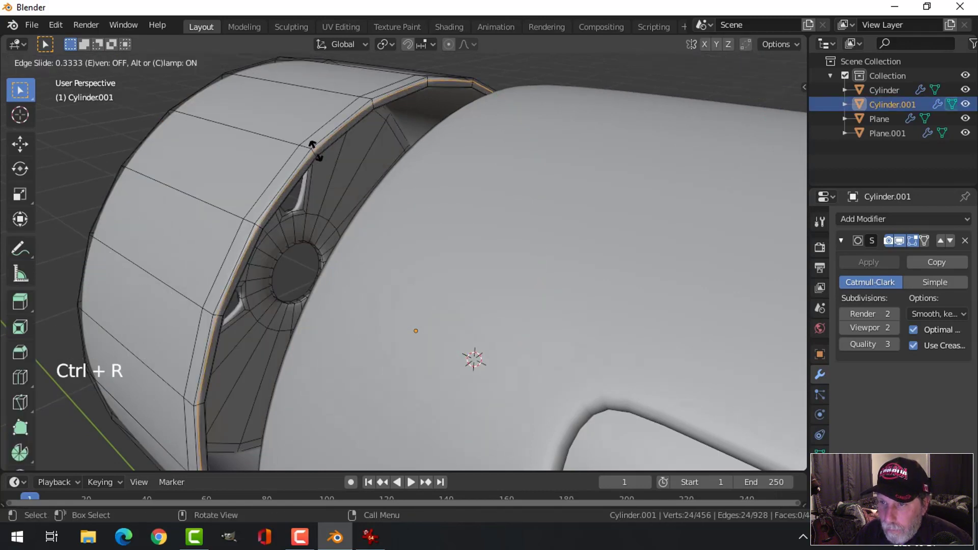
{"action": "key", "text": "alt+a"}
{"action": "key", "text": "Tab"}
{"action": "scroll", "scroll_direction": "down", "scroll_amount": 3}
{"action": "key", "text": "alt+a"}
Slide the rear cap along its axis toward the motor housing
{"action": "middle_click", "coordinate": [392, 217]}
{"action": "left_click", "coordinate": [406, 206]}
{"action": "middle_click", "coordinate": [458, 240]}
{"action": "left_click", "coordinate": [551, 285]}
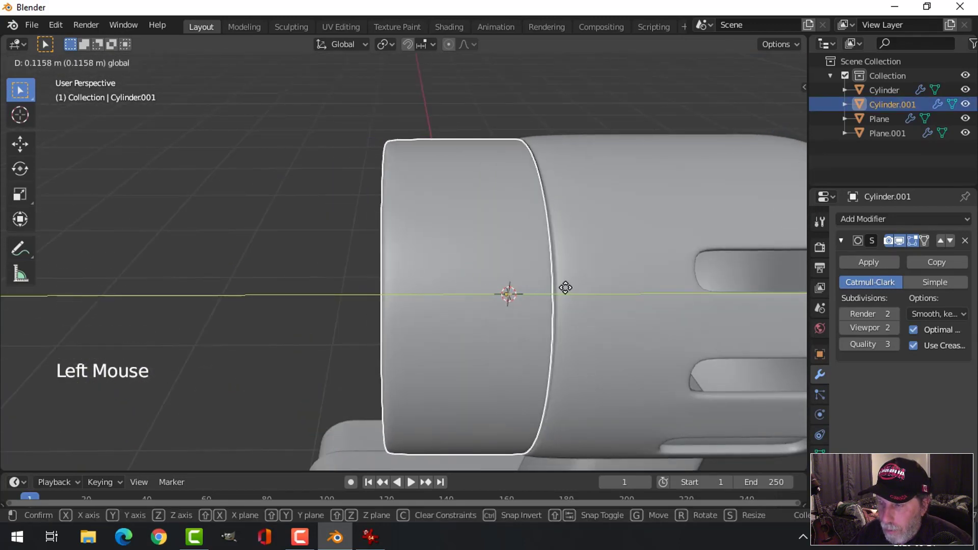
{"action": "key", "text": "alt+a"}
{"action": "scroll", "scroll_direction": "down", "scroll_amount": 3}
{"action": "middle_click", "coordinate": [491, 300]}
{"action": "scroll", "scroll_direction": "up", "scroll_amount": 3}
{"action": "left_click", "coordinate": [479, 267]}
Nudge the cap so its rim meets the housing's edge and confirm the position
{"action": "middle_click", "coordinate": [553, 270]}
{"action": "key", "text": "s"}
{"action": "key", "text": "alt+a"}
{"action": "middle_click", "coordinate": [547, 274]}
{"action": "left_click", "coordinate": [449, 230]}
{"action": "left_click", "coordinate": [534, 312]}
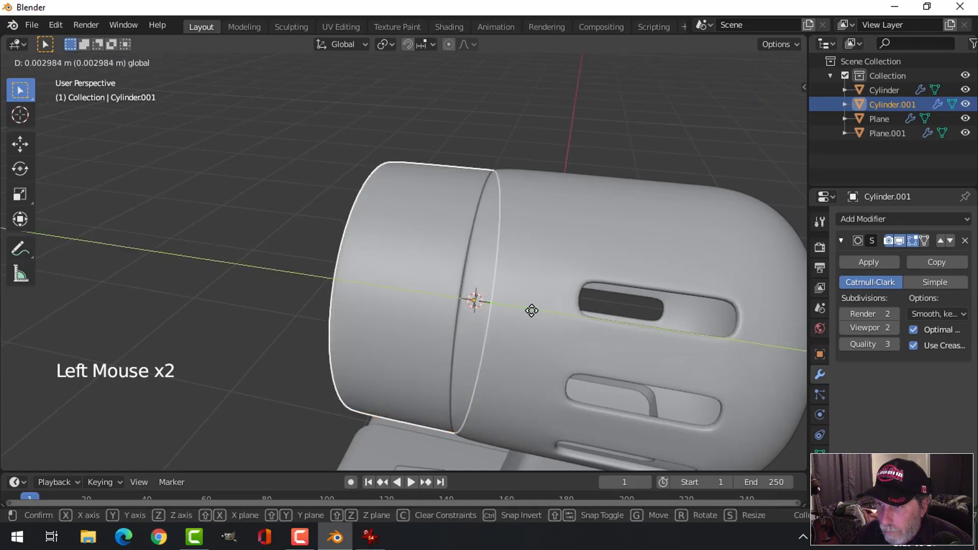
{"action": "key", "text": "alt+a"}
{"action": "left_click", "coordinate": [438, 253]}
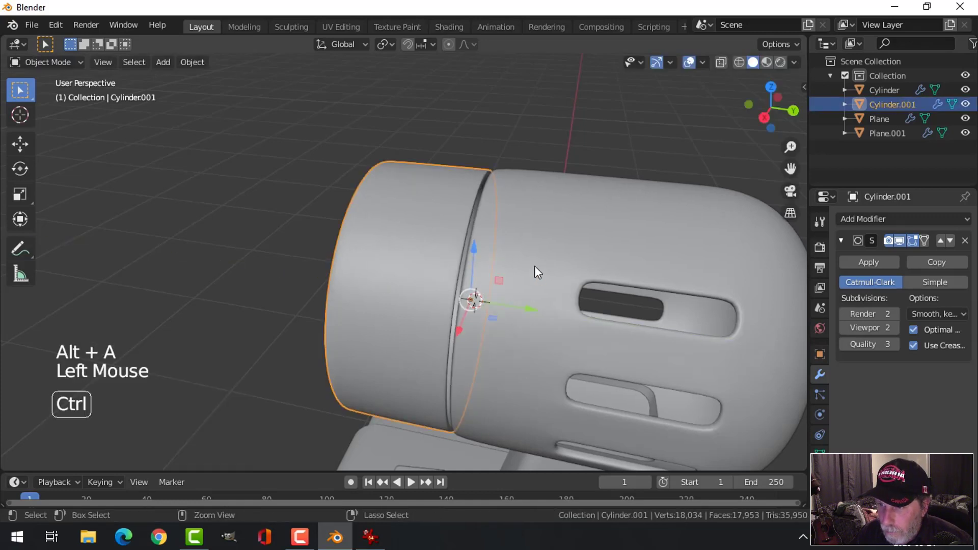
Select Cylinder and Cylinder.001 and scale them up about 1.34 in Right Orthographic view
{"action": "key", "text": "ctrl+z"}
{"action": "left_click", "coordinate": [402, 251]}
{"action": "middle_click", "coordinate": [510, 270]}
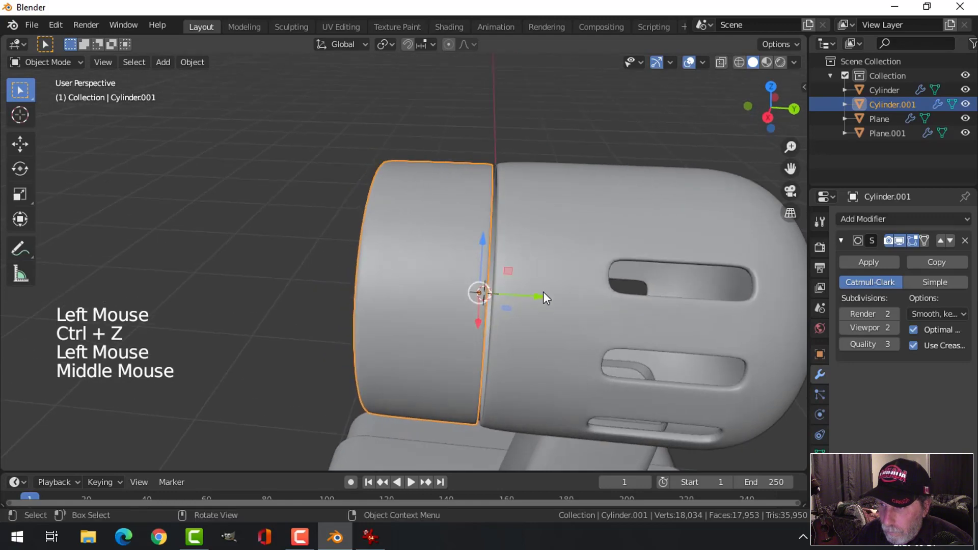
{"action": "left_click", "coordinate": [548, 300]}
{"action": "key", "text": "alt+a"}
{"action": "scroll", "scroll_direction": "down", "scroll_amount": 3}
{"action": "scroll", "scroll_direction": "down", "scroll_amount": 3}
{"action": "middle_click", "coordinate": [545, 319]}
{"action": "scroll", "scroll_direction": "up", "scroll_amount": 3}
{"action": "middle_click", "coordinate": [537, 292]}
{"action": "middle_click", "coordinate": [518, 289]}
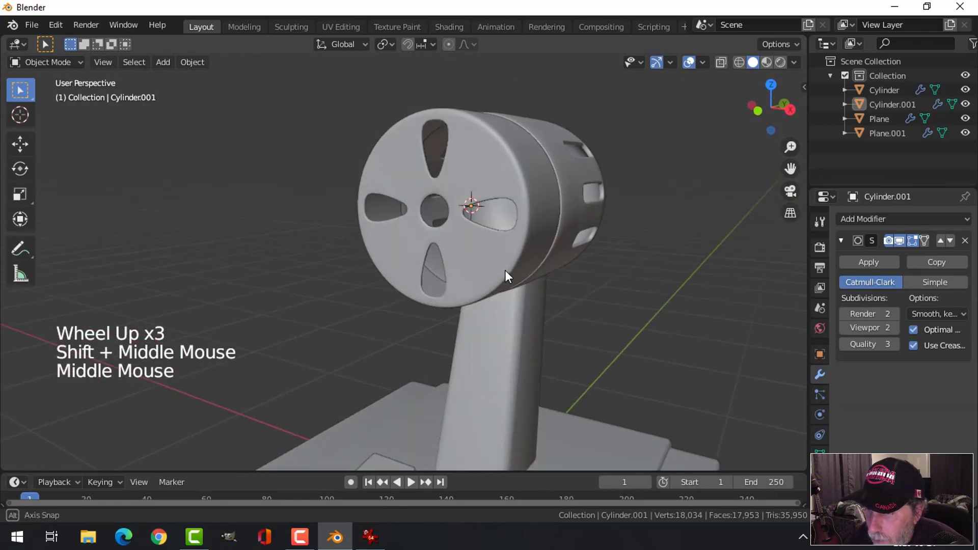
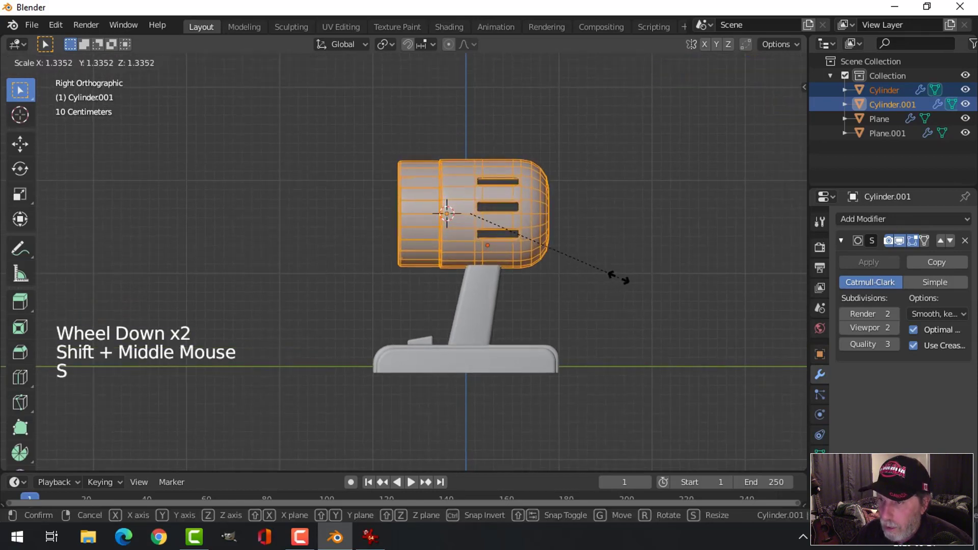
{"action": "left_click", "coordinate": [475, 153]}
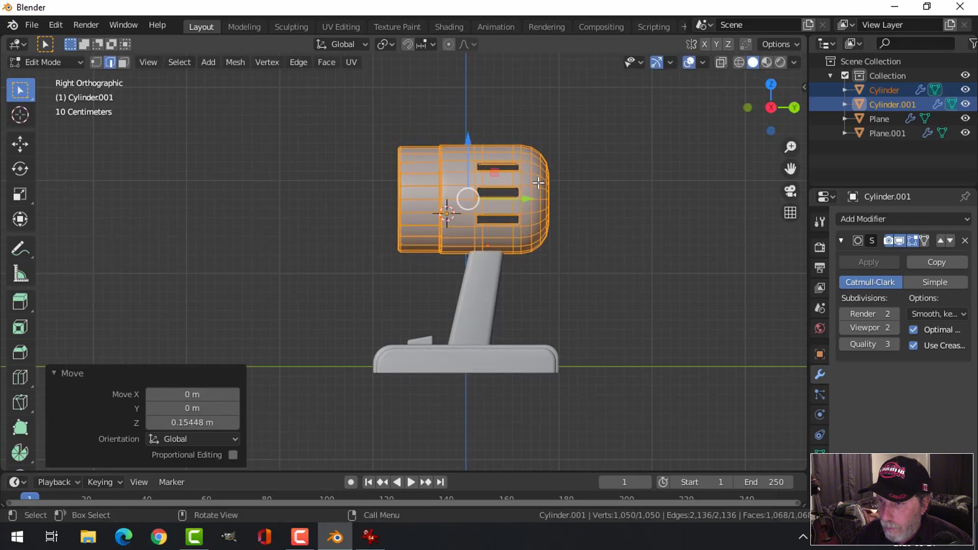
Orbit around the model to inspect the enlarged fan head on its stand
{"action": "key", "text": "alt+a"}
{"action": "key", "text": "Tab"}
{"action": "key", "text": "alt+a"}
{"action": "scroll", "scroll_direction": "down", "scroll_amount": 3}
{"action": "middle_click", "coordinate": [513, 255]}
{"action": "middle_click", "coordinate": [549, 280]}
{"action": "scroll", "scroll_direction": "up", "scroll_amount": 3}
{"action": "middle_click", "coordinate": [572, 273]}
{"action": "left_click", "coordinate": [490, 203]}
Edit the housing pieces together, select all and scale to raise the head above the post
{"action": "left_click", "coordinate": [413, 169]}
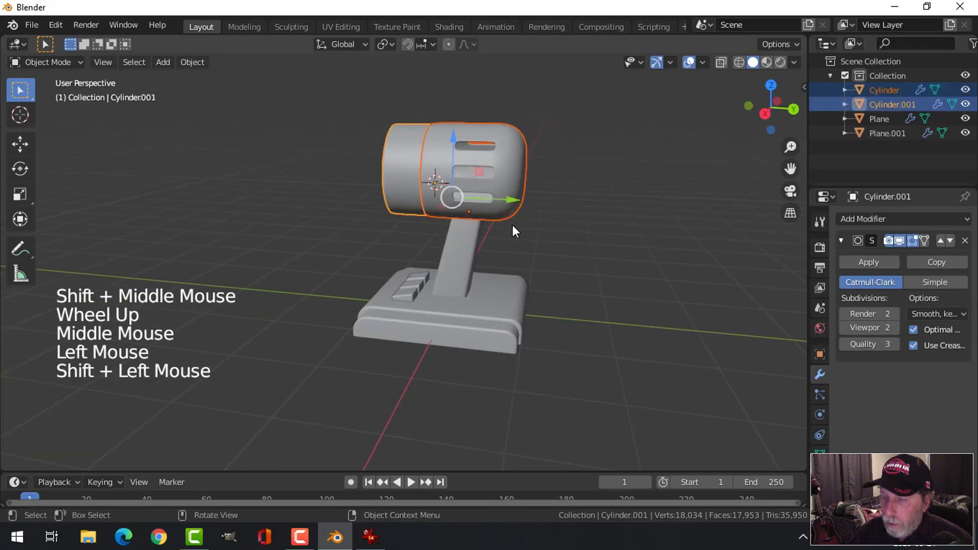
{"action": "key", "text": "Tab"}
{"action": "key", "text": "a"}
{"action": "key", "text": "s"}
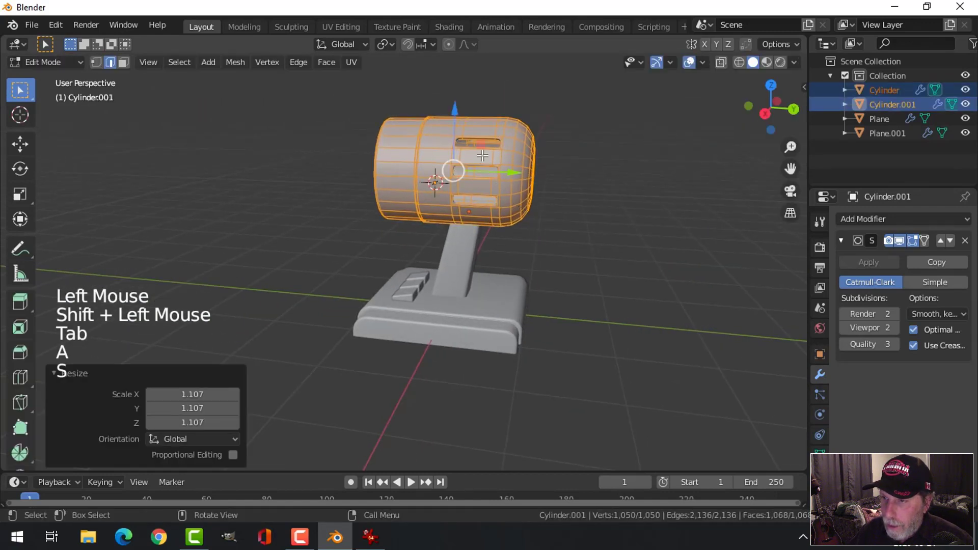
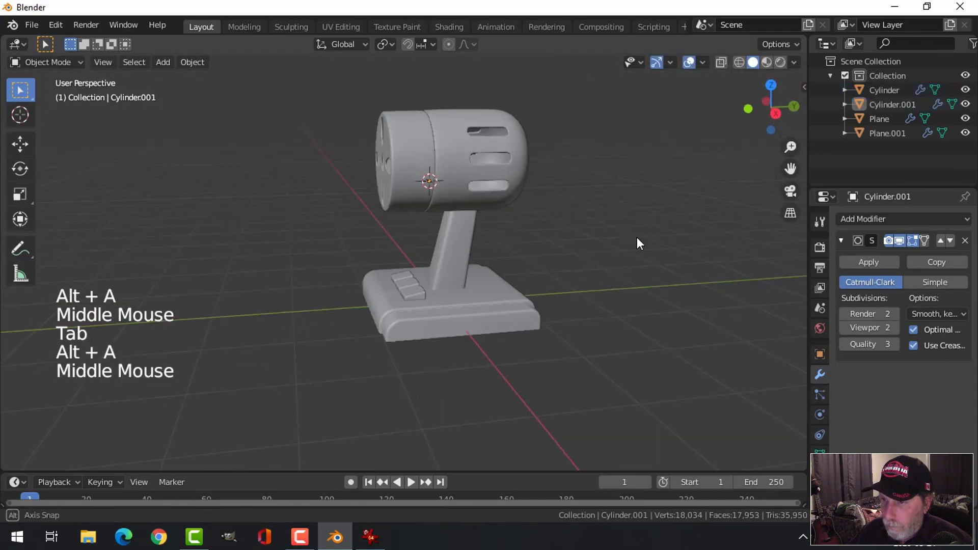
{"action": "scroll", "scroll_direction": "down", "scroll_amount": 3}
{"action": "middle_click", "coordinate": [561, 201]}
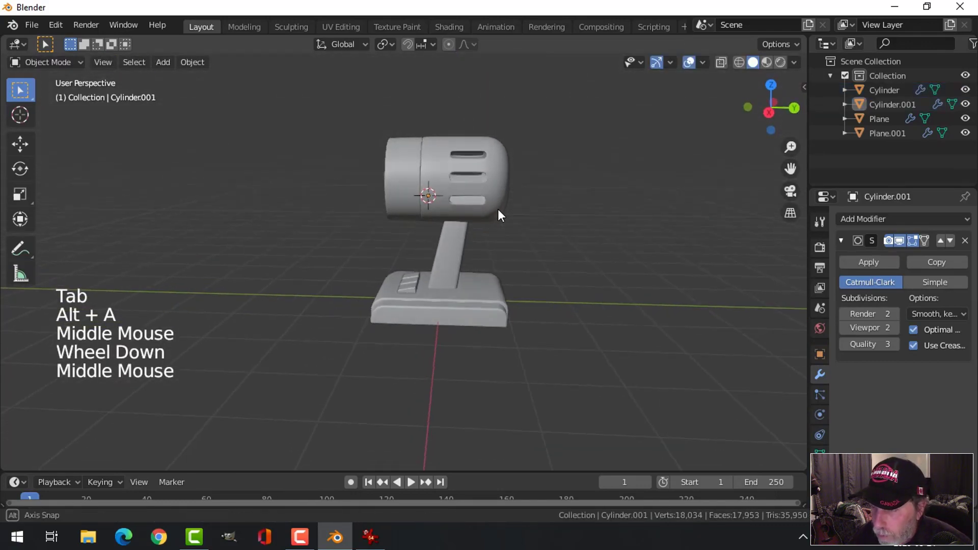
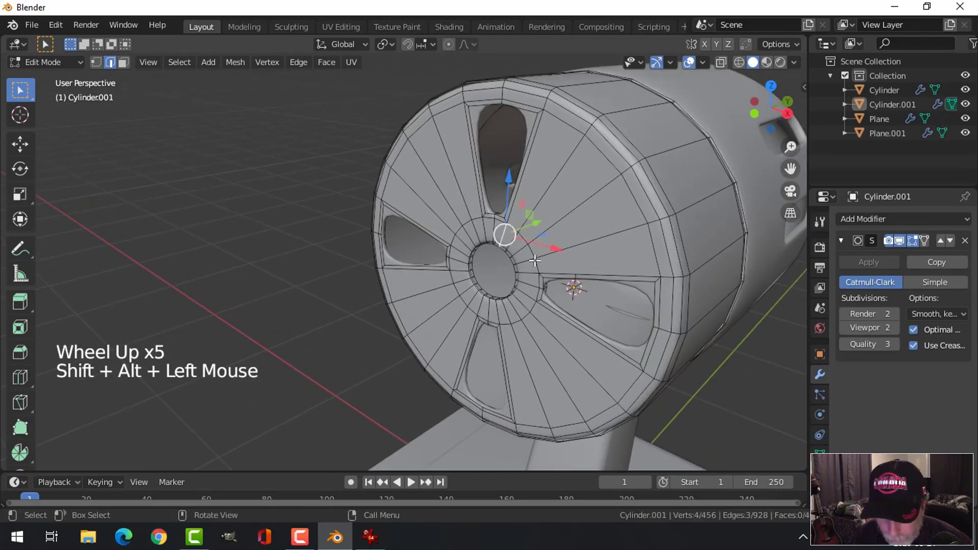
Place a small cylinder (Cylinder.002) as a shaft at the front face's centre
{"action": "key", "text": "alt+a"}
{"action": "scroll", "scroll_direction": "up", "scroll_amount": 3}
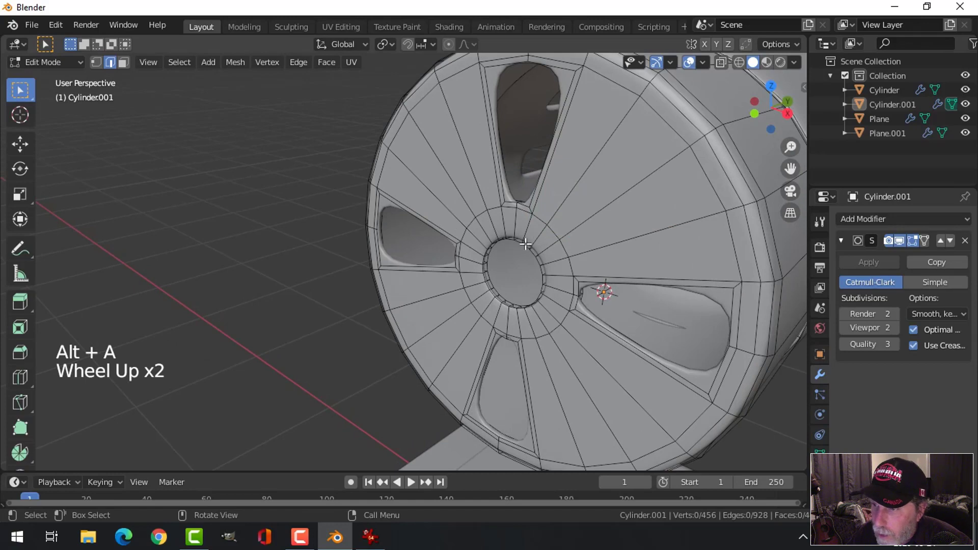
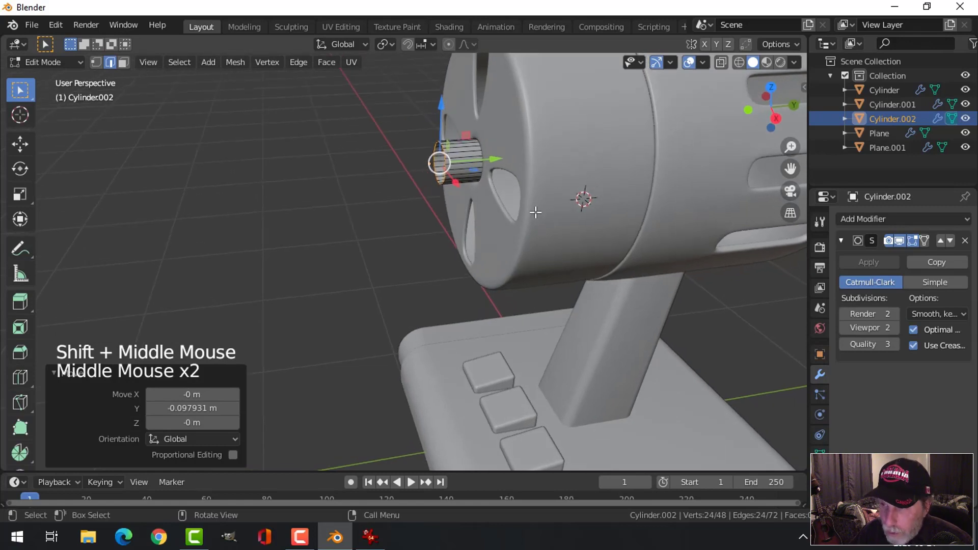
Extrude and widen the shaft end into a disc, bevel its edges and return to object mode
{"action": "key", "text": "e"}
{"action": "key", "text": "s"}
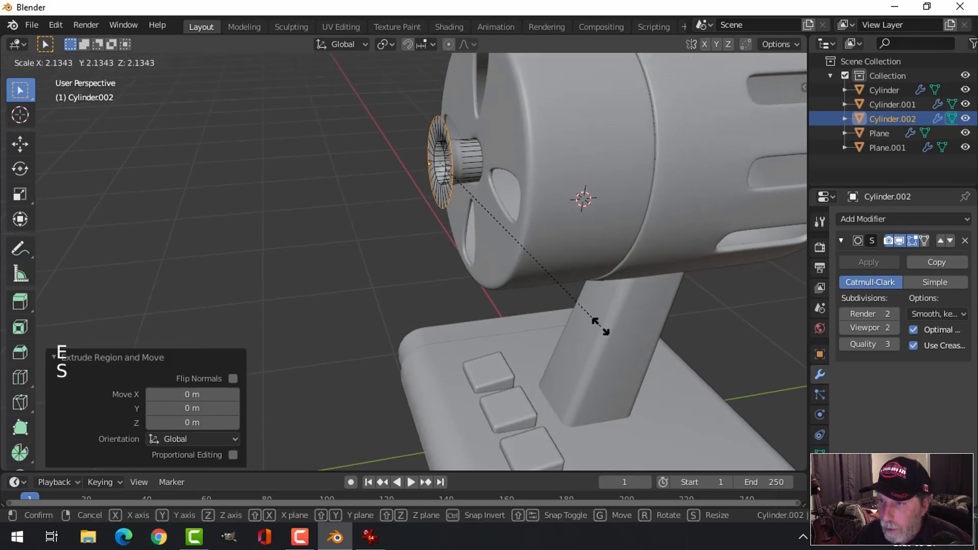
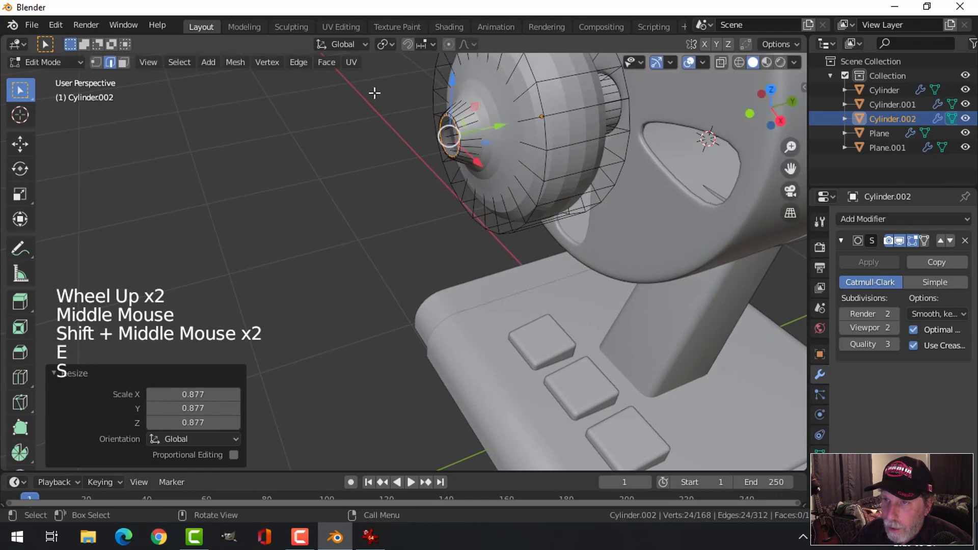
{"action": "left_click", "coordinate": [330, 67]}
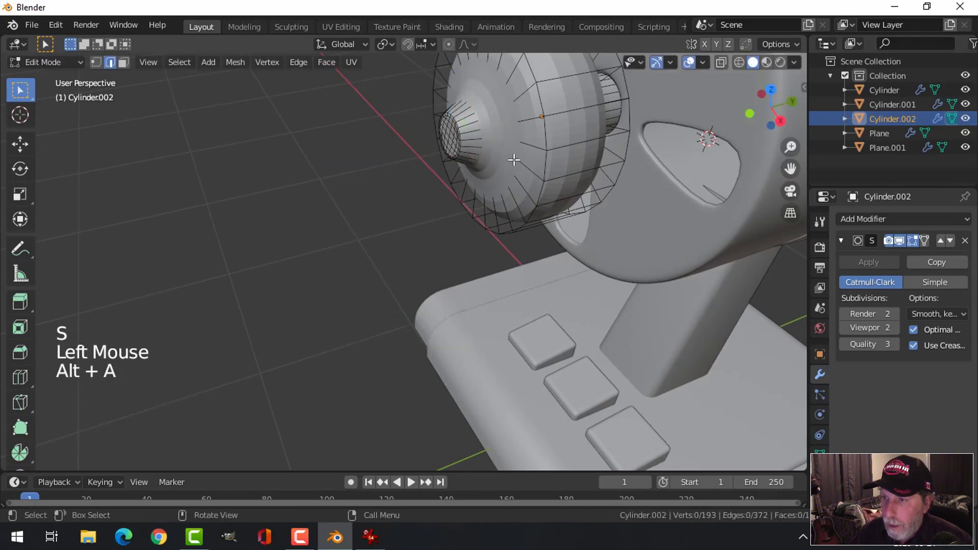
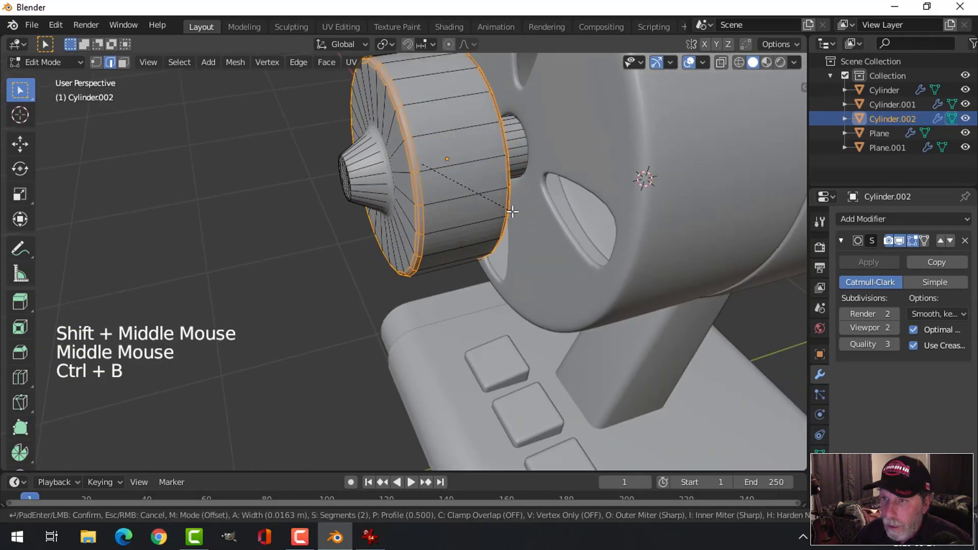
{"action": "key", "text": "alt+a"}
{"action": "key", "text": "Tab"}
{"action": "right_click", "coordinate": [413, 99]}
{"action": "key", "text": "alt+a"}
Orbit around the hub and housing side to inspect the new hub shape
{"action": "scroll", "scroll_direction": "down", "scroll_amount": 3}
{"action": "middle_click", "coordinate": [468, 211]}
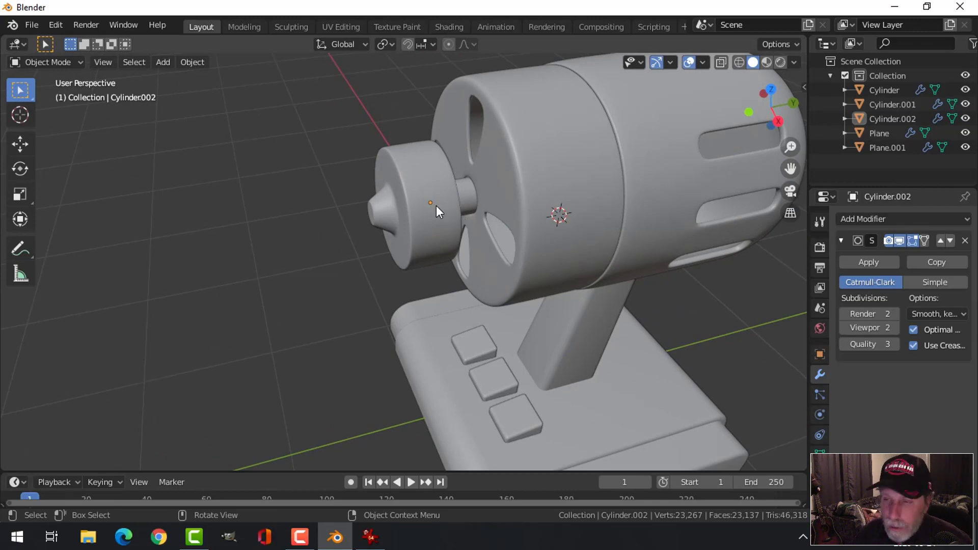
{"action": "scroll", "scroll_direction": "down", "scroll_amount": 3}
{"action": "middle_click", "coordinate": [429, 212]}
{"action": "scroll", "scroll_direction": "up", "scroll_amount": 3}
{"action": "middle_click", "coordinate": [434, 235]}
{"action": "scroll", "scroll_direction": "down", "scroll_amount": 3}
{"action": "middle_click", "coordinate": [443, 232]}
{"action": "middle_click", "coordinate": [396, 244]}
{"action": "middle_click", "coordinate": [386, 227]}
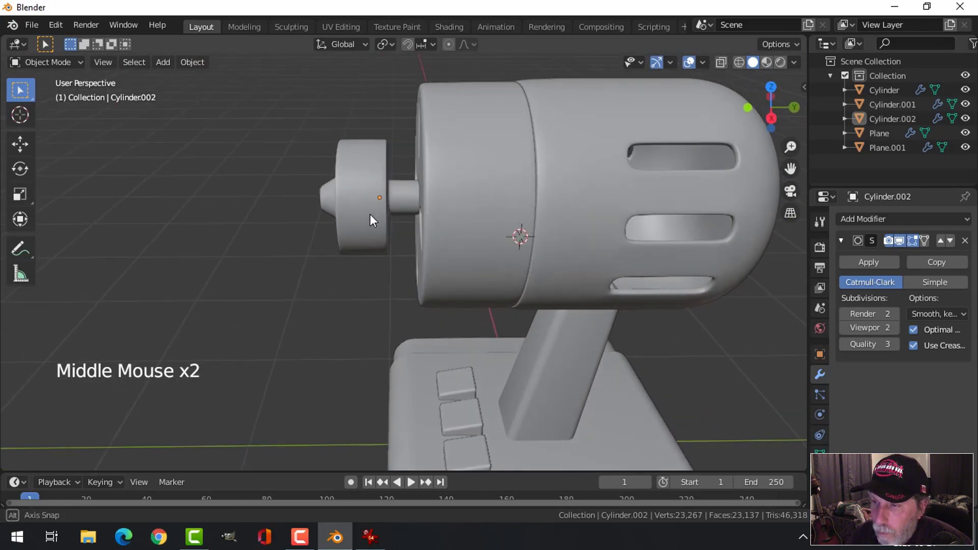
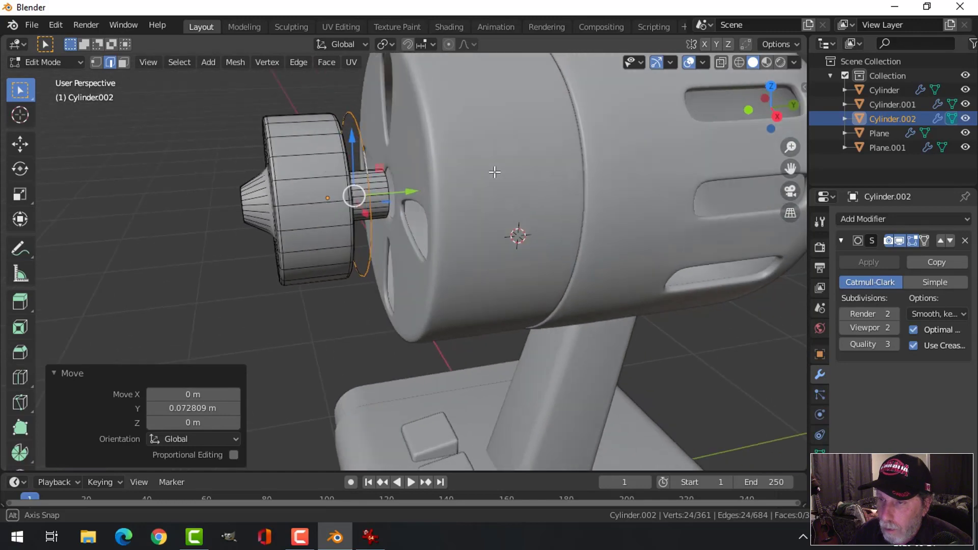
Separate a new cylinder piece (Cylinder.003) beside the hub and isolate it for editing
{"action": "key", "text": "p"}
{"action": "key", "text": "Tab"}
{"action": "left_click", "coordinate": [376, 147]}
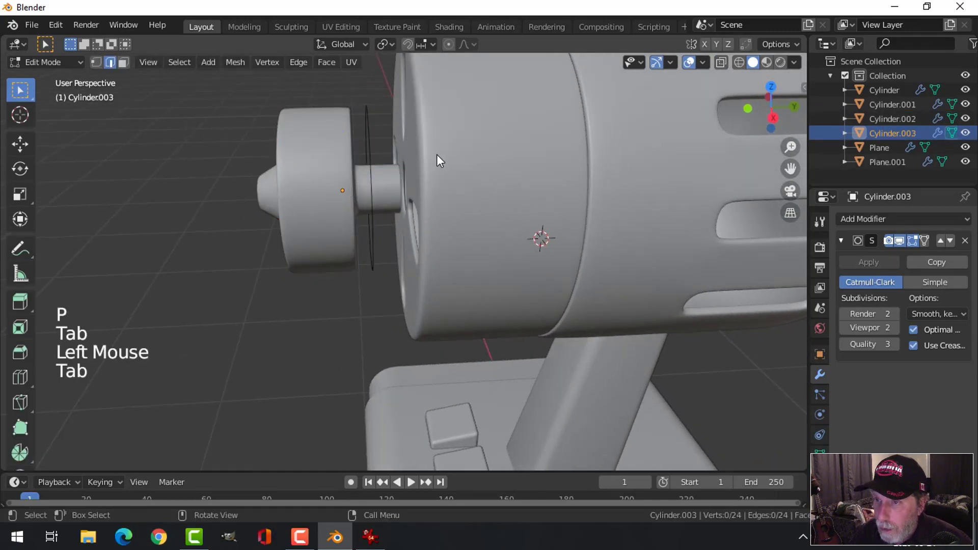
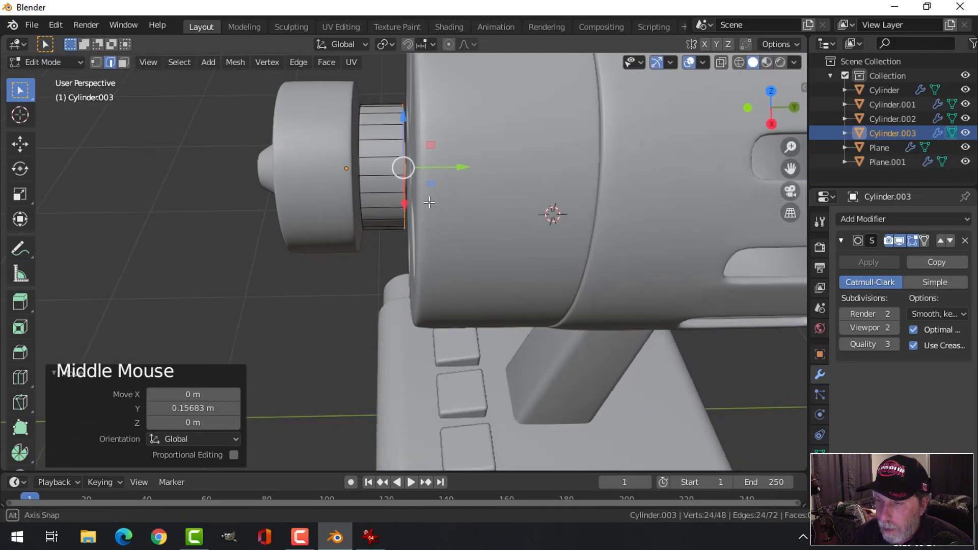
{"action": "key", "text": "Tab"}
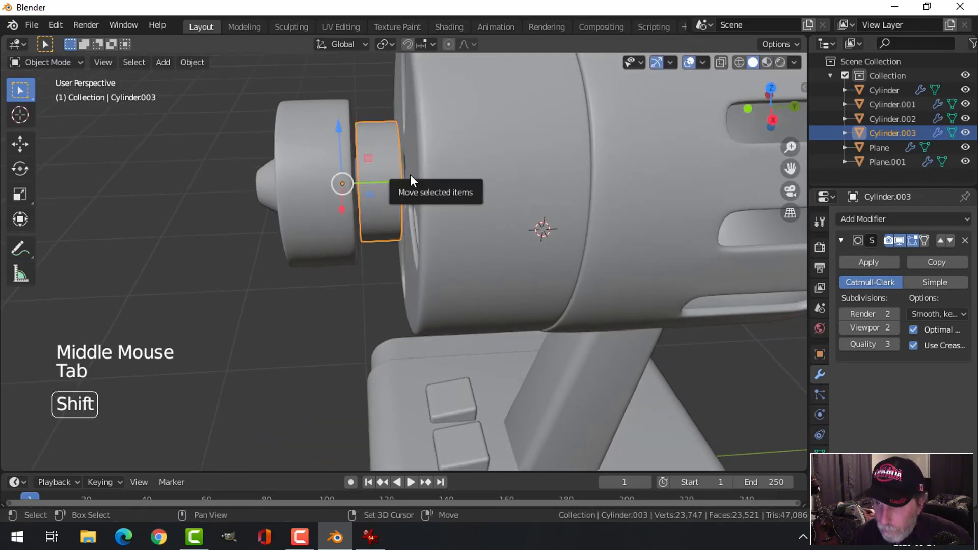
{"action": "key", "text": "shift+h"}
{"action": "key", "text": "Tab"}
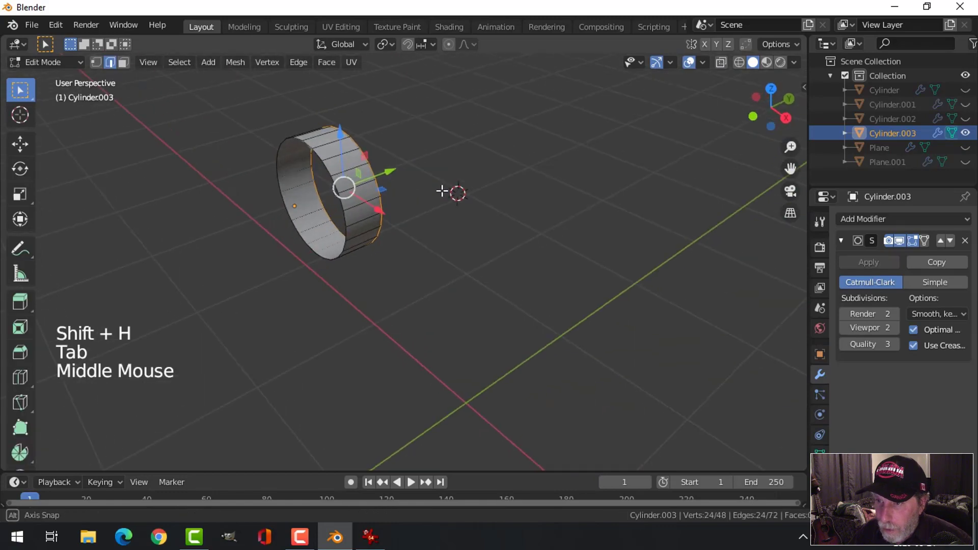
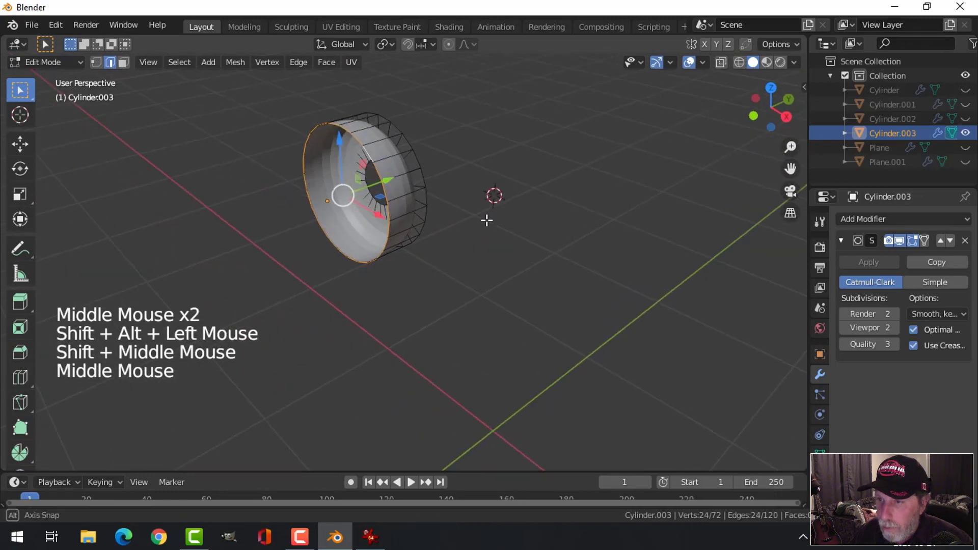
Extrude the piece's front face and shrink it inward into a rounded dome, then leave edit mode
{"action": "key", "text": "e"}
{"action": "key", "text": "s"}
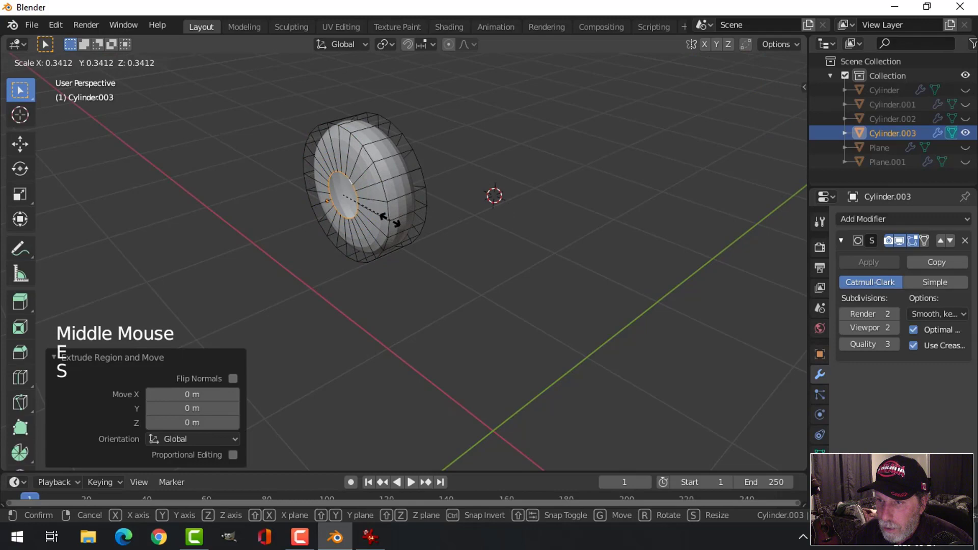
{"action": "key", "text": "alt+a"}
{"action": "key", "text": "Tab"}
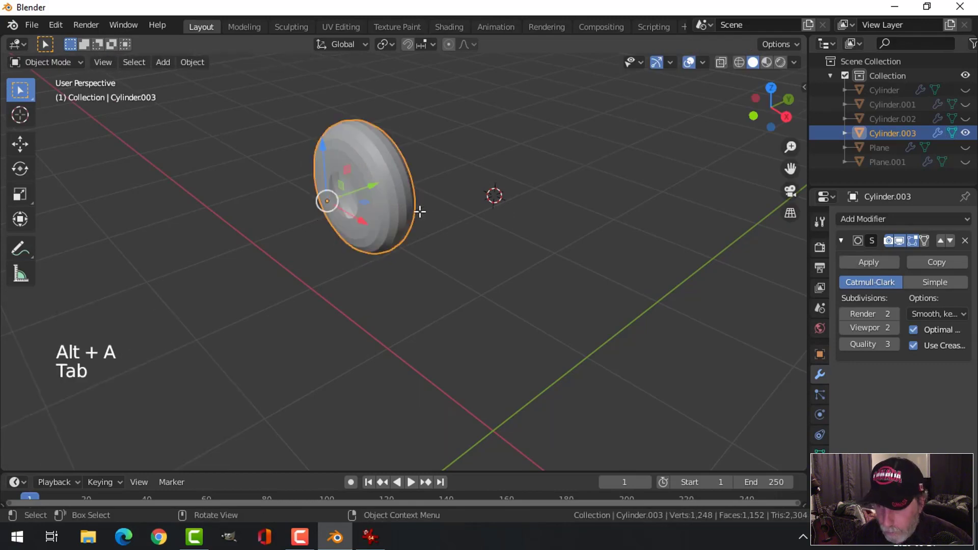
Leave local view, then give Cylinder.003 an extra edge loop and a bevel on its rim
{"action": "key", "text": "alt+h"}
{"action": "key", "text": "alt+a"}
{"action": "middle_click", "coordinate": [420, 204]}
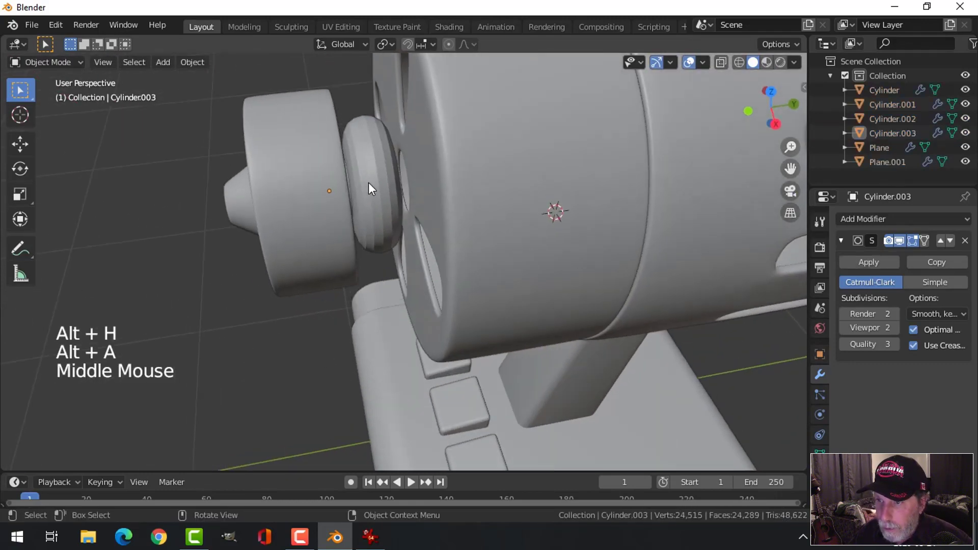
{"action": "left_click", "coordinate": [374, 185]}
{"action": "middle_click", "coordinate": [408, 208]}
{"action": "key", "text": "Tab"}
{"action": "key", "text": "ctrl+r"}
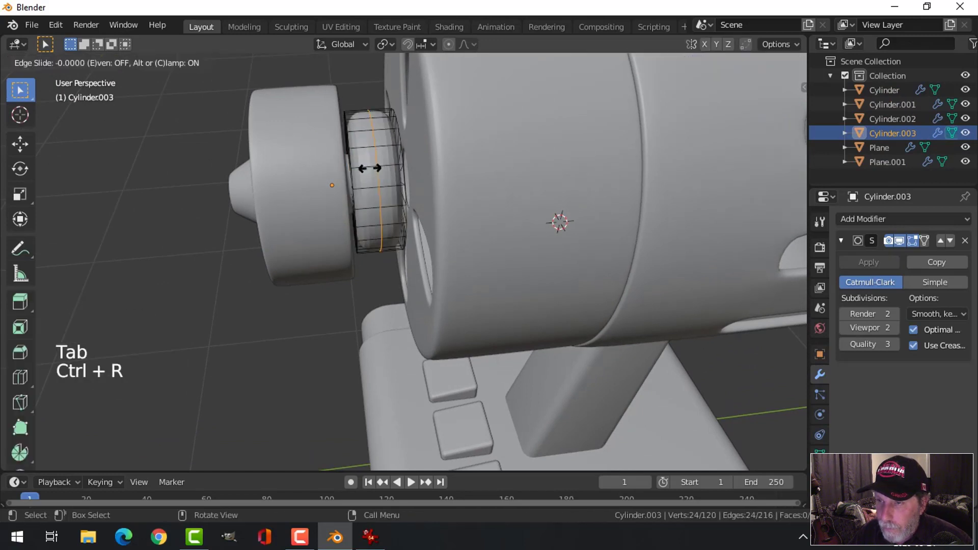
{"action": "key", "text": "ctrl+b"}
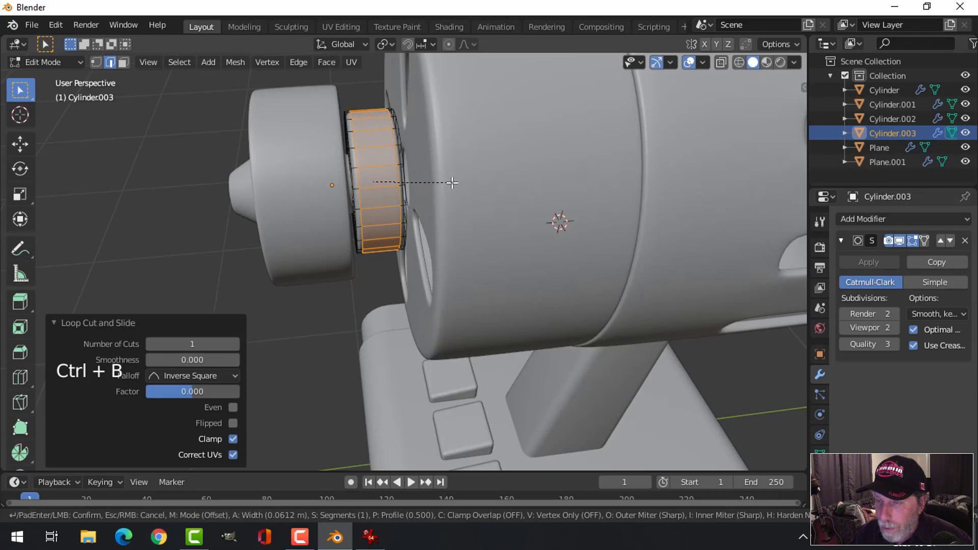
{"action": "key", "text": "alt+a"}
{"action": "key", "text": "Tab"}
{"action": "key", "text": "alt+a"}
Move the domed disc along its axis to sit against the fan head's front
{"action": "scroll", "scroll_direction": "down", "scroll_amount": 3}
{"action": "middle_click", "coordinate": [447, 208]}
{"action": "left_click", "coordinate": [395, 206]}
{"action": "right_click", "coordinate": [394, 207]}
{"action": "key", "text": "alt+a"}
{"action": "middle_click", "coordinate": [443, 233]}
{"action": "scroll", "scroll_direction": "up", "scroll_amount": 3}
{"action": "left_click", "coordinate": [387, 200]}
{"action": "left_click", "coordinate": [411, 199]}
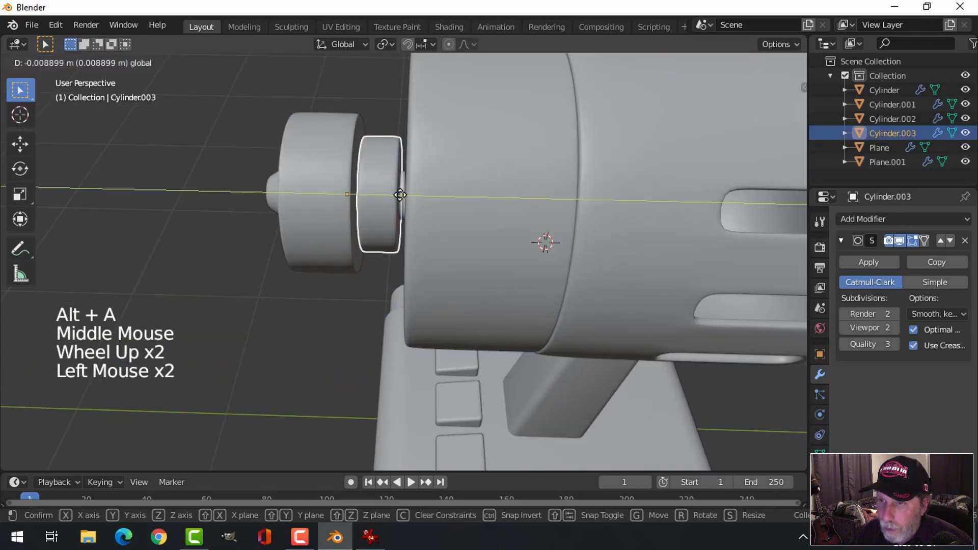
{"action": "key", "text": "alt+a"}
{"action": "scroll", "scroll_direction": "down", "scroll_amount": 3}
{"action": "middle_click", "coordinate": [426, 214]}
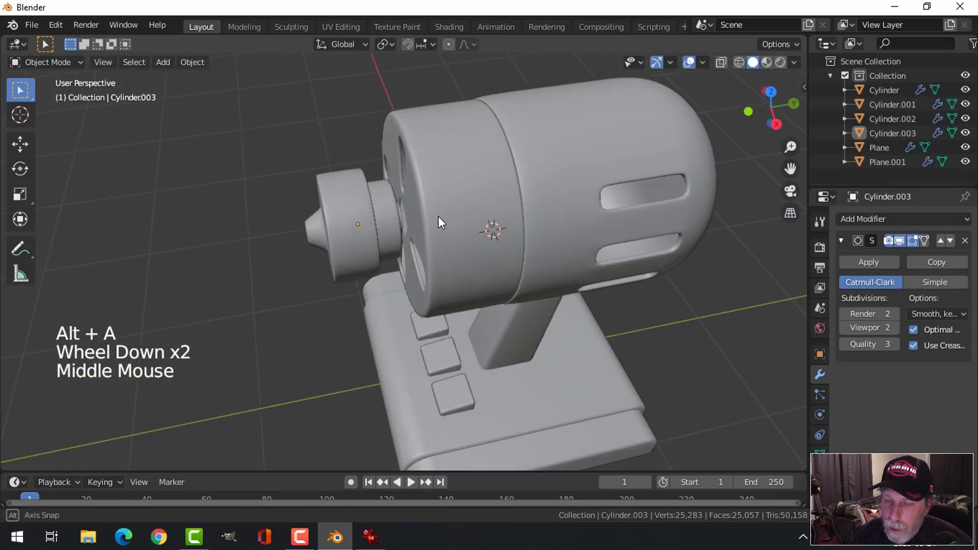
{"action": "left_click", "coordinate": [388, 206]}
Nudge the small front hub cylinder along one axis into place
{"action": "left_click", "coordinate": [422, 219]}
{"action": "key", "text": "alt+a"}
{"action": "middle_click", "coordinate": [429, 216]}
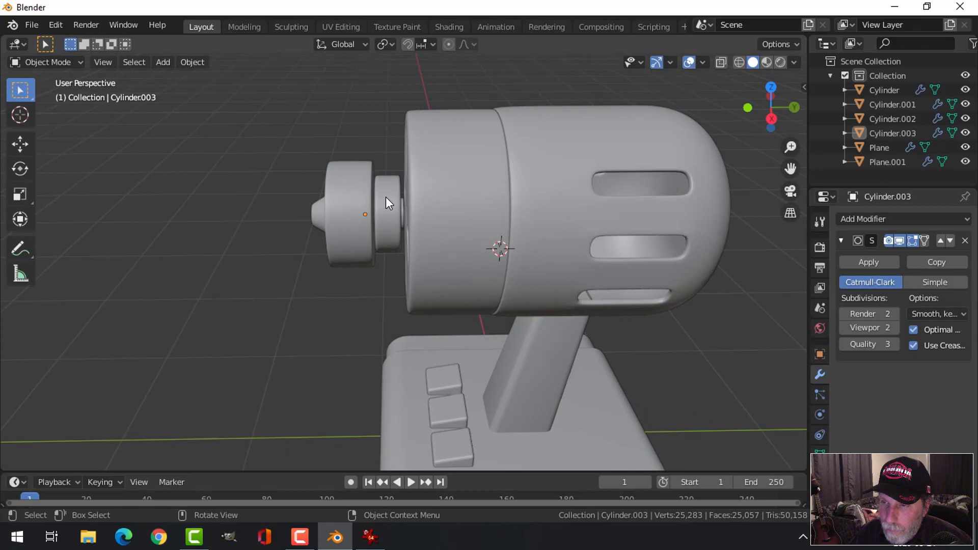
{"action": "left_click", "coordinate": [390, 201]}
{"action": "middle_click", "coordinate": [437, 210]}
{"action": "left_click", "coordinate": [427, 216]}
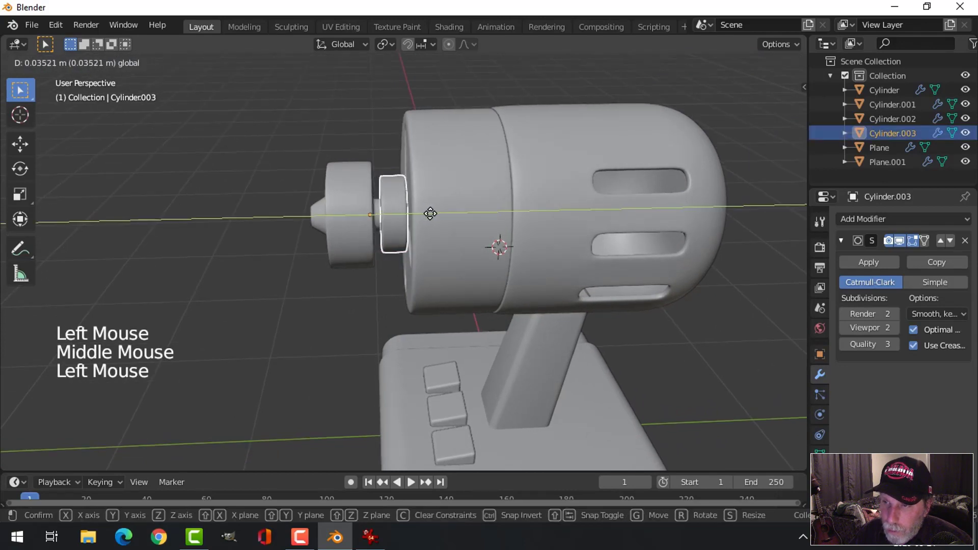
{"action": "middle_click", "coordinate": [431, 213]}
{"action": "key", "text": "alt+a"}
Set the centre hub cylinder's origin to its geometry from front view
{"action": "middle_click", "coordinate": [470, 214]}
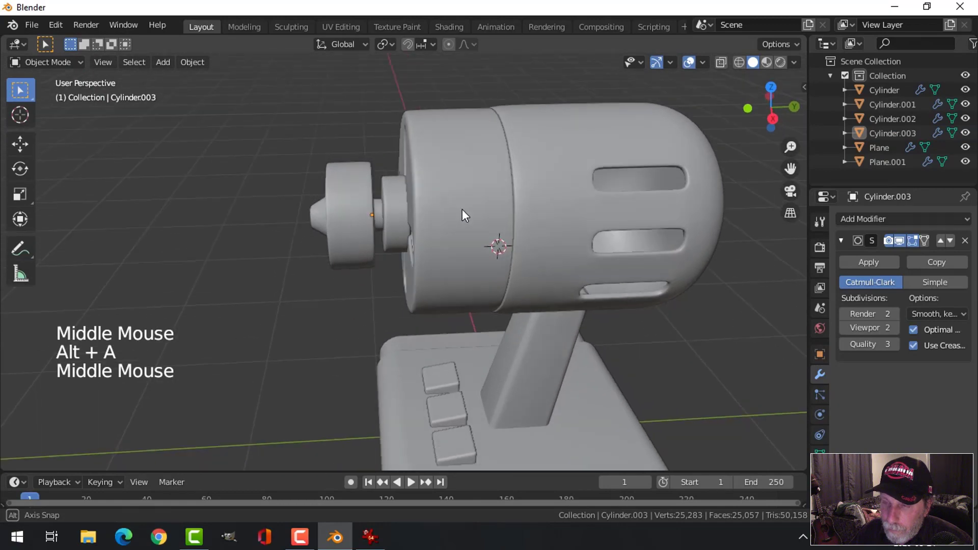
{"action": "scroll", "scroll_direction": "down", "scroll_amount": 3}
{"action": "middle_click", "coordinate": [380, 217]}
{"action": "middle_click", "coordinate": [464, 206]}
{"action": "middle_click", "coordinate": [512, 196]}
{"action": "middle_click", "coordinate": [534, 212]}
{"action": "left_click", "coordinate": [375, 210]}
{"action": "key", "text": "KP_1"}
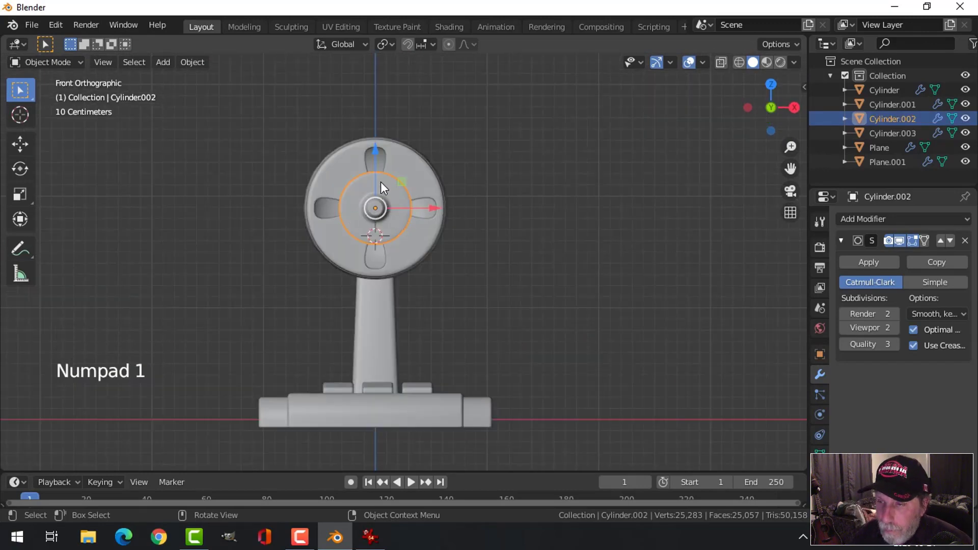
{"action": "left_click", "coordinate": [206, 63]}
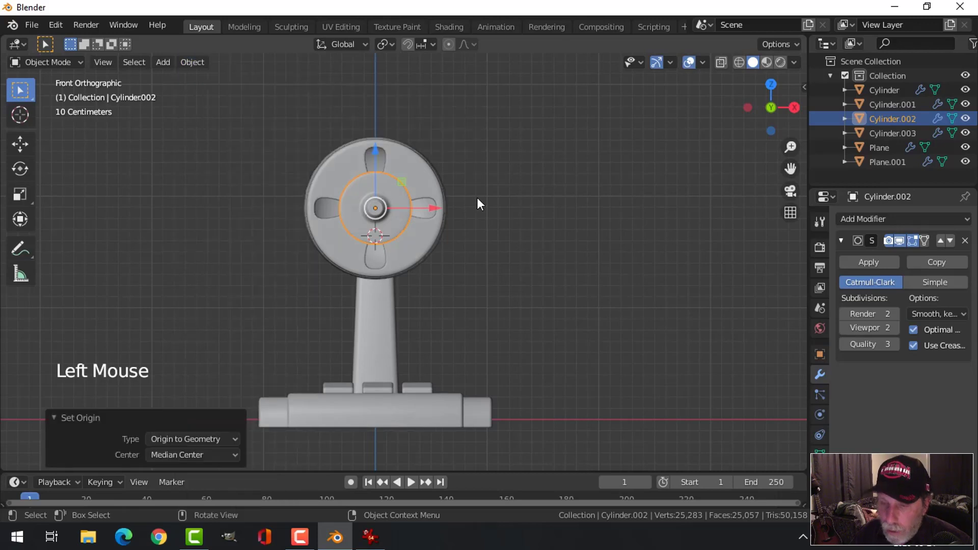
Save the fan project as DeskFanVideo.blend
{"action": "key", "text": "shift+s"}
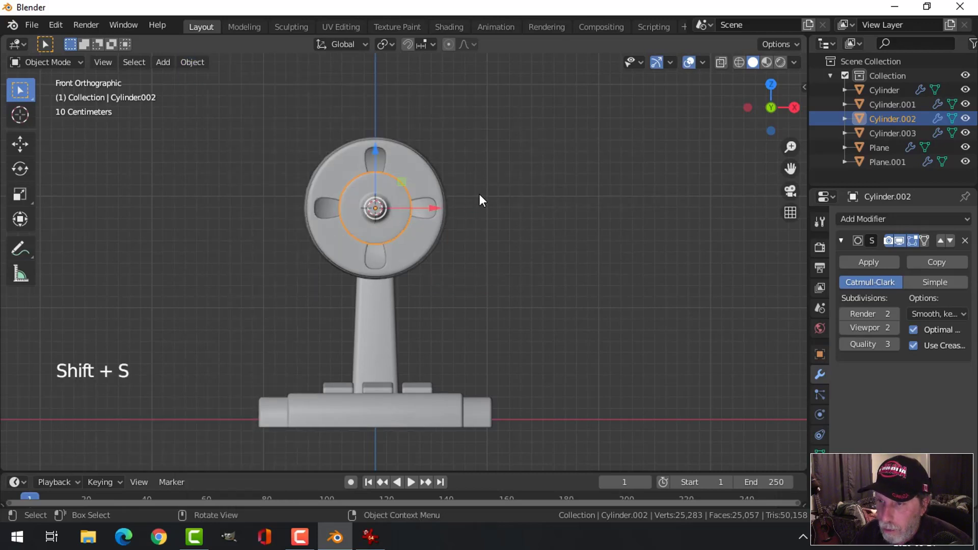
{"action": "key", "text": "alt+a"}
{"action": "middle_click", "coordinate": [490, 187]}
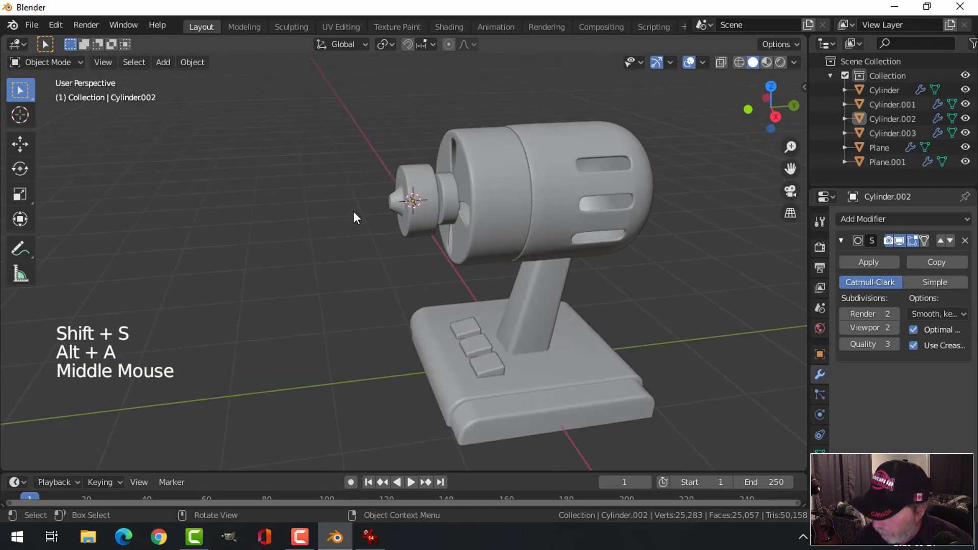
{"action": "key", "text": "KP_7"}
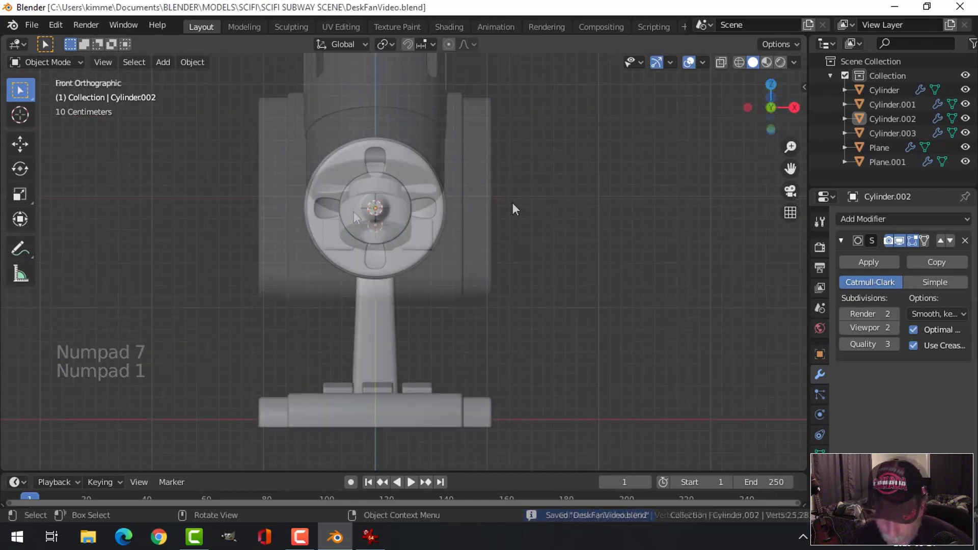
{"action": "middle_click", "coordinate": [519, 215]}
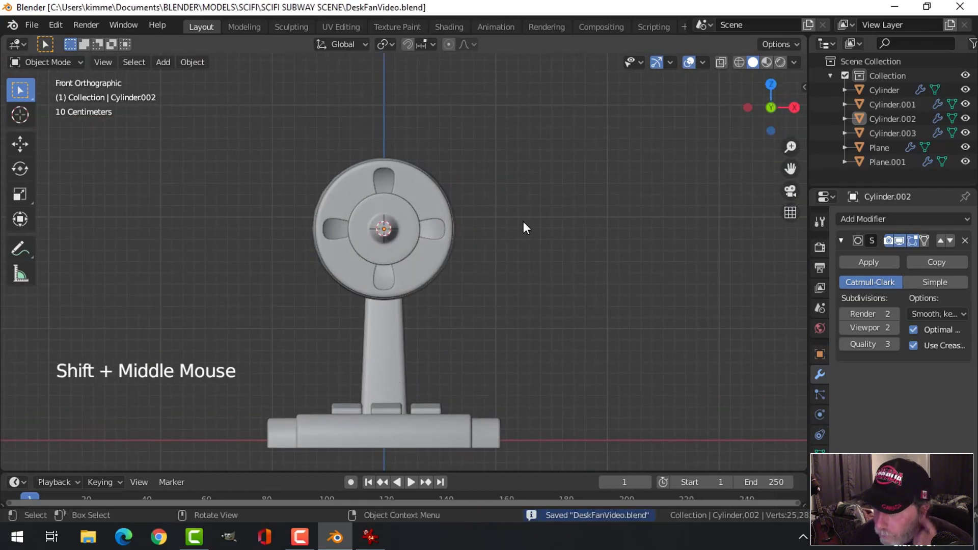
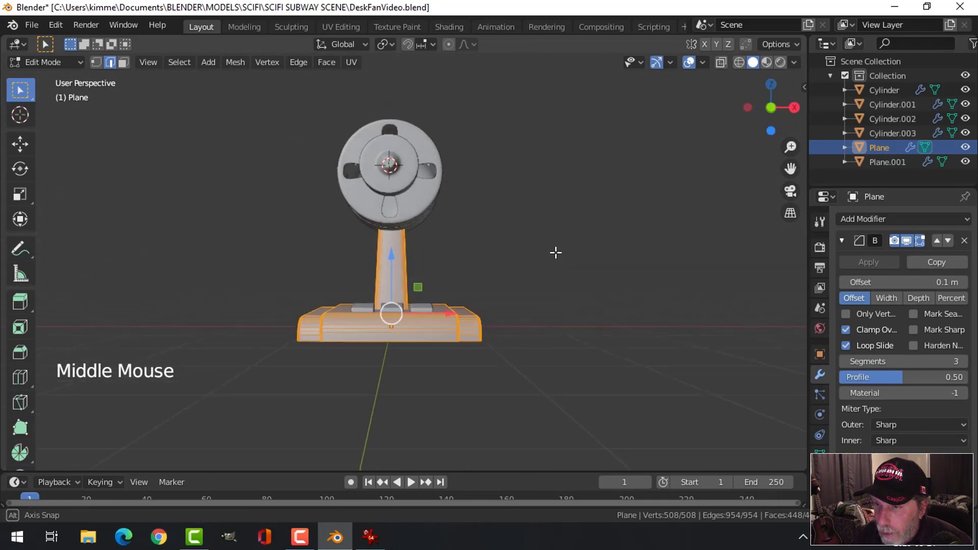
Scale the base Plane narrower along X and leave edit mode
{"action": "key", "text": "s"}
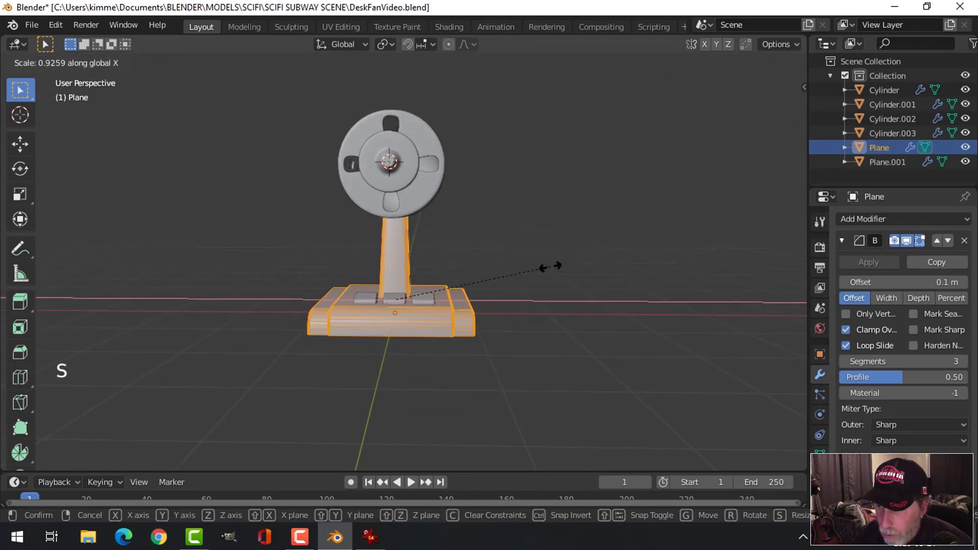
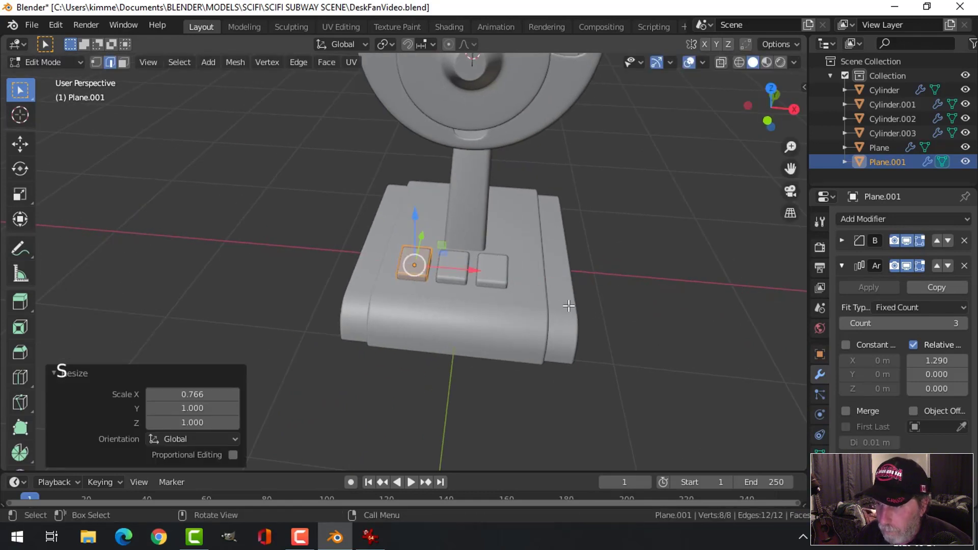
{"action": "key", "text": "Tab"}
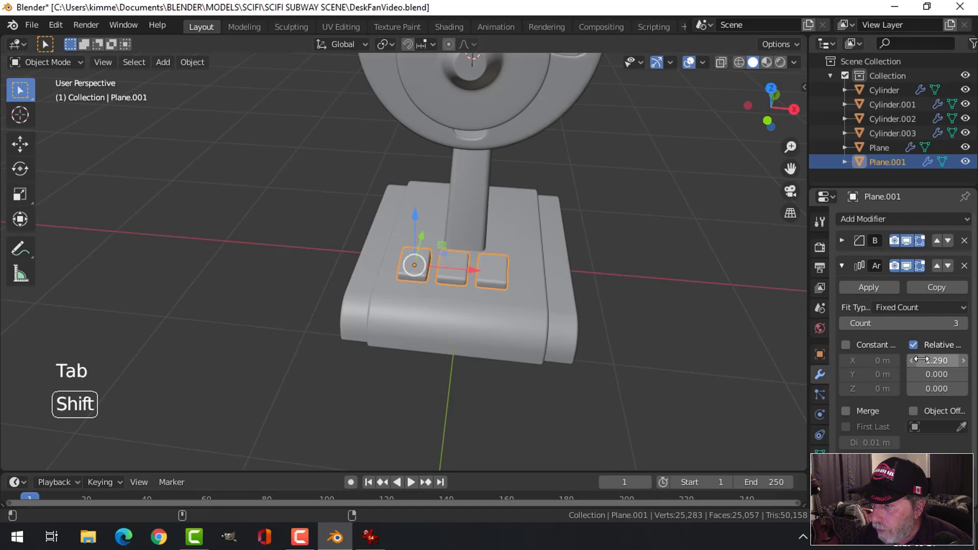
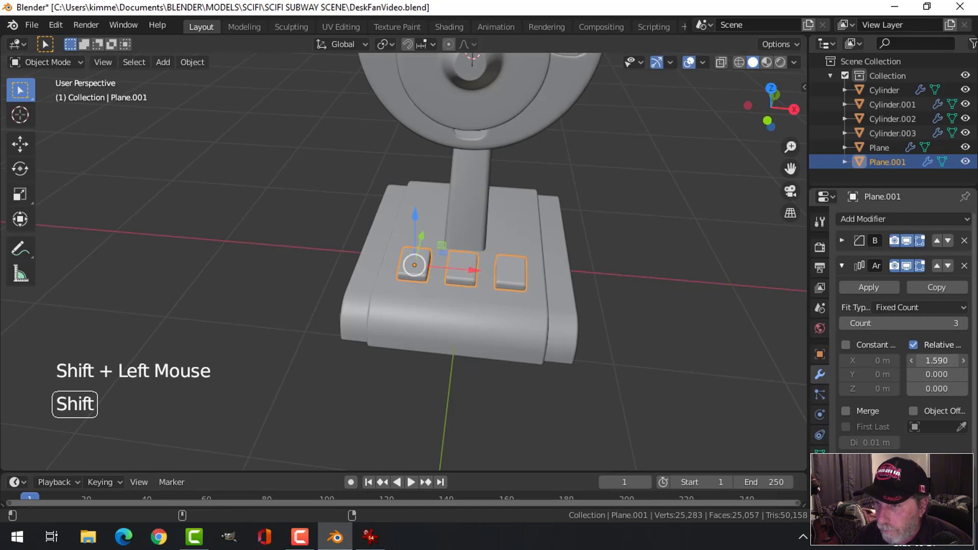
{"action": "key", "text": "KP_1"}
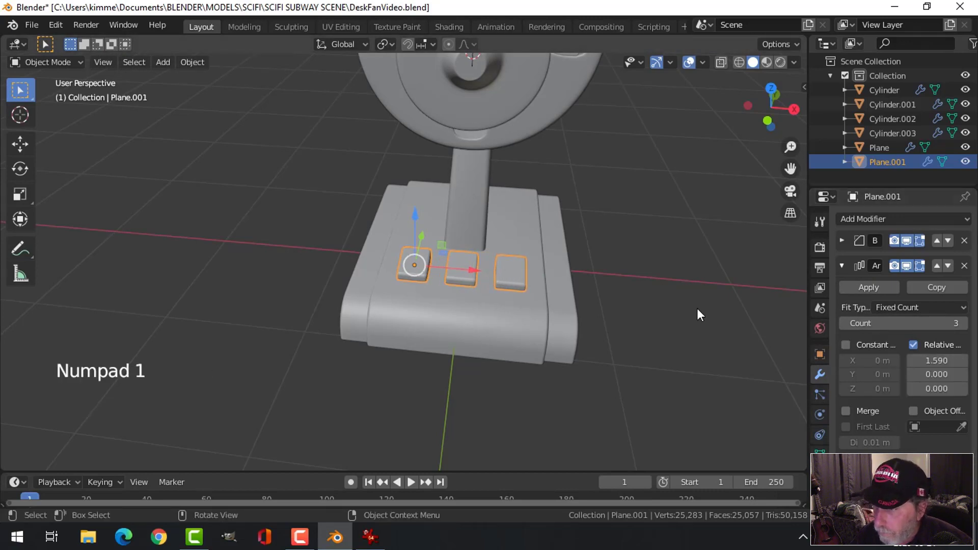
{"action": "key", "text": "KP_1"}
{"action": "scroll", "scroll_direction": "up", "scroll_amount": 3}
Raise Plane.001's Array relative offset X from 1.290 to 1.590 to spread the buttons
{"action": "key", "text": "alt+a"}
{"action": "scroll", "scroll_direction": "down", "scroll_amount": 3}
{"action": "middle_click", "coordinate": [573, 299]}
{"action": "scroll", "scroll_direction": "down", "scroll_amount": 3}
{"action": "middle_click", "coordinate": [542, 300]}
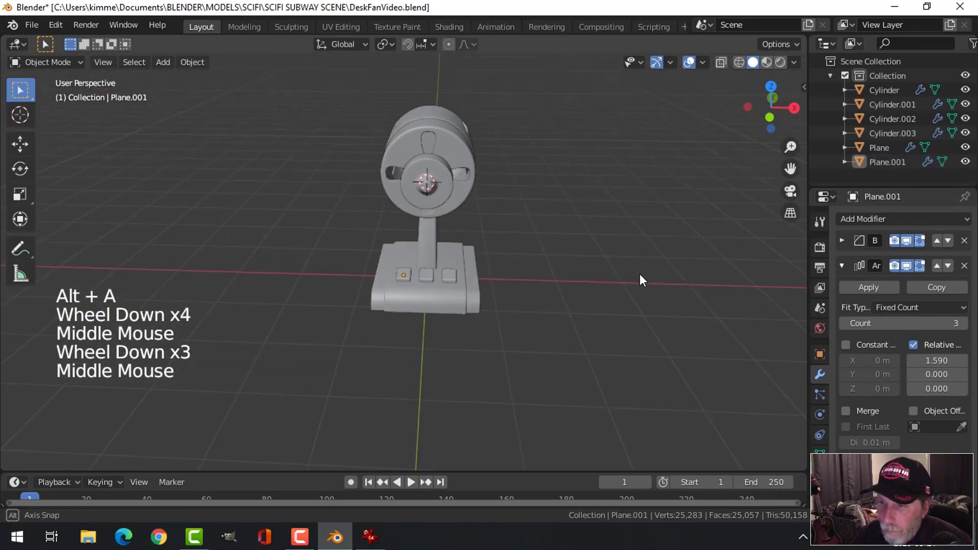
Save the file and line up a front view centred on the fan hub
{"action": "key", "text": "ctrl+s"}
{"action": "middle_click", "coordinate": [525, 272]}
{"action": "middle_click", "coordinate": [436, 264]}
{"action": "key", "text": "KP_1"}
{"action": "scroll", "scroll_direction": "up", "scroll_amount": 3}
{"action": "middle_click", "coordinate": [496, 269]}
{"action": "scroll", "scroll_direction": "down", "scroll_amount": 3}
{"action": "middle_click", "coordinate": [526, 298]}
Add a twelve-point mesh circle at the hub and start resizing it in edit mode
{"action": "key", "text": "shift+a"}
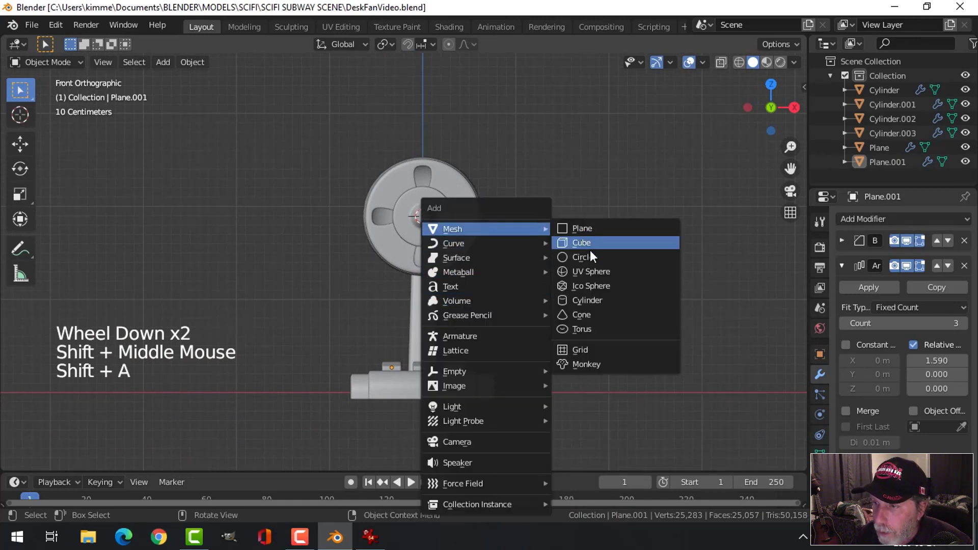
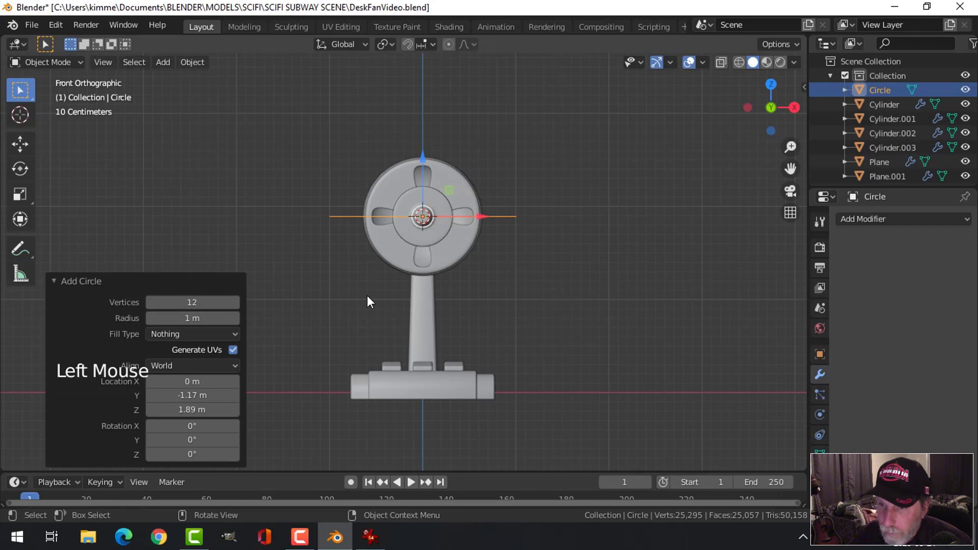
{"action": "key", "text": "Tab"}
{"action": "key", "text": "r"}
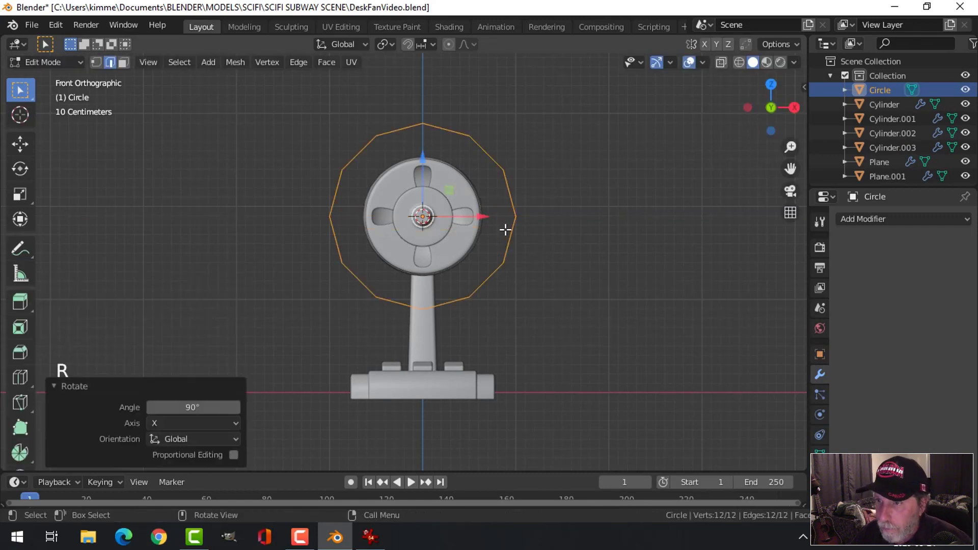
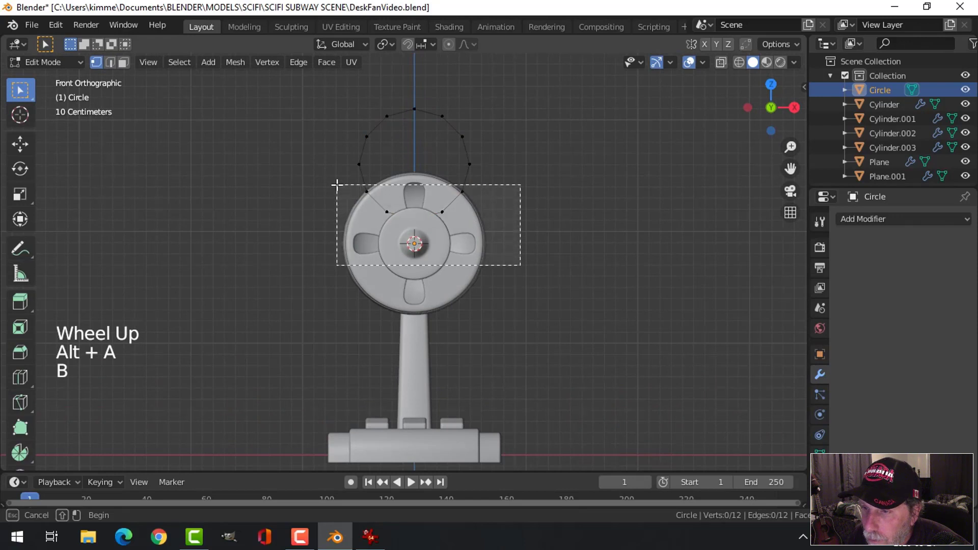
Delete the circle's lower vertices and extrude the remaining arc toward the hub
{"action": "key", "text": "x"}
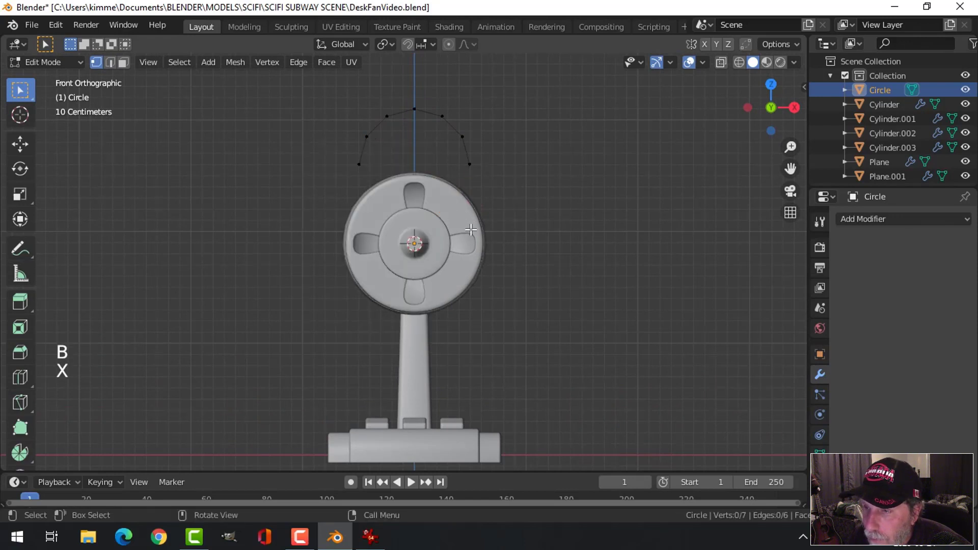
{"action": "key", "text": "a"}
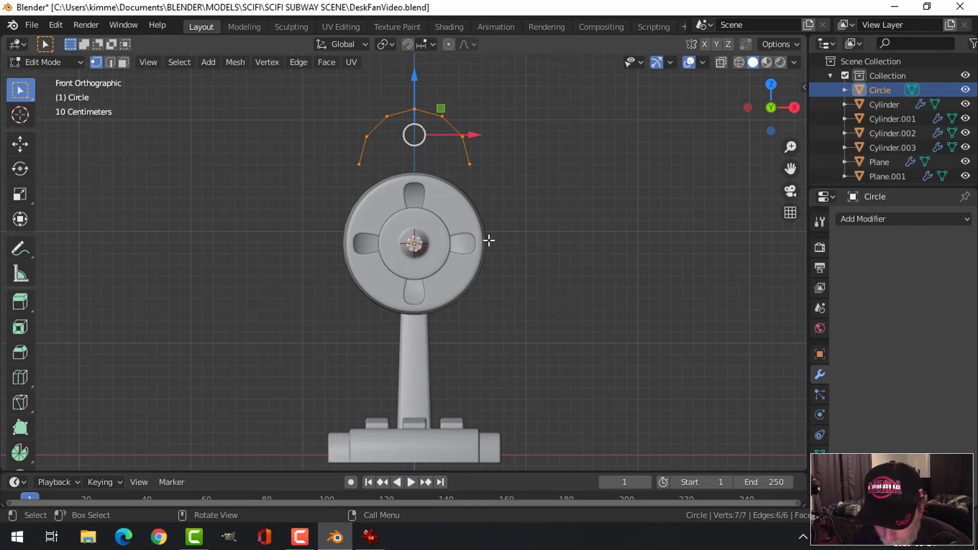
{"action": "key", "text": "s"}
{"action": "key", "text": "s"}
{"action": "key", "text": "e"}
{"action": "left_click", "coordinate": [417, 80]}
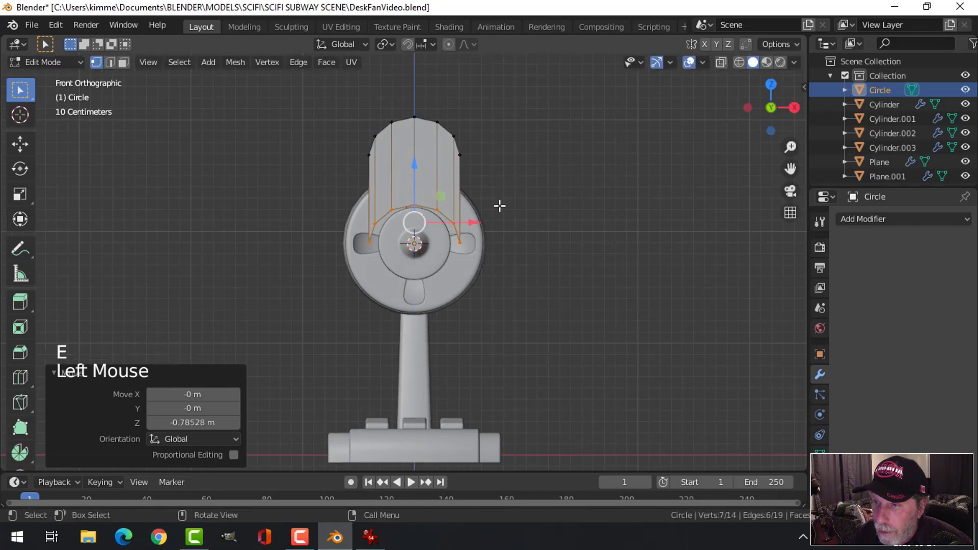
Flatten and taper the blade's inner edge, lower it onto the hub, and return to object mode
{"action": "key", "text": "s"}
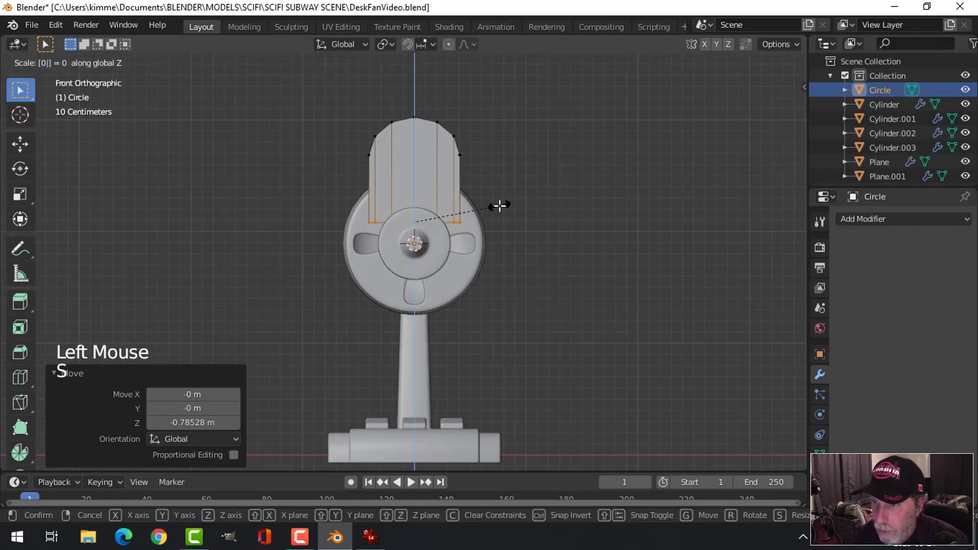
{"action": "key", "text": "s"}
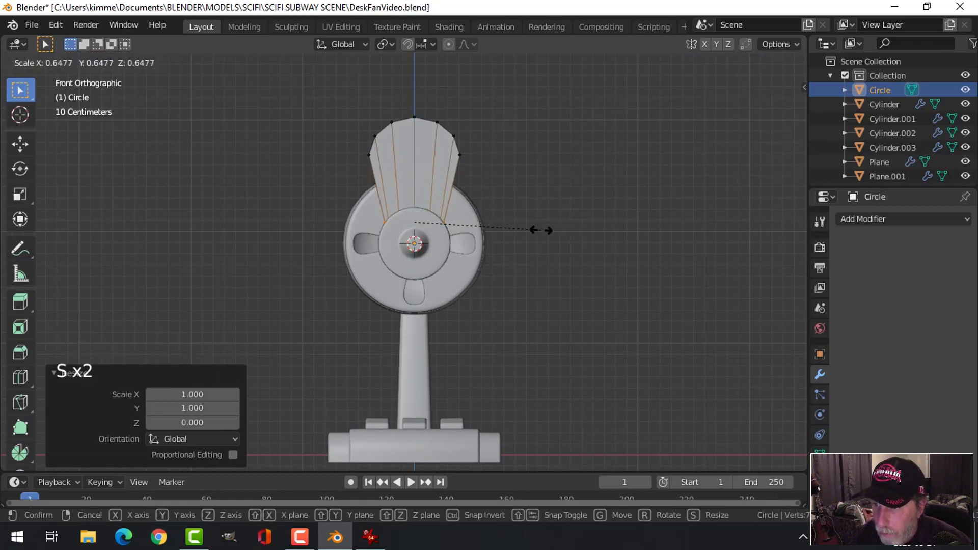
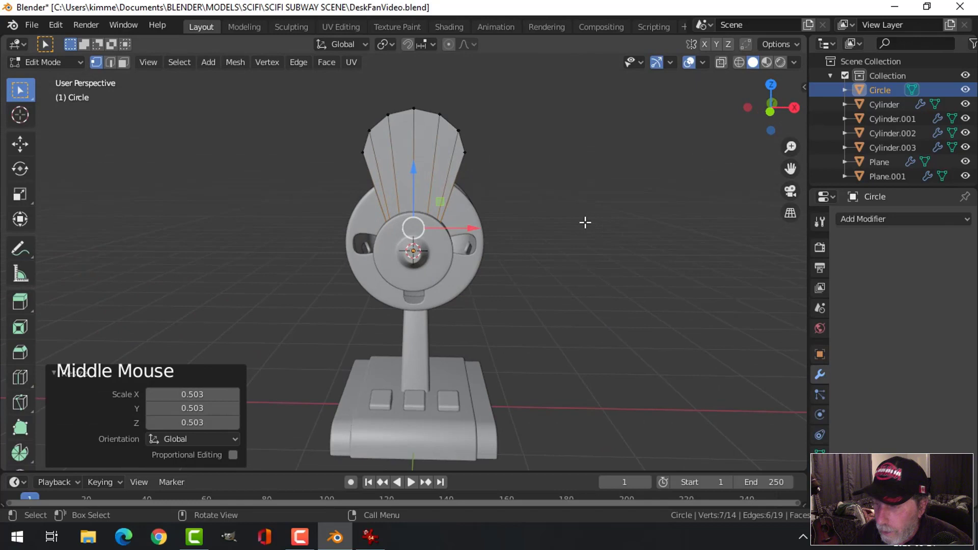
{"action": "key", "text": "KP_1"}
{"action": "key", "text": "a"}
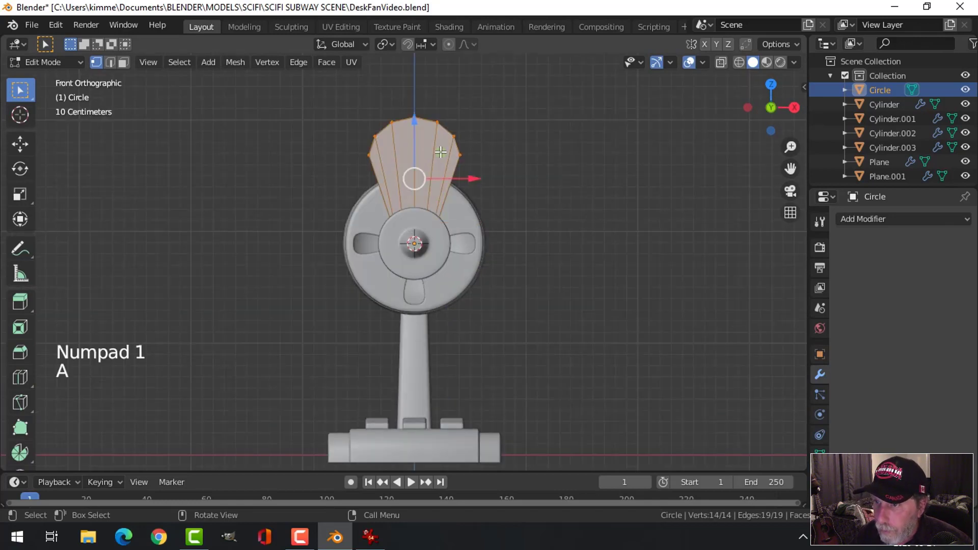
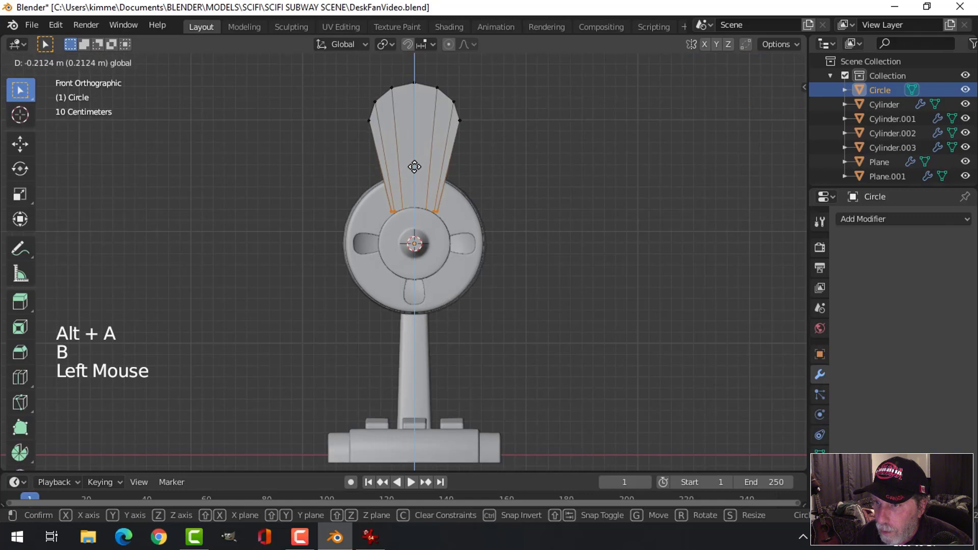
{"action": "key", "text": "s"}
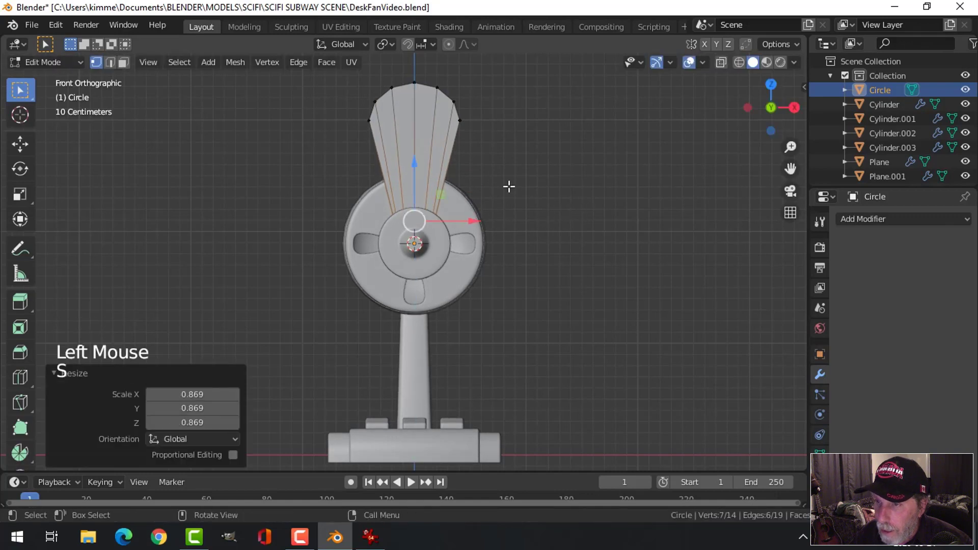
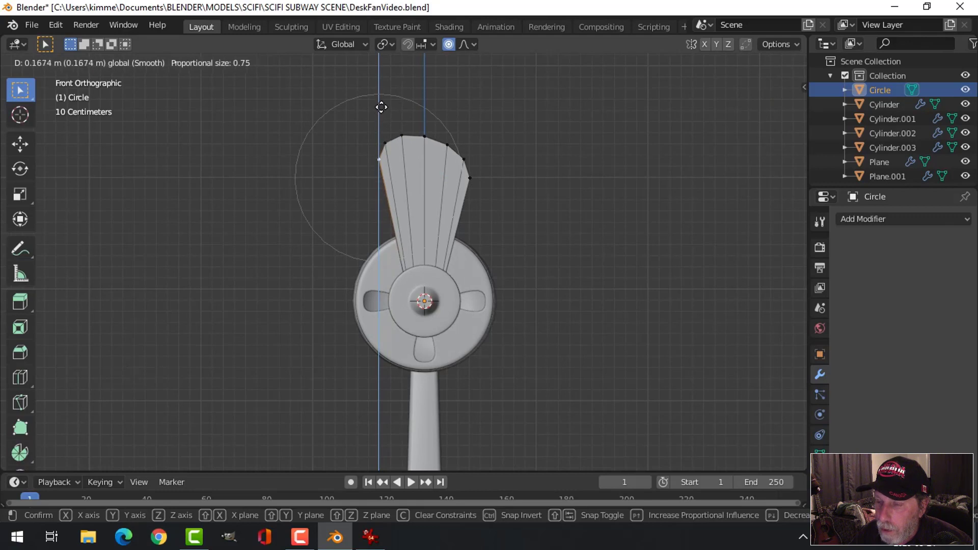
{"action": "key", "text": "alt+a"}
{"action": "key", "text": "Tab"}
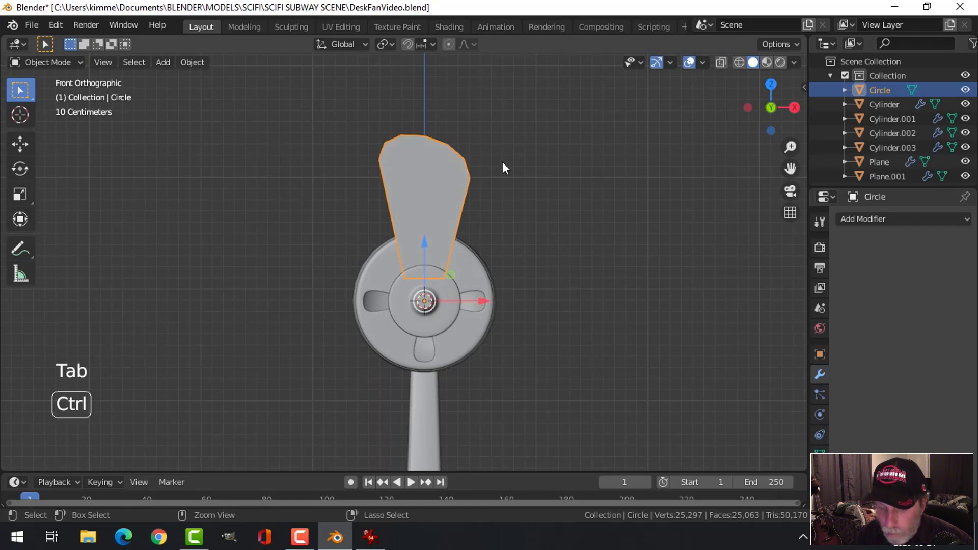
Add a Subdivision Surface with smooth shading and two supporting edge loops on the blade
{"action": "key", "text": "ctrl+2"}
{"action": "right_click", "coordinate": [432, 181]}
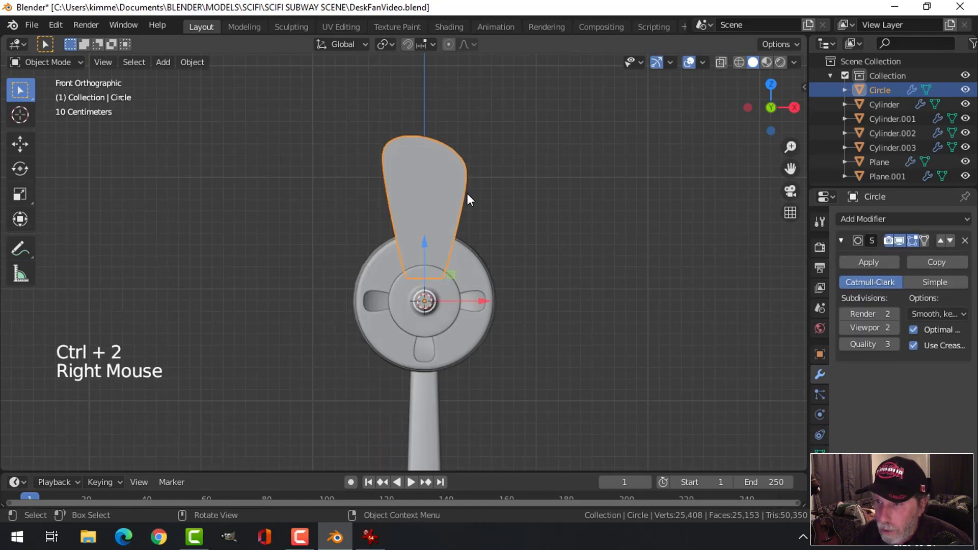
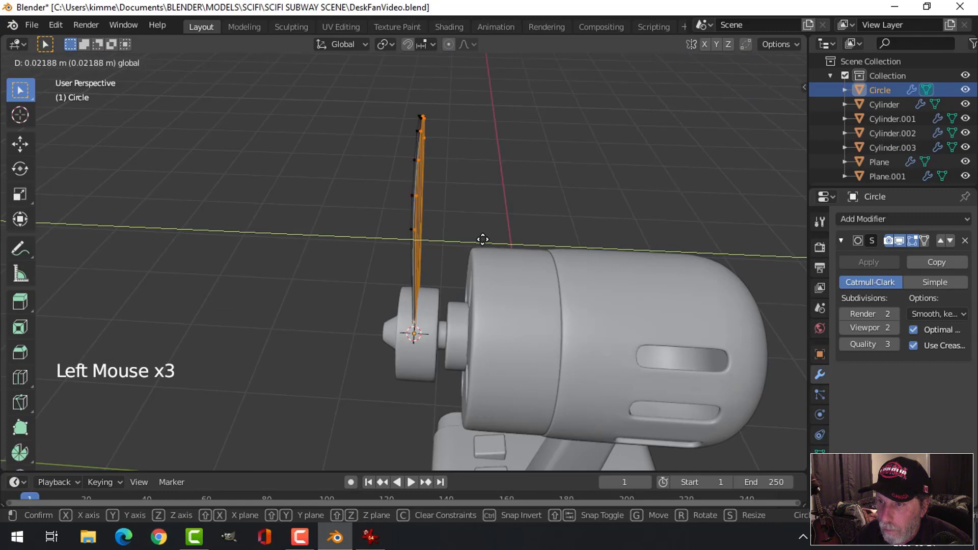
{"action": "scroll", "scroll_direction": "up", "scroll_amount": 3}
{"action": "key", "text": "ctrl+r"}
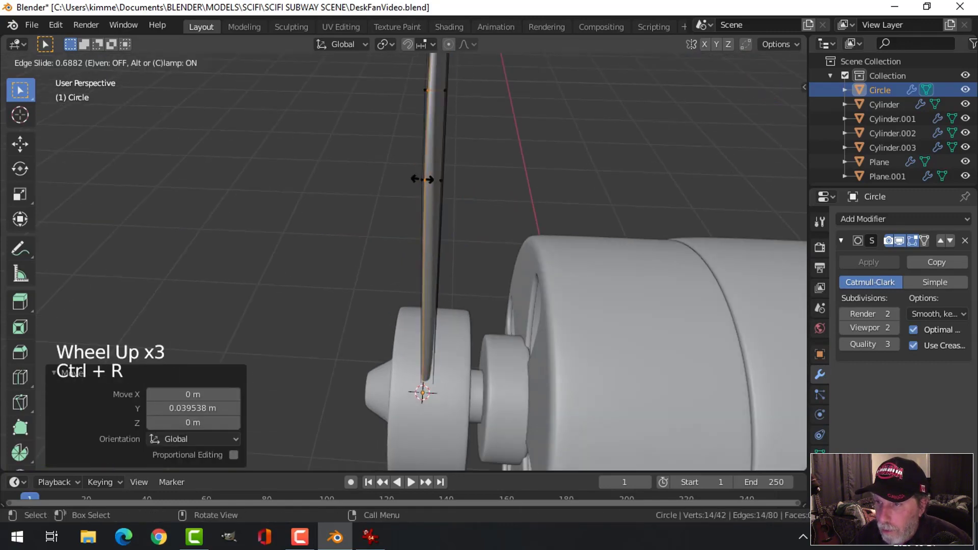
{"action": "key", "text": "ctrl+r"}
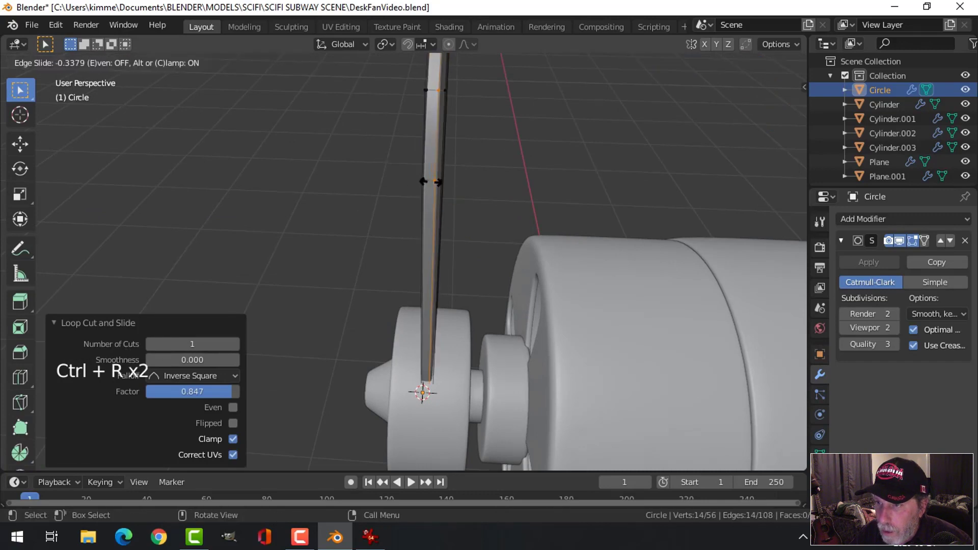
{"action": "key", "text": "alt+a"}
{"action": "key", "text": "Tab"}
{"action": "key", "text": "alt+a"}
Inspect the blade from around the fan and save the file
{"action": "scroll", "scroll_direction": "down", "scroll_amount": 3}
{"action": "middle_click", "coordinate": [447, 210]}
{"action": "middle_click", "coordinate": [526, 193]}
{"action": "middle_click", "coordinate": [513, 192]}
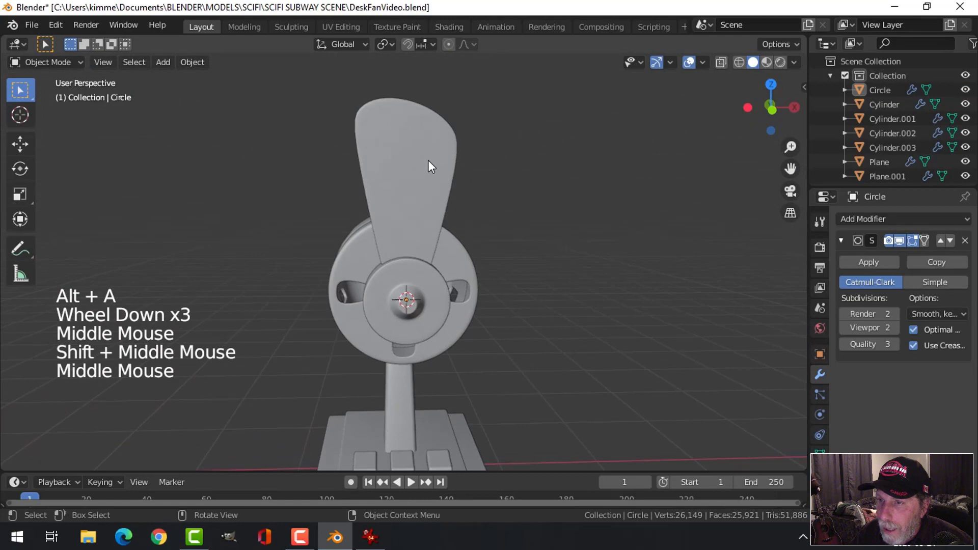
{"action": "middle_click", "coordinate": [620, 220]}
{"action": "middle_click", "coordinate": [445, 162]}
{"action": "left_click", "coordinate": [445, 162]}
{"action": "middle_click", "coordinate": [541, 226]}
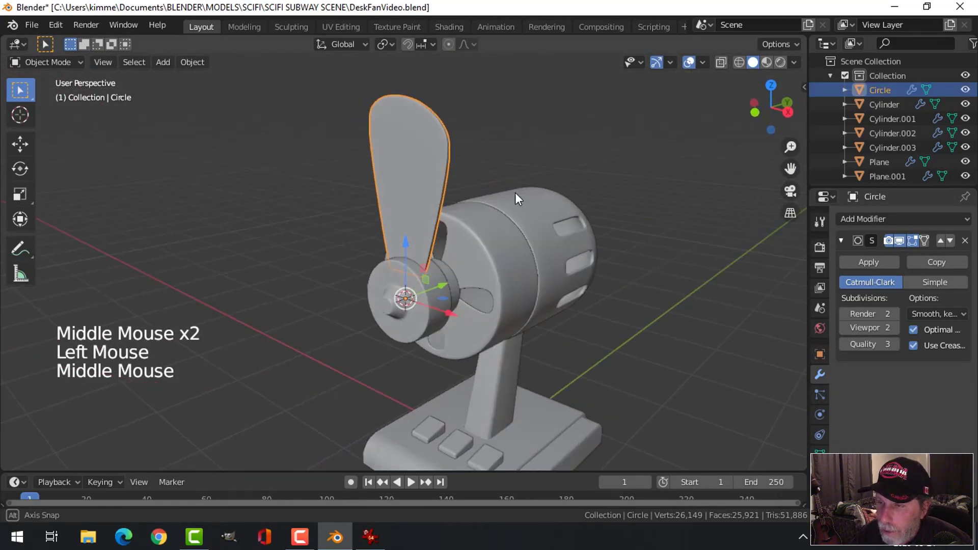
{"action": "key", "text": "alt+a"}
{"action": "scroll", "scroll_direction": "down", "scroll_amount": 3}
{"action": "middle_click", "coordinate": [521, 222]}
{"action": "key", "text": "ctrl+s"}
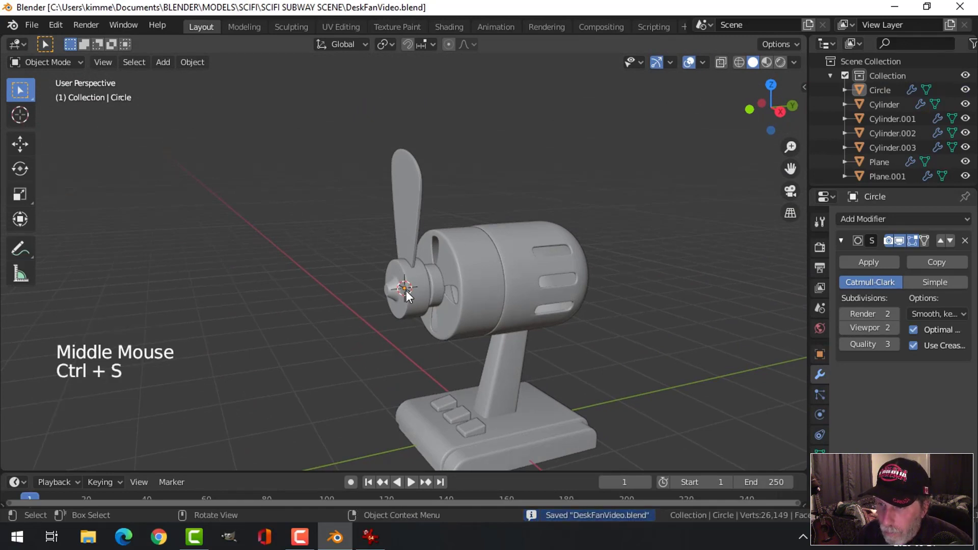
Add a Simple Deform Twist modifier to the blade and collapse the Subdivision panel
{"action": "left_click", "coordinate": [414, 206]}
{"action": "middle_click", "coordinate": [712, 303]}
{"action": "left_click", "coordinate": [872, 225]}
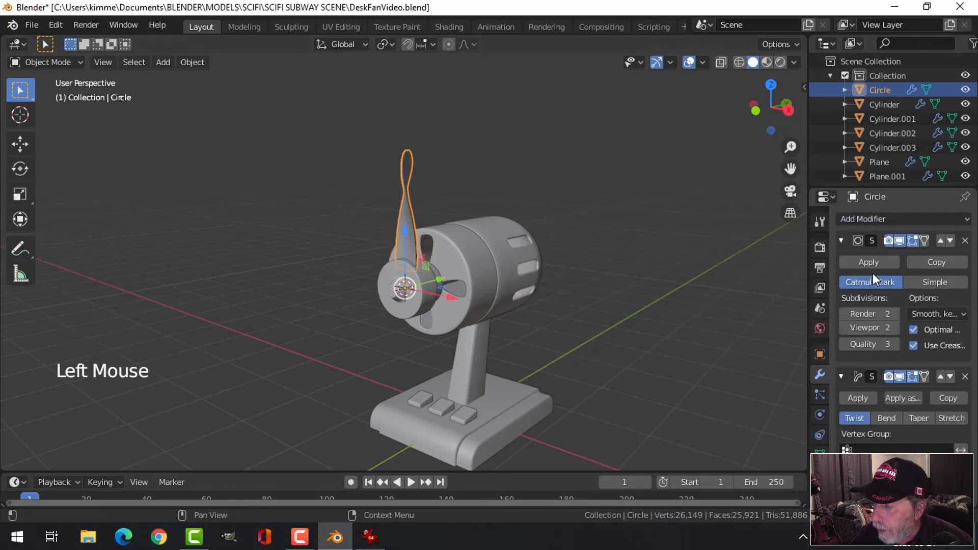
{"action": "left_click", "coordinate": [844, 243]}
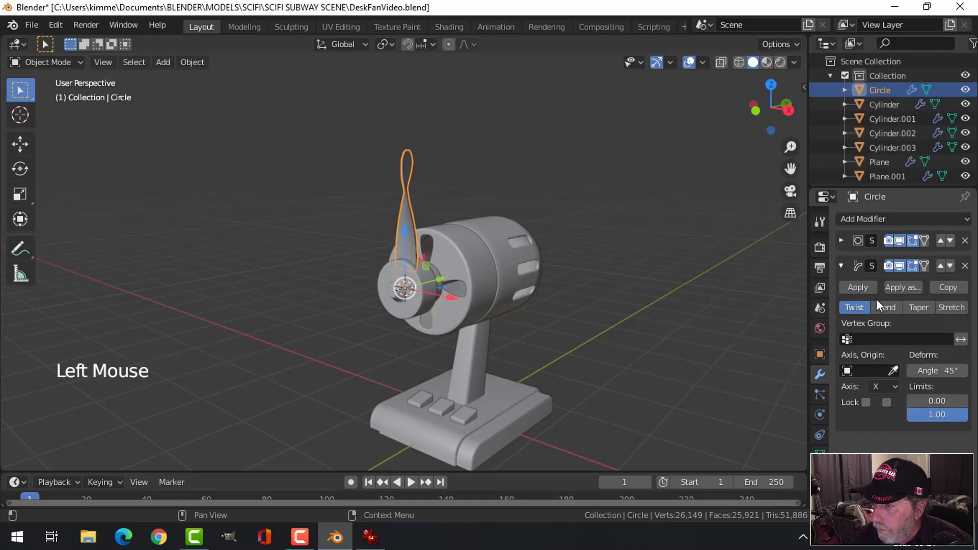
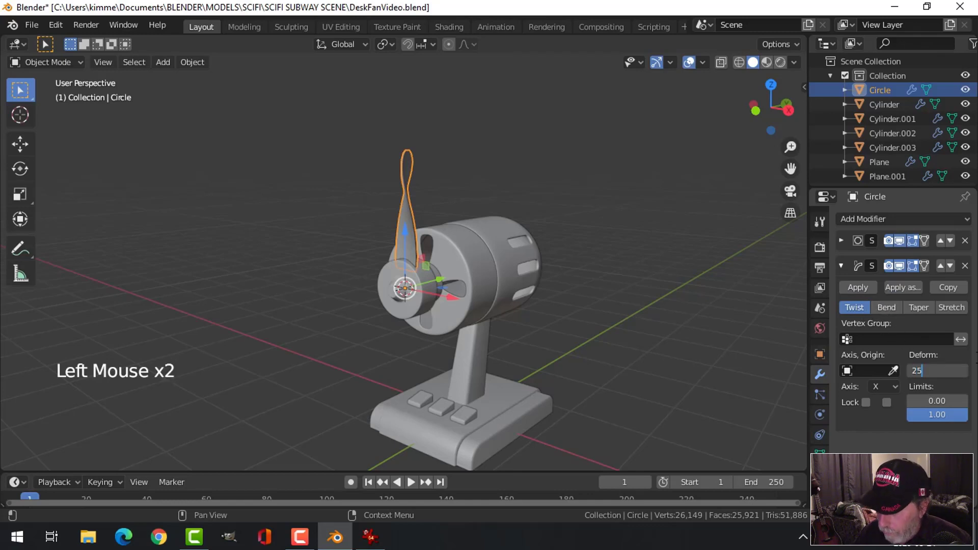
{"action": "middle_click", "coordinate": [481, 211]}
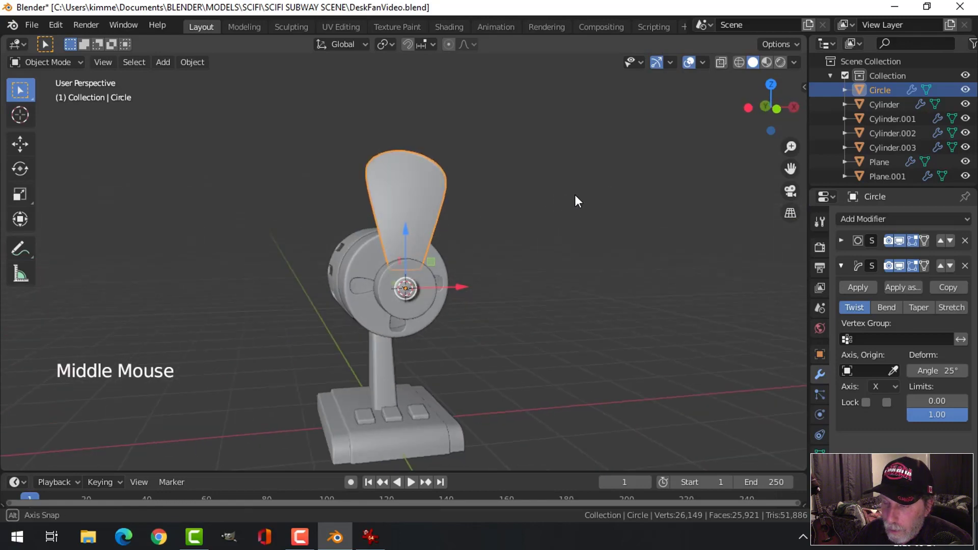
{"action": "key", "text": "alt+a"}
Set the twist Angle to 25° and check it from the front
{"action": "middle_click", "coordinate": [533, 241]}
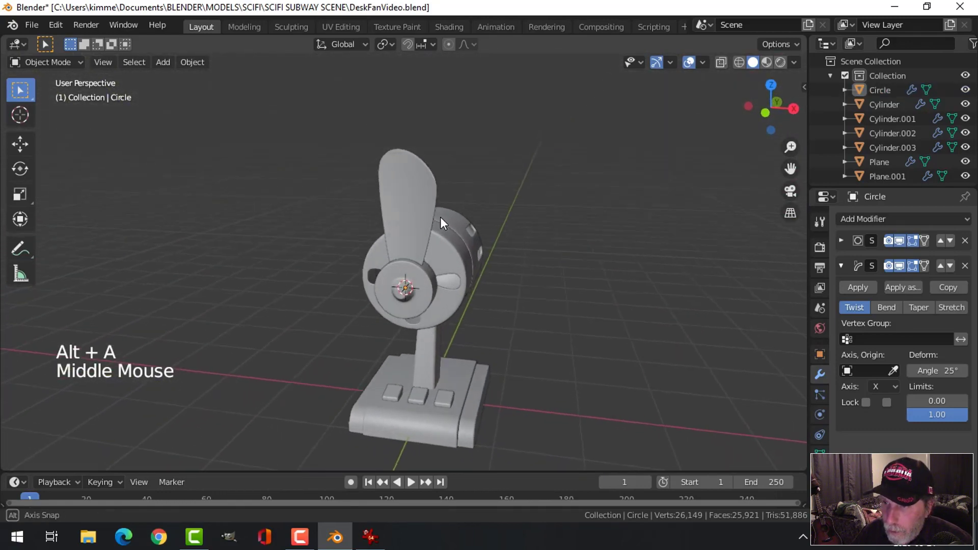
{"action": "left_click", "coordinate": [422, 218]}
{"action": "key", "text": "KP_1"}
{"action": "scroll", "scroll_direction": "up", "scroll_amount": 3}
{"action": "left_click", "coordinate": [410, 241]}
{"action": "scroll", "scroll_direction": "up", "scroll_amount": 3}
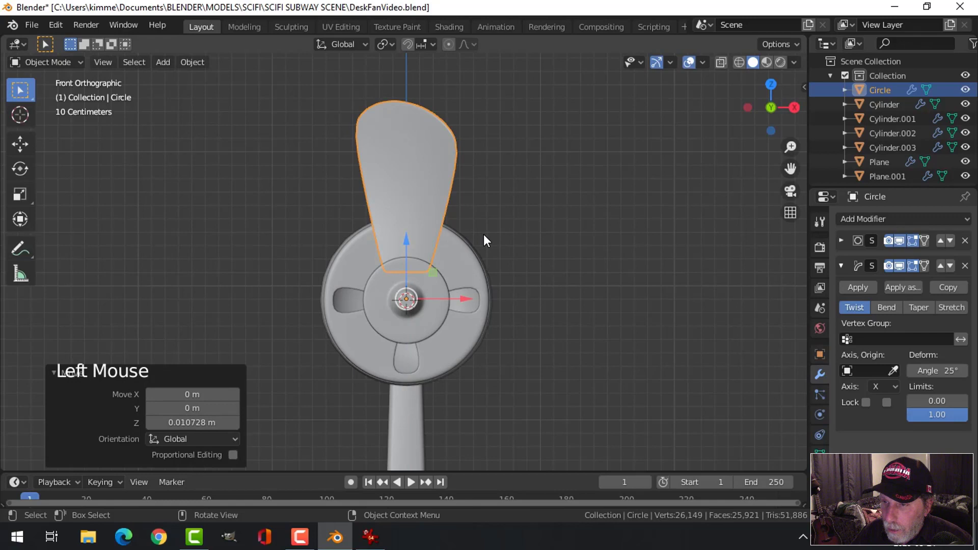
Pivot the blade on the 3D cursor at the hub and spin off rotated duplicates around it
{"action": "left_click", "coordinate": [197, 66]}
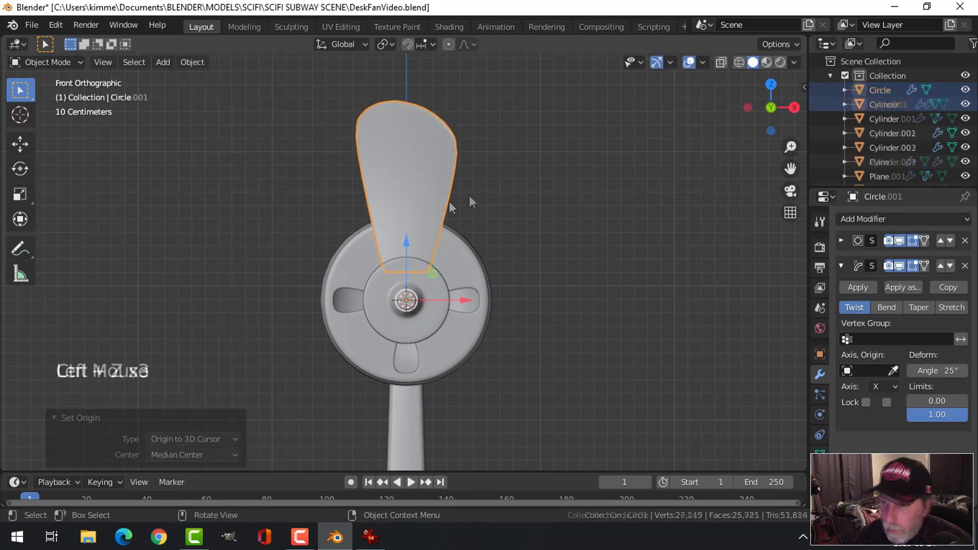
{"action": "key", "text": "ctrl+z"}
{"action": "key", "text": "shift+d"}
{"action": "key", "text": "r"}
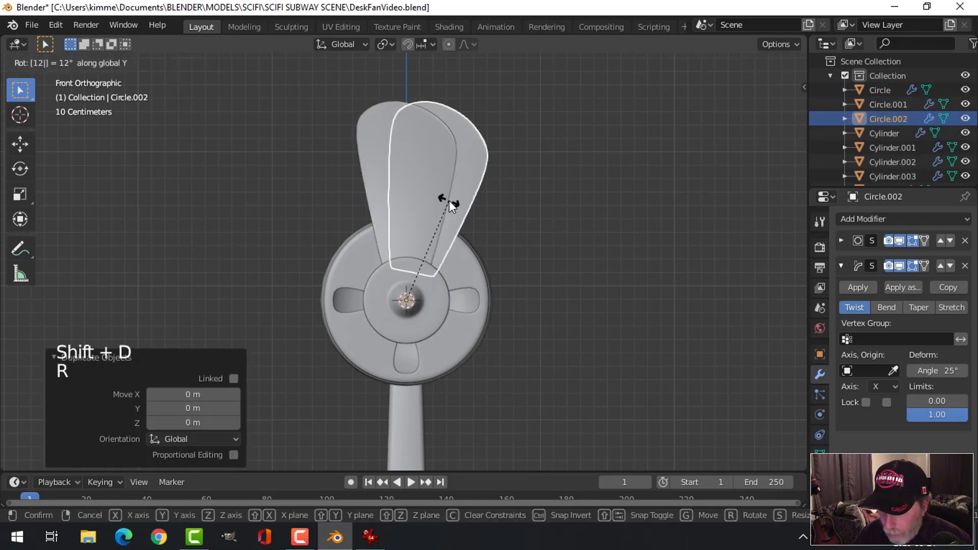
{"action": "key", "text": "shift+d"}
{"action": "key", "text": "r"}
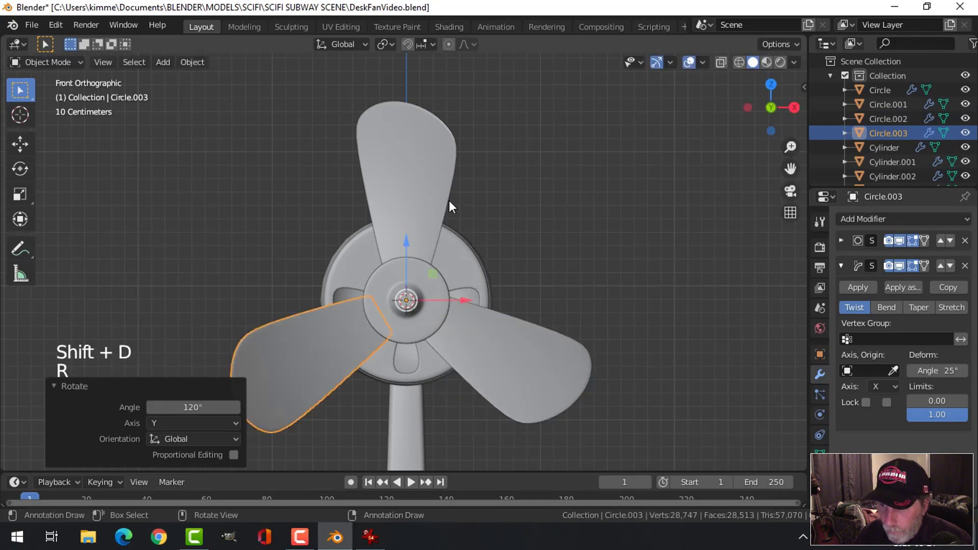
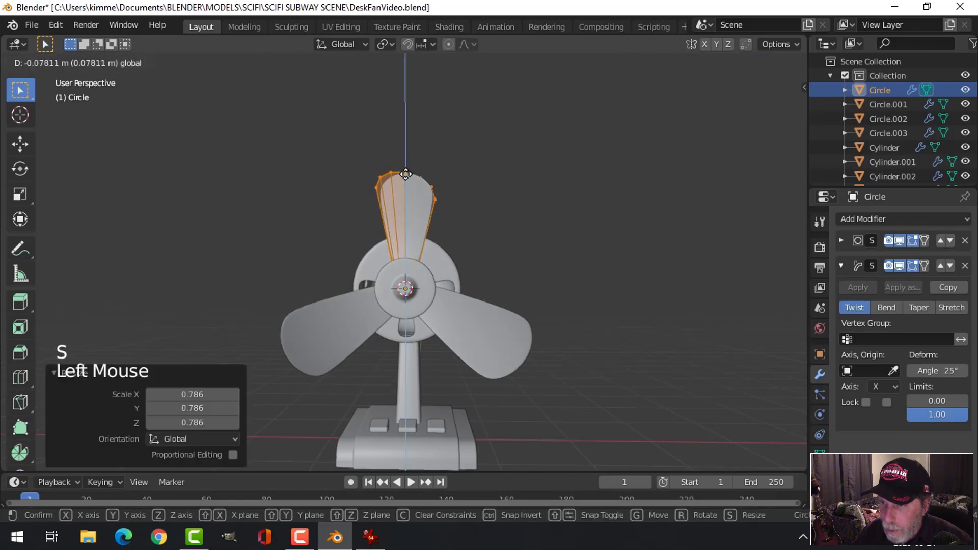
{"action": "key", "text": "alt+a"}
Delete the surplus blade copies crowding the hub
{"action": "key", "text": "Tab"}
{"action": "left_click", "coordinate": [495, 315]}
{"action": "left_click", "coordinate": [345, 315]}
{"action": "key", "text": "x"}
{"action": "left_click", "coordinate": [419, 223]}
{"action": "key", "text": "shift+d"}
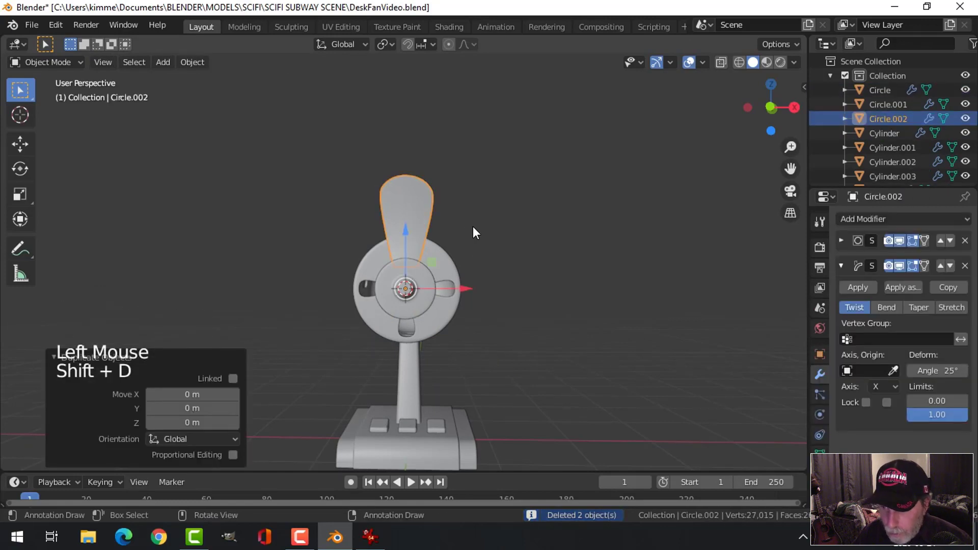
{"action": "key", "text": "r"}
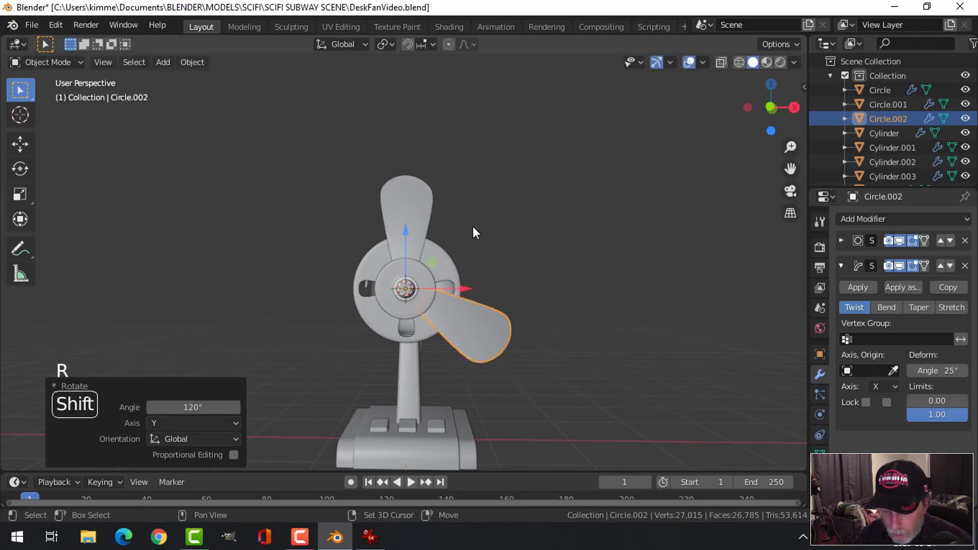
Duplicate and rotate the last blade so four blades sit evenly around the hub
{"action": "key", "text": "shift+d"}
{"action": "key", "text": "r"}
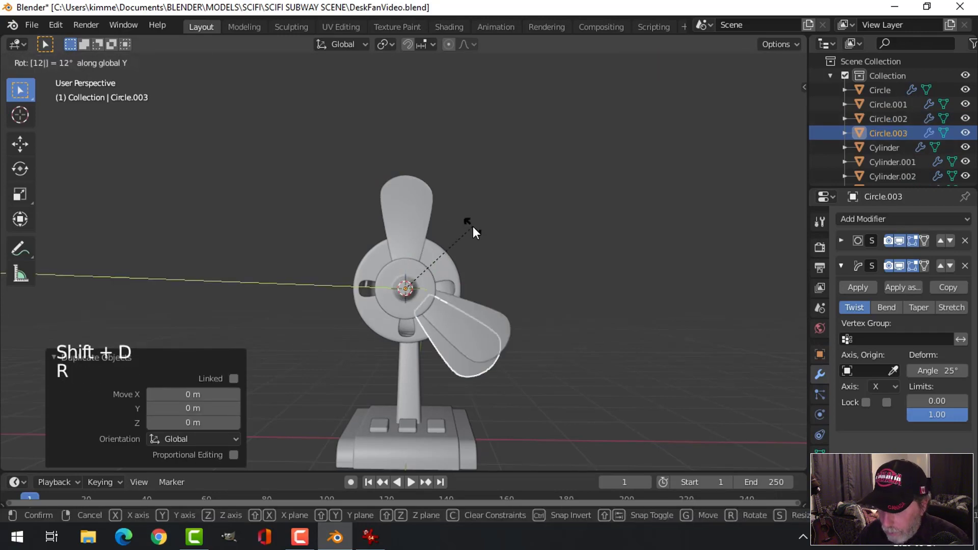
{"action": "key", "text": "alt+a"}
{"action": "scroll", "scroll_direction": "down", "scroll_amount": 3}
{"action": "middle_click", "coordinate": [484, 260]}
{"action": "middle_click", "coordinate": [430, 307]}
{"action": "scroll", "scroll_direction": "up", "scroll_amount": 3}
{"action": "middle_click", "coordinate": [493, 310]}
{"action": "middle_click", "coordinate": [450, 284]}
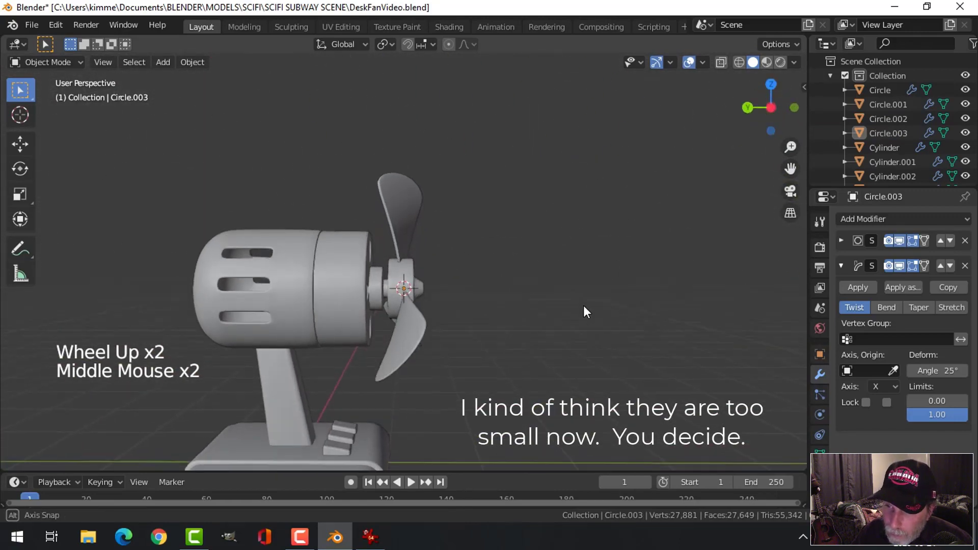
{"action": "middle_click", "coordinate": [451, 284]}
{"action": "middle_click", "coordinate": [419, 257]}
{"action": "middle_click", "coordinate": [415, 269]}
Save DeskFanVideo and check the blade ring from the side view
{"action": "key", "text": "ctrl+s"}
{"action": "middle_click", "coordinate": [425, 234]}
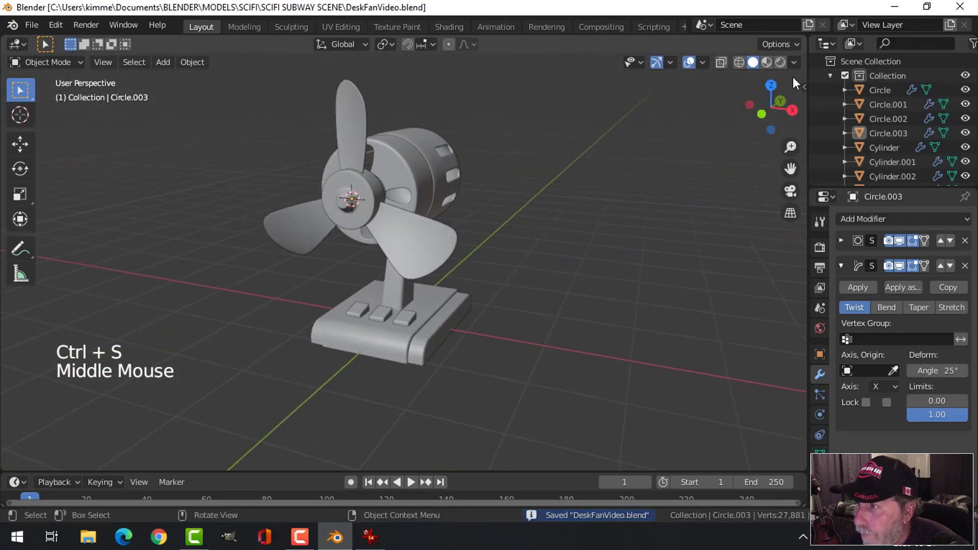
{"action": "middle_click", "coordinate": [583, 241]}
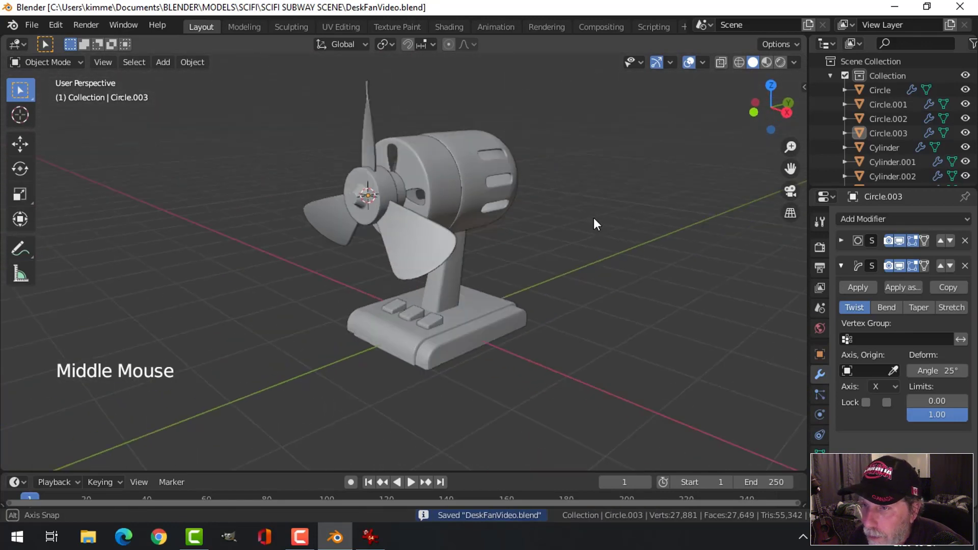
{"action": "scroll", "scroll_direction": "down", "scroll_amount": 3}
{"action": "middle_click", "coordinate": [385, 263]}
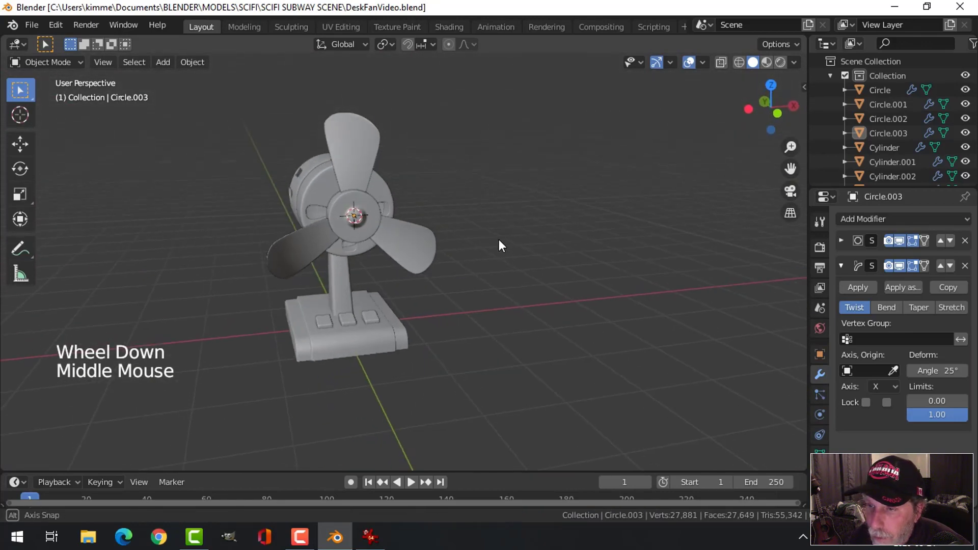
{"action": "scroll", "scroll_direction": "up", "scroll_amount": 3}
{"action": "scroll", "scroll_direction": "down", "scroll_amount": 3}
{"action": "key", "text": "KP_1"}
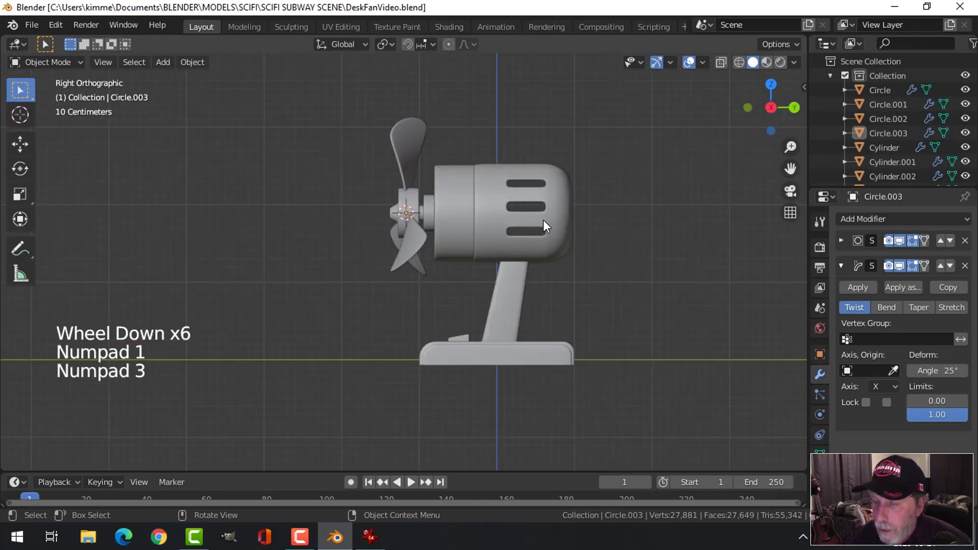
Add a UV sphere over the fan blades and enter Edit Mode on it
{"action": "key", "text": "KP_3"}
{"action": "key", "text": "shift+a"}
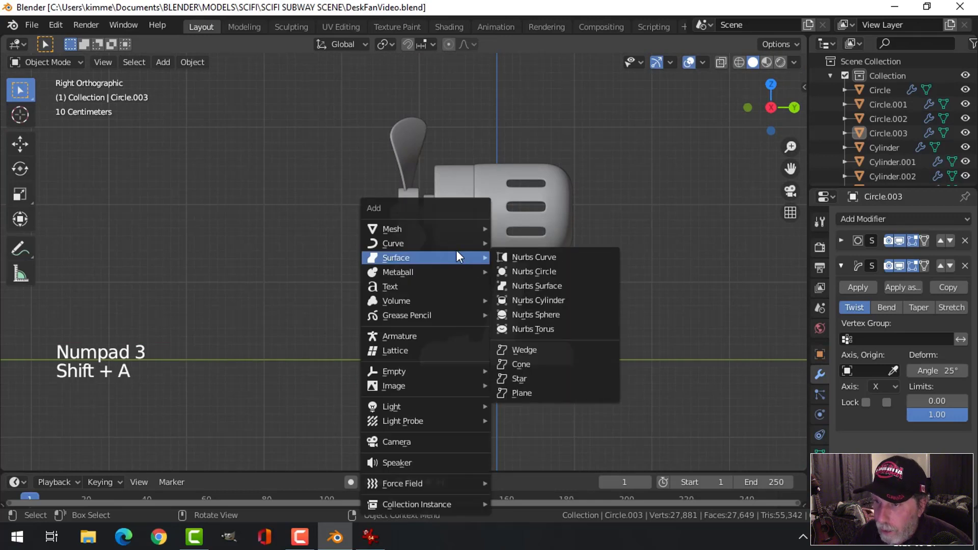
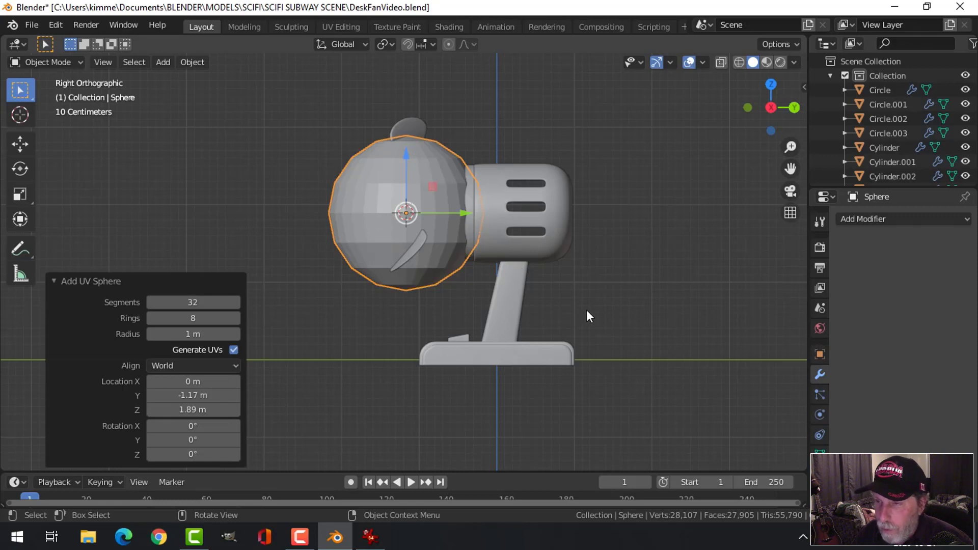
{"action": "key", "text": "Tab"}
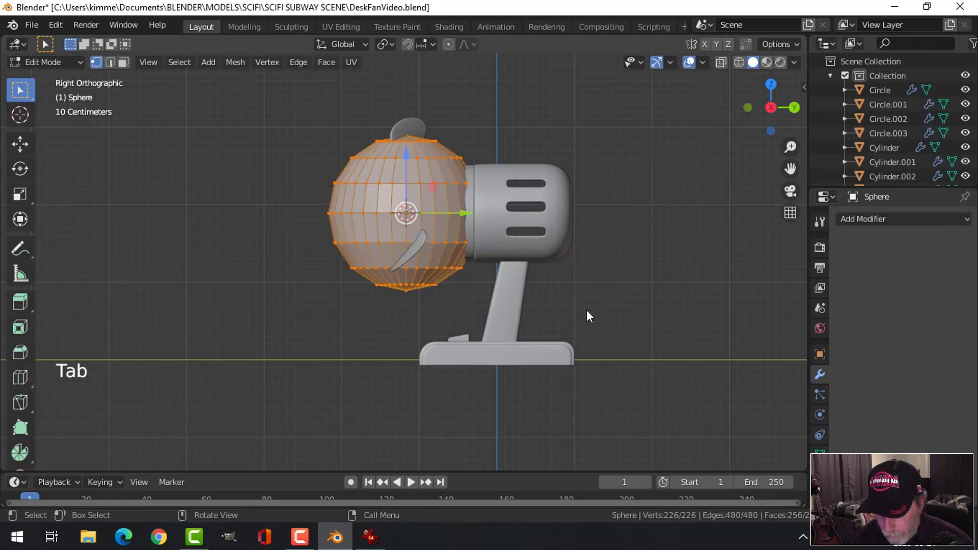
Scale the sphere up and squash it along Y into a shallow dome lowered over the blades
{"action": "key", "text": "r"}
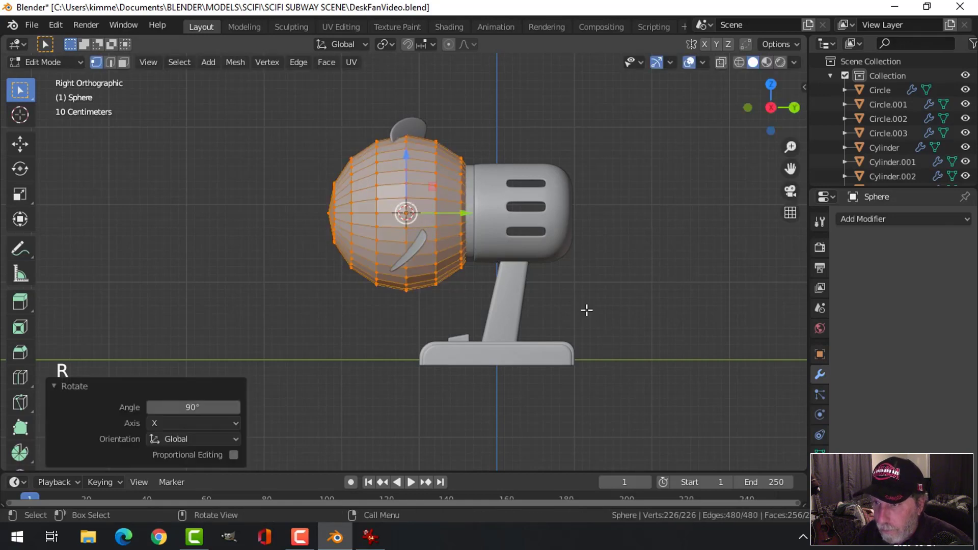
{"action": "key", "text": "z"}
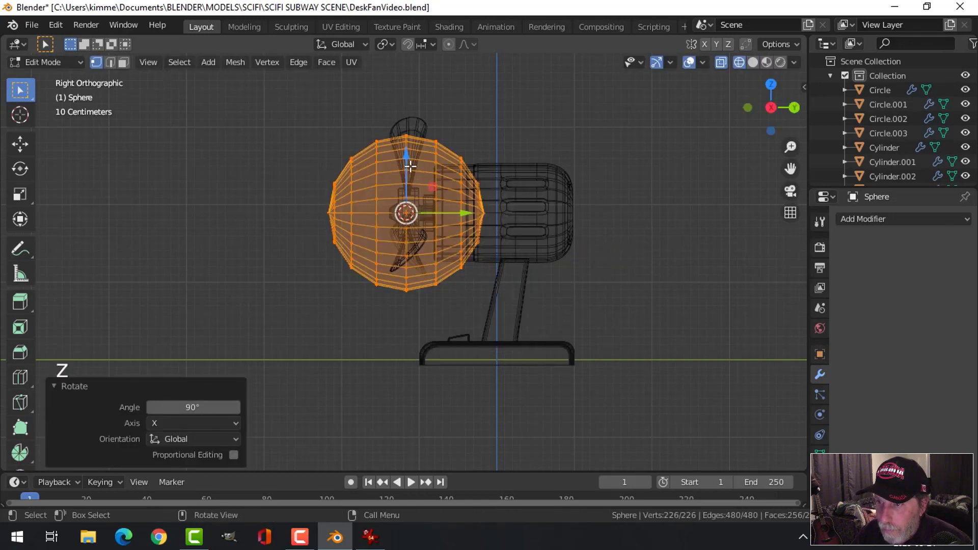
{"action": "key", "text": "s"}
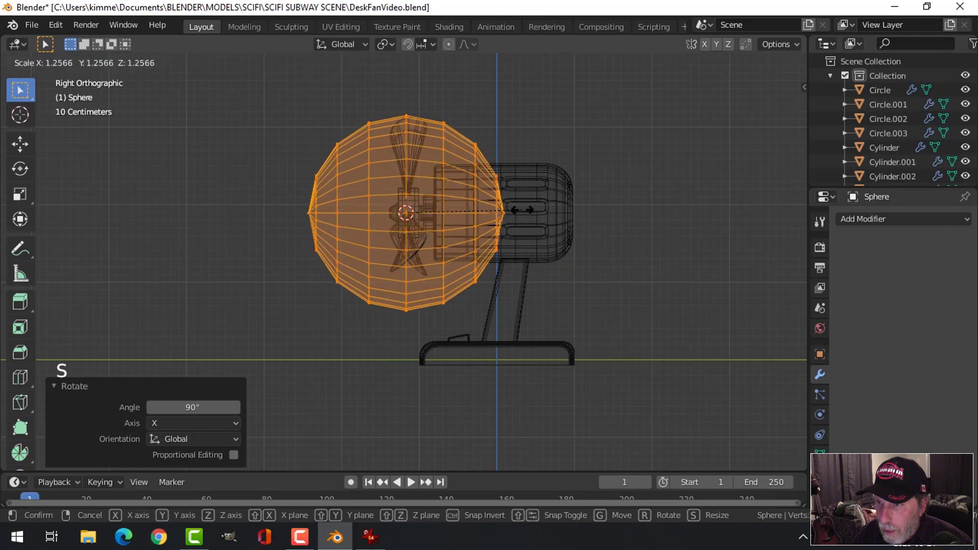
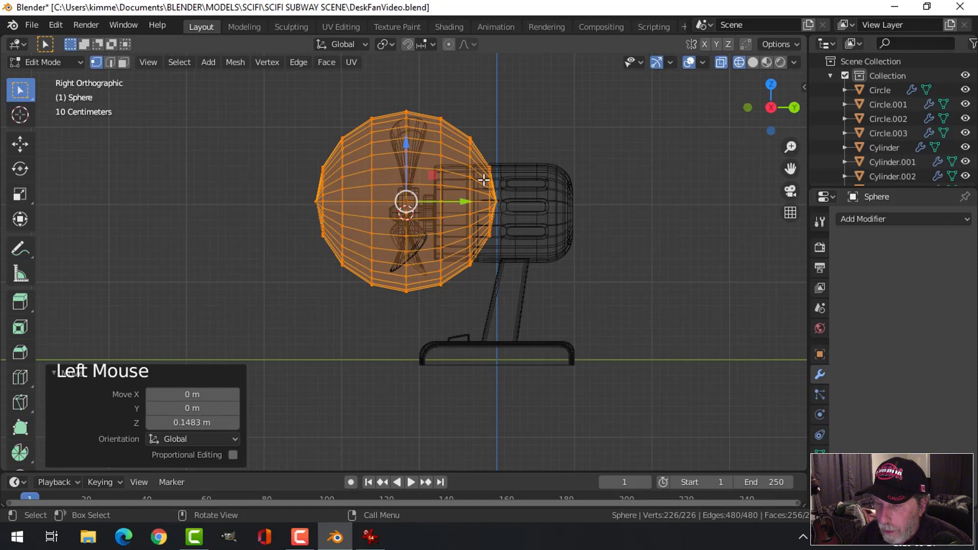
{"action": "key", "text": "s"}
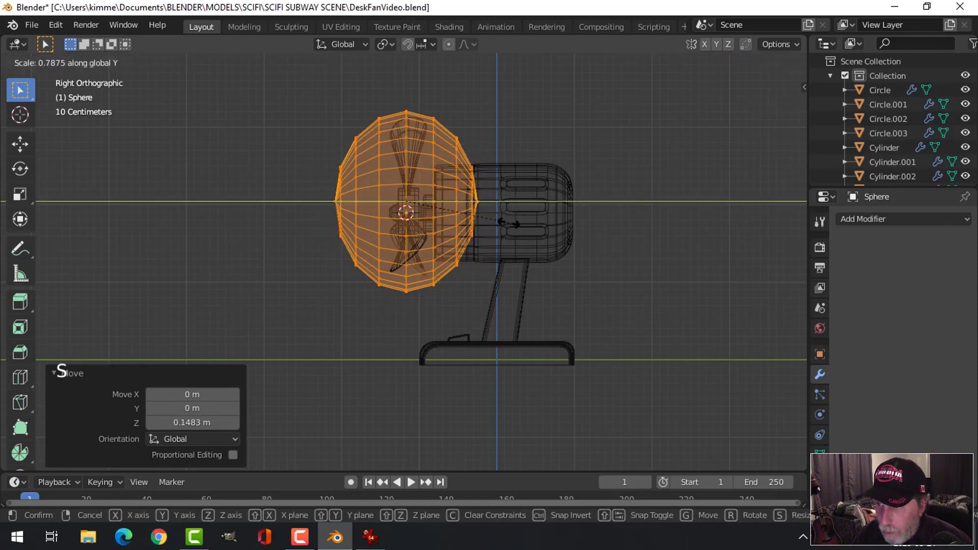
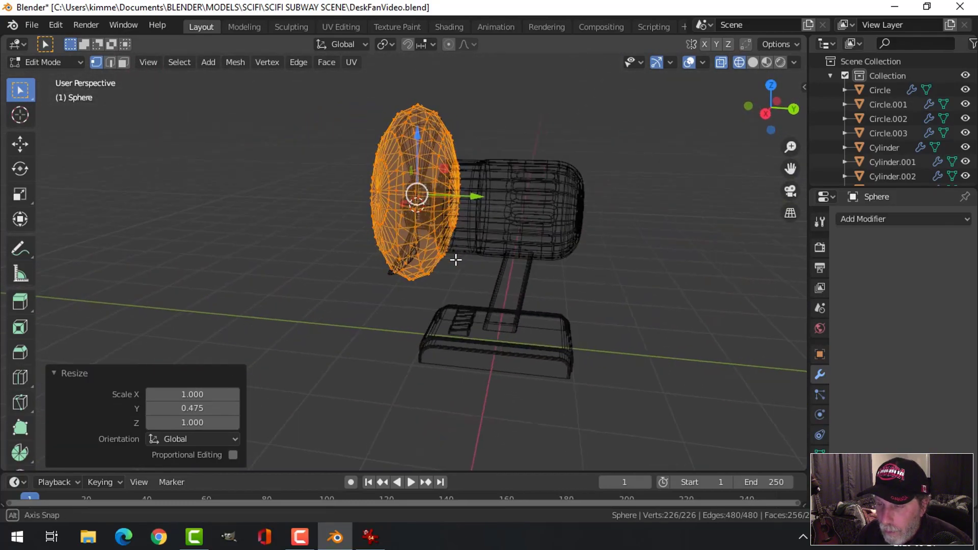
{"action": "key", "text": "s"}
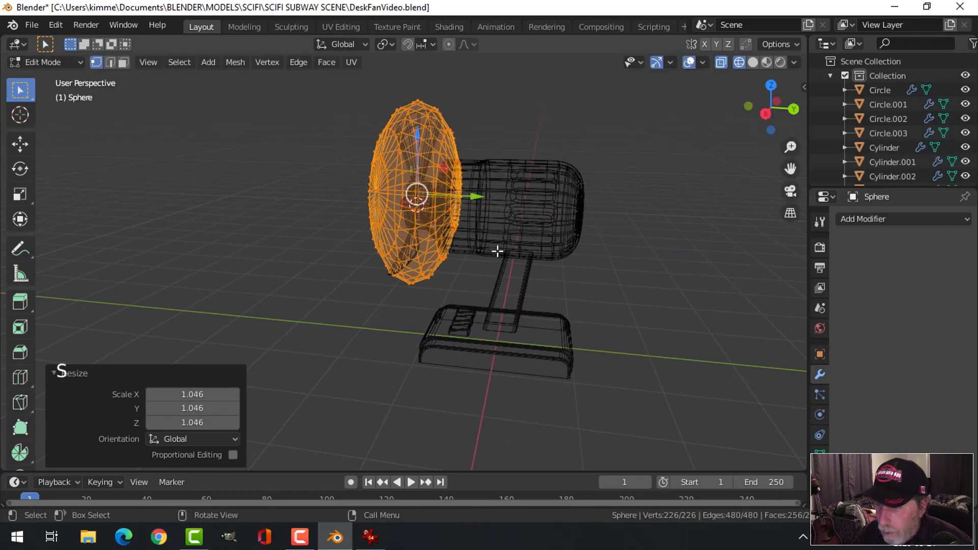
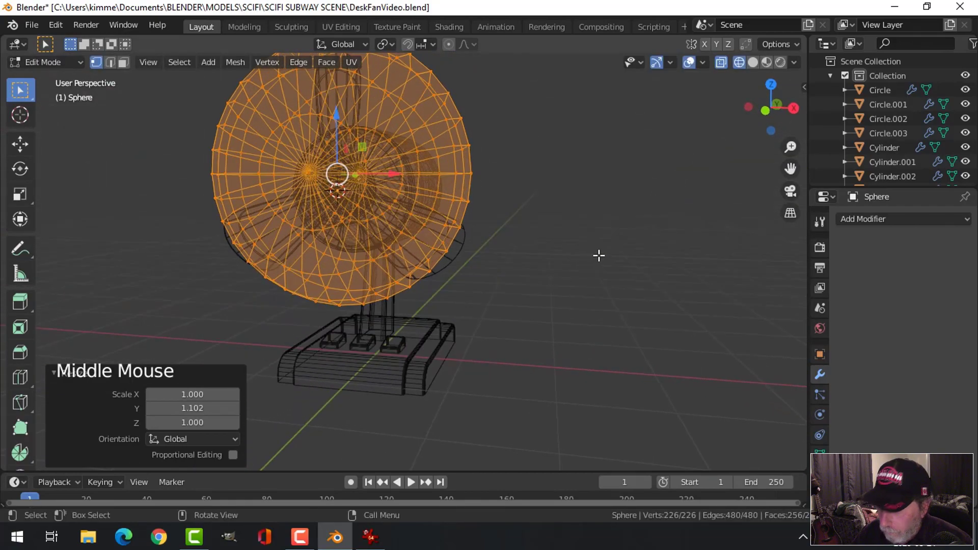
{"action": "key", "text": "KP_1"}
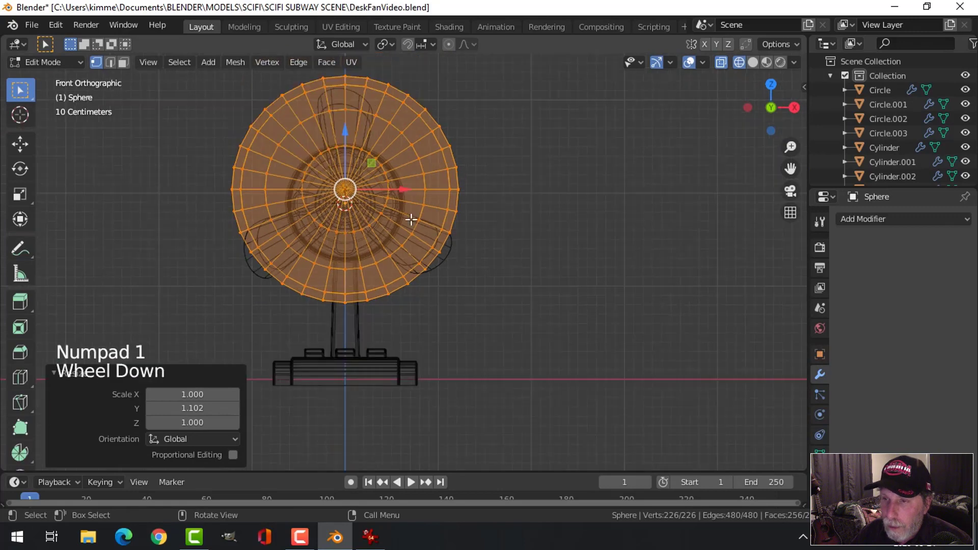
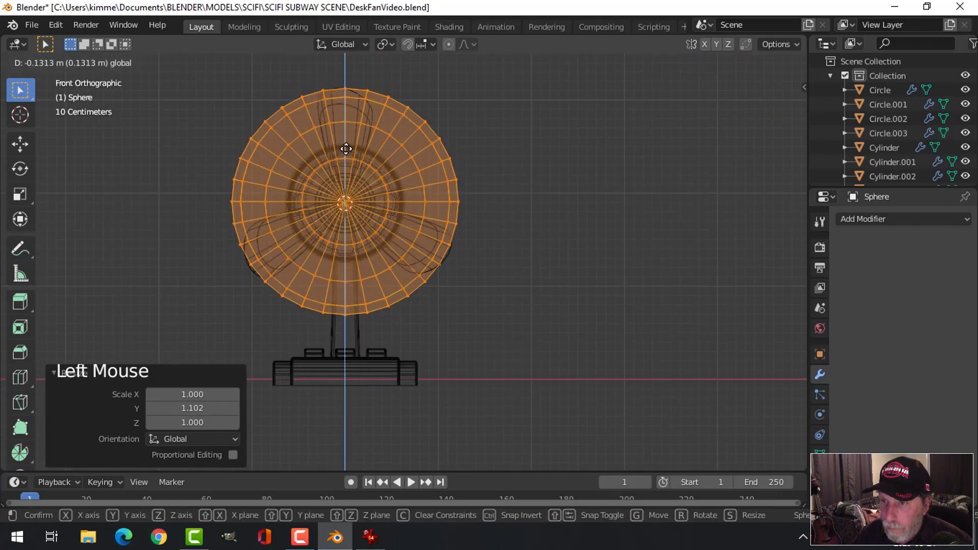
{"action": "key", "text": "s"}
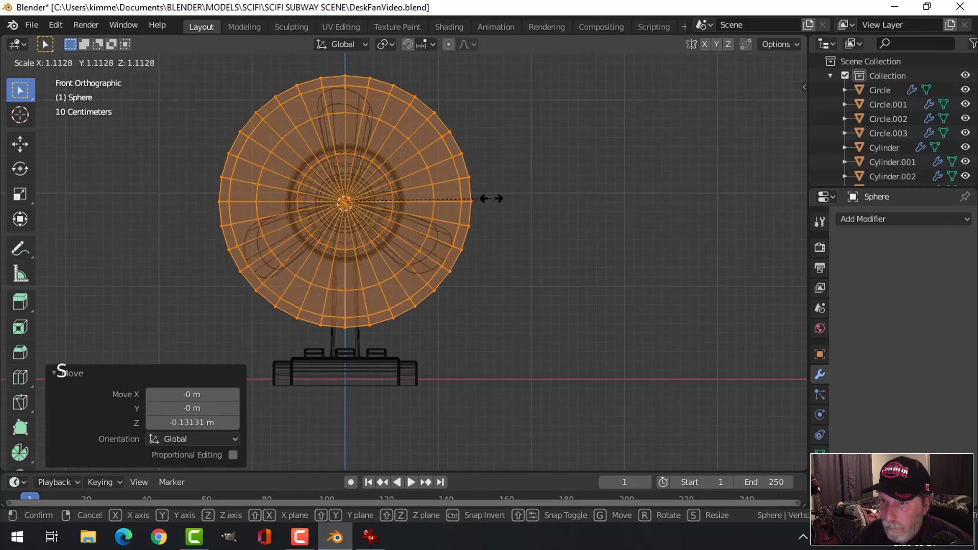
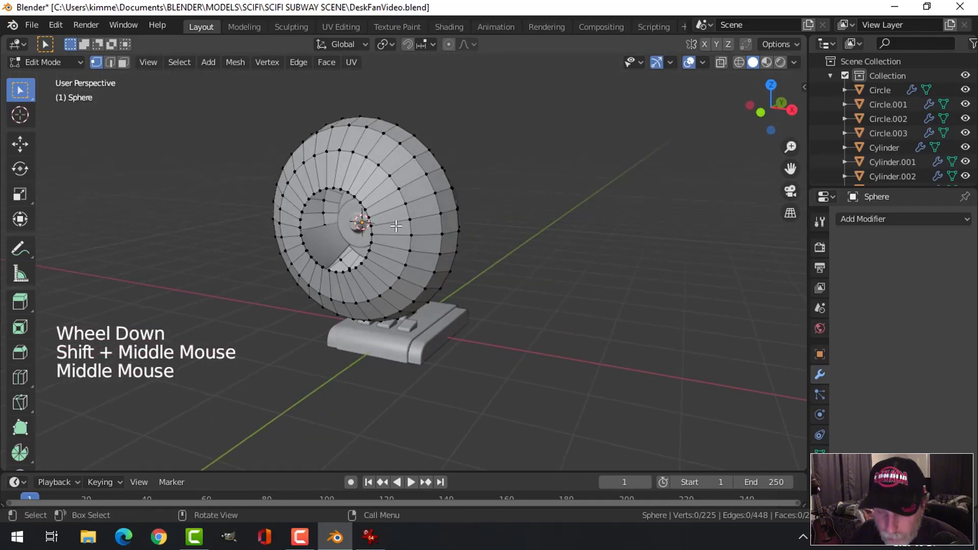
Select the dome's face rings and strip the faces, leaving only thin wire edge rings
{"action": "key", "text": "2"}
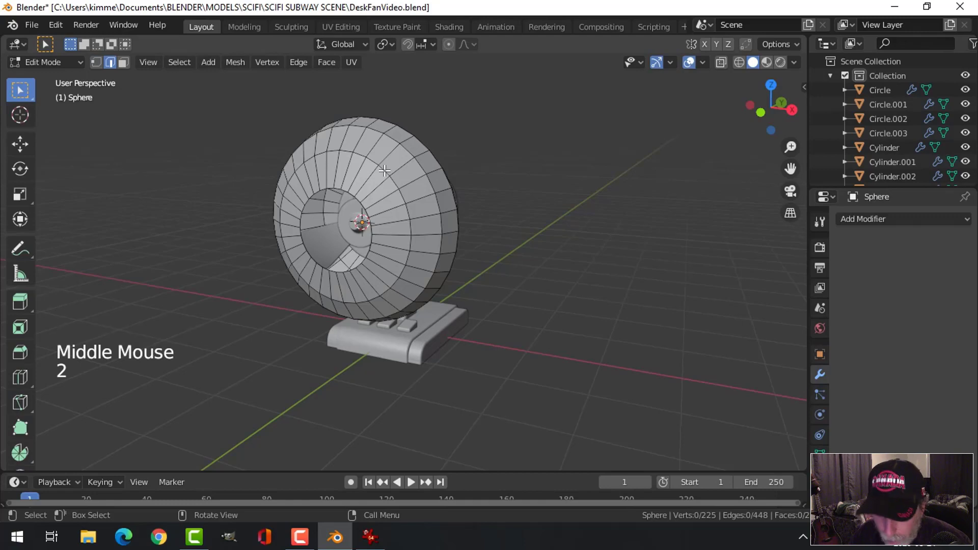
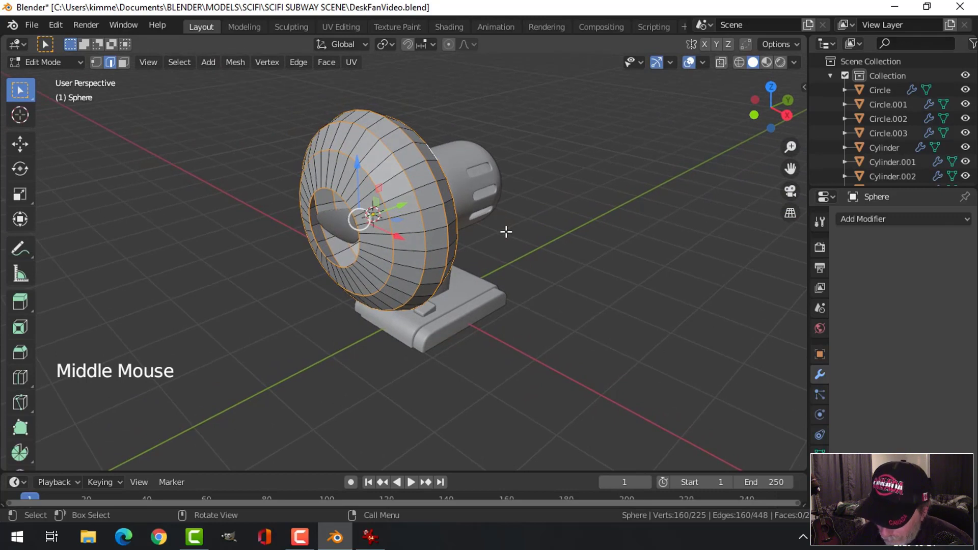
{"action": "key", "text": "ctrl+i"}
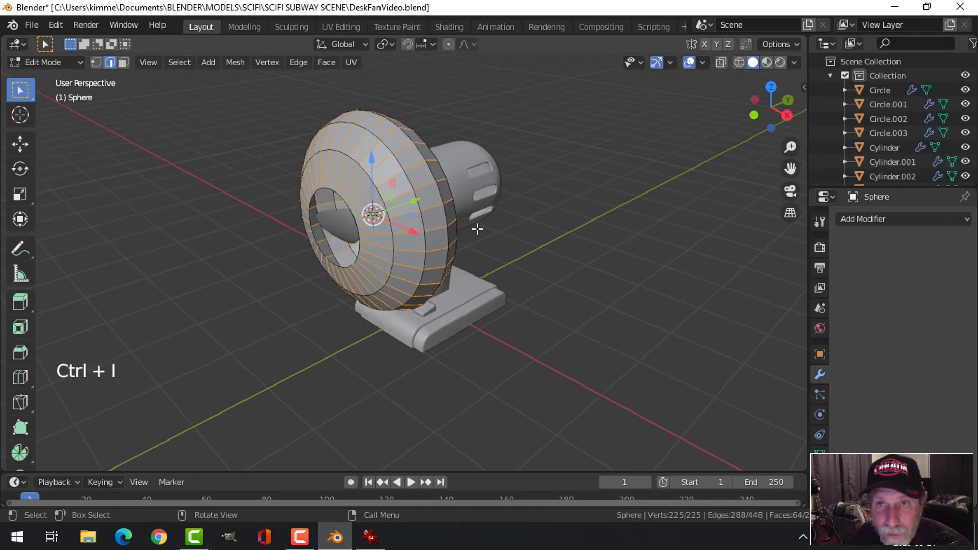
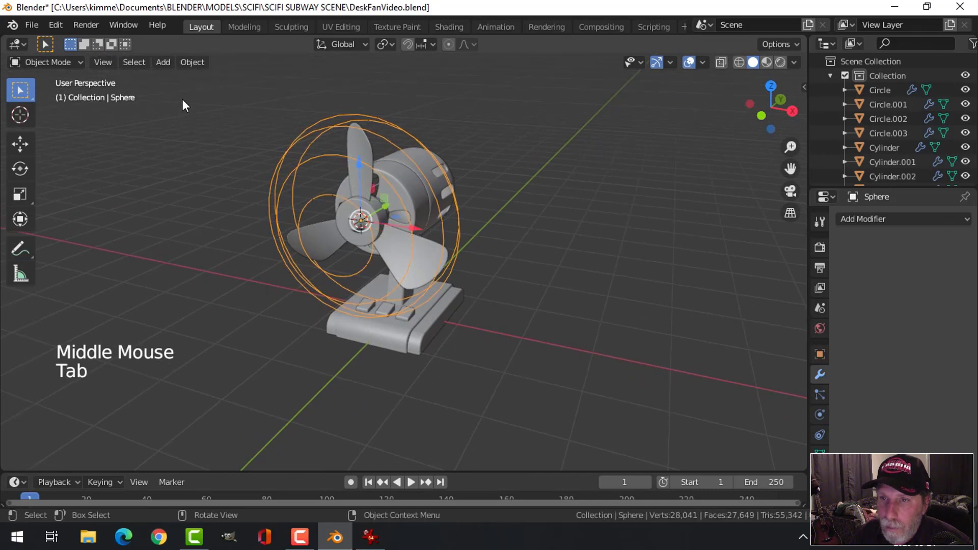
Convert the rings to a curve with 0.02 m bevel depth and one subdivision level
{"action": "left_click", "coordinate": [202, 68]}
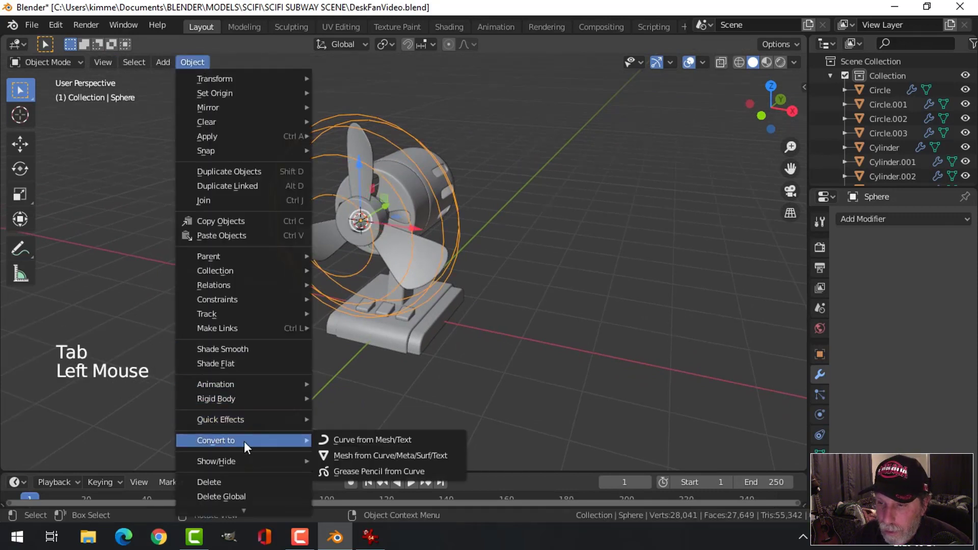
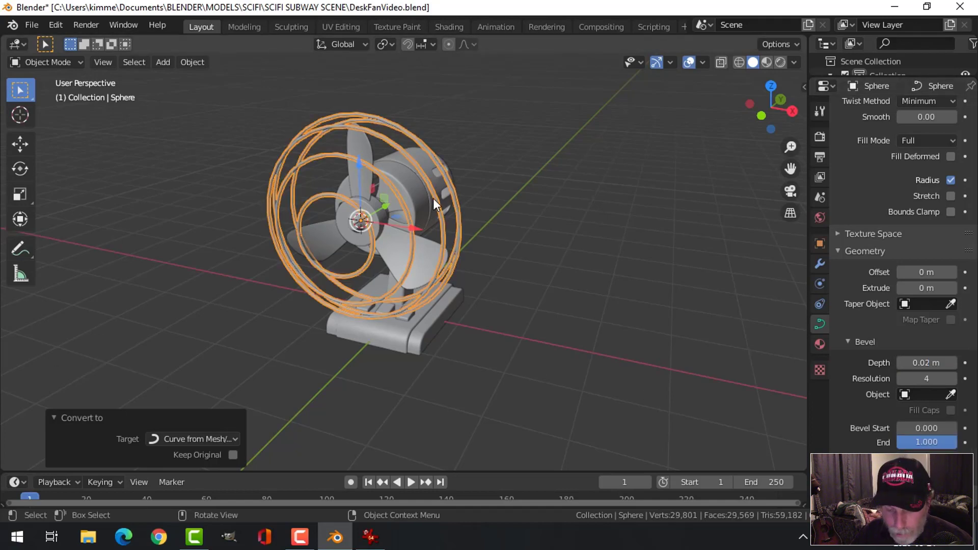
{"action": "key", "text": "ctrl+1"}
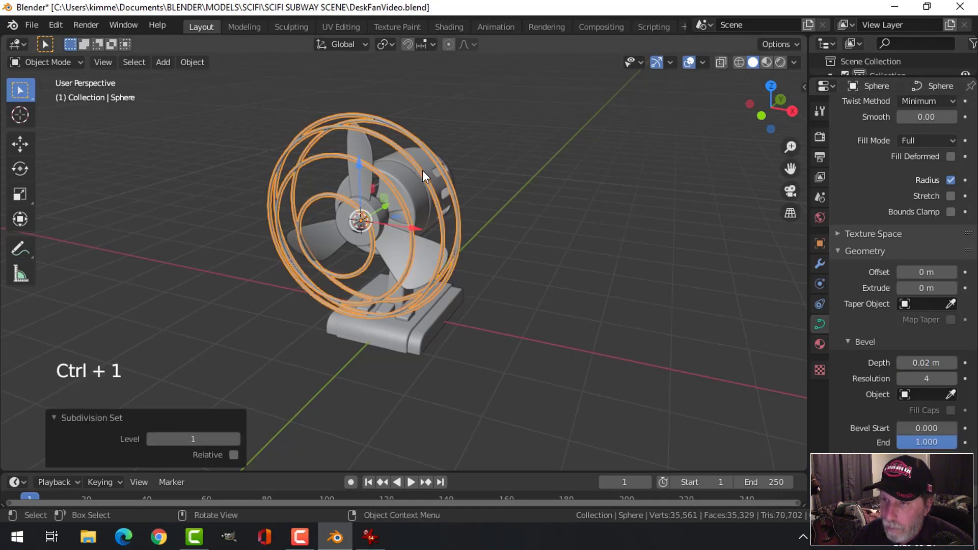
{"action": "right_click", "coordinate": [427, 176]}
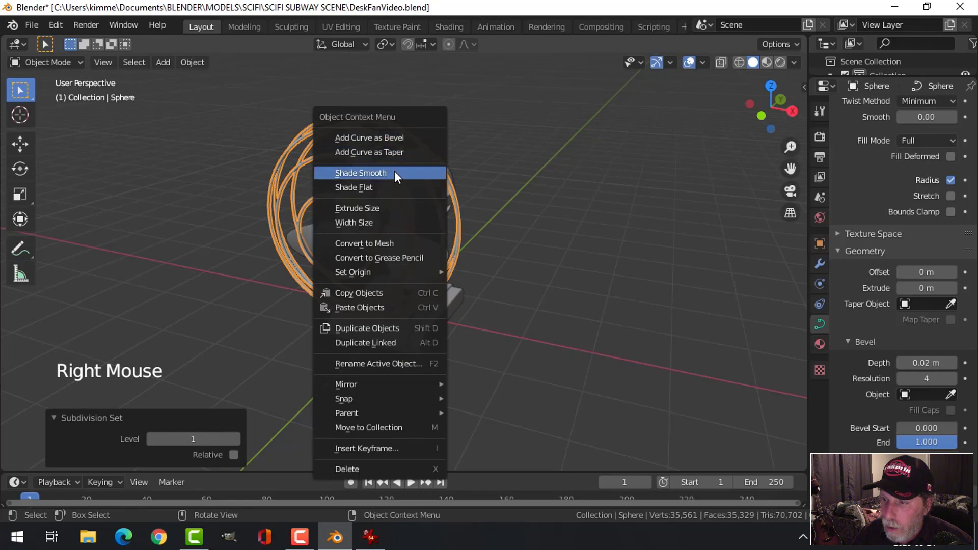
{"action": "key", "text": "alt+a"}
{"action": "key", "text": "Tab"}
{"action": "key", "text": "Tab"}
{"action": "middle_click", "coordinate": [569, 257]}
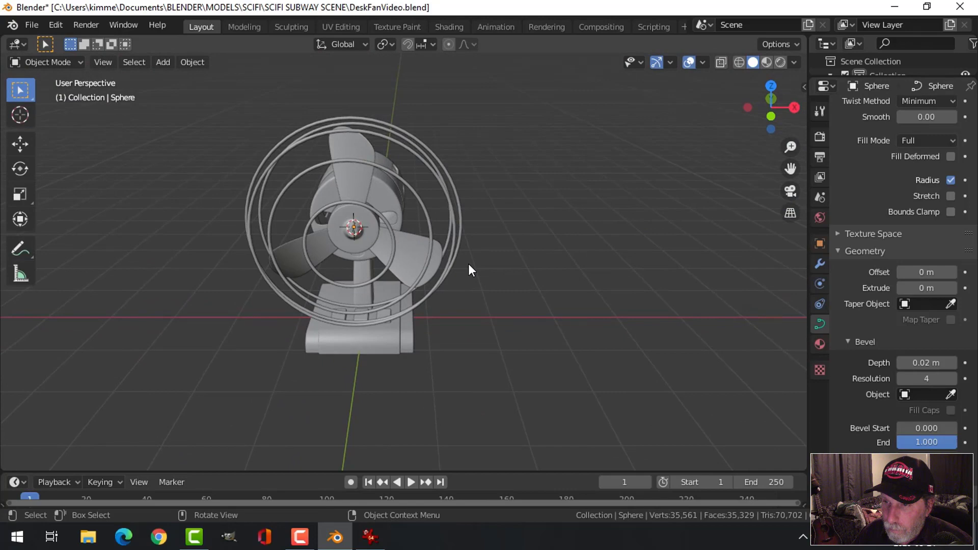
{"action": "scroll", "scroll_direction": "up", "scroll_amount": 3}
{"action": "middle_click", "coordinate": [496, 297]}
{"action": "key", "text": "alt+a"}
{"action": "key", "text": "KP_3"}
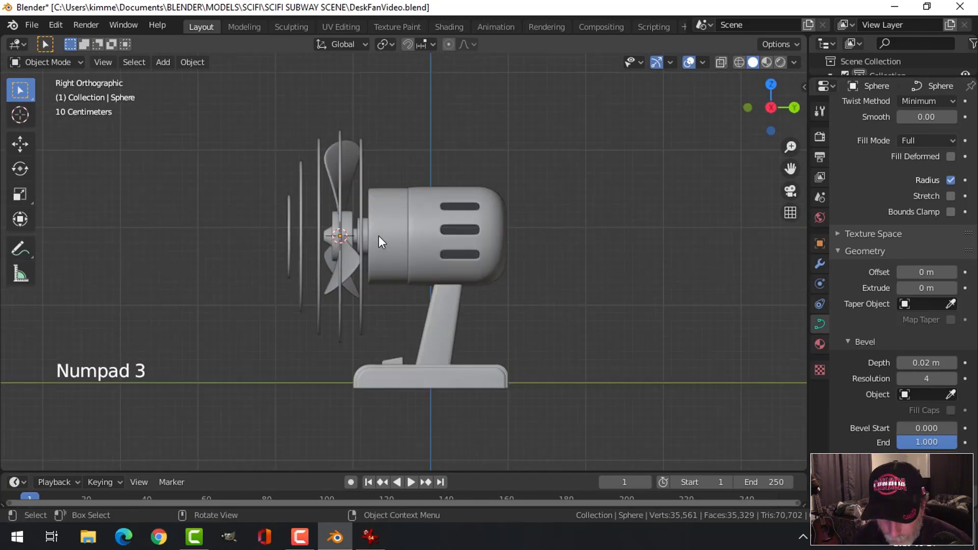
Add a NurbsPath for the cross rod, rotate it upright and edit it in Right Ortho view
{"action": "key", "text": "shift+a"}
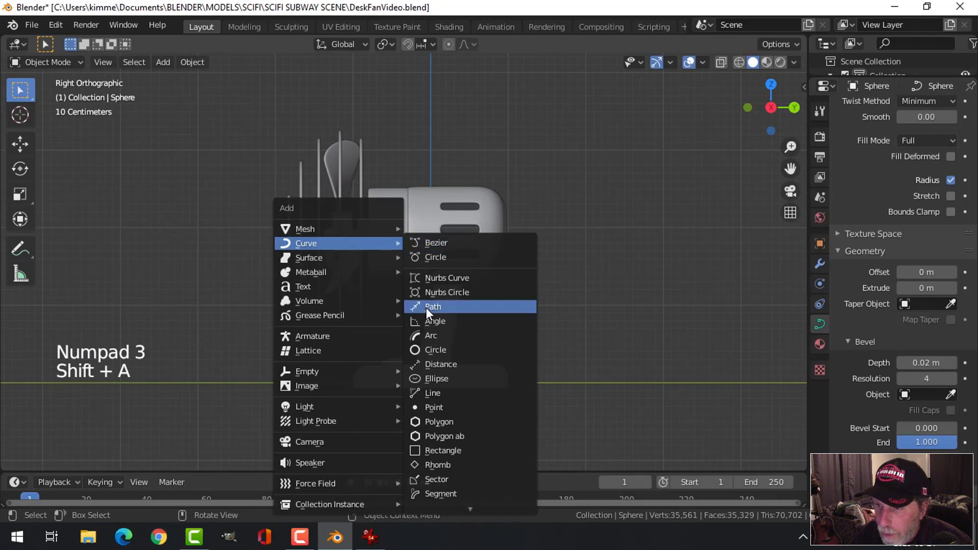
{"action": "middle_click", "coordinate": [343, 279]}
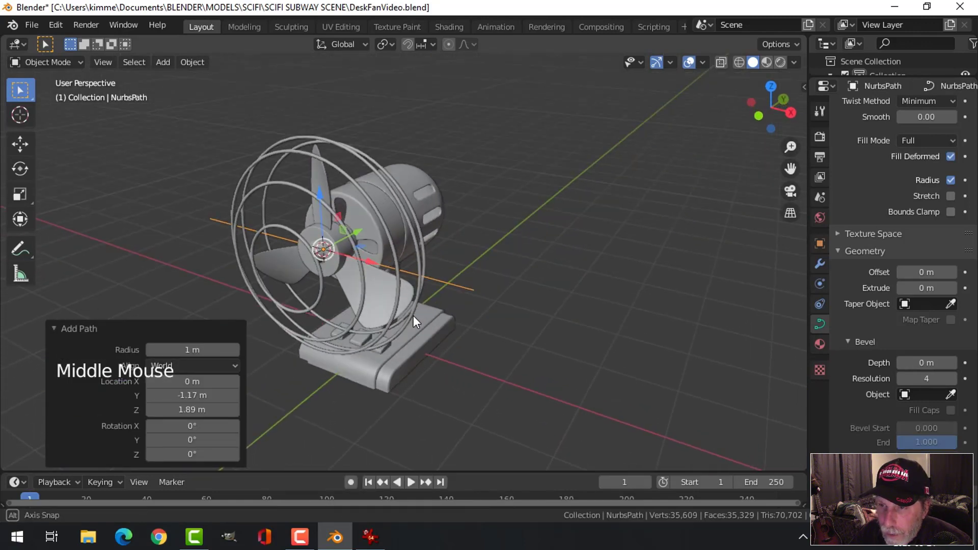
{"action": "key", "text": "r"}
{"action": "middle_click", "coordinate": [360, 288]}
{"action": "key", "text": "KP_3"}
{"action": "key", "text": "Tab"}
Scale and drag the path's control points up so the rod arches to the cage top, confirming its bevel
{"action": "key", "text": "s"}
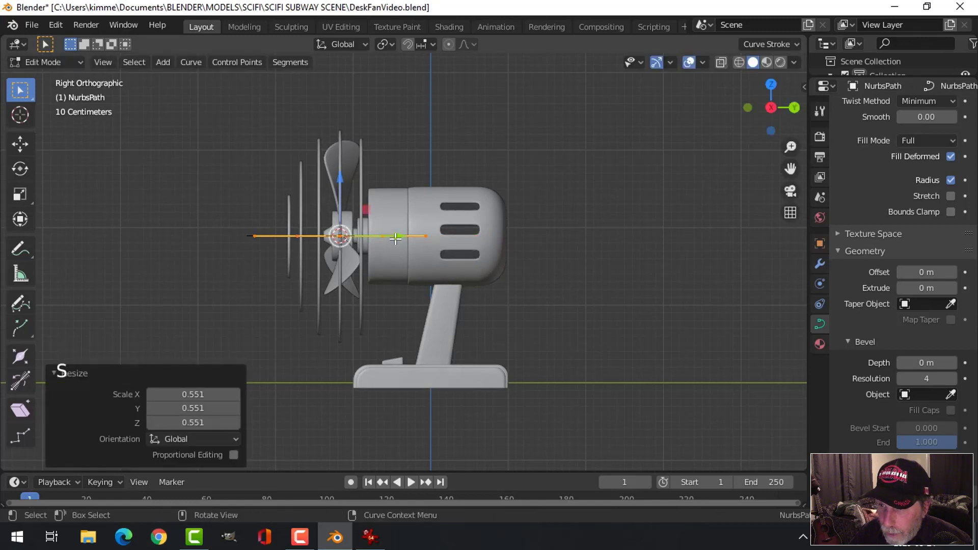
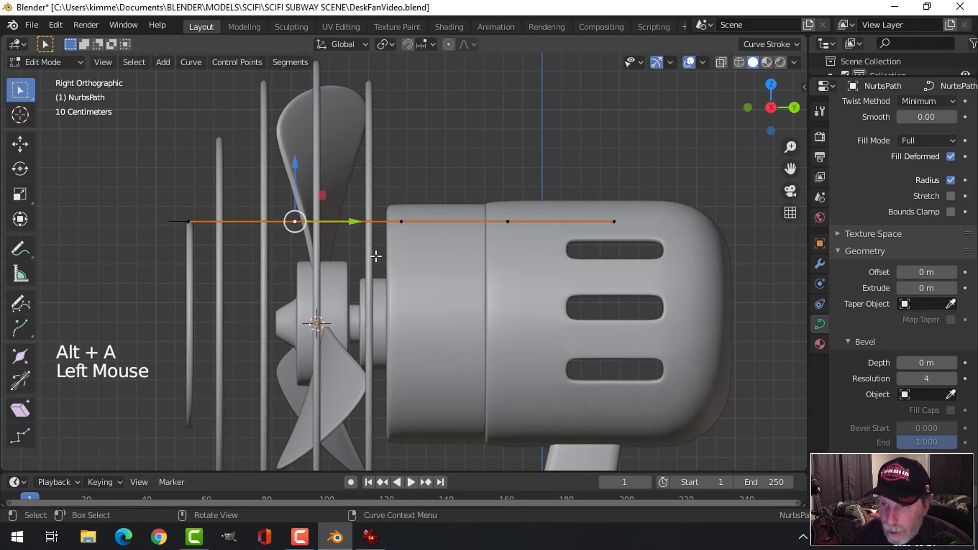
{"action": "key", "text": "g"}
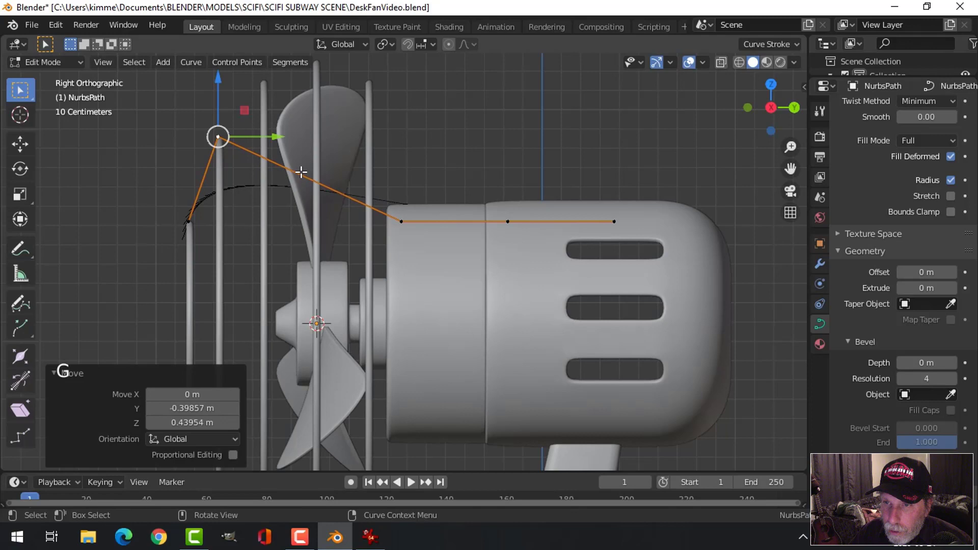
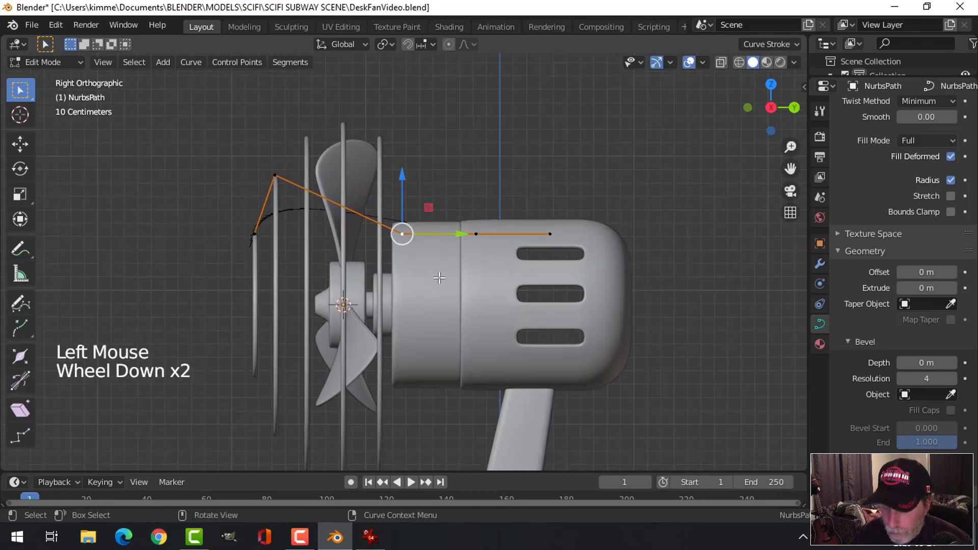
{"action": "key", "text": "g"}
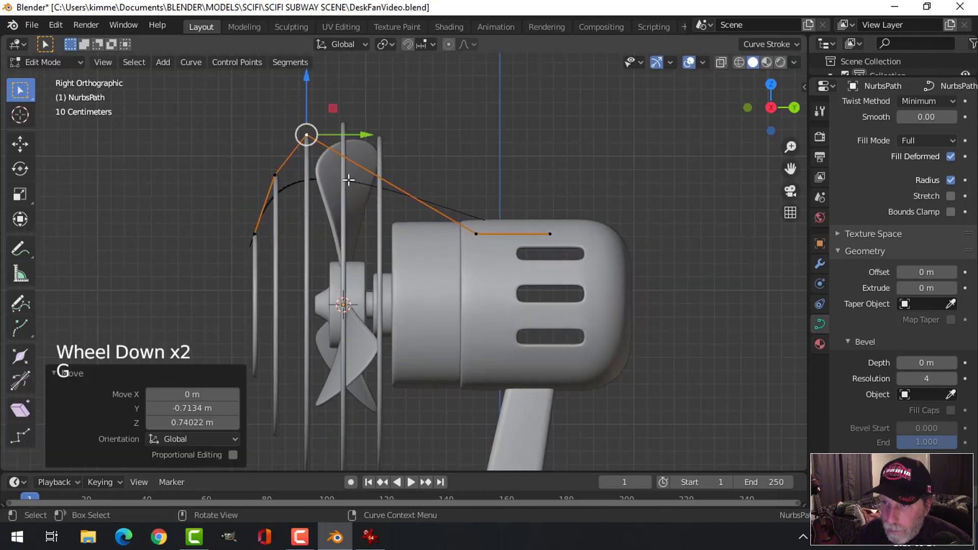
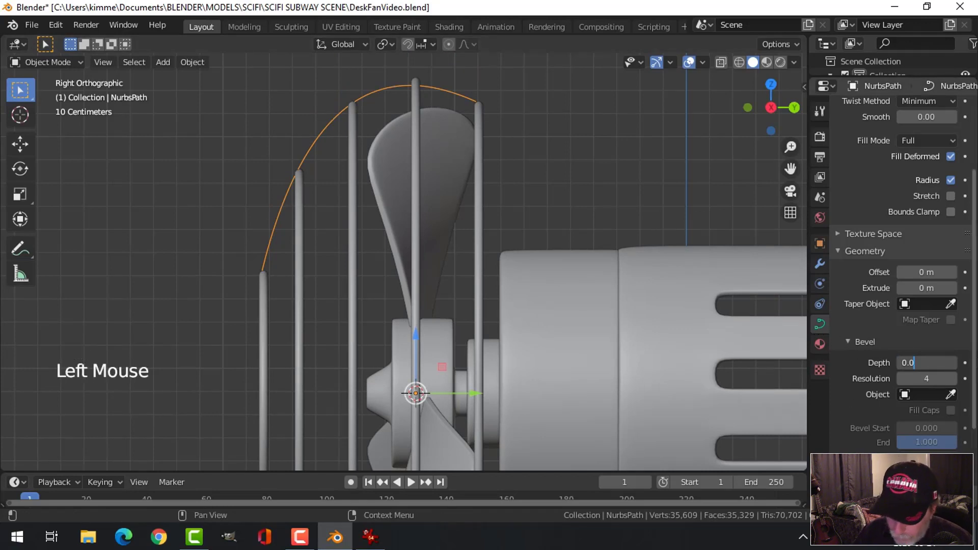
{"action": "key", "text": "alt+a"}
{"action": "scroll", "scroll_direction": "down", "scroll_amount": 3}
{"action": "middle_click", "coordinate": [443, 252]}
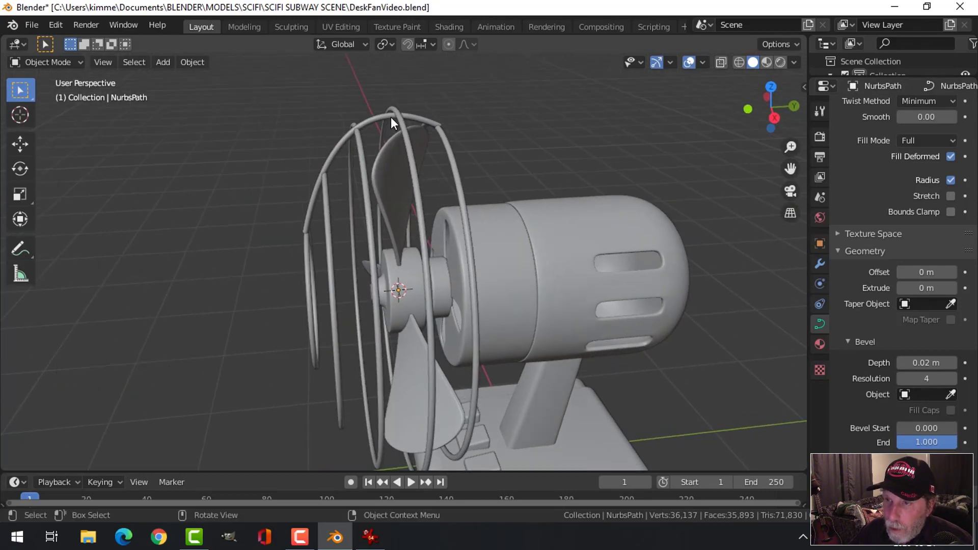
{"action": "left_click", "coordinate": [383, 121]}
{"action": "scroll", "scroll_direction": "up", "scroll_amount": 3}
{"action": "key", "text": "alt+a"}
{"action": "middle_click", "coordinate": [348, 212]}
{"action": "middle_click", "coordinate": [409, 215]}
{"action": "middle_click", "coordinate": [444, 217]}
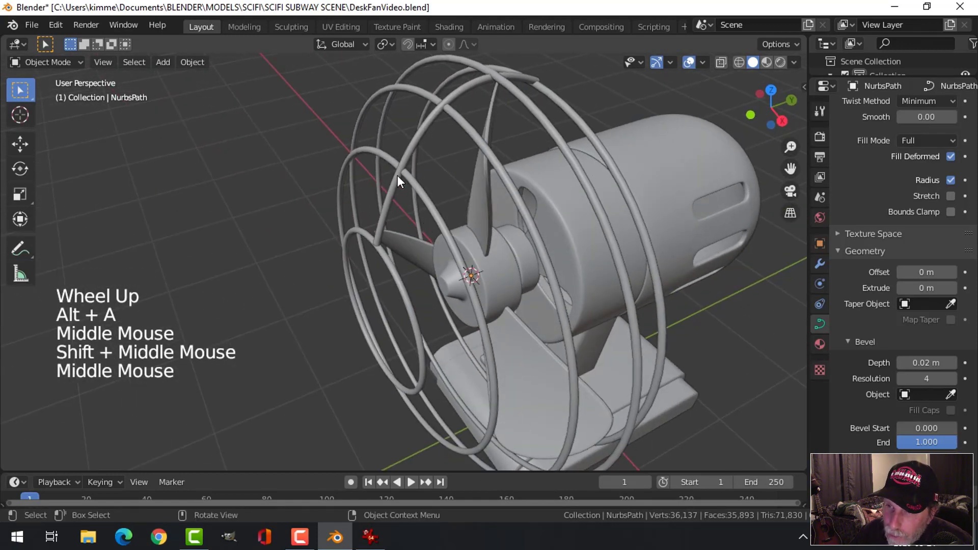
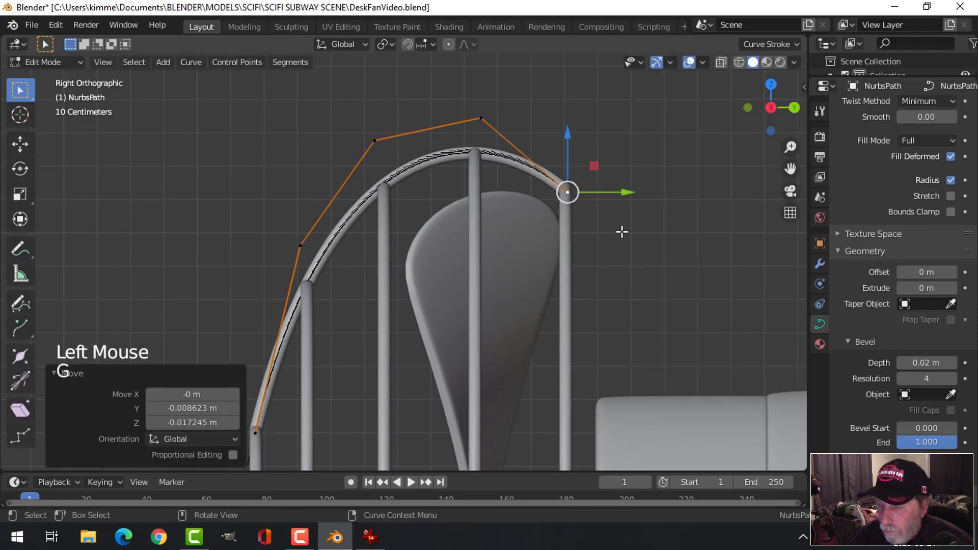
Leave Edit Mode and orbit to inspect the arched rod over the blades from the front
{"action": "key", "text": "Tab"}
{"action": "scroll", "scroll_direction": "down", "scroll_amount": 3}
{"action": "key", "text": "alt+a"}
{"action": "middle_click", "coordinate": [422, 265]}
{"action": "scroll", "scroll_direction": "down", "scroll_amount": 3}
{"action": "middle_click", "coordinate": [552, 301]}
{"action": "scroll", "scroll_direction": "up", "scroll_amount": 3}
{"action": "middle_click", "coordinate": [413, 282]}
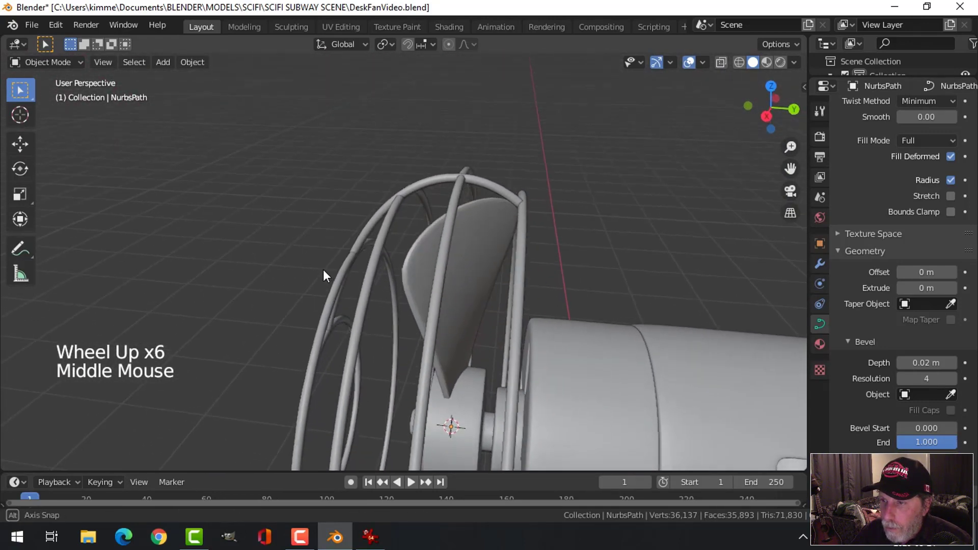
{"action": "scroll", "scroll_direction": "down", "scroll_amount": 3}
{"action": "middle_click", "coordinate": [430, 300]}
{"action": "middle_click", "coordinate": [419, 307]}
{"action": "middle_click", "coordinate": [431, 302]}
{"action": "middle_click", "coordinate": [440, 222]}
{"action": "middle_click", "coordinate": [440, 237]}
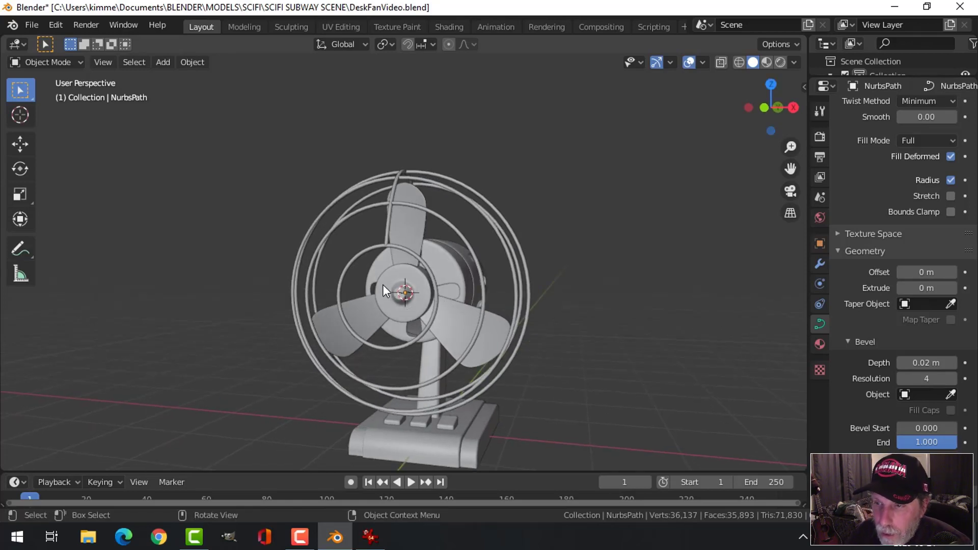
Separate the hub's front faces into their own object and centre its origin on the geometry
{"action": "left_click", "coordinate": [417, 279]}
{"action": "middle_click", "coordinate": [463, 307]}
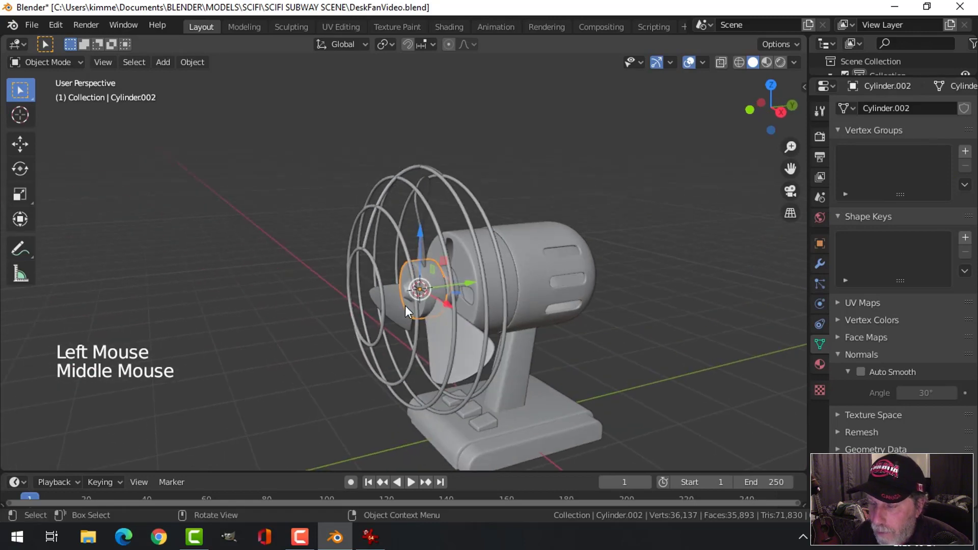
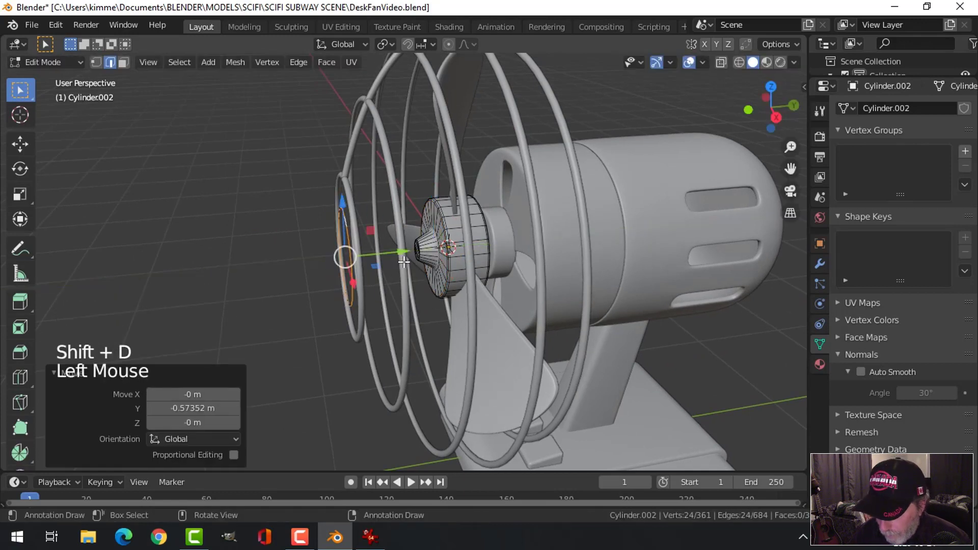
{"action": "key", "text": "p"}
{"action": "key", "text": "Tab"}
{"action": "left_click", "coordinate": [358, 230]}
{"action": "left_click", "coordinate": [351, 232]}
{"action": "left_click", "coordinate": [206, 64]}
Shrink the separated part slightly into a rounded hub cap
{"action": "middle_click", "coordinate": [425, 233]}
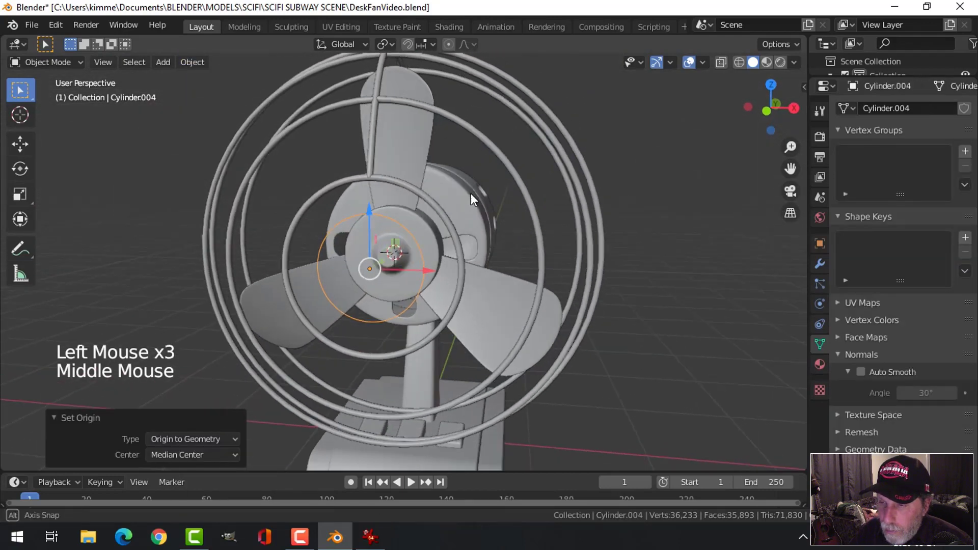
{"action": "scroll", "scroll_direction": "down", "scroll_amount": 3}
{"action": "middle_click", "coordinate": [457, 249]}
{"action": "key", "text": "Tab"}
{"action": "key", "text": "a"}
{"action": "key", "text": "s"}
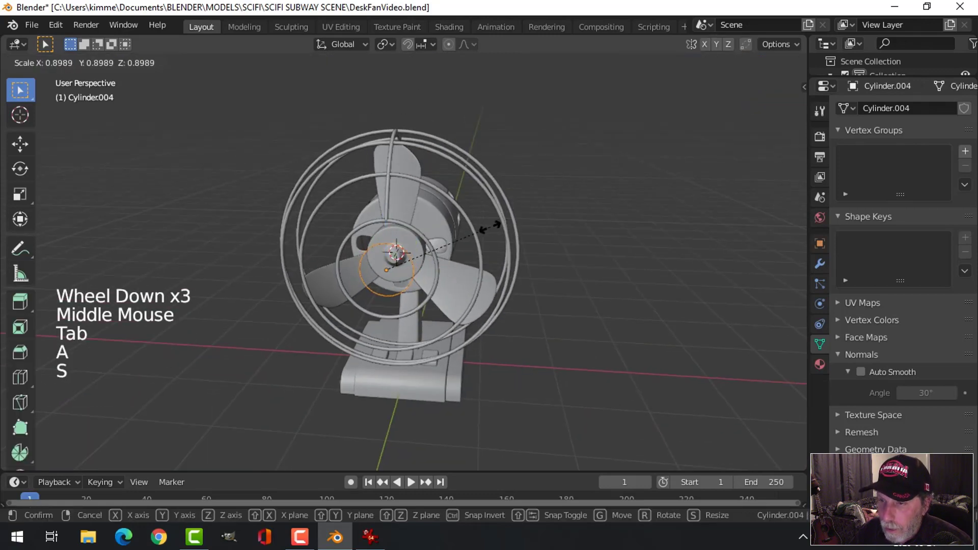
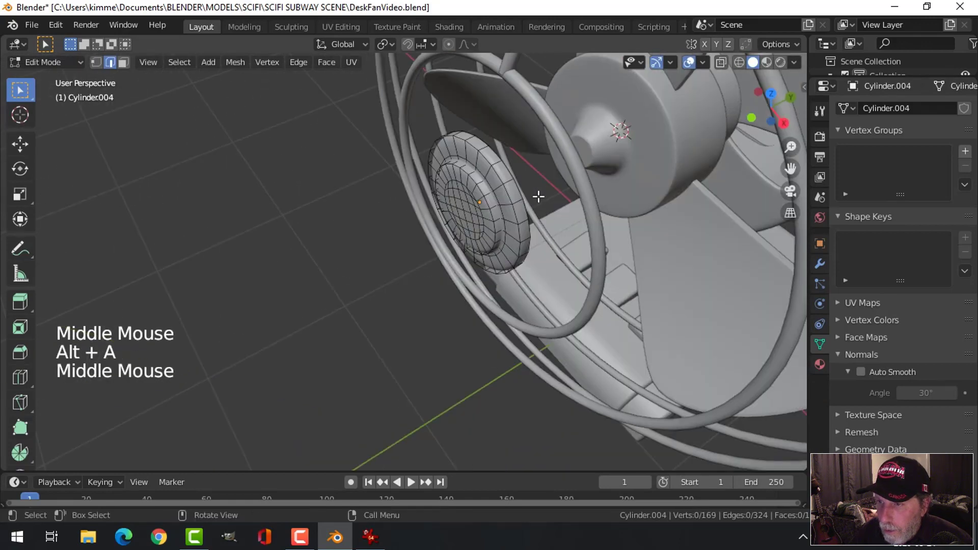
{"action": "key", "text": "Tab"}
{"action": "middle_click", "coordinate": [560, 193]}
{"action": "key", "text": "alt+a"}
{"action": "middle_click", "coordinate": [541, 183]}
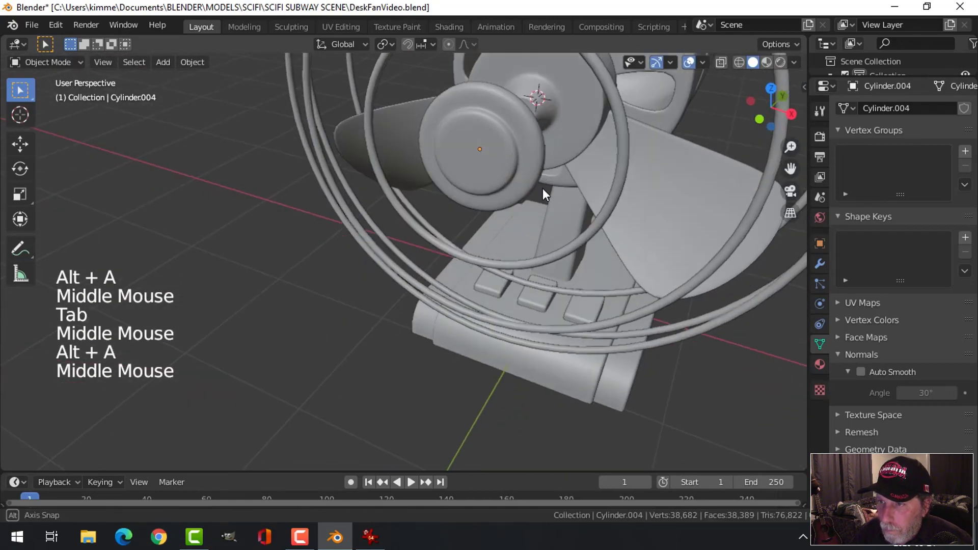
{"action": "scroll", "scroll_direction": "down", "scroll_amount": 3}
{"action": "middle_click", "coordinate": [523, 203]}
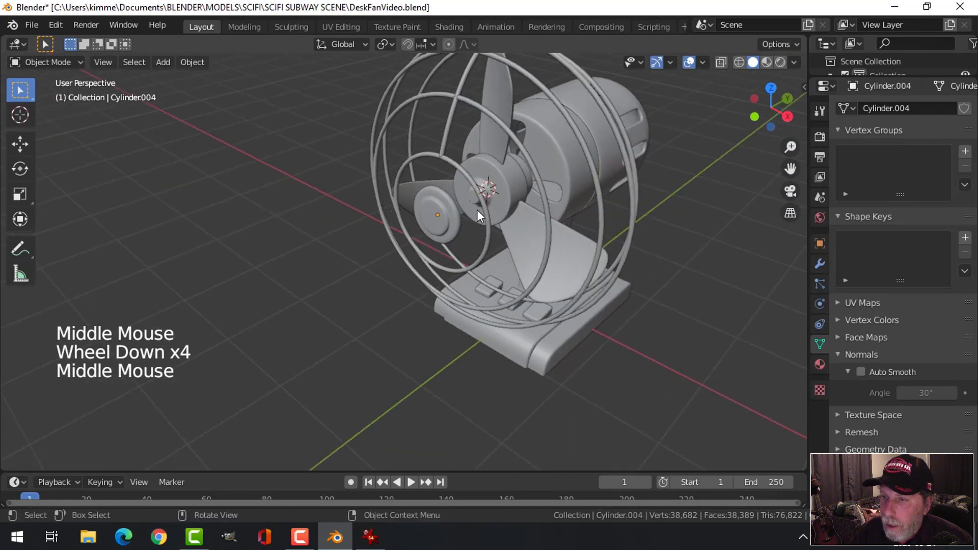
From the side view, push the hub cap forward along its axis past the cage
{"action": "left_click", "coordinate": [448, 148]}
{"action": "key", "text": "KP_3"}
{"action": "scroll", "scroll_direction": "up", "scroll_amount": 3}
{"action": "middle_click", "coordinate": [488, 152]}
{"action": "scroll", "scroll_direction": "up", "scroll_amount": 3}
{"action": "left_click", "coordinate": [465, 208]}
{"action": "left_click", "coordinate": [527, 220]}
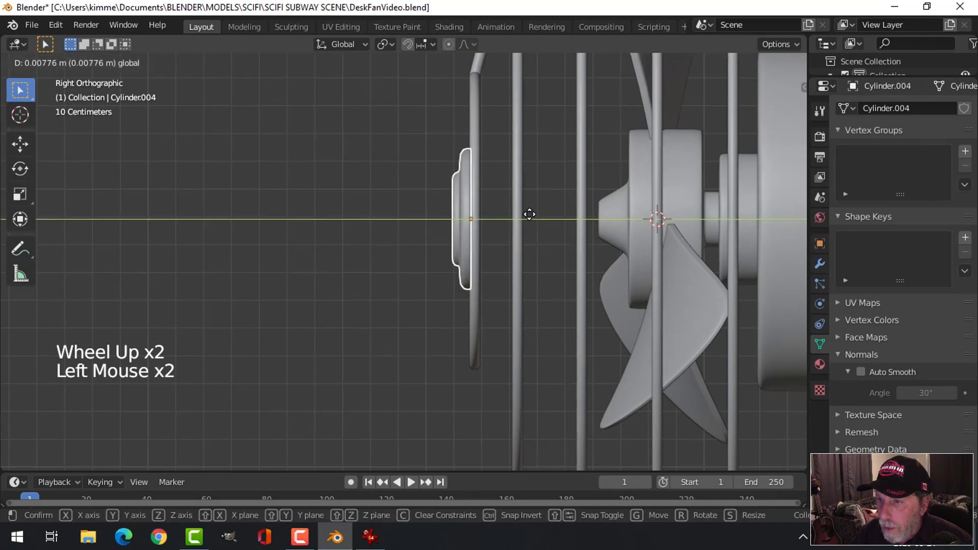
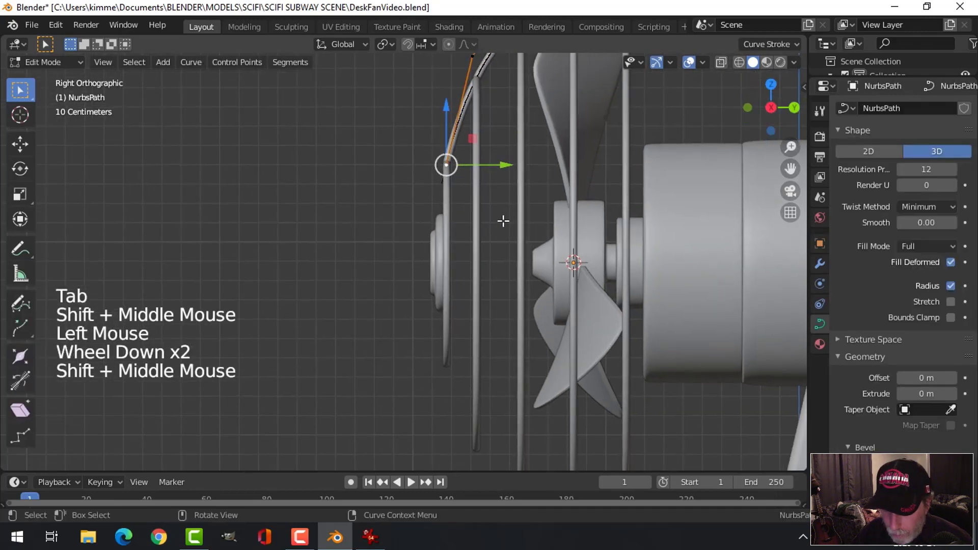
Drag the cross rod's end control point down in Z until it meets the hub cap centre
{"action": "scroll", "scroll_direction": "up", "scroll_amount": 3}
{"action": "key", "text": "g"}
{"action": "key", "text": "e"}
{"action": "key", "text": "g"}
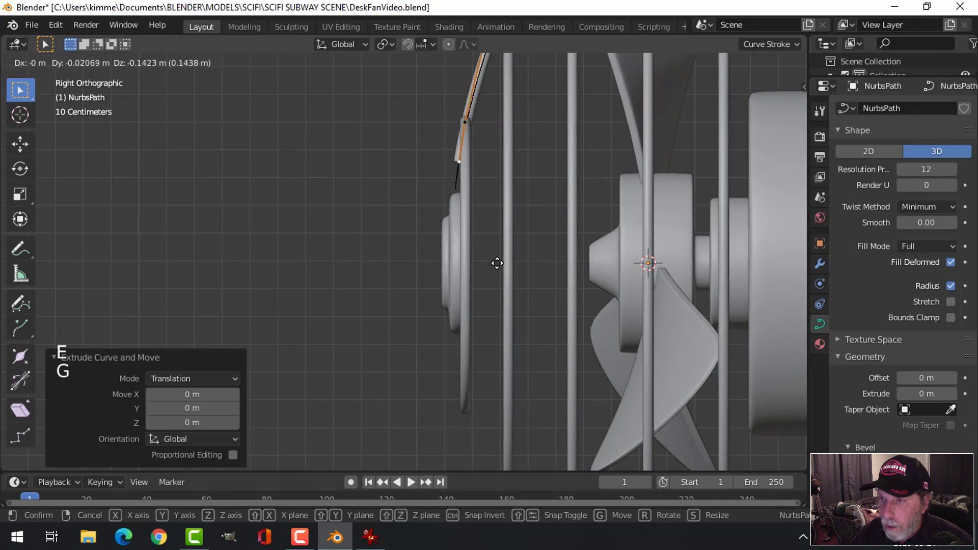
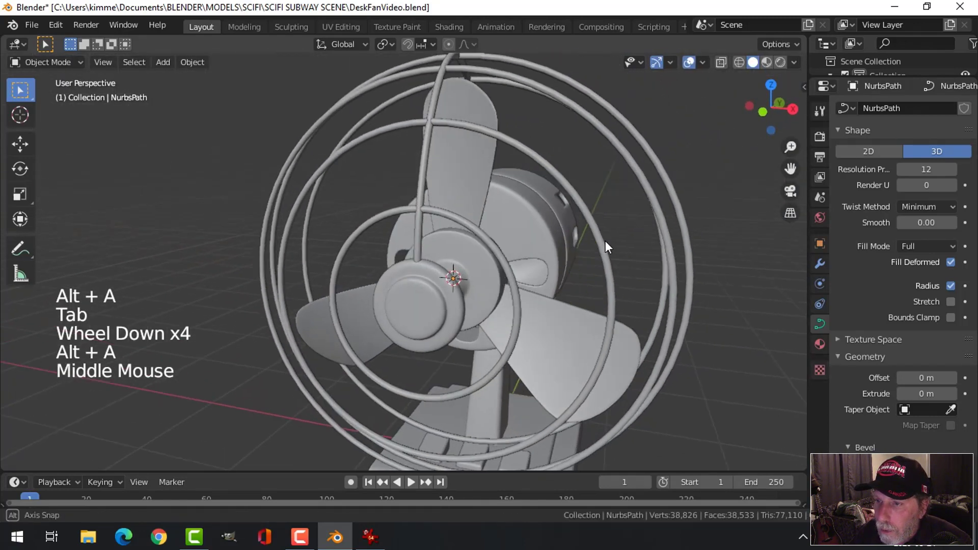
{"action": "scroll", "scroll_direction": "down", "scroll_amount": 3}
{"action": "middle_click", "coordinate": [494, 182]}
{"action": "middle_click", "coordinate": [485, 223]}
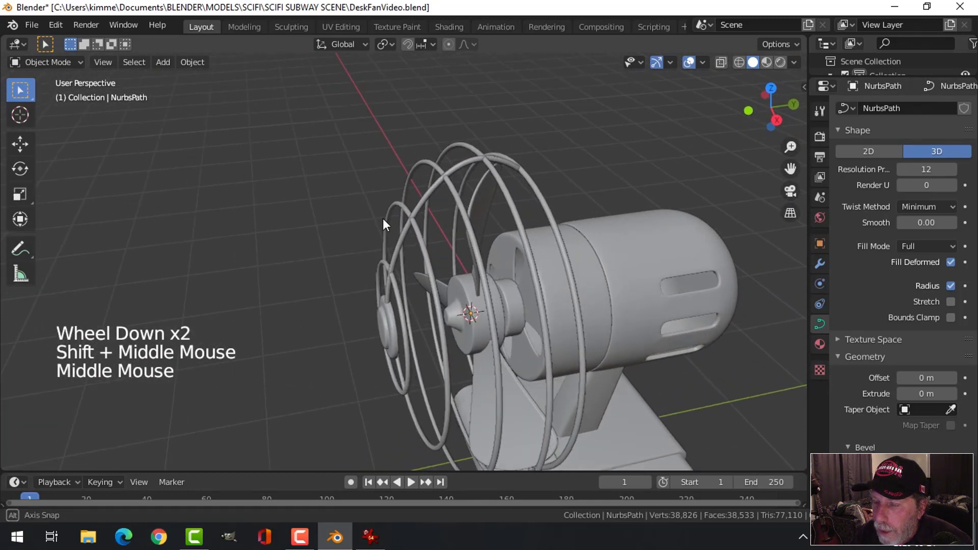
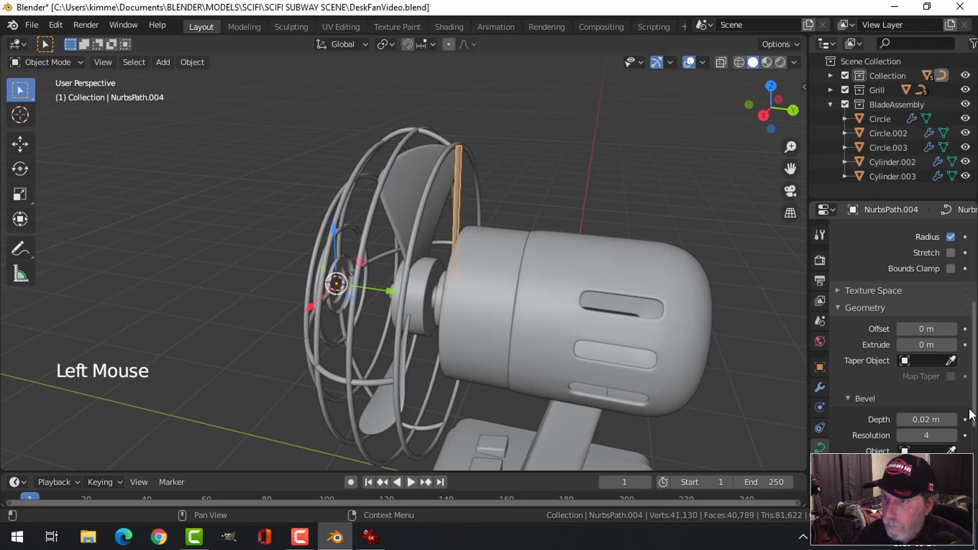
{"action": "key", "text": "KP_3"}
{"action": "scroll", "scroll_direction": "up", "scroll_amount": 3}
{"action": "middle_click", "coordinate": [679, 357]}
{"action": "scroll", "scroll_direction": "up", "scroll_amount": 3}
{"action": "scroll", "scroll_direction": "down", "scroll_amount": 3}
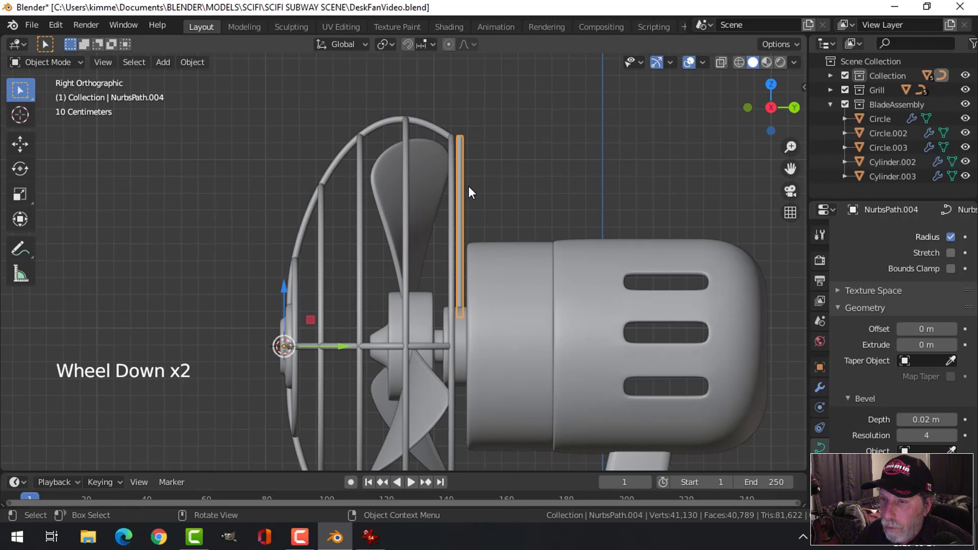
{"action": "key", "text": "alt+a"}
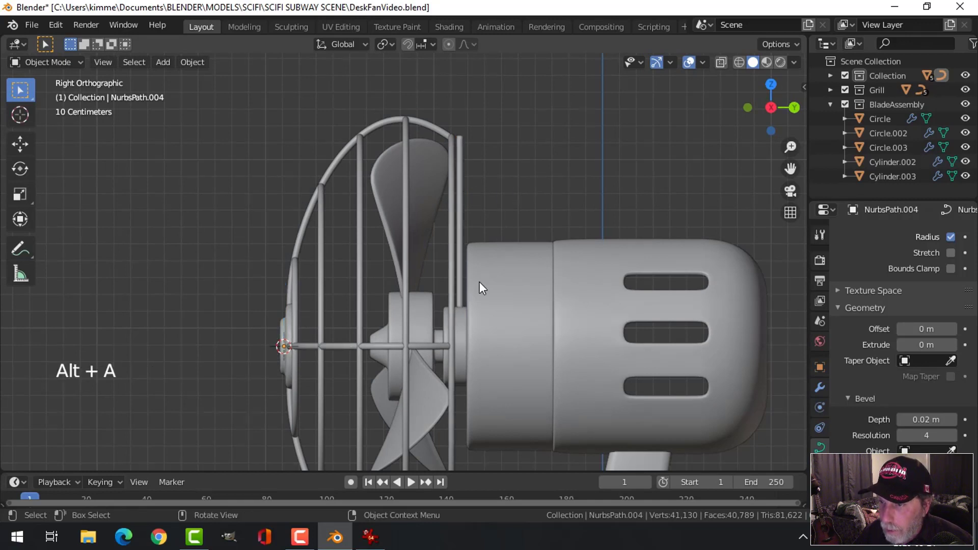
{"action": "left_click", "coordinate": [466, 187]}
{"action": "key", "text": "alt+a"}
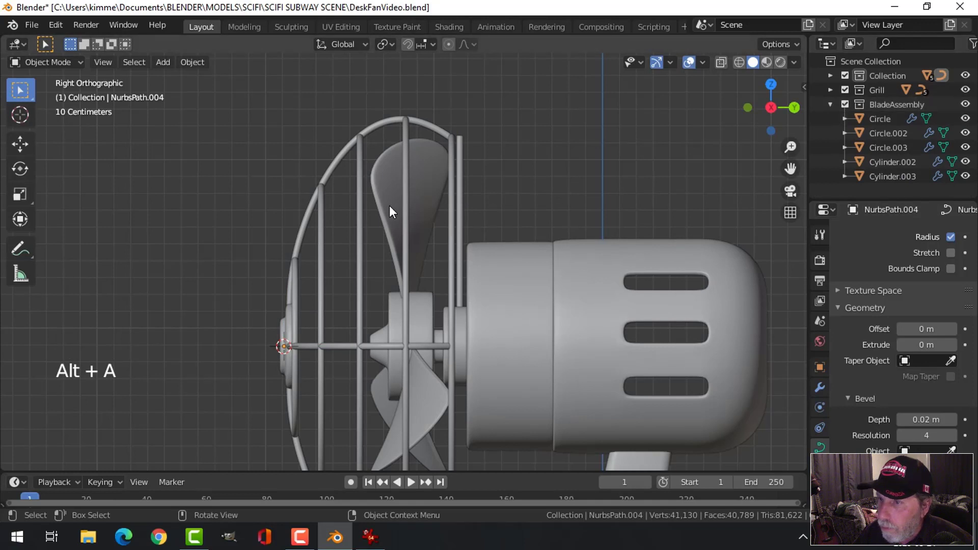
{"action": "left_click", "coordinate": [466, 177]}
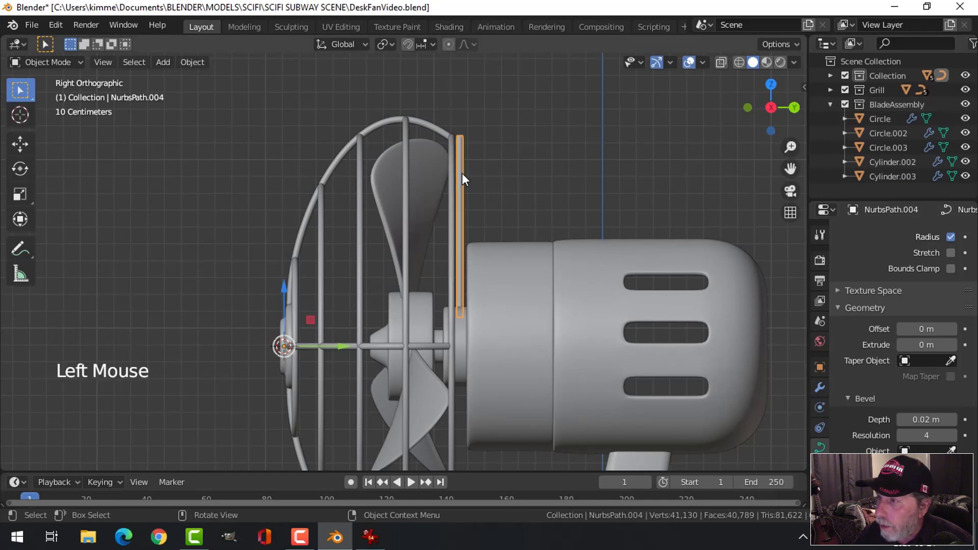
{"action": "left_click", "coordinate": [849, 93]}
{"action": "left_click", "coordinate": [848, 95]}
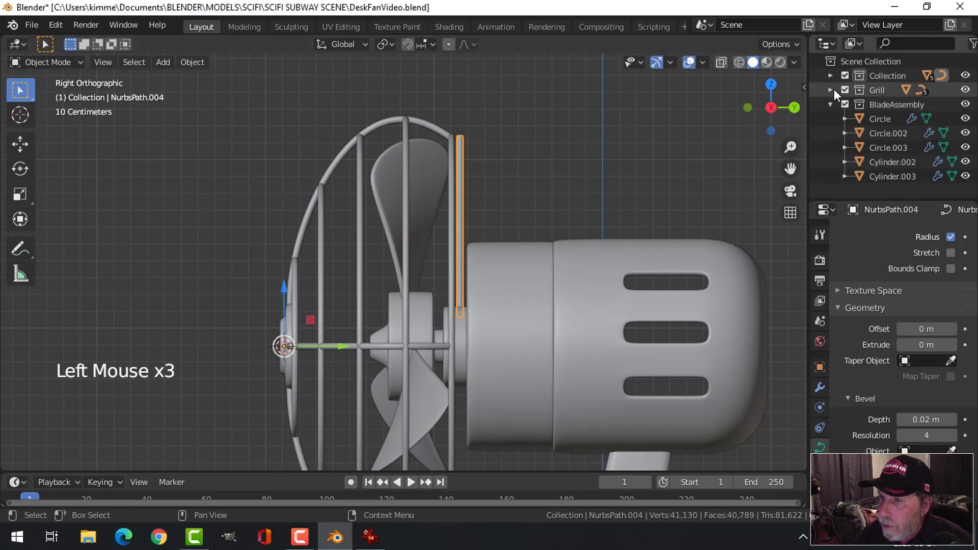
{"action": "key", "text": "alt+a"}
{"action": "left_click", "coordinate": [891, 93]}
{"action": "right_click", "coordinate": [890, 94]}
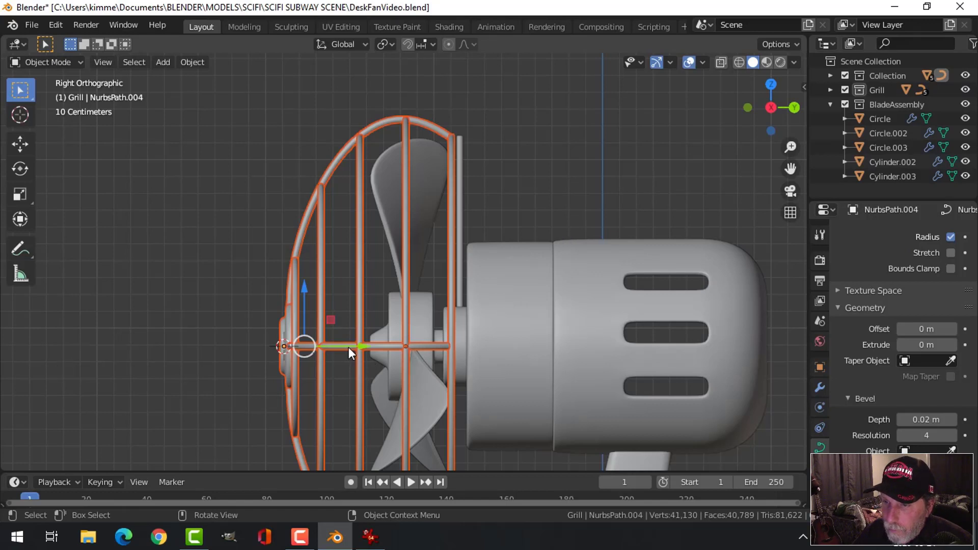
{"action": "left_click", "coordinate": [368, 347]}
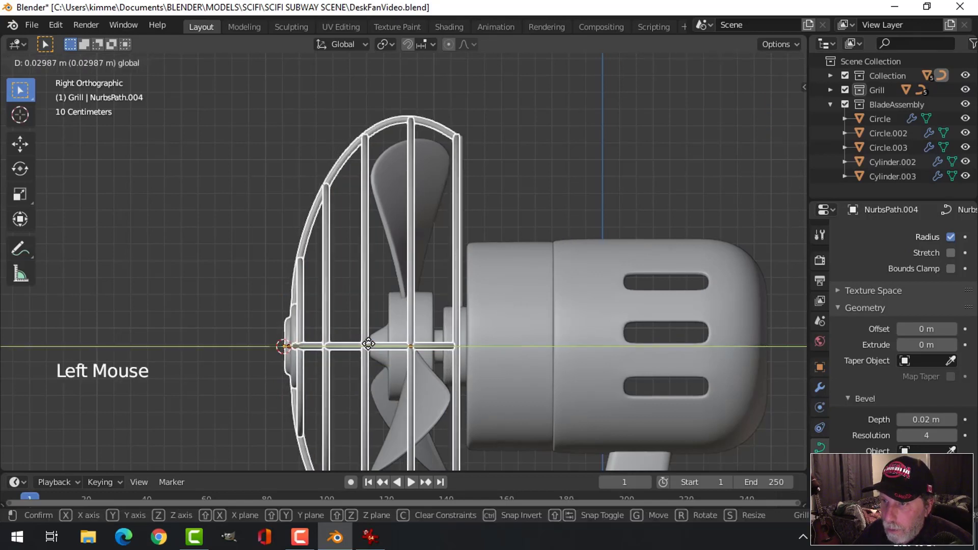
{"action": "middle_click", "coordinate": [450, 278]}
{"action": "scroll", "scroll_direction": "down", "scroll_amount": 3}
{"action": "middle_click", "coordinate": [506, 313]}
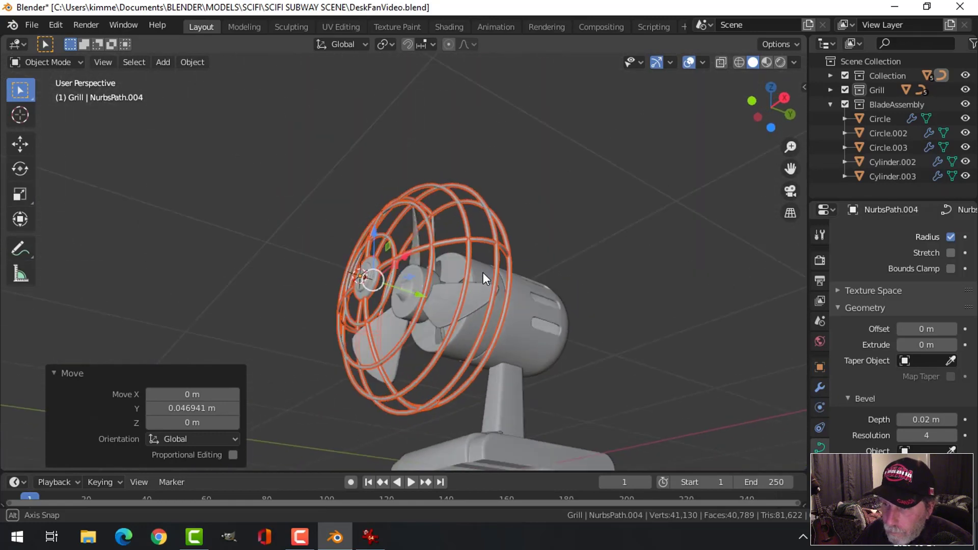
{"action": "key", "text": "alt+a"}
{"action": "middle_click", "coordinate": [509, 325]}
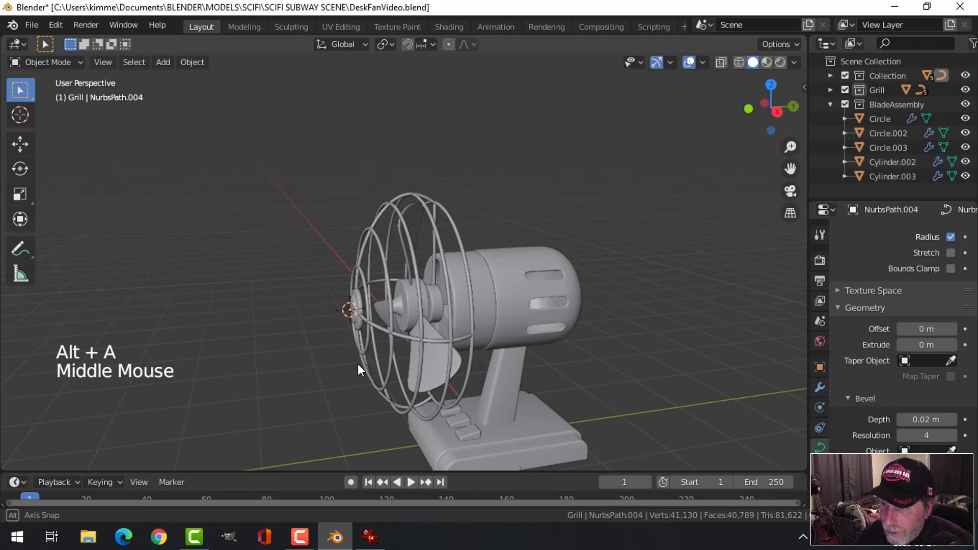
{"action": "scroll", "scroll_direction": "up", "scroll_amount": 3}
{"action": "middle_click", "coordinate": [488, 239]}
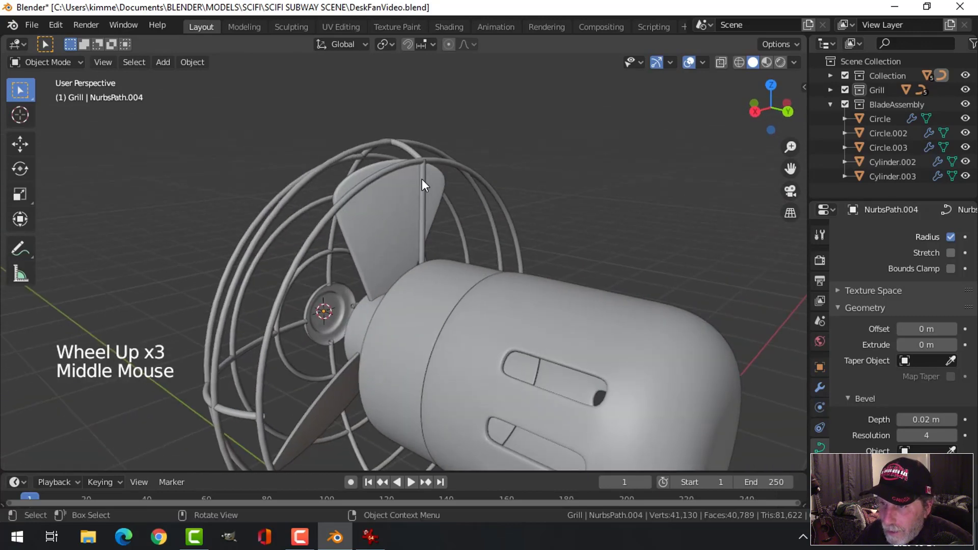
{"action": "left_click", "coordinate": [426, 183]}
{"action": "middle_click", "coordinate": [460, 250]}
{"action": "middle_click", "coordinate": [451, 317]}
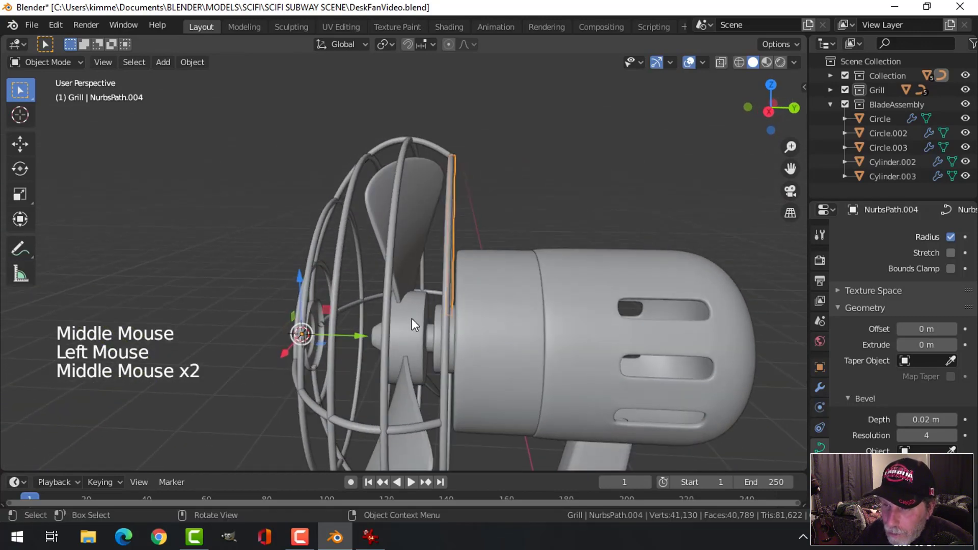
{"action": "left_click", "coordinate": [204, 68]}
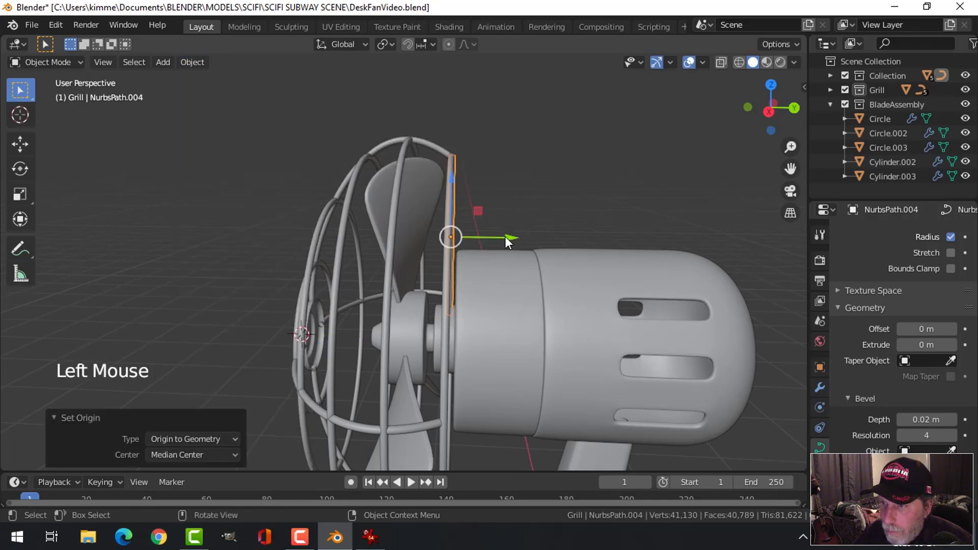
{"action": "left_click", "coordinate": [509, 239]}
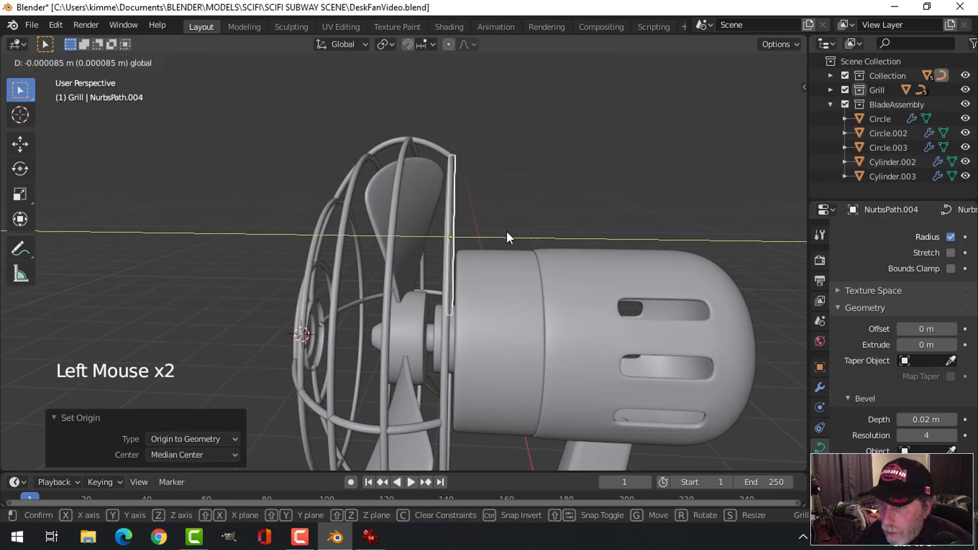
{"action": "middle_click", "coordinate": [564, 198]}
{"action": "key", "text": "alt+a"}
{"action": "middle_click", "coordinate": [485, 226]}
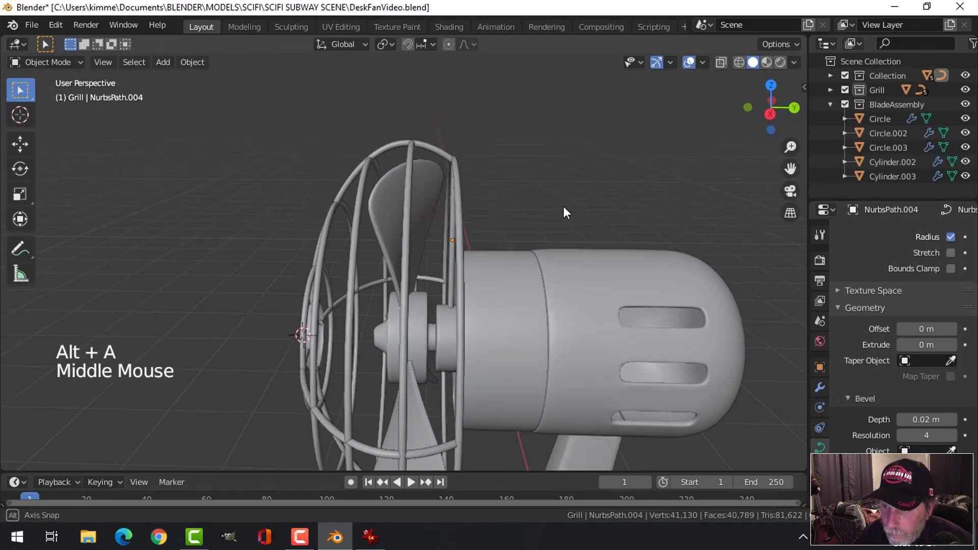
{"action": "scroll", "scroll_direction": "down", "scroll_amount": 3}
{"action": "middle_click", "coordinate": [501, 239]}
{"action": "left_click", "coordinate": [456, 218]}
{"action": "left_click", "coordinate": [522, 187]}
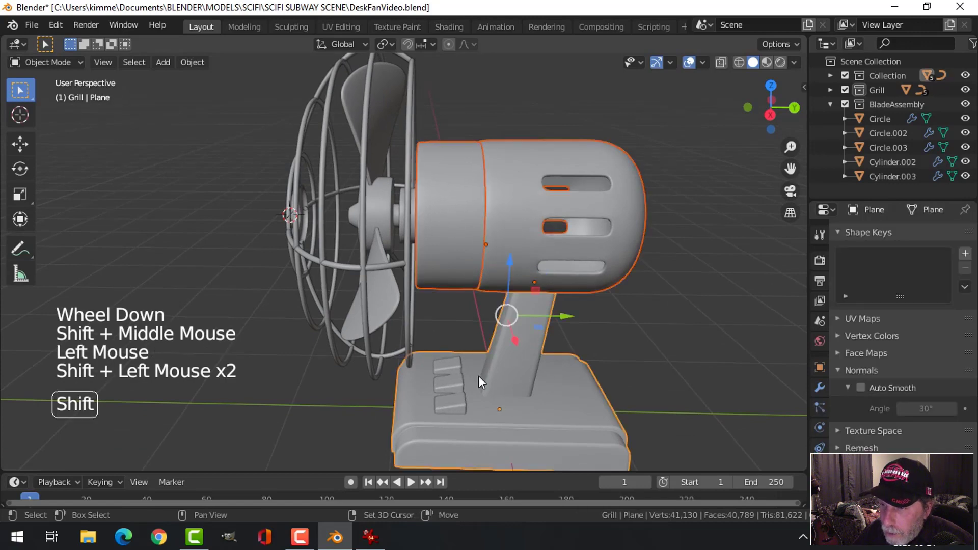
{"action": "left_click", "coordinate": [456, 367]}
{"action": "double_click", "coordinate": [467, 369]}
{"action": "left_click", "coordinate": [561, 330]}
{"action": "key", "text": "alt+a"}
{"action": "middle_click", "coordinate": [538, 222]}
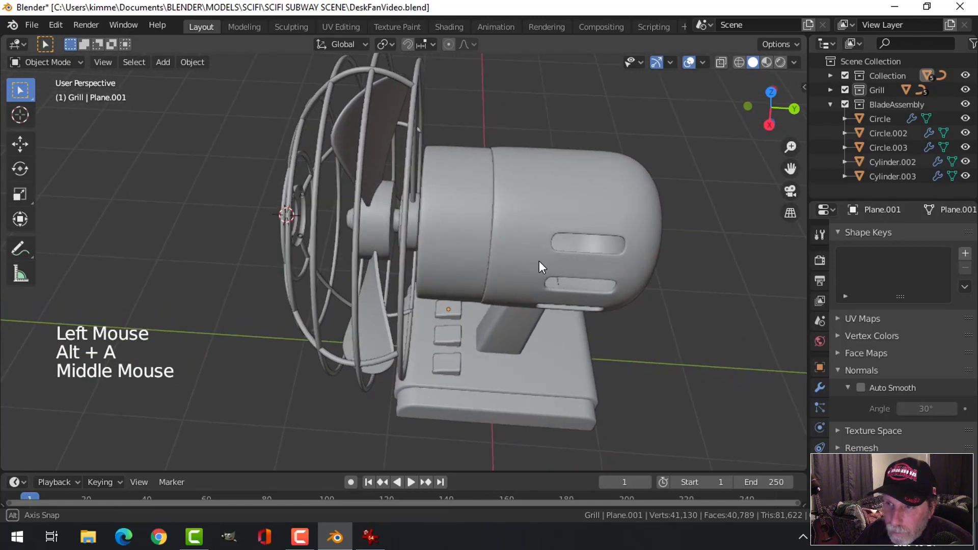
{"action": "scroll", "scroll_direction": "down", "scroll_amount": 3}
{"action": "middle_click", "coordinate": [507, 200]}
{"action": "left_click", "coordinate": [422, 162]}
{"action": "middle_click", "coordinate": [458, 205]}
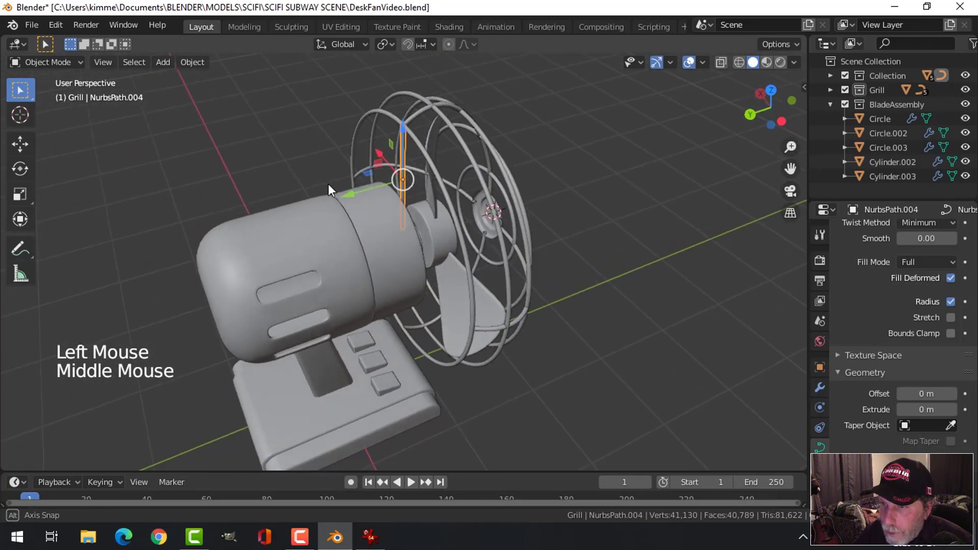
{"action": "key", "text": "alt+a"}
{"action": "middle_click", "coordinate": [399, 168]}
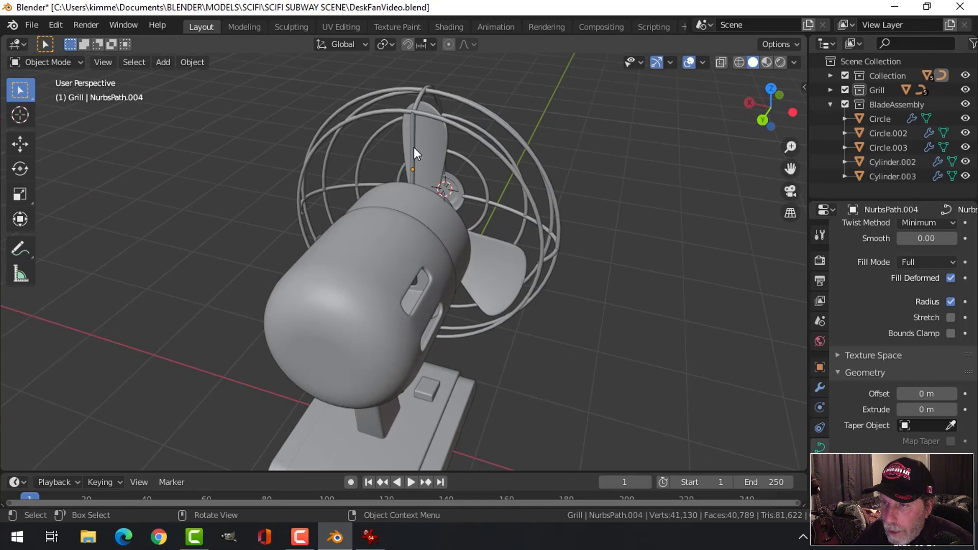
{"action": "left_click", "coordinate": [417, 140]}
{"action": "middle_click", "coordinate": [440, 228]}
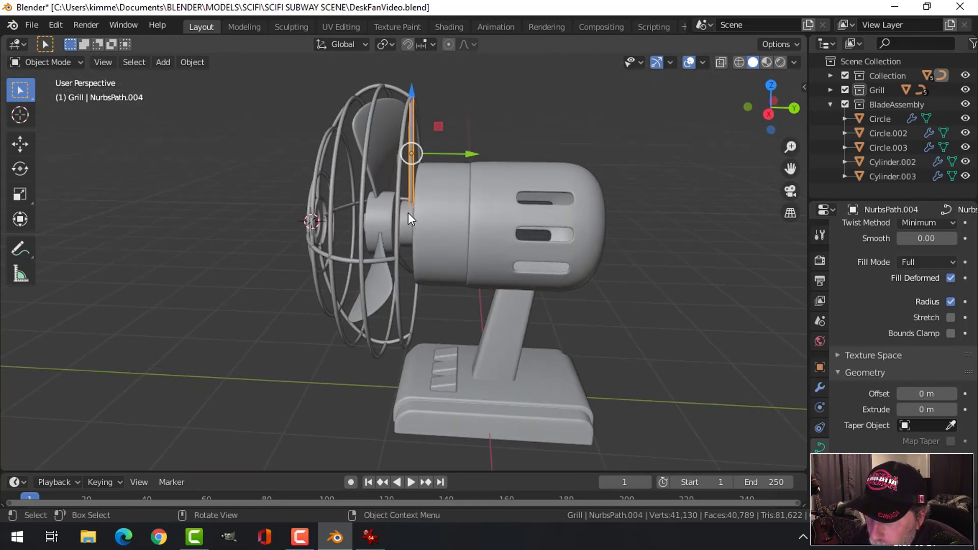
Snap the 3D cursor to the centre of hub Cylinder.003
{"action": "left_click", "coordinate": [414, 216]}
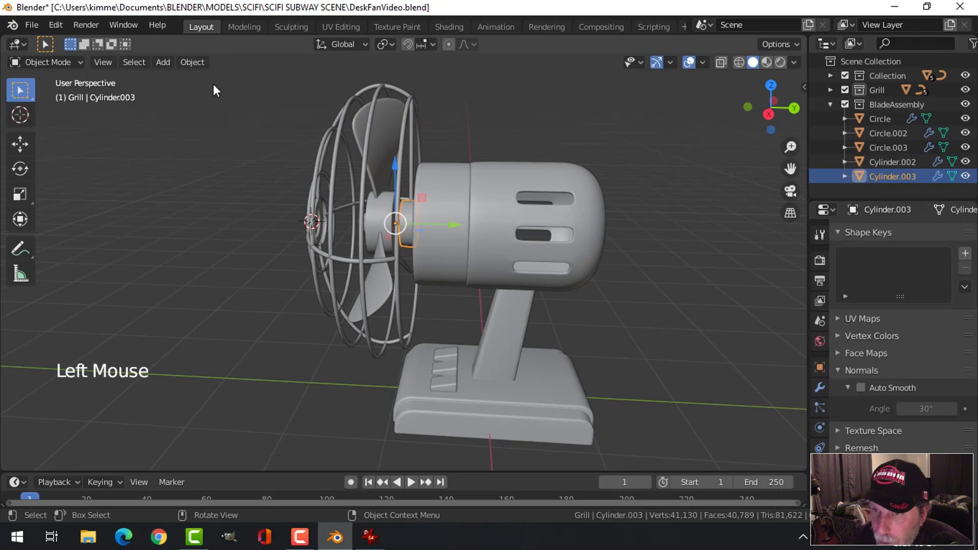
{"action": "left_click", "coordinate": [202, 71]}
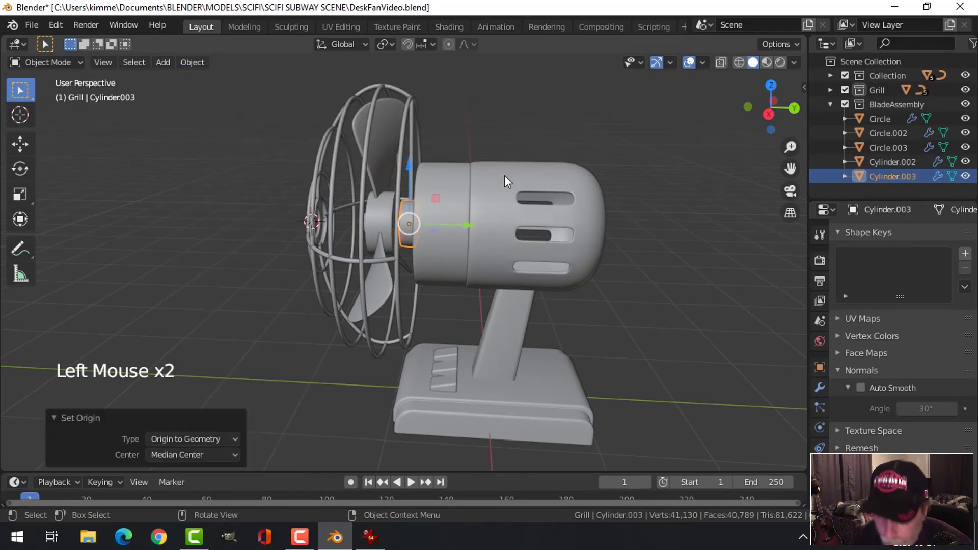
{"action": "key", "text": "shift+s"}
{"action": "key", "text": "alt+a"}
{"action": "middle_click", "coordinate": [462, 185]}
Set the vertical grill rod NurbsPath.004's origin to the 3D cursor at the hub
{"action": "left_click", "coordinate": [419, 142]}
{"action": "left_click", "coordinate": [204, 67]}
{"action": "middle_click", "coordinate": [373, 222]}
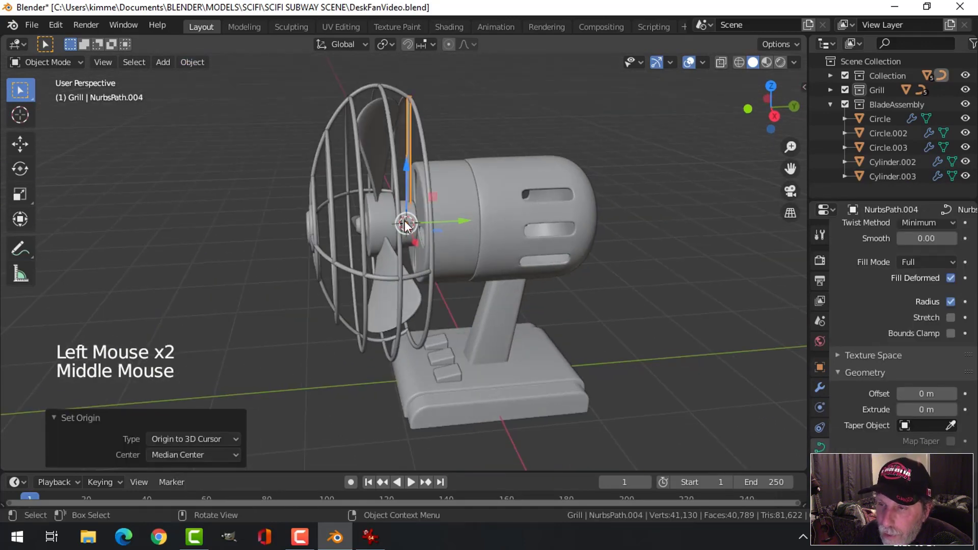
{"action": "middle_click", "coordinate": [464, 221]}
Rotate the grill rod NurbsPath.004 around the fan's Y axis in front orthographic view
{"action": "key", "text": "KP_1"}
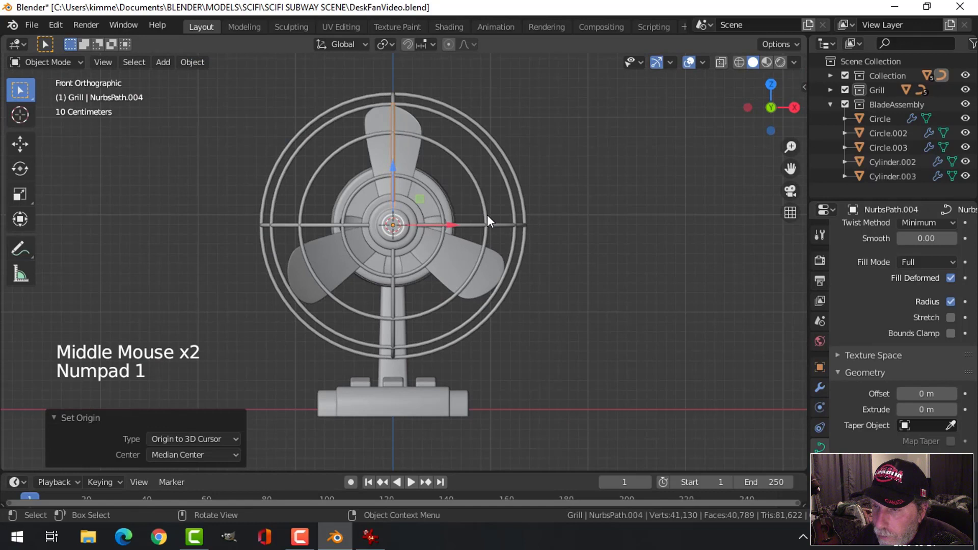
{"action": "scroll", "scroll_direction": "up", "scroll_amount": 3}
{"action": "middle_click", "coordinate": [489, 238]}
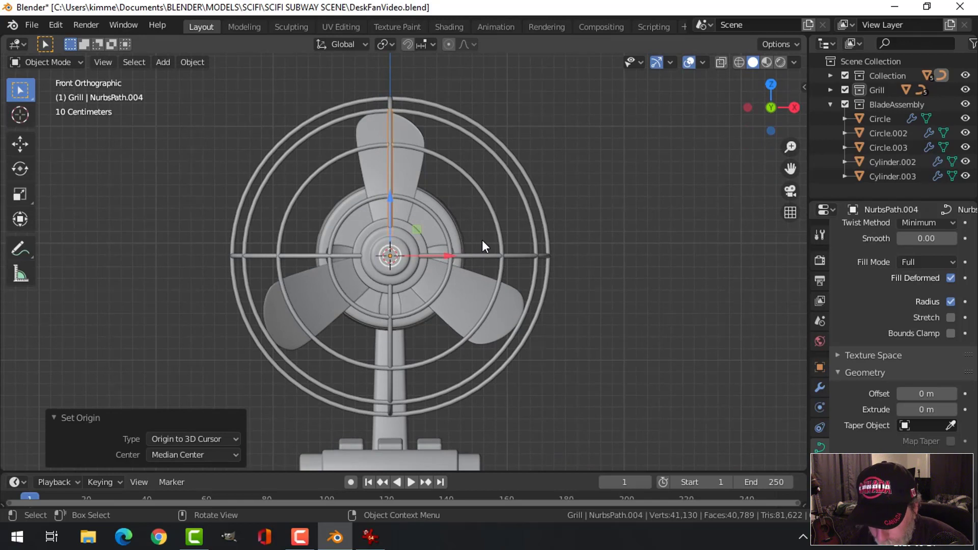
{"action": "key", "text": "r"}
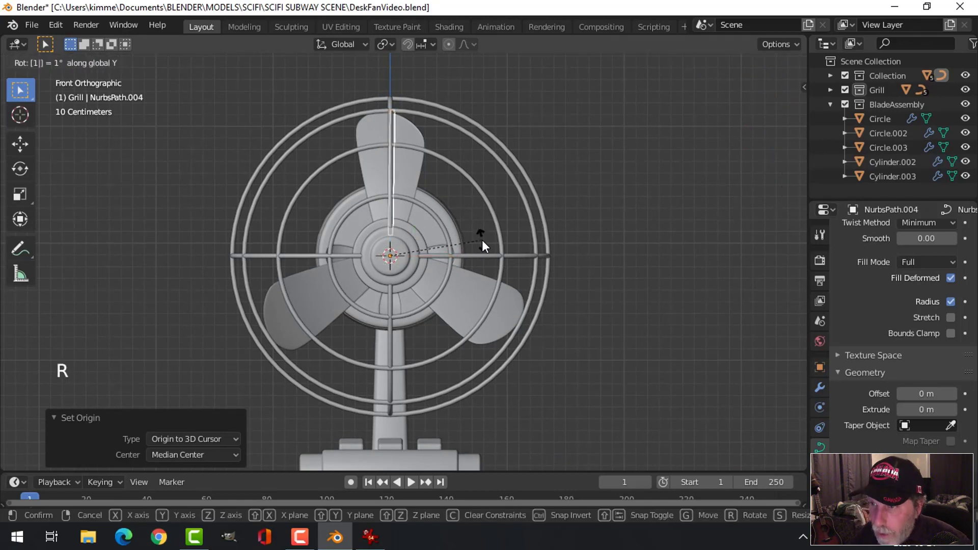
{"action": "key", "text": "r"}
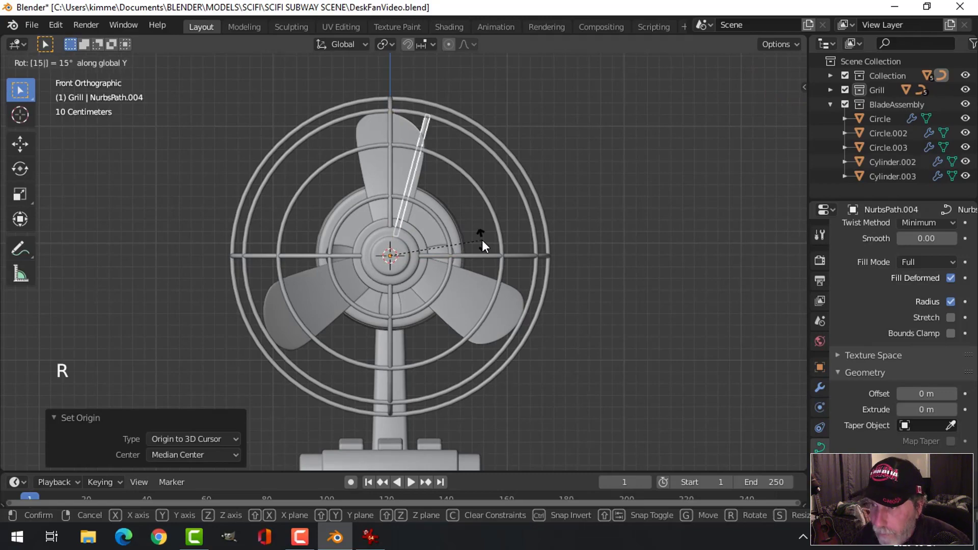
{"action": "middle_click", "coordinate": [545, 218]}
{"action": "key", "text": "alt+a"}
{"action": "middle_click", "coordinate": [470, 235]}
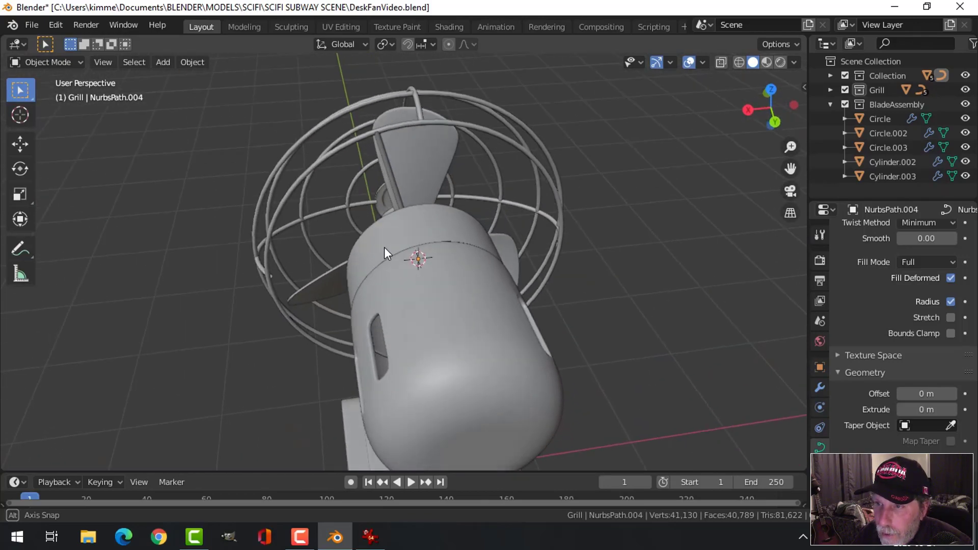
Duplicate the rod and rotate copies 90° around the hub so rods cross the grill front
{"action": "left_click", "coordinate": [395, 153]}
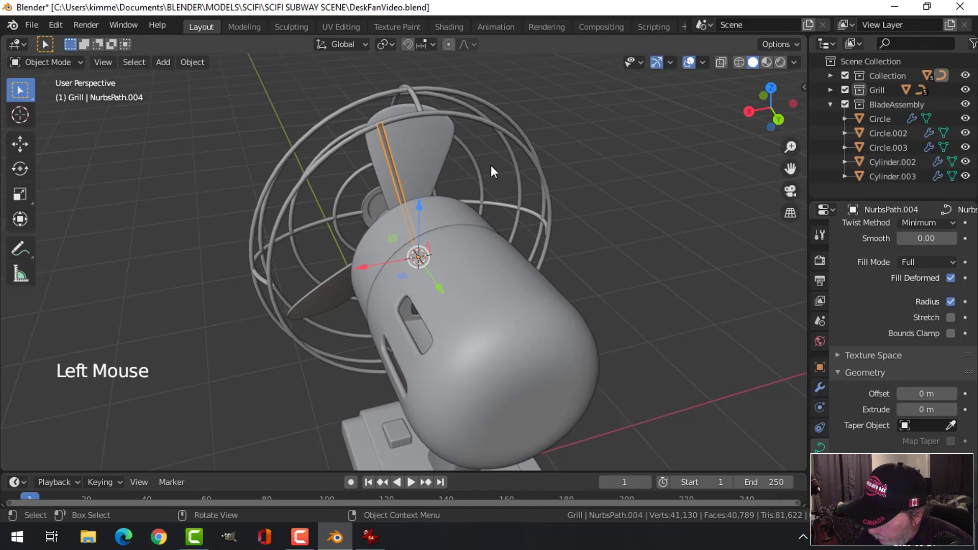
{"action": "key", "text": "KP_1"}
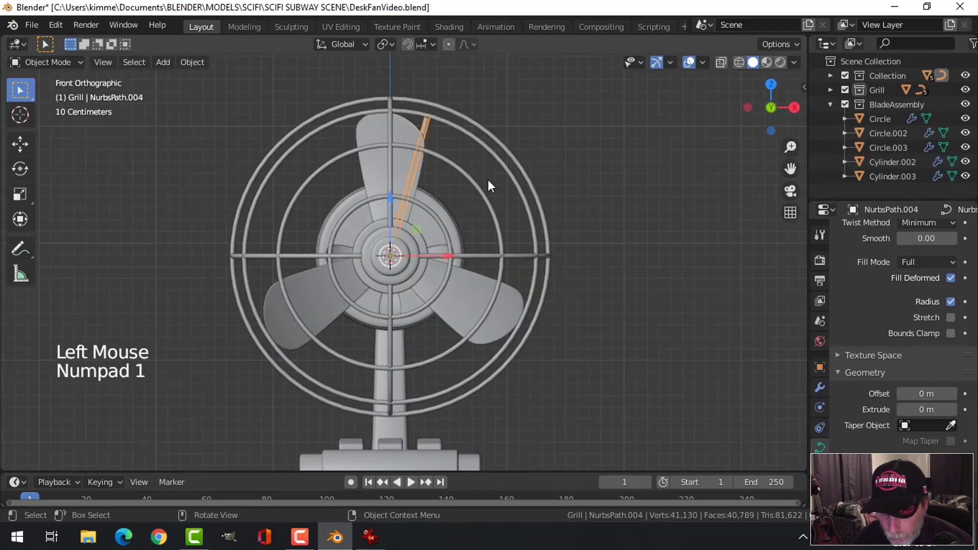
{"action": "key", "text": "shift+d"}
{"action": "key", "text": "r"}
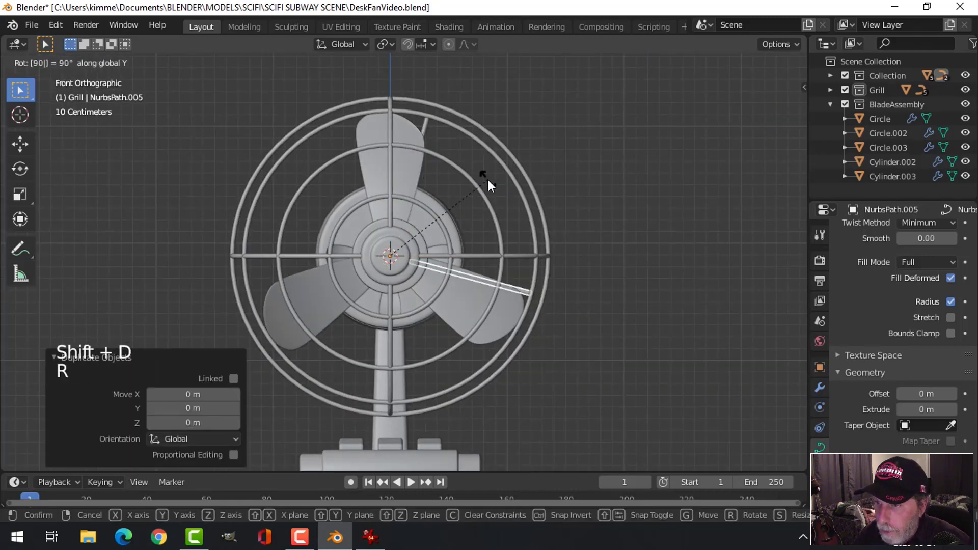
{"action": "key", "text": "shift+d"}
{"action": "key", "text": "r"}
{"action": "key", "text": "shift+d"}
{"action": "key", "text": "r"}
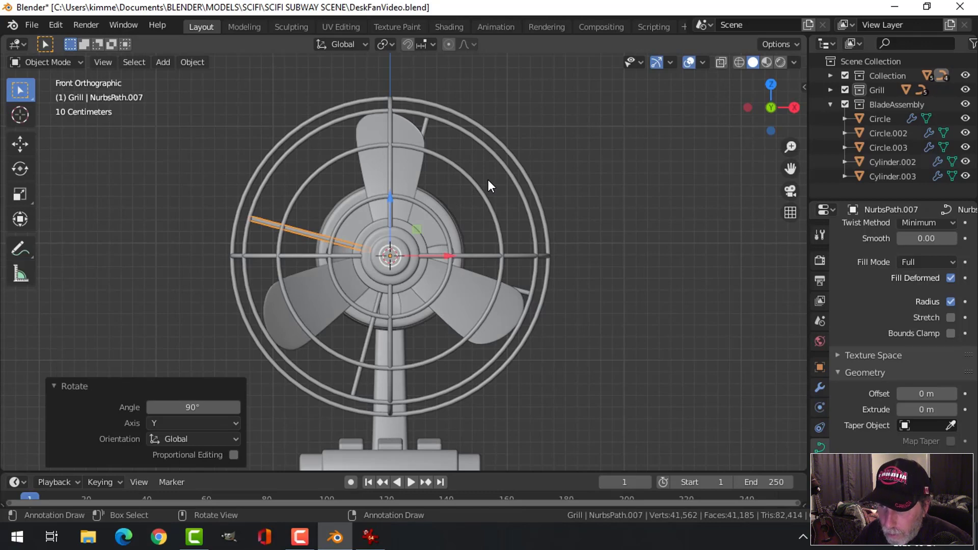
{"action": "key", "text": "alt+a"}
{"action": "scroll", "scroll_direction": "down", "scroll_amount": 3}
{"action": "middle_click", "coordinate": [603, 207]}
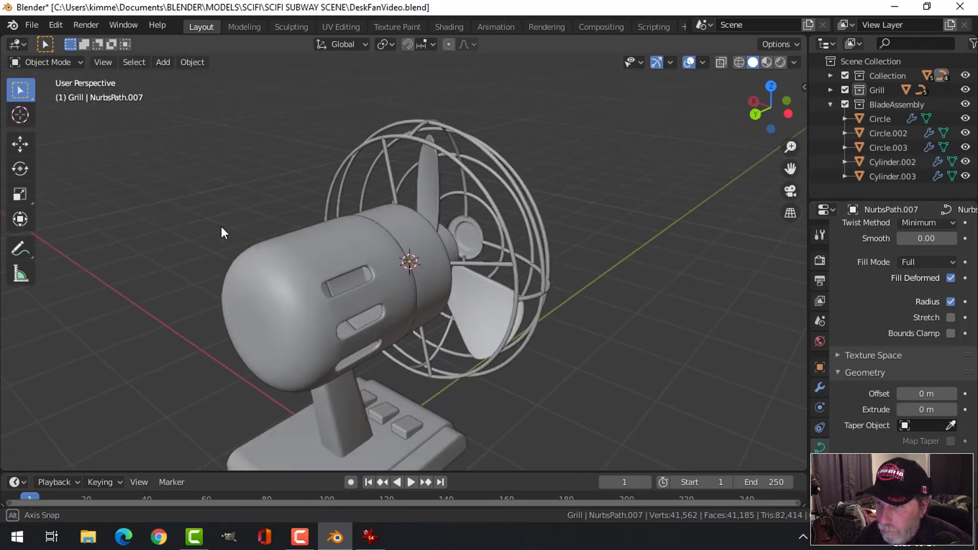
{"action": "scroll", "scroll_direction": "down", "scroll_amount": 3}
{"action": "middle_click", "coordinate": [401, 272]}
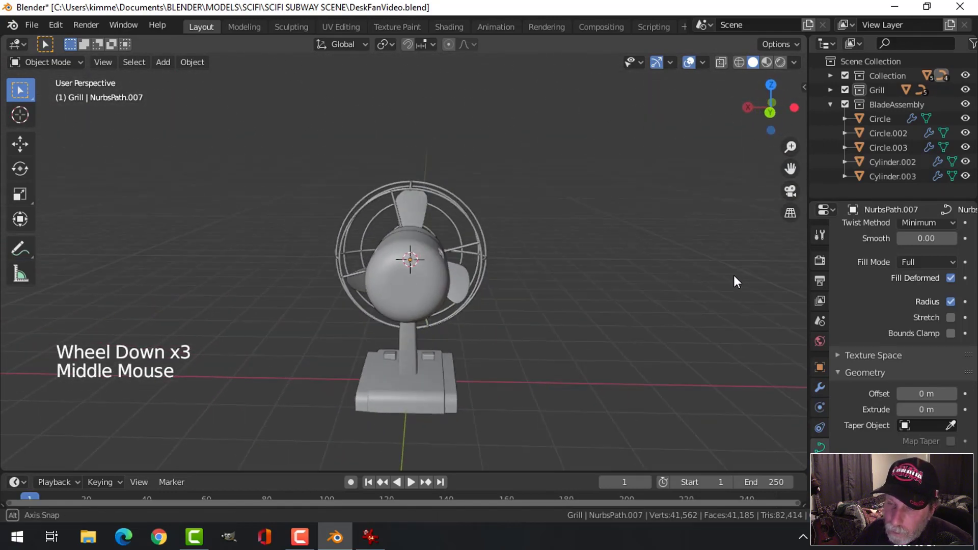
{"action": "middle_click", "coordinate": [487, 274]}
{"action": "middle_click", "coordinate": [504, 265]}
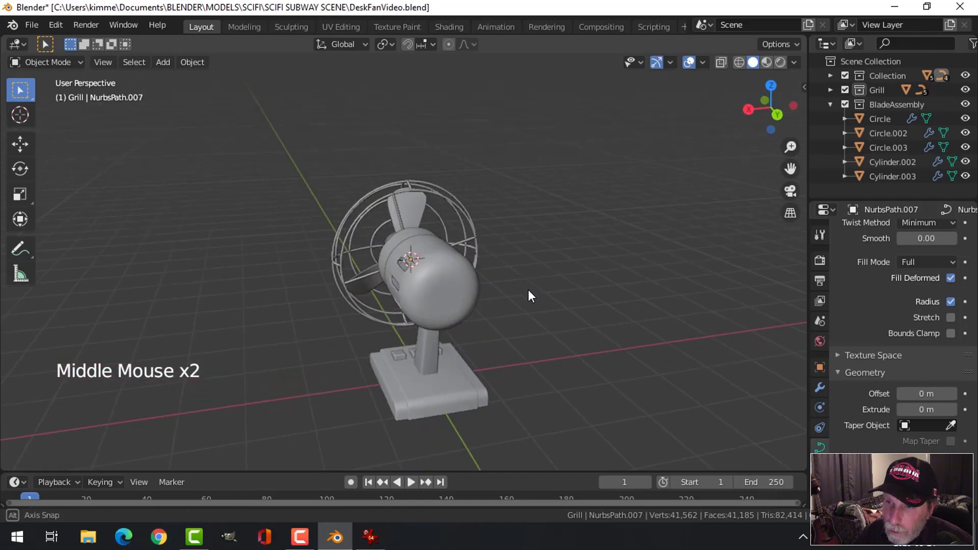
{"action": "scroll", "scroll_direction": "up", "scroll_amount": 3}
{"action": "middle_click", "coordinate": [435, 287]}
{"action": "scroll", "scroll_direction": "up", "scroll_amount": 3}
{"action": "middle_click", "coordinate": [519, 293]}
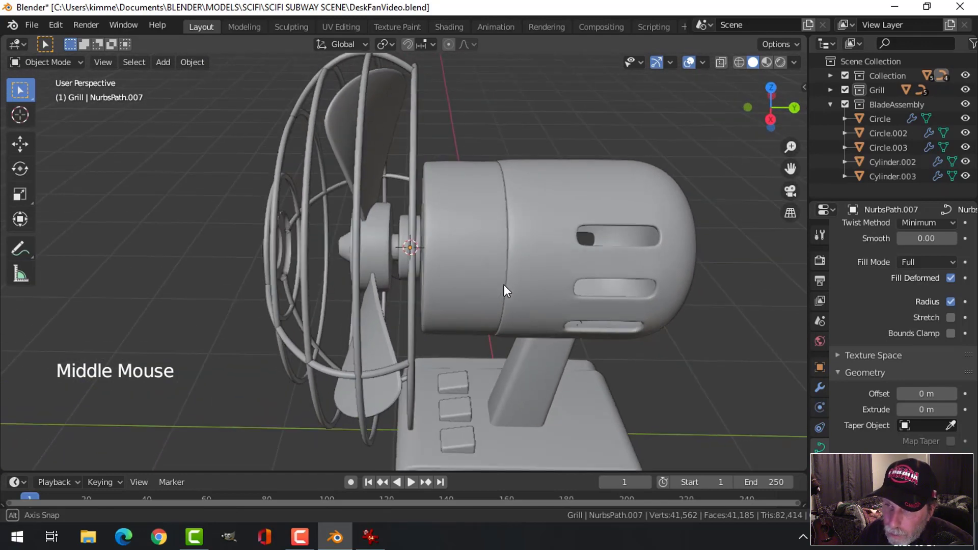
{"action": "scroll", "scroll_direction": "down", "scroll_amount": 3}
{"action": "middle_click", "coordinate": [469, 306]}
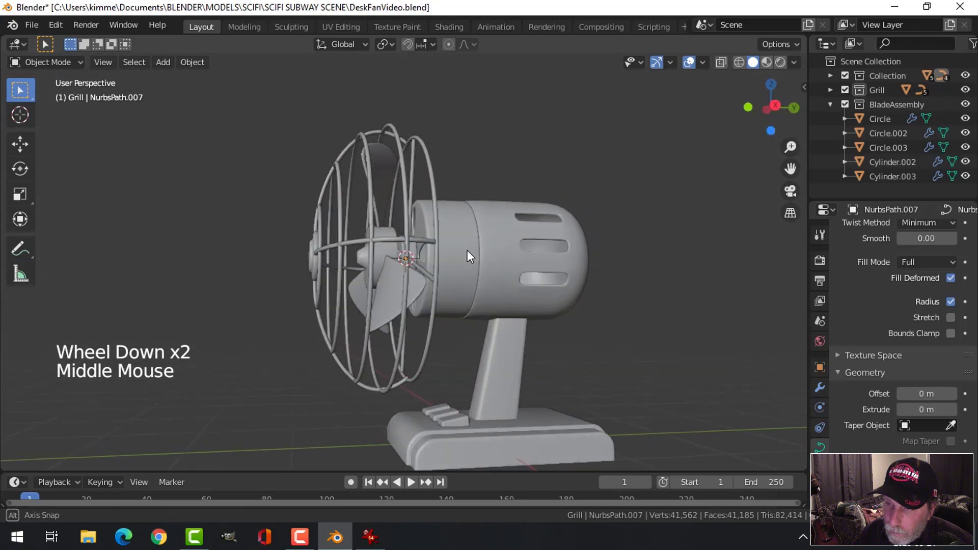
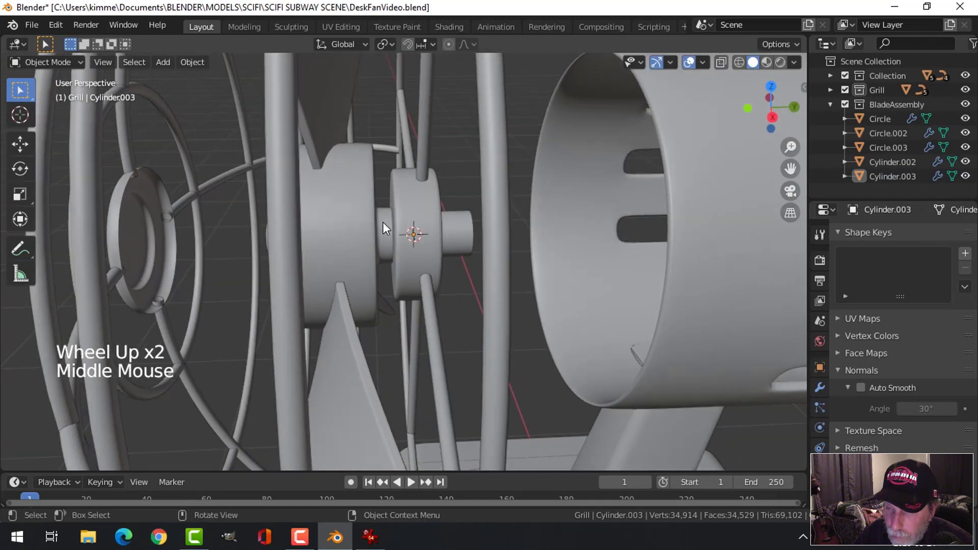
Centre the view on the hub and orbit around it close up
{"action": "middle_click", "coordinate": [458, 246]}
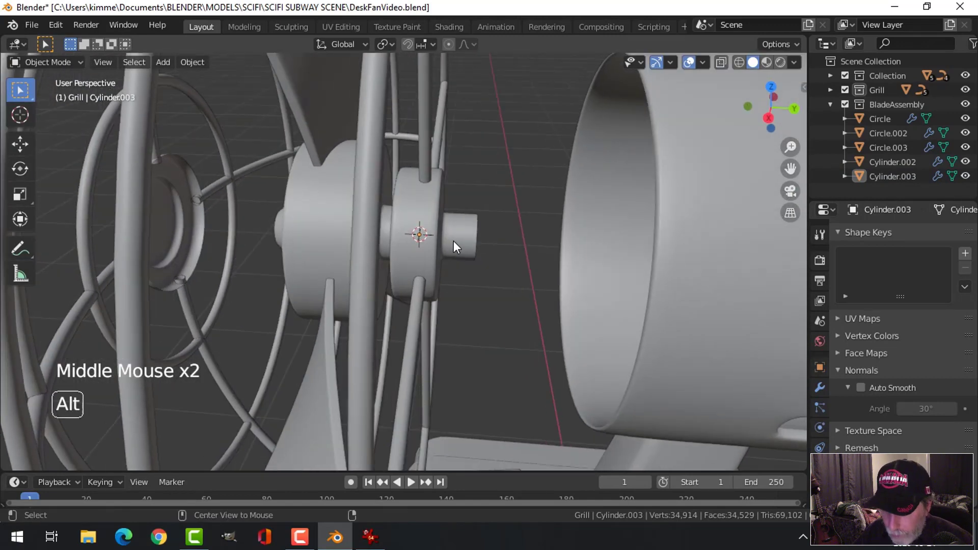
{"action": "key", "text": "alt+h"}
{"action": "key", "text": "alt+a"}
{"action": "middle_click", "coordinate": [468, 247]}
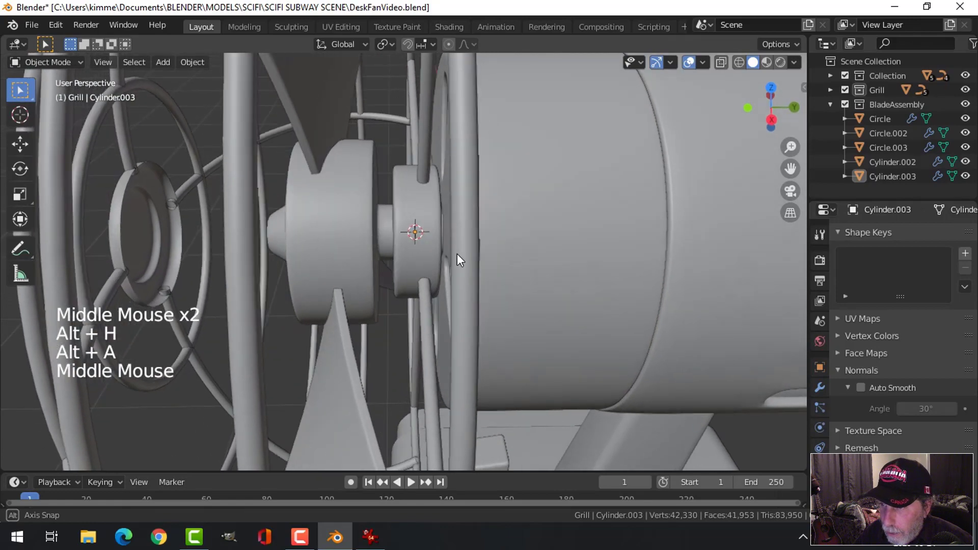
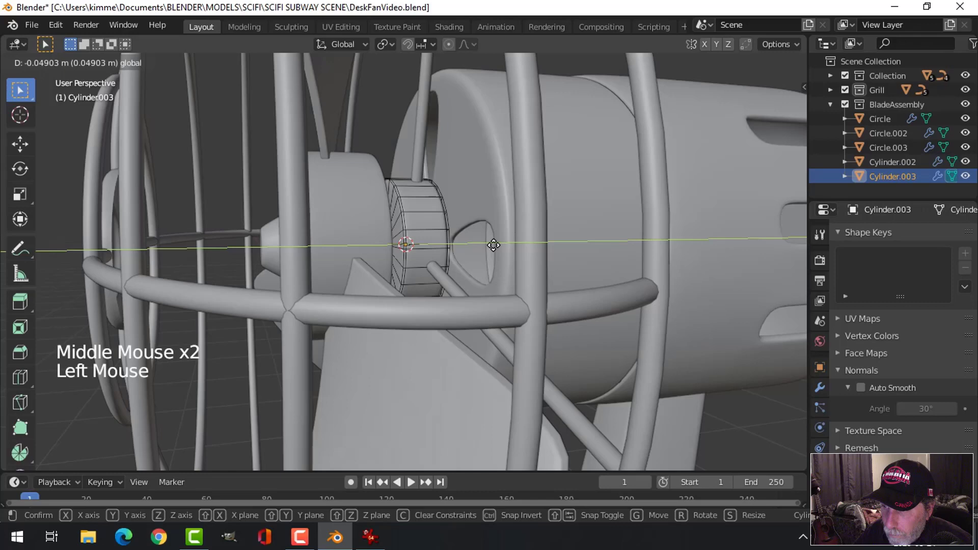
Slide hub Cylinder.003 about 5 cm along the fan axis, then select small Cylinder.002
{"action": "key", "text": "alt+a"}
{"action": "key", "text": "Tab"}
{"action": "middle_click", "coordinate": [477, 265]}
{"action": "key", "text": "alt+a"}
{"action": "middle_click", "coordinate": [420, 277]}
{"action": "left_click", "coordinate": [348, 240]}
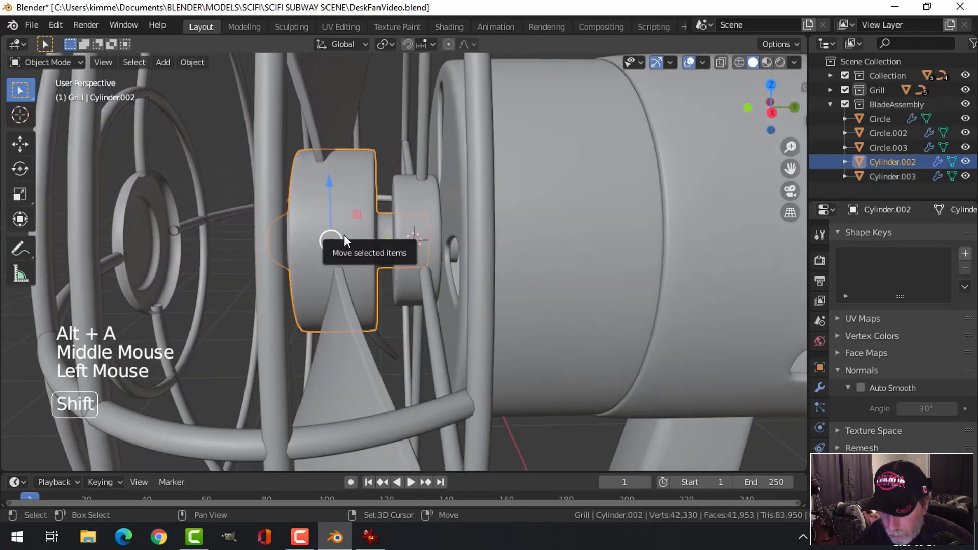
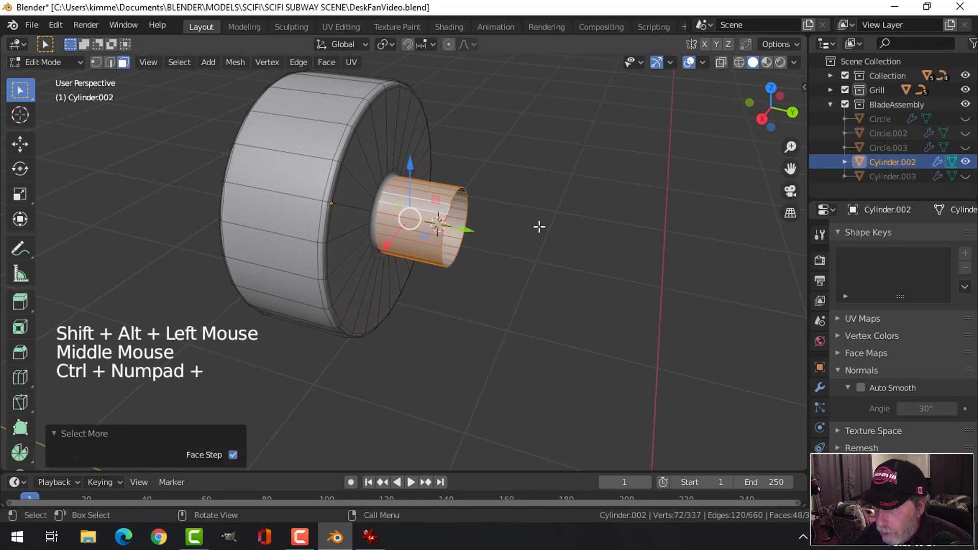
{"action": "key", "text": "ctrl+KP_Add"}
{"action": "key", "text": "ctrl+KP_Subtract"}
{"action": "key", "text": "s"}
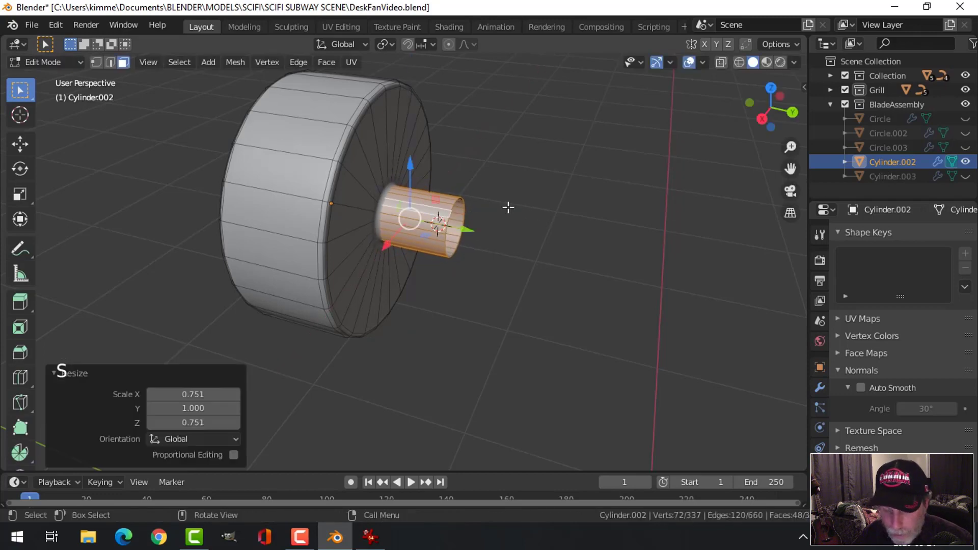
{"action": "key", "text": "alt+a"}
{"action": "key", "text": "Tab"}
{"action": "key", "text": "alt+a"}
{"action": "key", "text": "alt+h"}
{"action": "key", "text": "alt+a"}
{"action": "scroll", "scroll_direction": "down", "scroll_amount": 3}
{"action": "middle_click", "coordinate": [442, 254]}
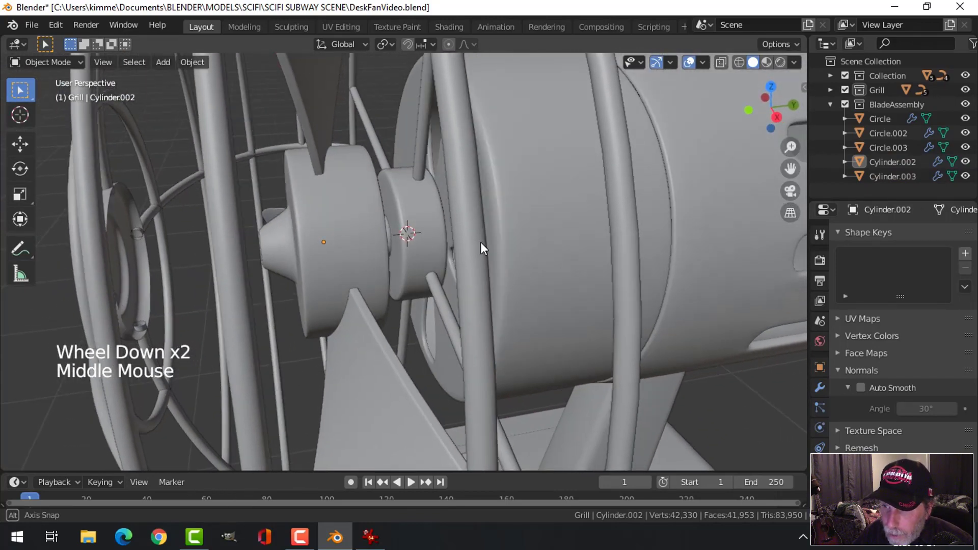
{"action": "scroll", "scroll_direction": "down", "scroll_amount": 3}
{"action": "middle_click", "coordinate": [403, 255]}
{"action": "scroll", "scroll_direction": "down", "scroll_amount": 3}
{"action": "middle_click", "coordinate": [408, 275]}
{"action": "middle_click", "coordinate": [443, 285]}
{"action": "middle_click", "coordinate": [420, 273]}
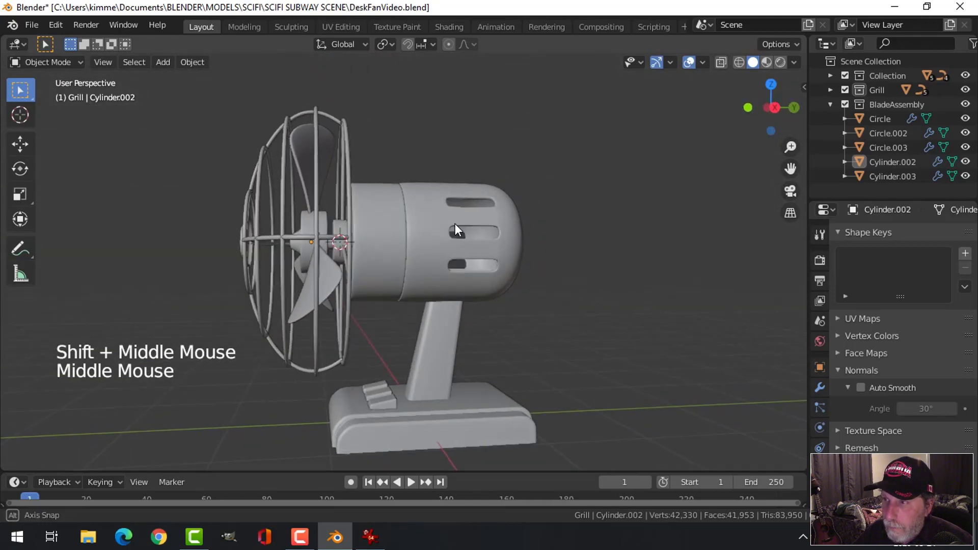
Adjust the viewport shading options while orbiting around the fan
{"action": "left_click", "coordinate": [799, 67]}
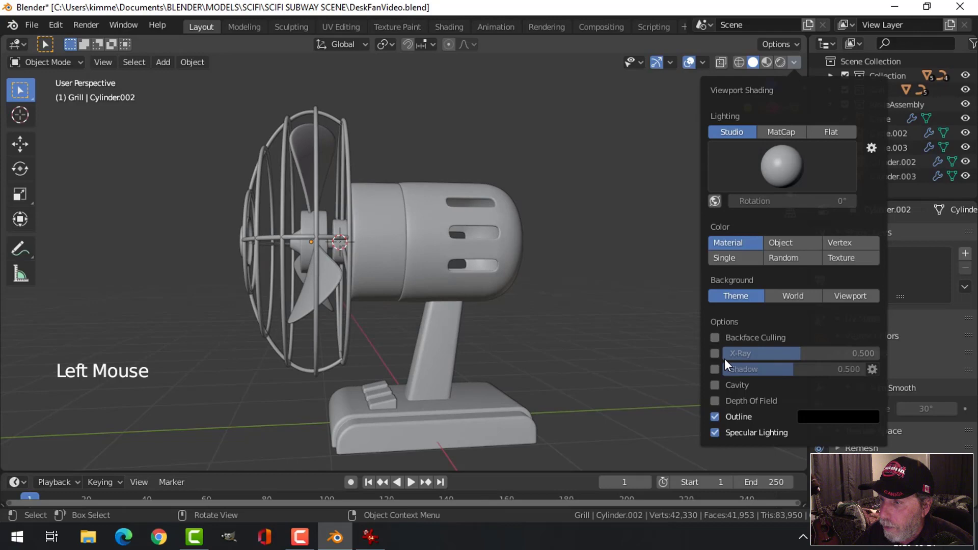
{"action": "scroll", "scroll_direction": "down", "scroll_amount": 3}
{"action": "middle_click", "coordinate": [422, 263]}
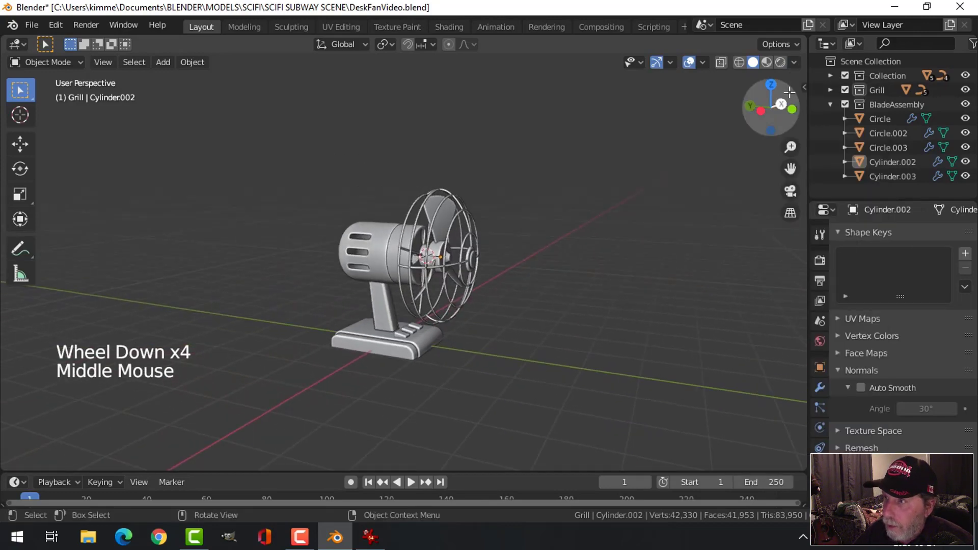
{"action": "left_click", "coordinate": [803, 65]}
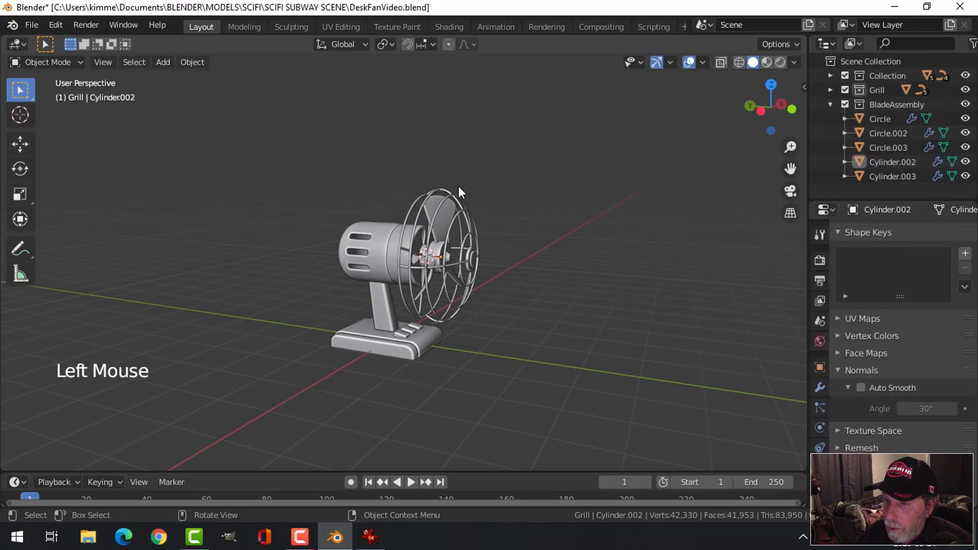
{"action": "middle_click", "coordinate": [523, 260]}
{"action": "middle_click", "coordinate": [469, 305]}
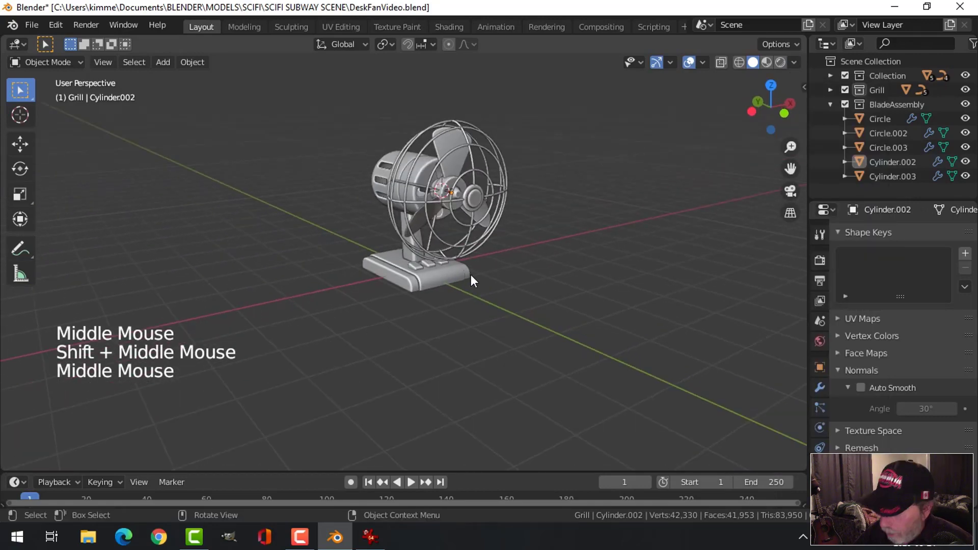
From front view, add a new mesh plane beneath the fan's base
{"action": "key", "text": "KP_1"}
{"action": "middle_click", "coordinate": [476, 277]}
{"action": "key", "text": "a"}
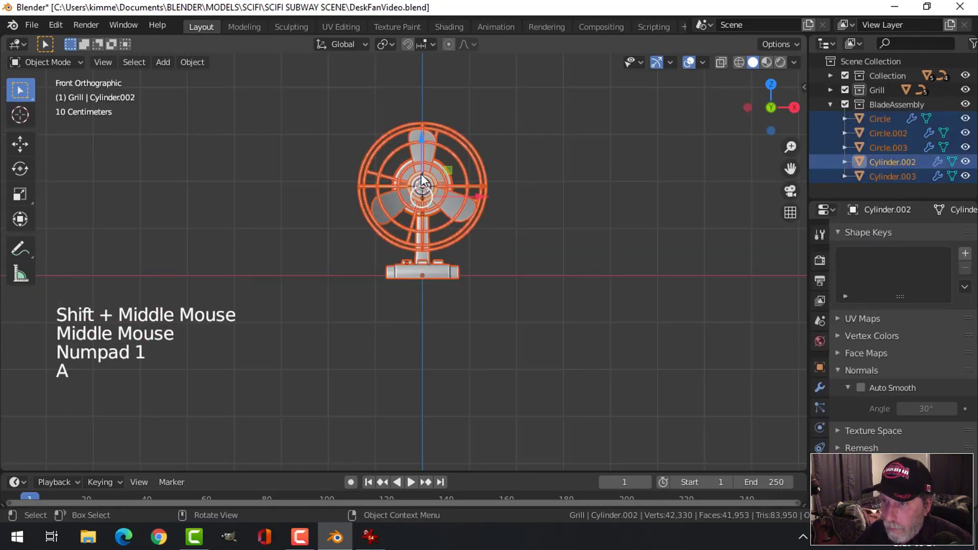
{"action": "left_click", "coordinate": [427, 144]}
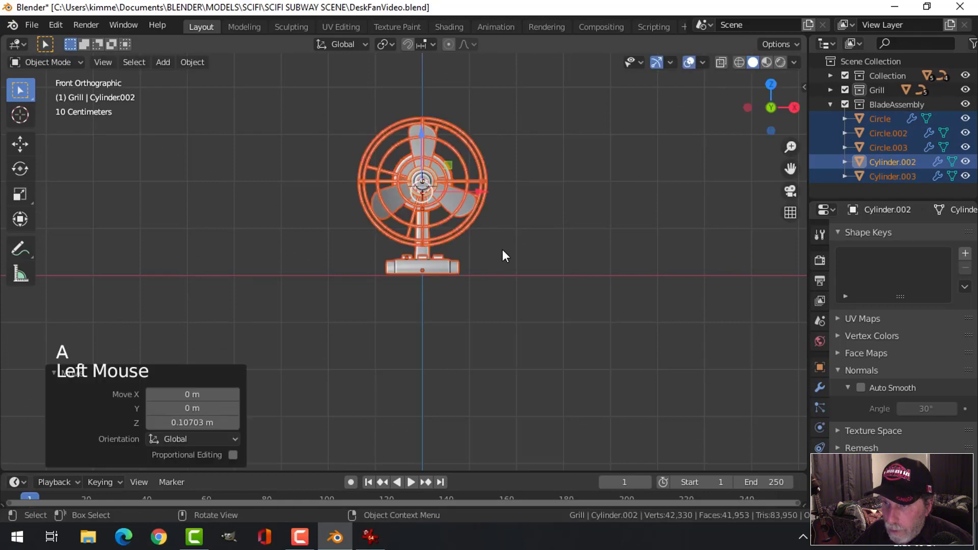
{"action": "key", "text": "shift+c"}
{"action": "key", "text": "alt+a"}
{"action": "middle_click", "coordinate": [490, 297]}
{"action": "key", "text": "shift+a"}
{"action": "middle_click", "coordinate": [541, 269]}
Scale the plane up into a broad floor under the fan
{"action": "key", "text": "s"}
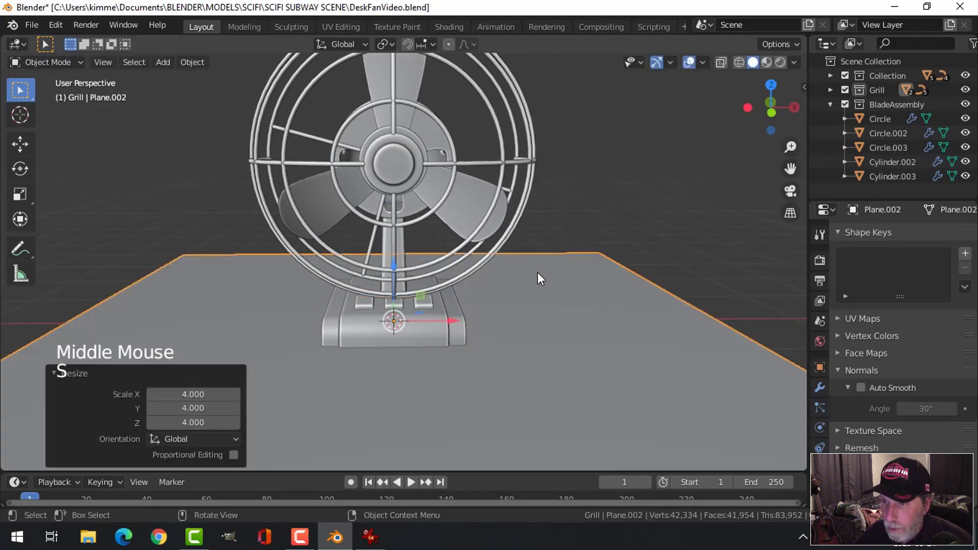
{"action": "scroll", "scroll_direction": "down", "scroll_amount": 3}
{"action": "middle_click", "coordinate": [519, 311]}
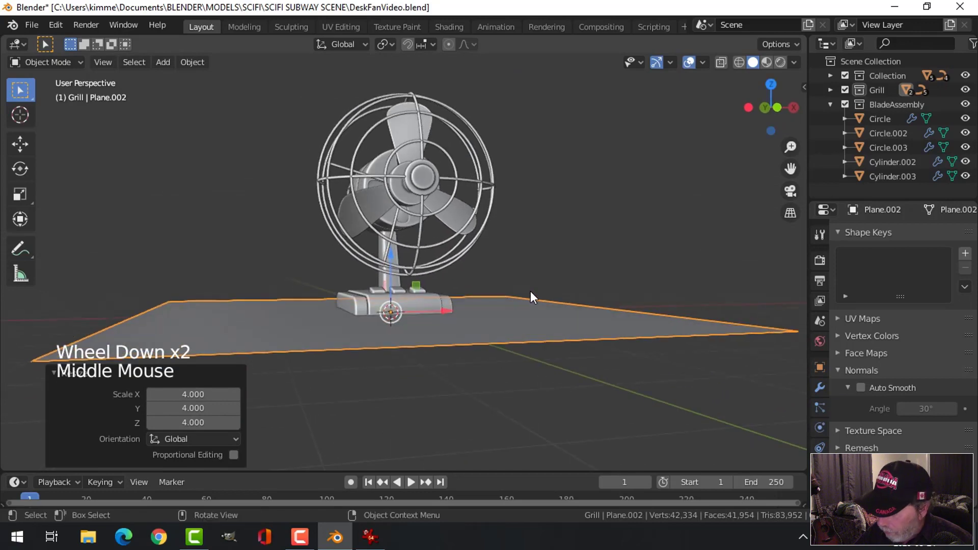
{"action": "key", "text": "KP_1"}
{"action": "scroll", "scroll_direction": "up", "scroll_amount": 3}
Switch viewport lighting to MatCap and enable cast shadows and cavity
{"action": "left_click", "coordinate": [396, 292]}
{"action": "key", "text": "alt+a"}
{"action": "middle_click", "coordinate": [574, 348]}
{"action": "scroll", "scroll_direction": "down", "scroll_amount": 3}
{"action": "left_click", "coordinate": [803, 66]}
{"action": "middle_click", "coordinate": [354, 293]}
{"action": "left_click", "coordinate": [801, 66]}
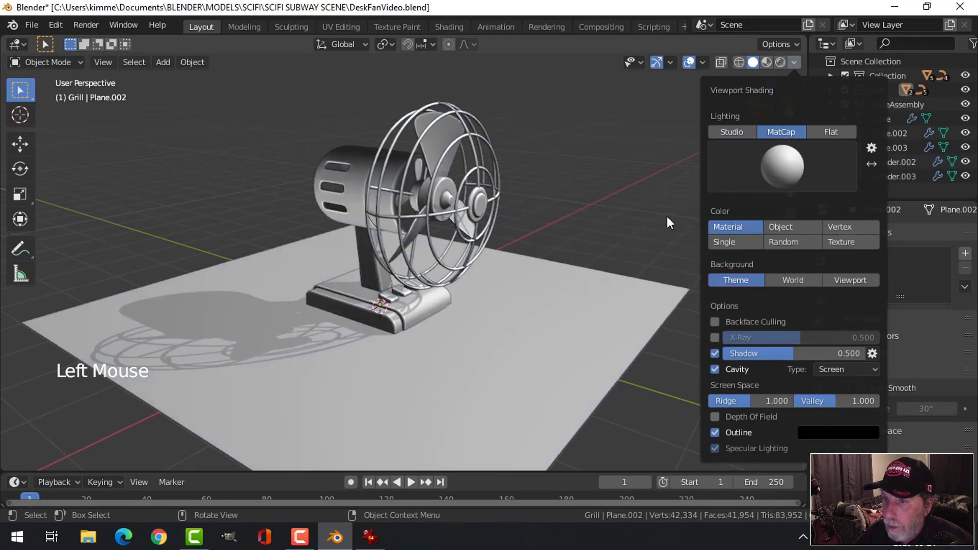
Orbit around the fan to inspect the cage's shadow on the floor
{"action": "middle_click", "coordinate": [640, 207]}
{"action": "scroll", "scroll_direction": "down", "scroll_amount": 3}
{"action": "middle_click", "coordinate": [612, 222]}
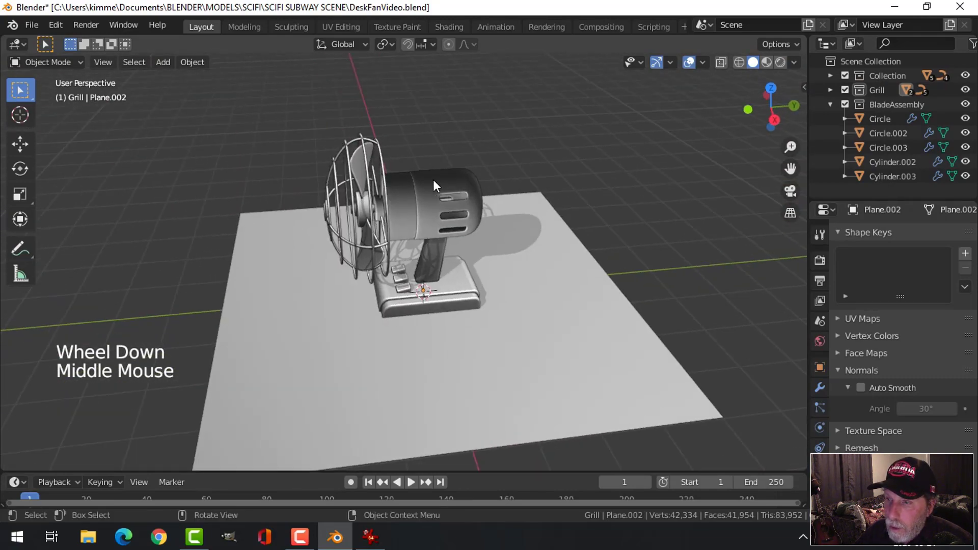
{"action": "middle_click", "coordinate": [465, 240]}
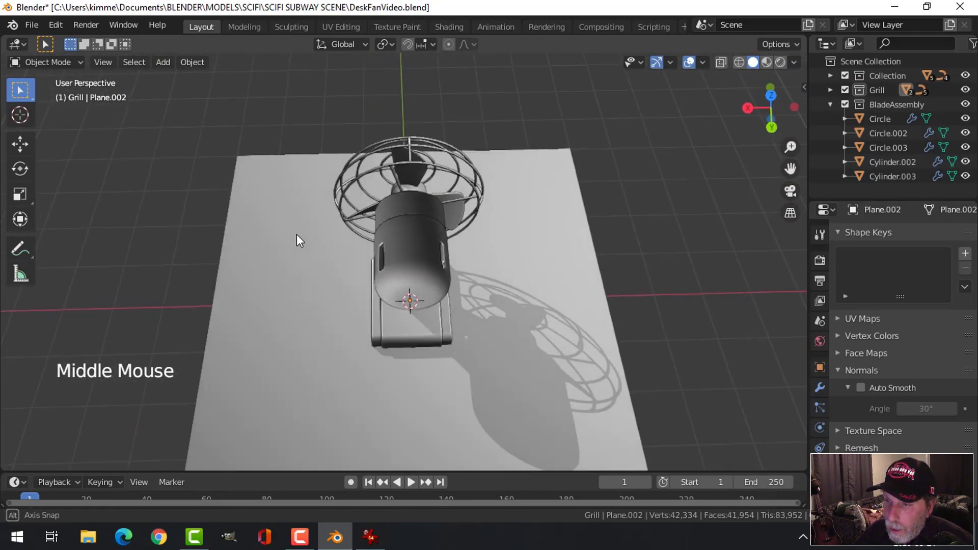
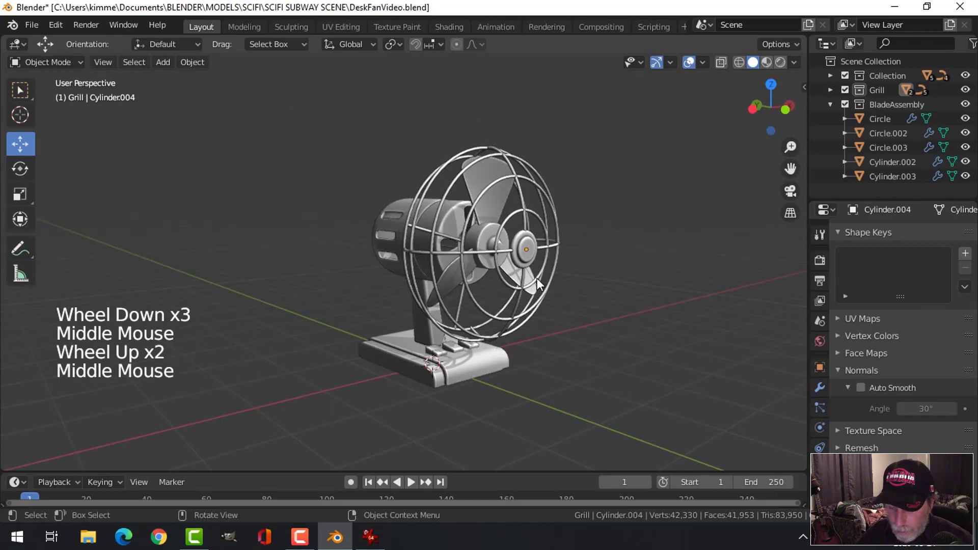
Recalculate Cylinder.003's normals outward in Edit Mode and return to object mode
{"action": "key", "text": "alt+h"}
{"action": "key", "text": "alt+a"}
{"action": "middle_click", "coordinate": [587, 275]}
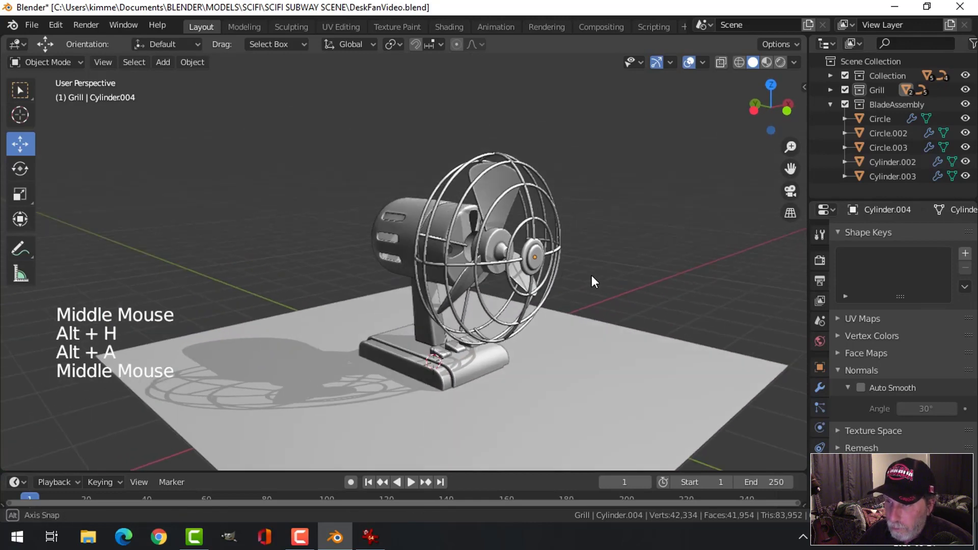
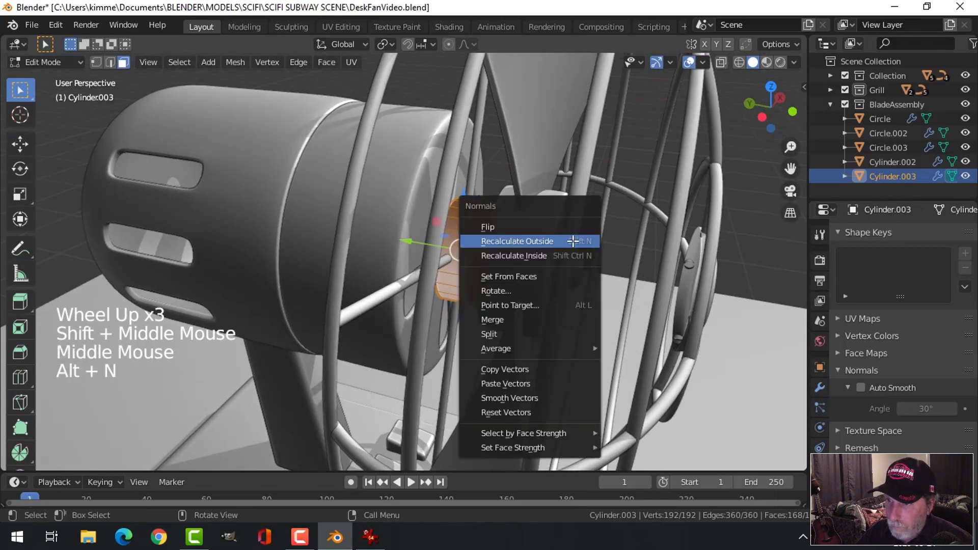
{"action": "key", "text": "alt+a"}
{"action": "key", "text": "Tab"}
{"action": "key", "text": "alt+a"}
{"action": "scroll", "scroll_direction": "down", "scroll_amount": 3}
{"action": "middle_click", "coordinate": [524, 270]}
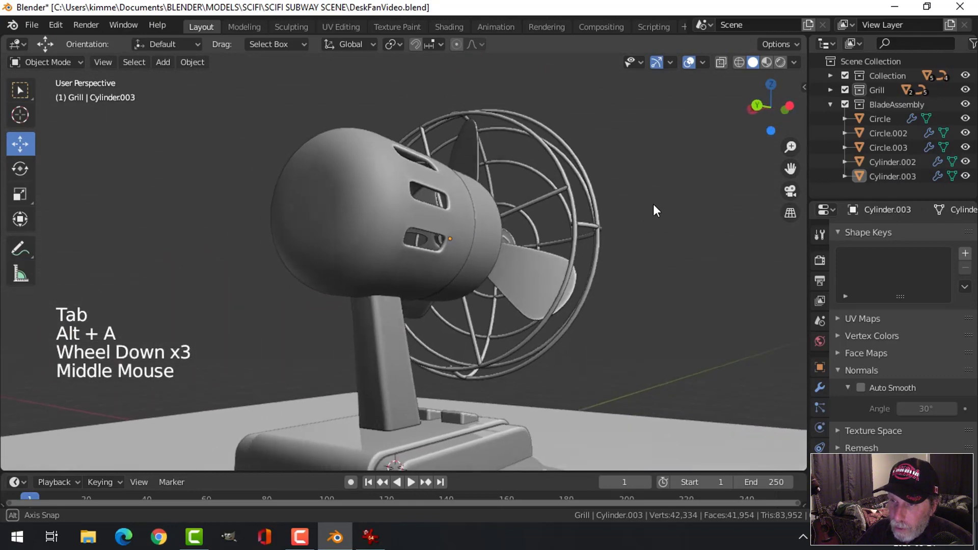
Pick the rainbow normal-map style MatCap from the Viewport Shading popover
{"action": "scroll", "scroll_direction": "down", "scroll_amount": 3}
{"action": "middle_click", "coordinate": [553, 271]}
{"action": "middle_click", "coordinate": [354, 289]}
{"action": "left_click", "coordinate": [691, 66]}
{"action": "scroll", "scroll_direction": "up", "scroll_amount": 3}
{"action": "middle_click", "coordinate": [553, 311]}
{"action": "middle_click", "coordinate": [550, 294]}
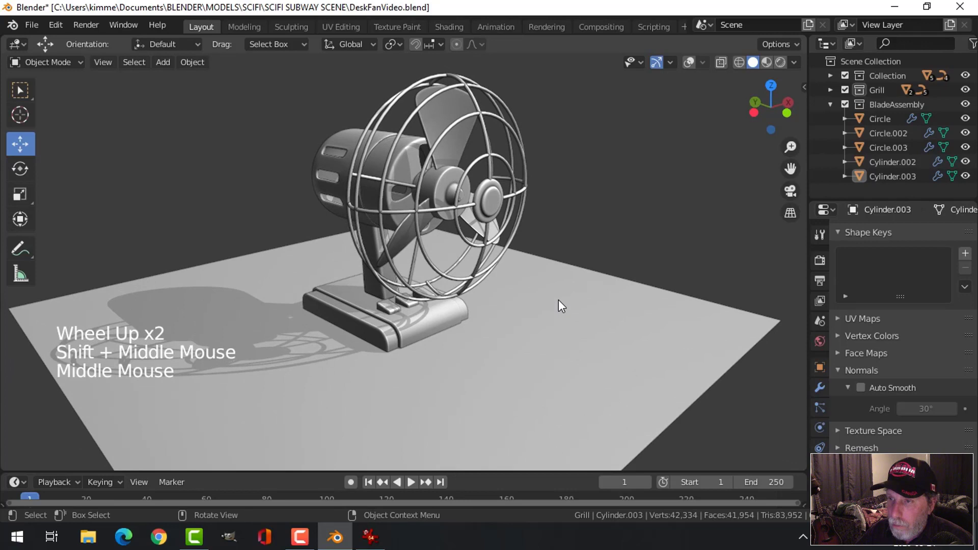
{"action": "scroll", "scroll_direction": "down", "scroll_amount": 3}
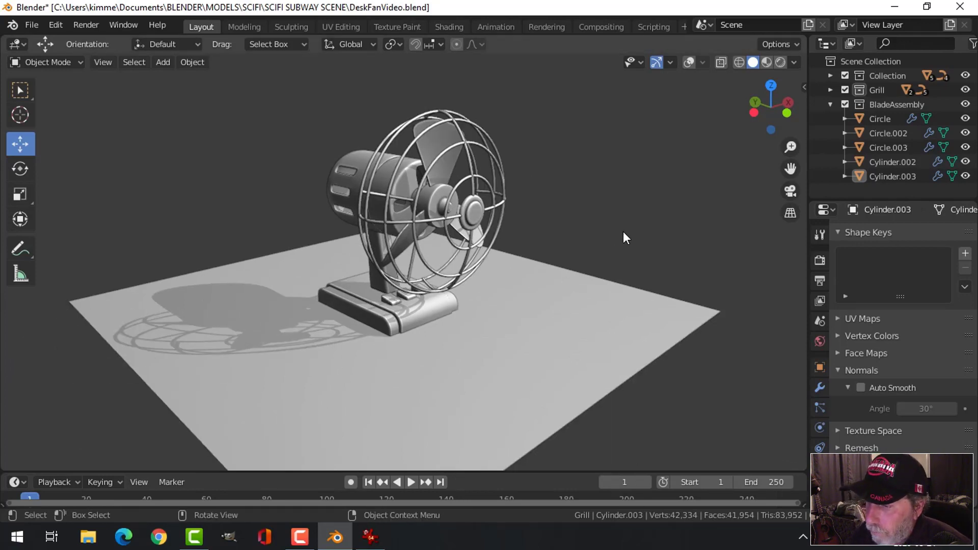
{"action": "left_click", "coordinate": [801, 68]}
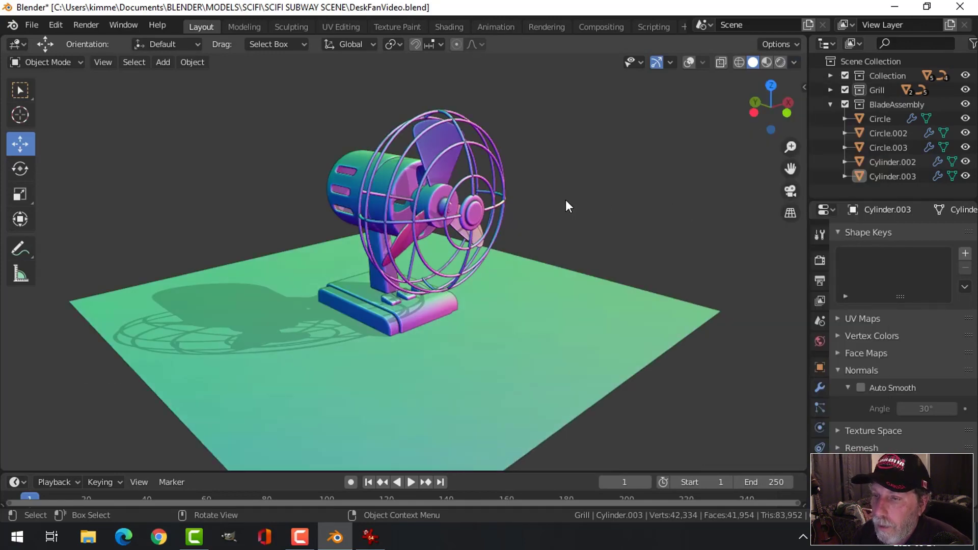
Orbit around the rainbow-shaded fan on the floor, checking the cage's shadow from all sides
{"action": "middle_click", "coordinate": [606, 232]}
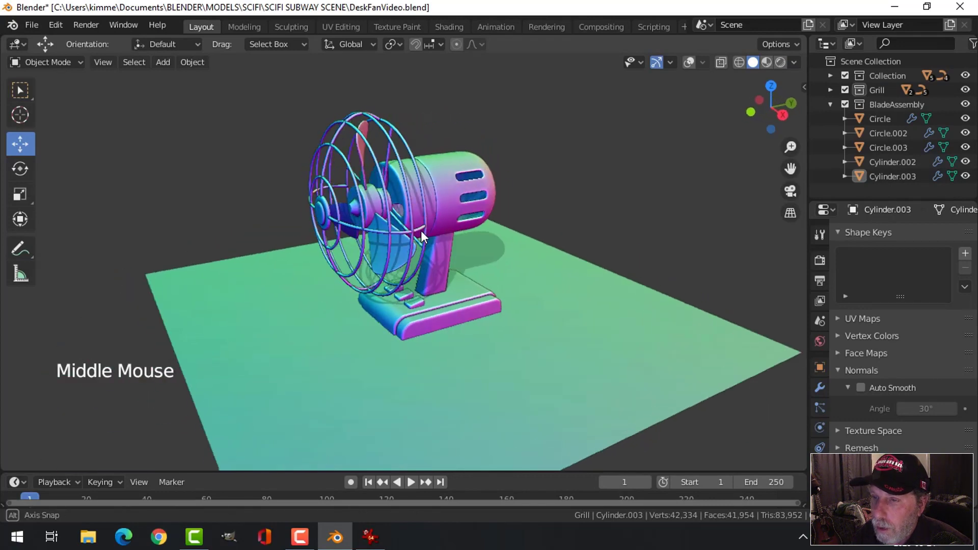
{"action": "key", "text": "Tab"}
{"action": "key", "text": "alt+a"}
{"action": "key", "text": "alt+h"}
{"action": "middle_click", "coordinate": [465, 261]}
{"action": "scroll", "scroll_direction": "down", "scroll_amount": 3}
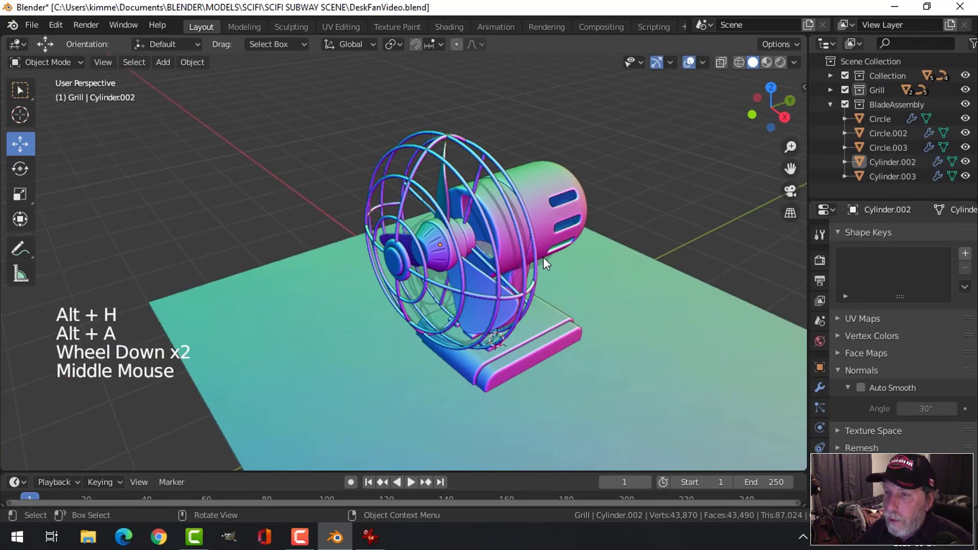
{"action": "middle_click", "coordinate": [538, 265]}
{"action": "left_click", "coordinate": [694, 66]}
{"action": "middle_click", "coordinate": [554, 242]}
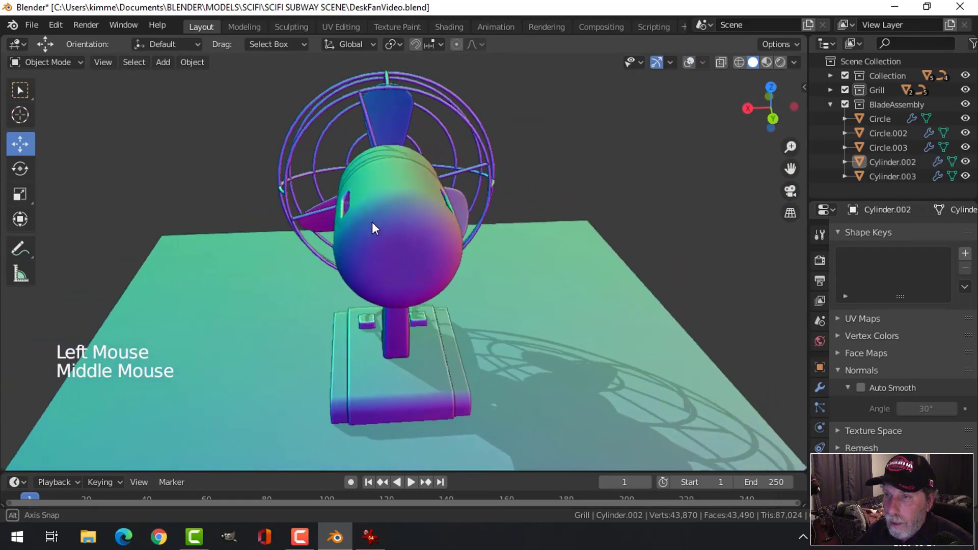